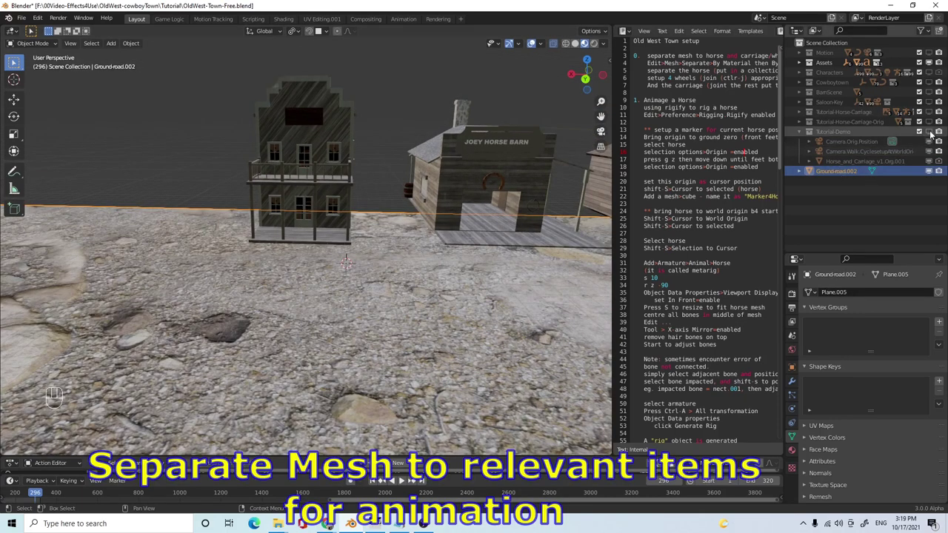
- Navigate the viewport to the horse and carriage and select Horse_and_Carriage_v1.Org.001
left_click(934, 134)
left_click_drag(414, 301, 424, 323)
left_click_drag(420, 338, 389, 302)
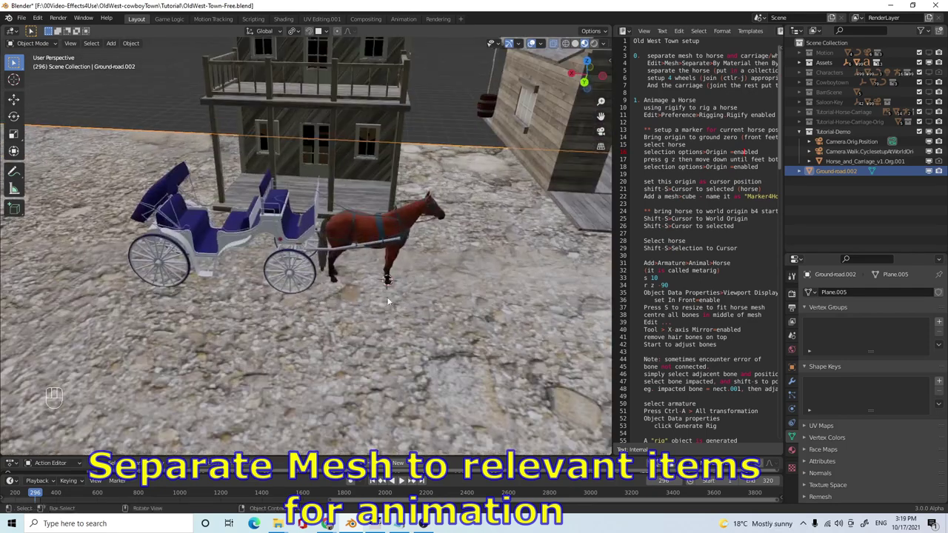
left_click_drag(364, 287, 340, 280)
middle_click(340, 279)
left_click(299, 237)
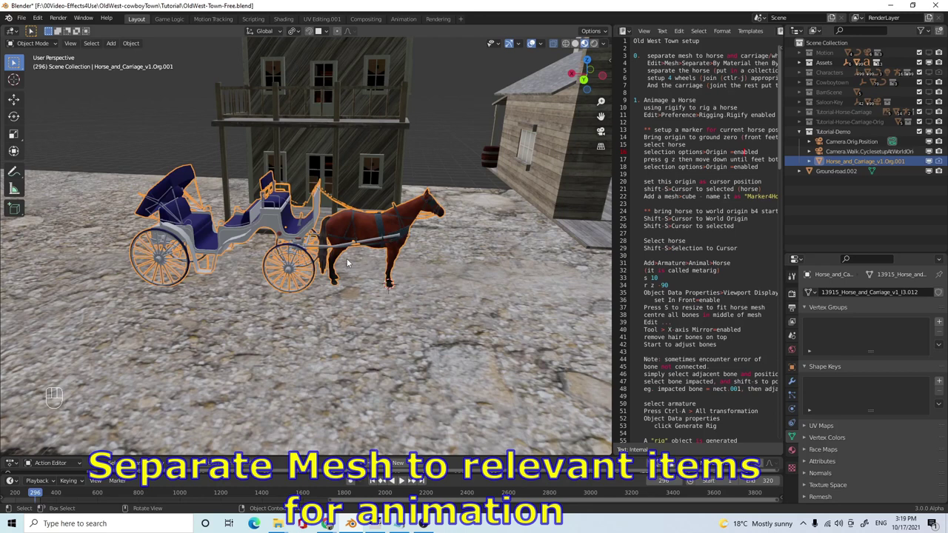
- Orbit around the horse and carriage to inspect it from beside and above
left_click_drag(408, 320, 407, 319)
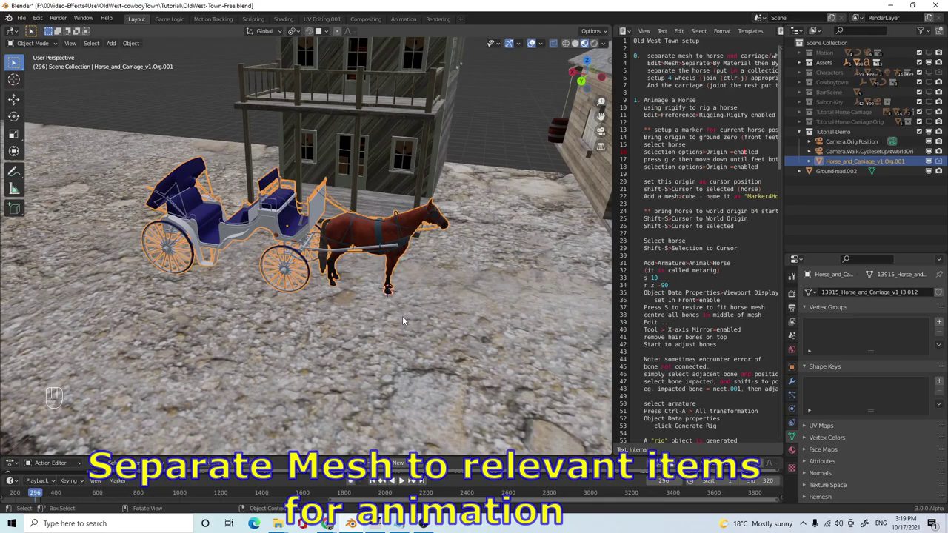
left_click_drag(434, 324, 435, 304)
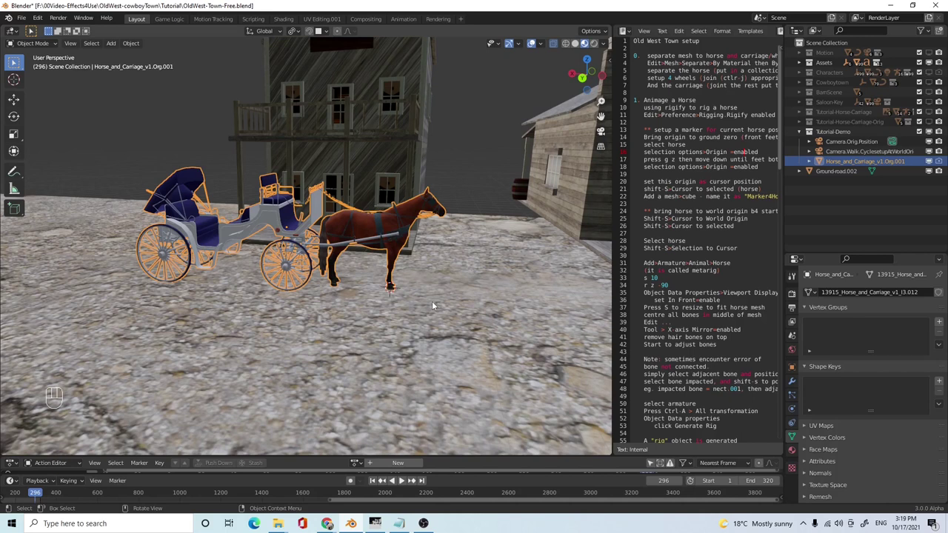
left_click_drag(413, 297, 421, 299)
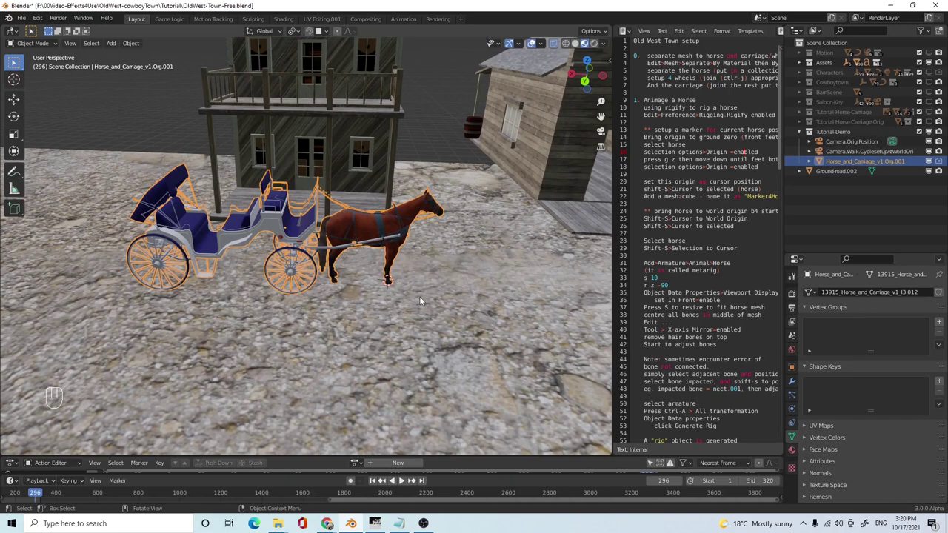
left_click_drag(439, 284, 440, 266)
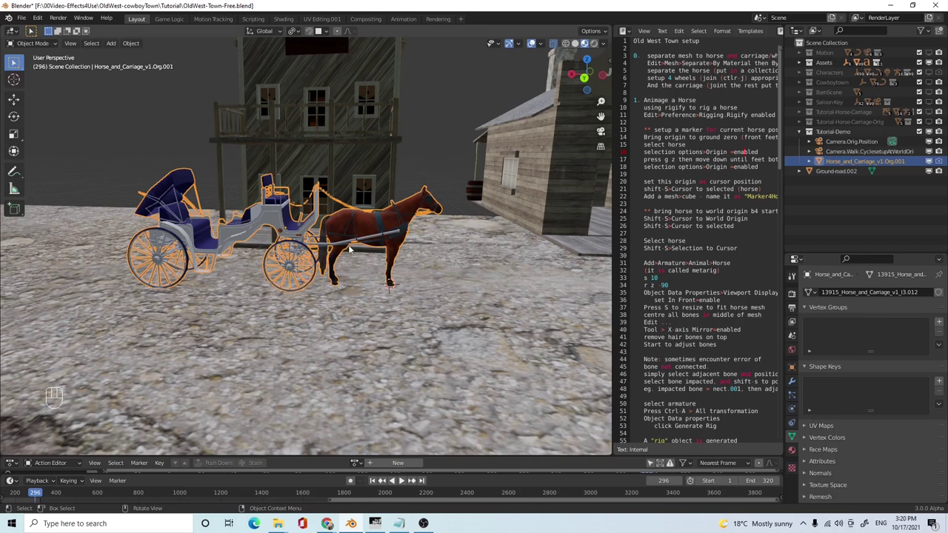
middle_click(320, 333)
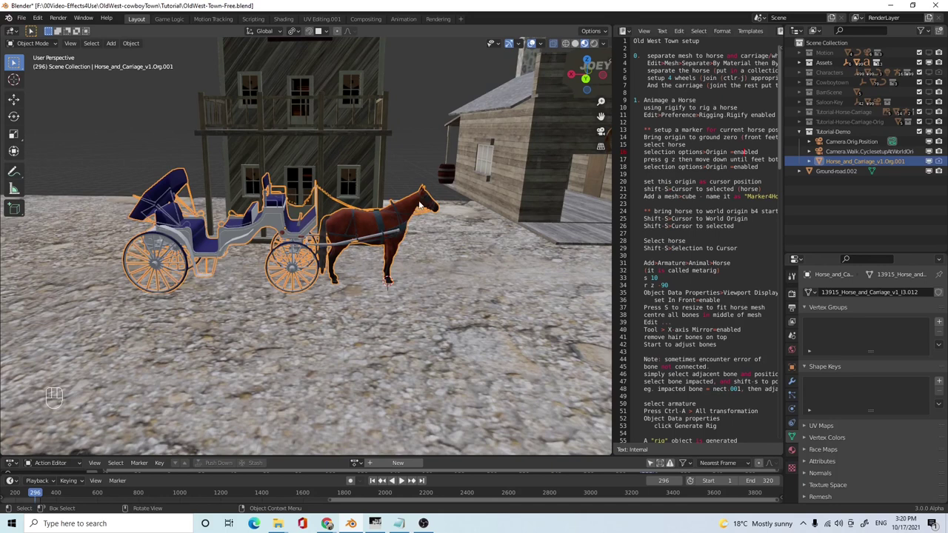
- View the horse side-on and frame the carriage close up for editing
left_click_drag(369, 304, 365, 296)
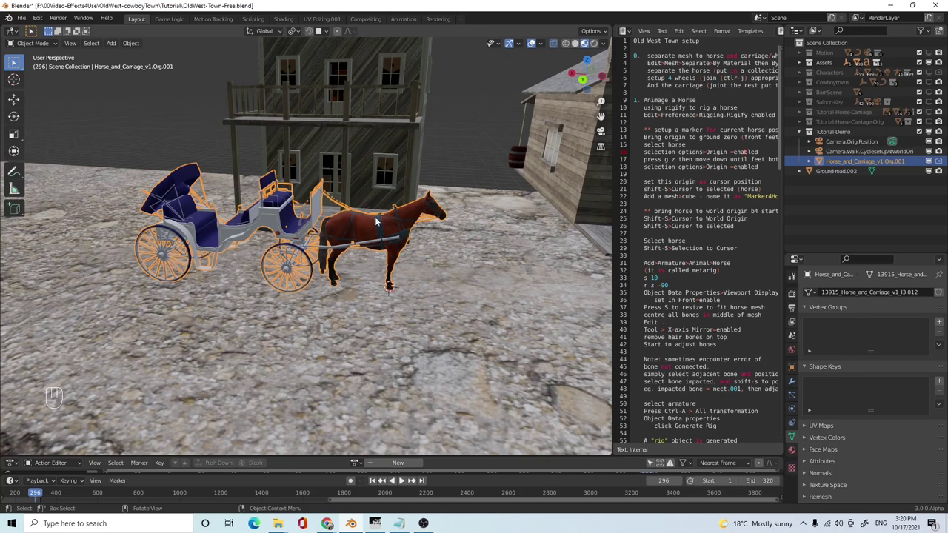
left_click(842, 163)
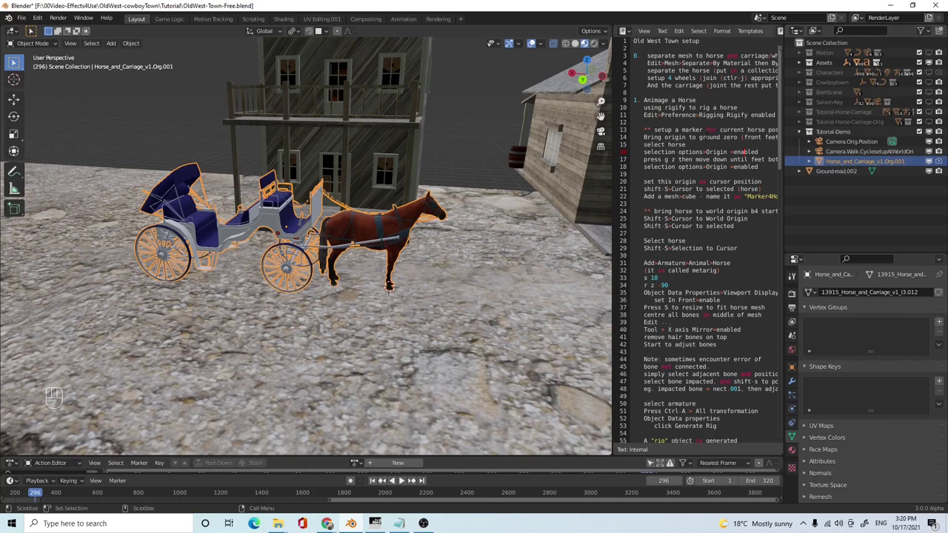
middle_click(389, 257)
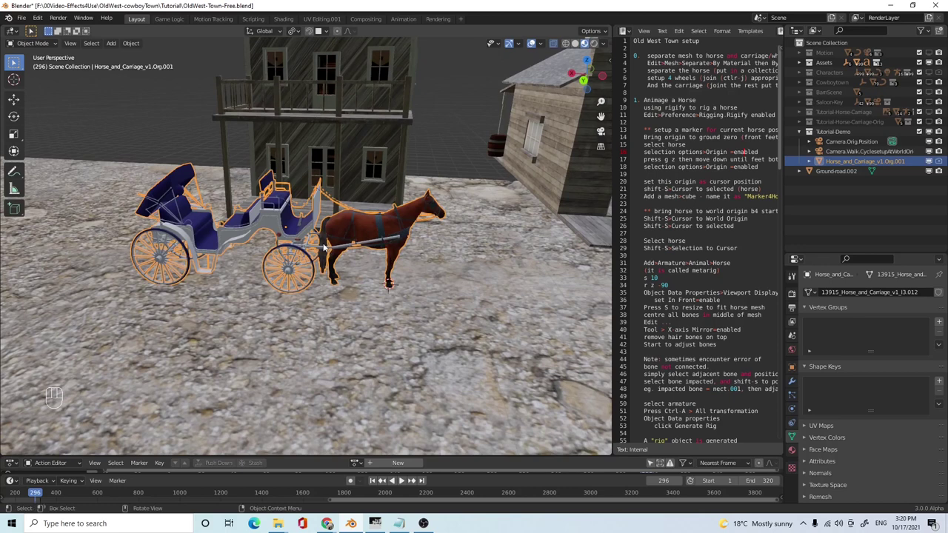
middle_click(326, 245)
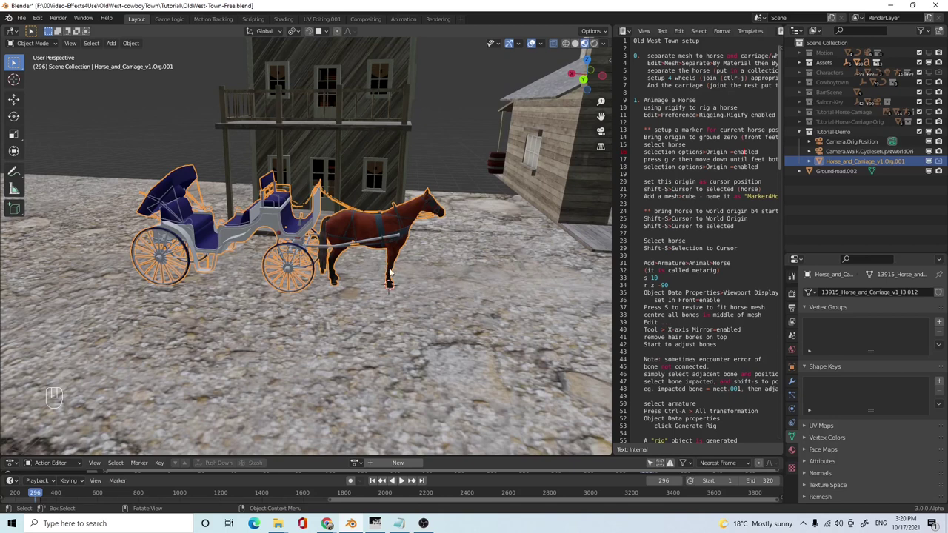
left_click_drag(392, 281, 391, 283)
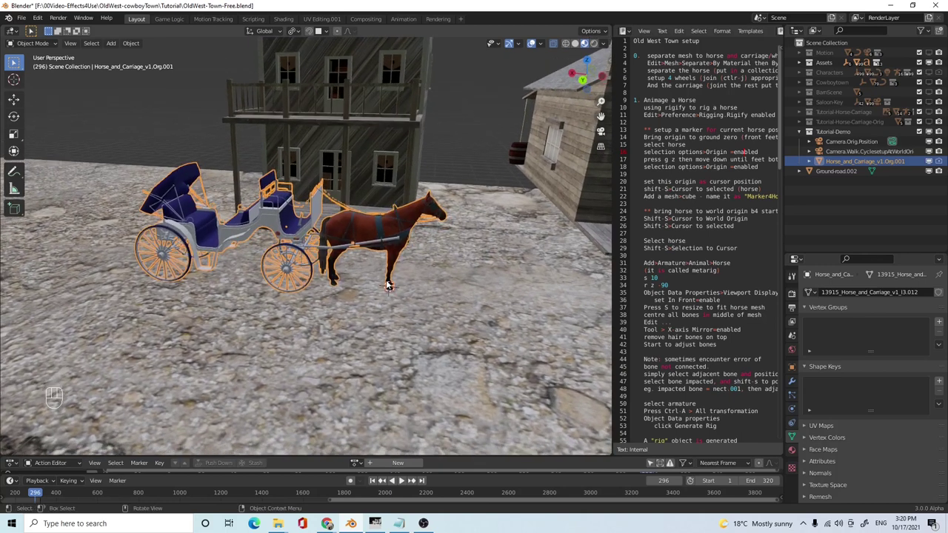
- Separate the whole horse-and-carriage mesh by material into five objects and return to Object Mode
key("Tab")
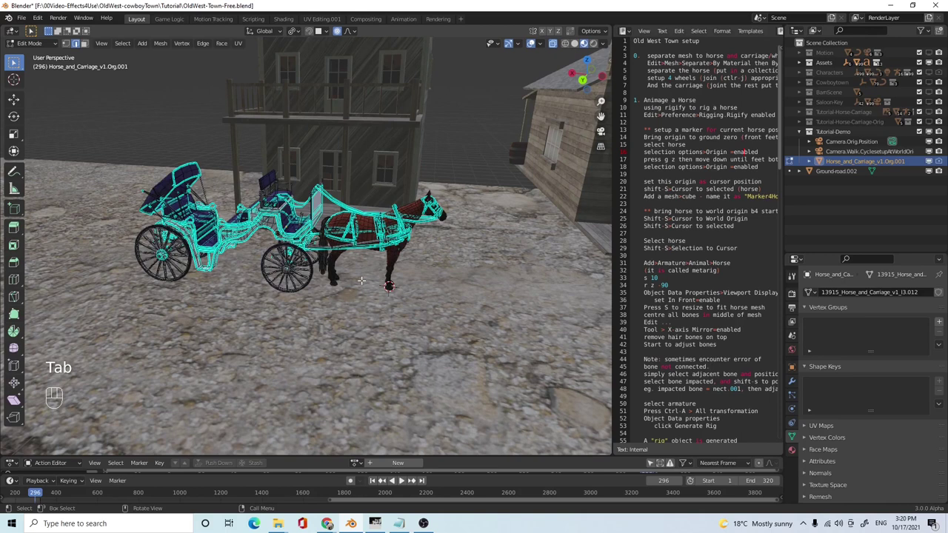
key("a")
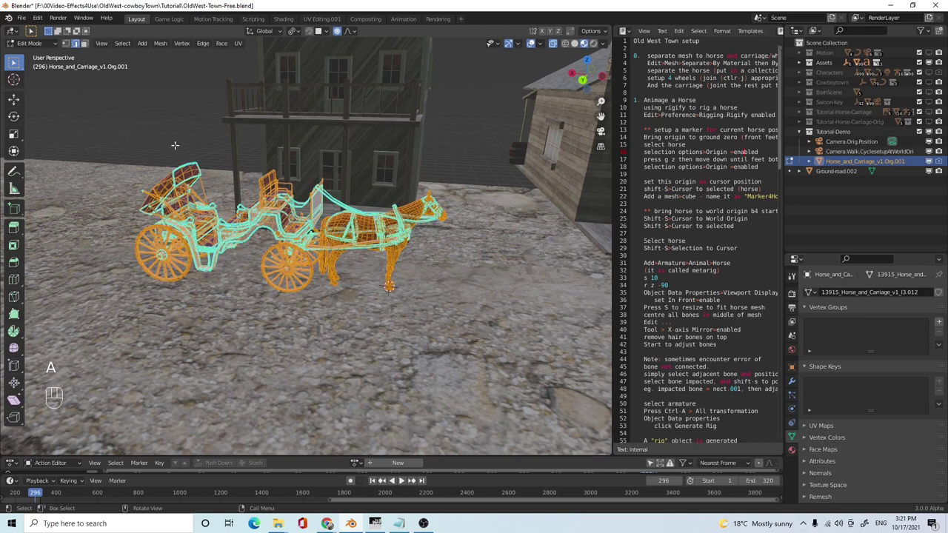
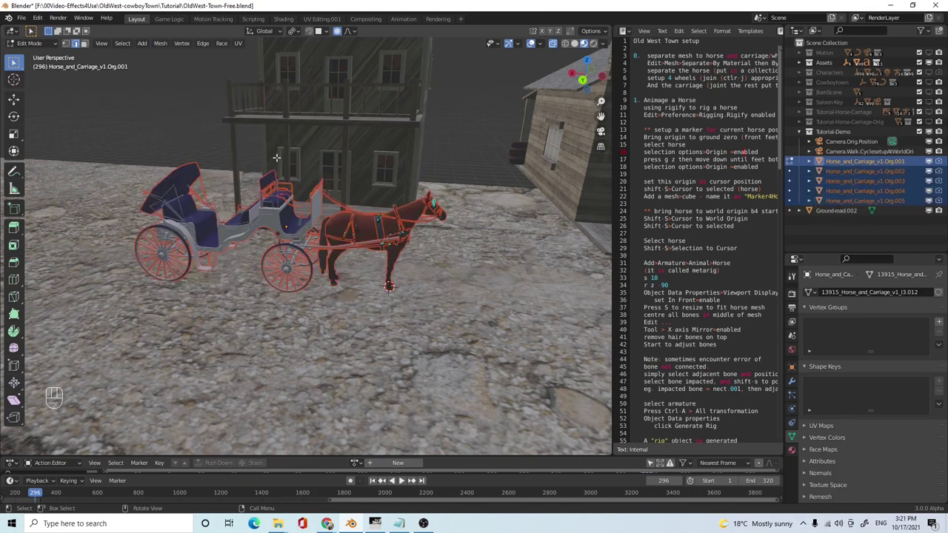
key("Tab")
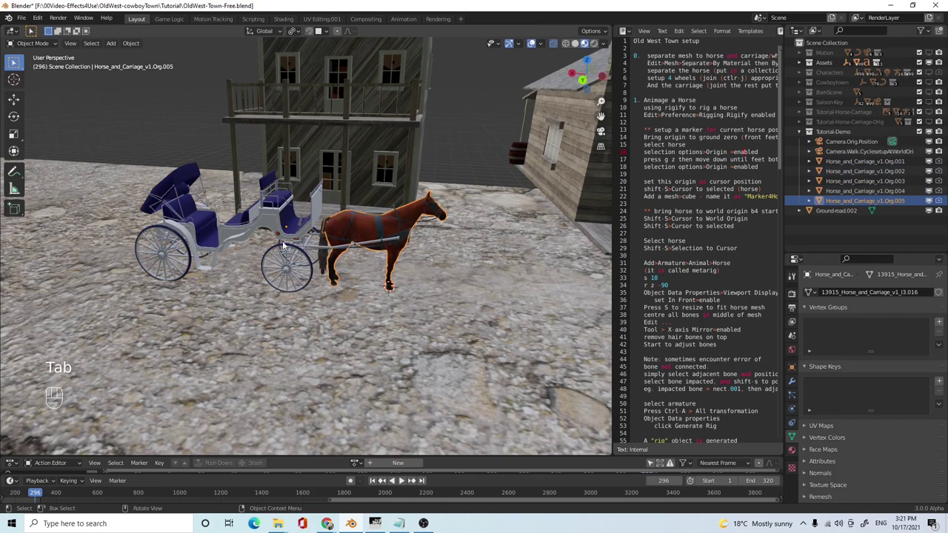
- Join the horse's mane-and-tail piece with the horse body into a single Horse object
left_click_drag(380, 282, 387, 281)
left_click(374, 223)
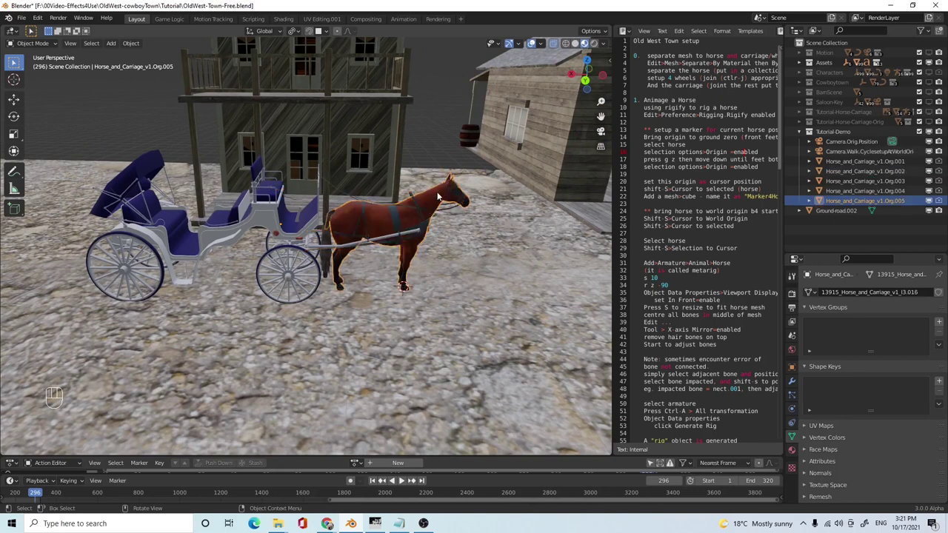
left_click(325, 262)
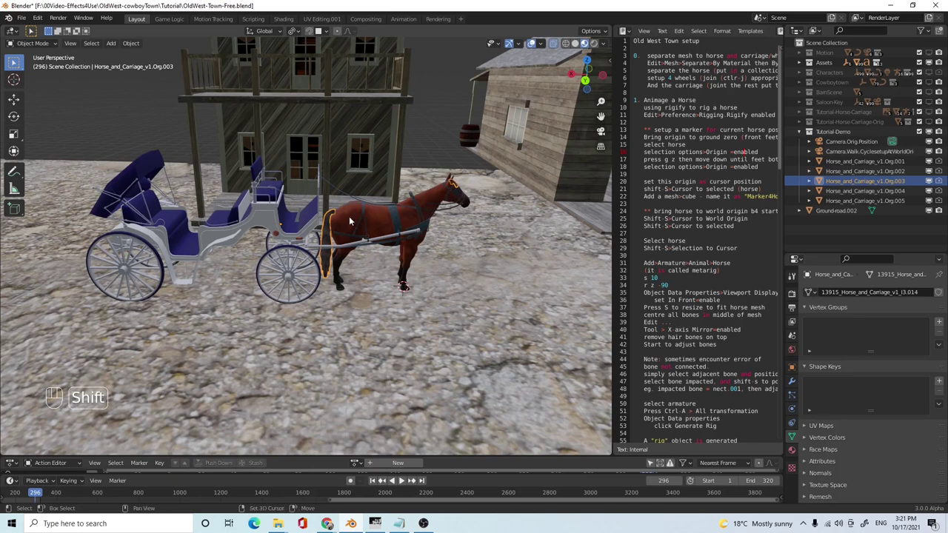
left_click(354, 220)
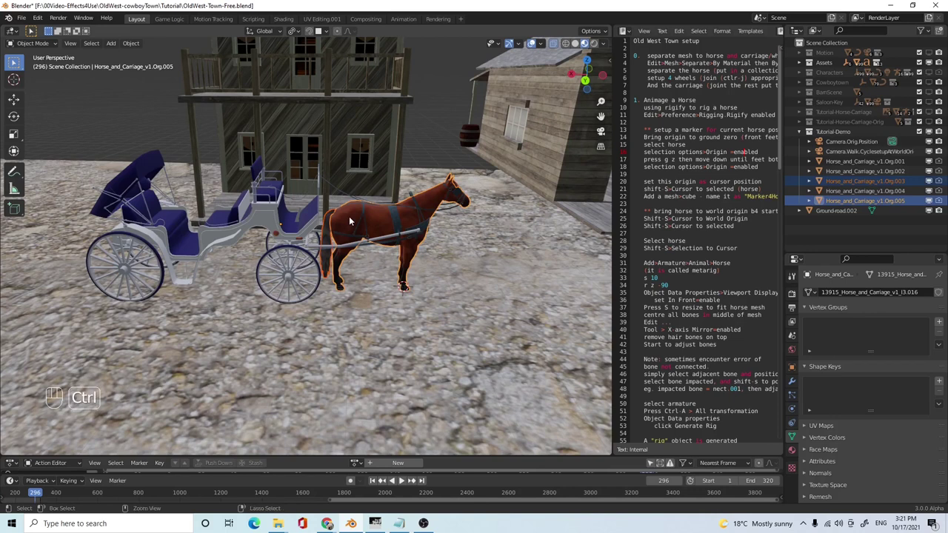
key("ctrl+j")
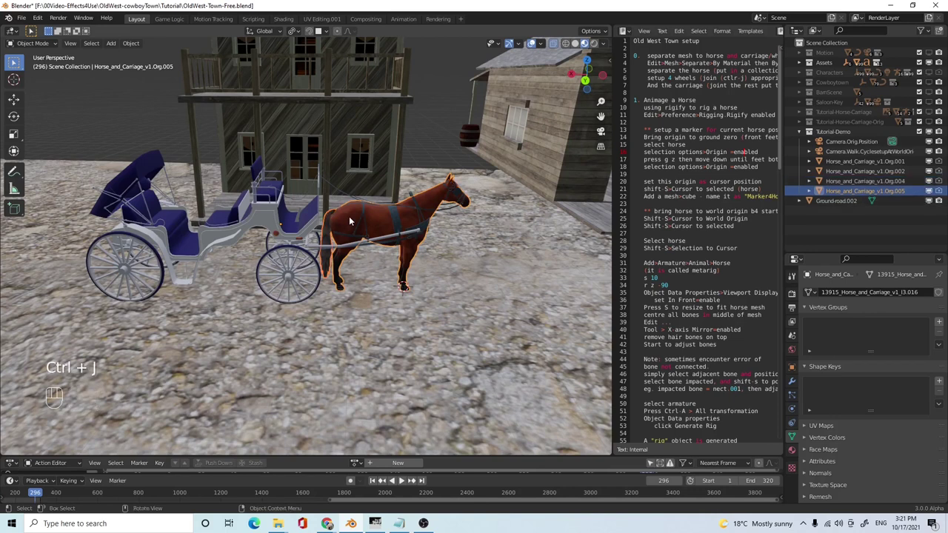
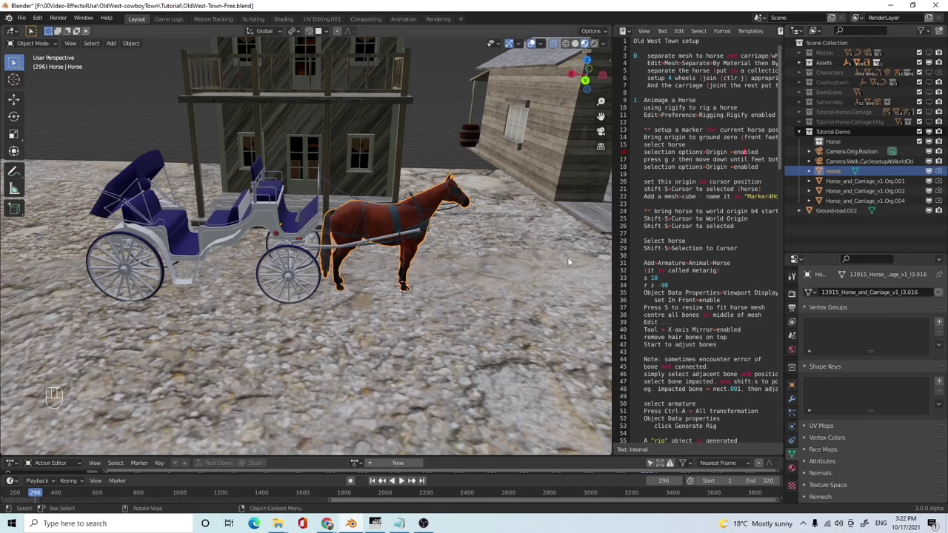
- Move Horse into the Horse collection, then select the carriage and show its material settings
key("m")
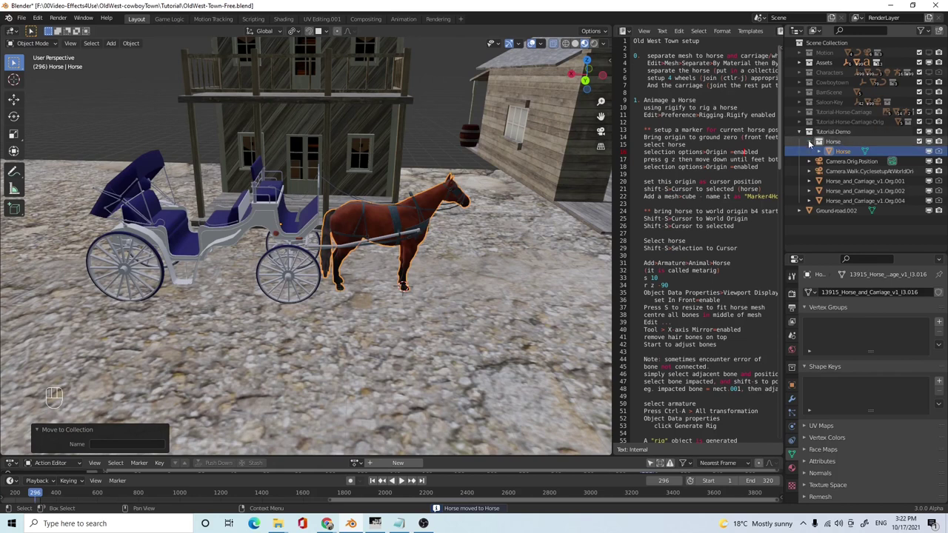
left_click(809, 142)
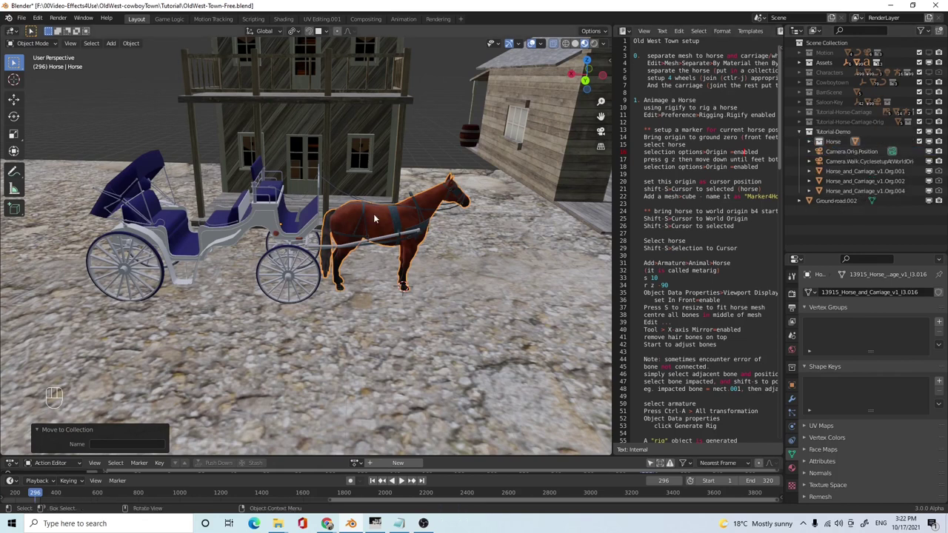
left_click(259, 214)
left_click_drag(273, 243, 289, 239)
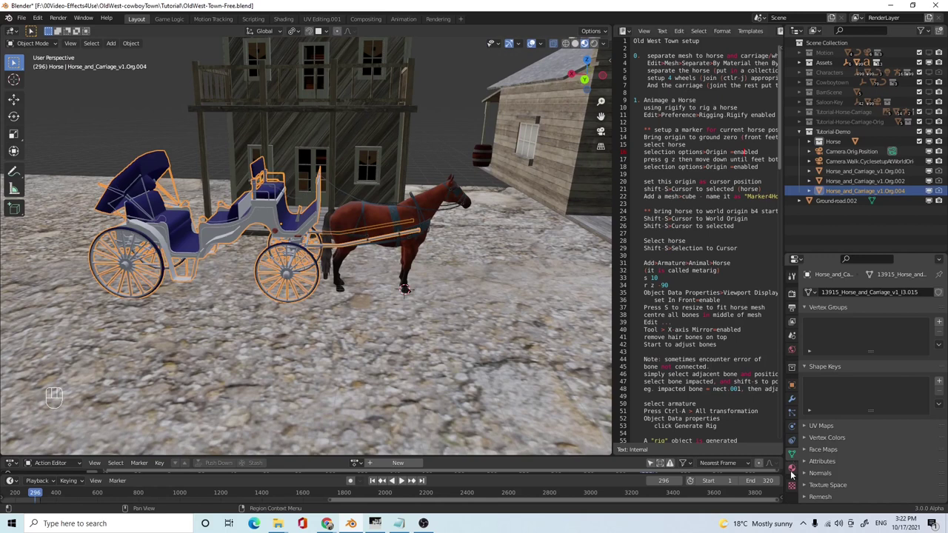
left_click(795, 474)
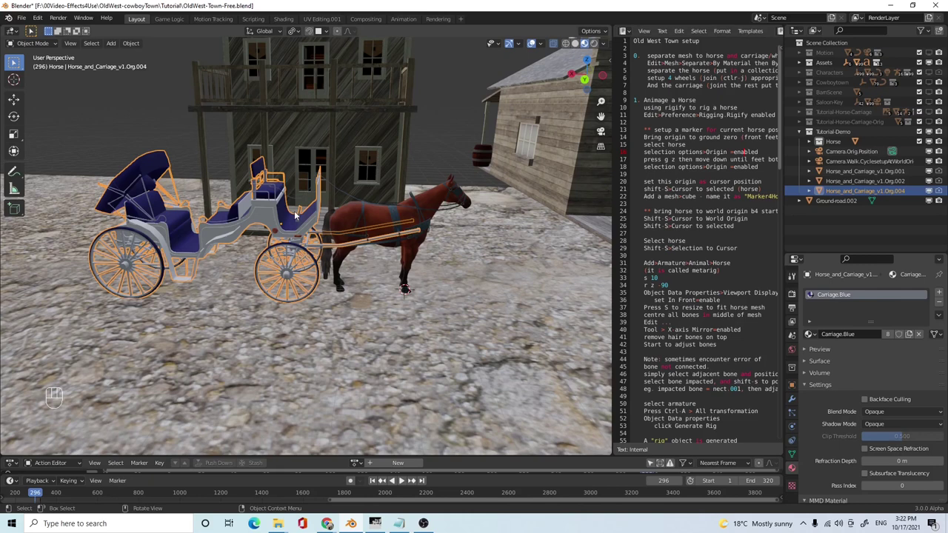
- Orbit toward the carriage front to bring its wheels into view
left_click_drag(260, 252, 257, 233)
middle_click(258, 245)
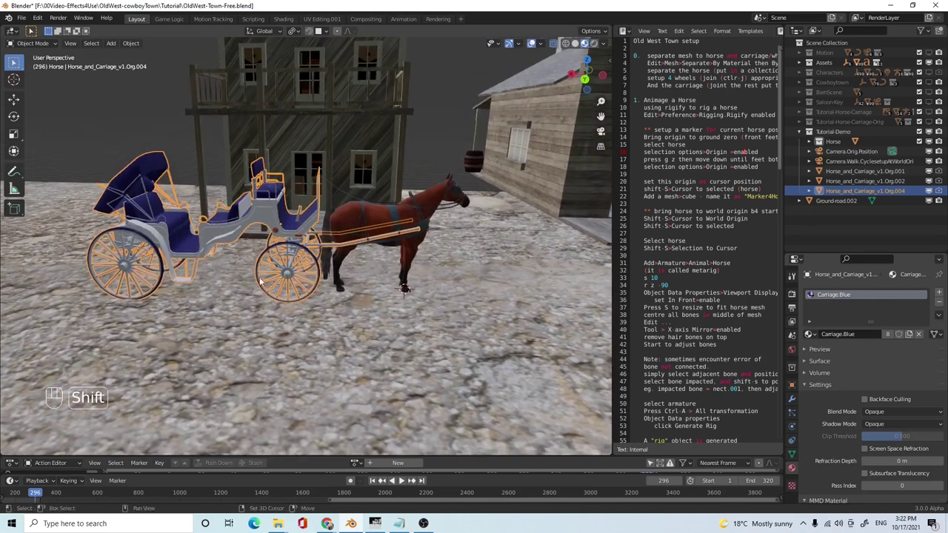
left_click_drag(259, 279, 276, 282)
left_click_drag(265, 299, 272, 290)
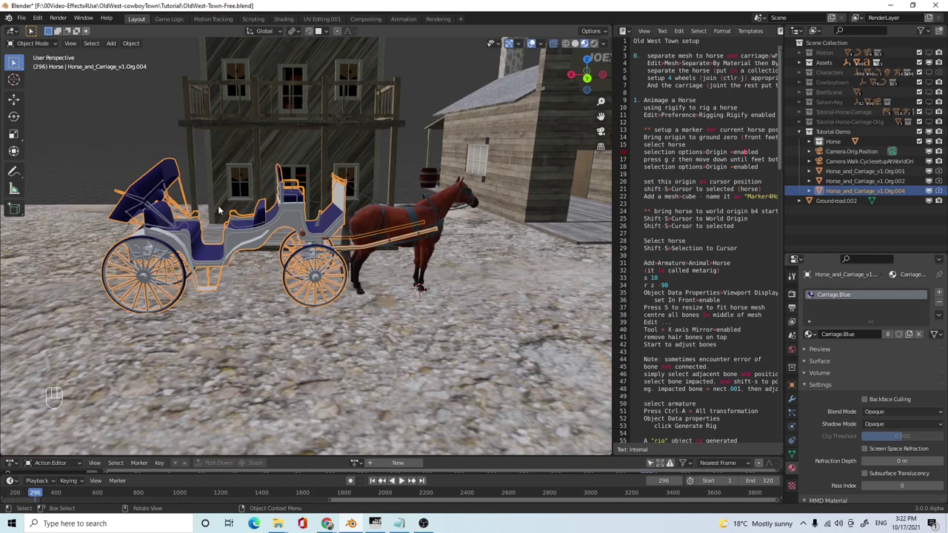
- Separate the whole carriage mesh into individual part objects and return to Object Mode
key("Tab")
key("a")
left_click_drag(159, 48, 279, 173)
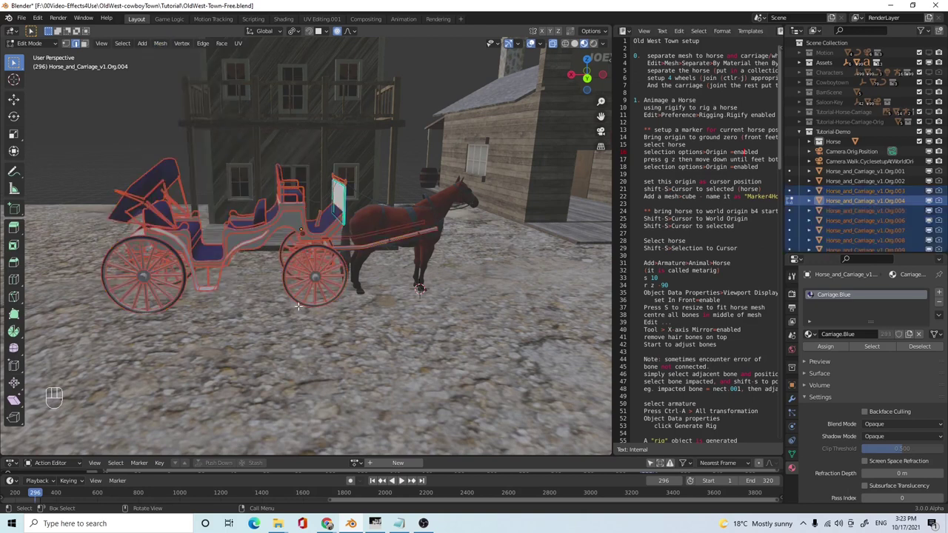
key("Tab")
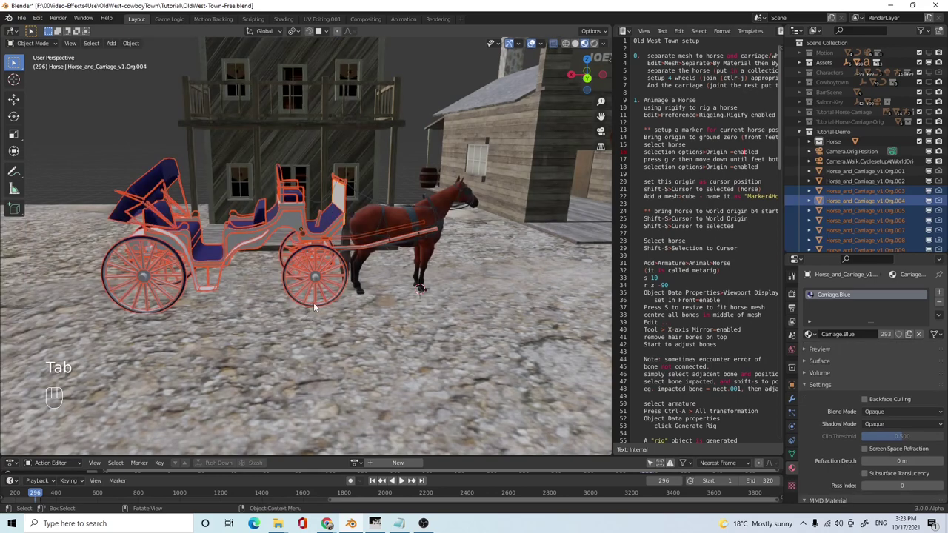
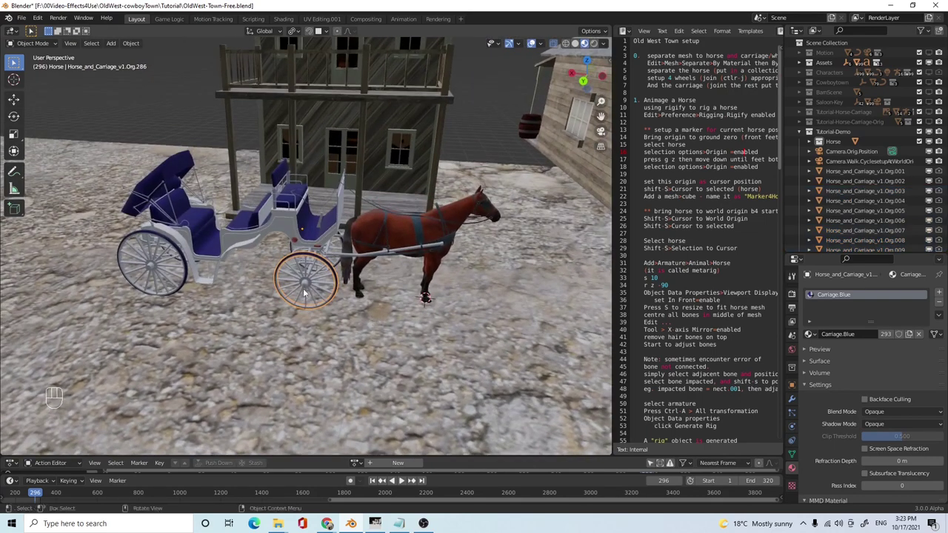
- Pick individual carriage parts, ending on a front wheel, and pull the view back
middle_click(305, 281)
left_click(285, 302)
left_click(280, 289)
left_click(268, 266)
left_click_drag(413, 338, 423, 346)
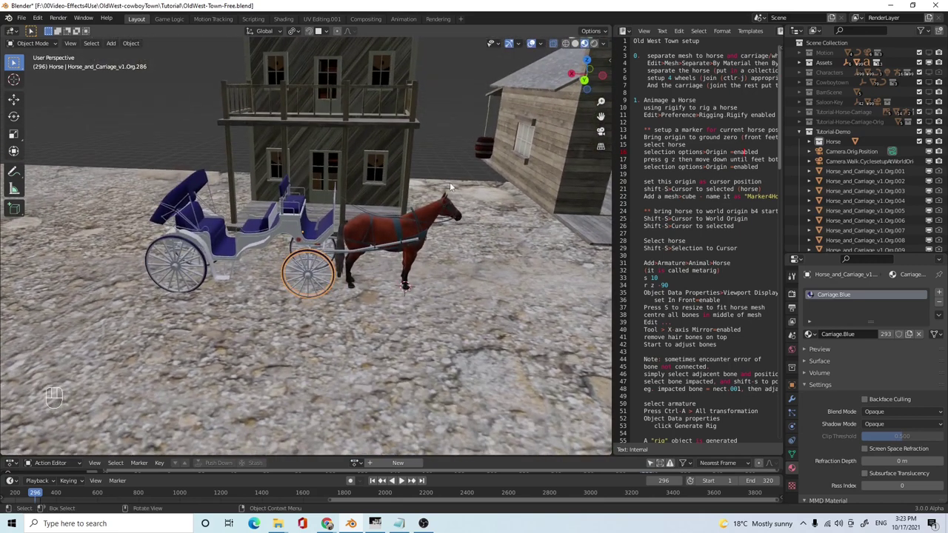
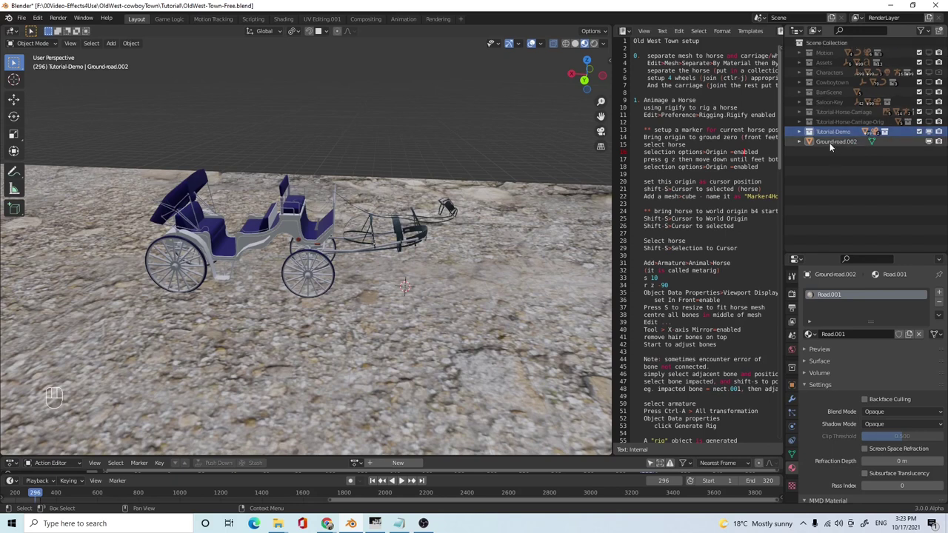
- Select and hide the road ground, then orbit and zoom around the isolated carriage
left_click(502, 271)
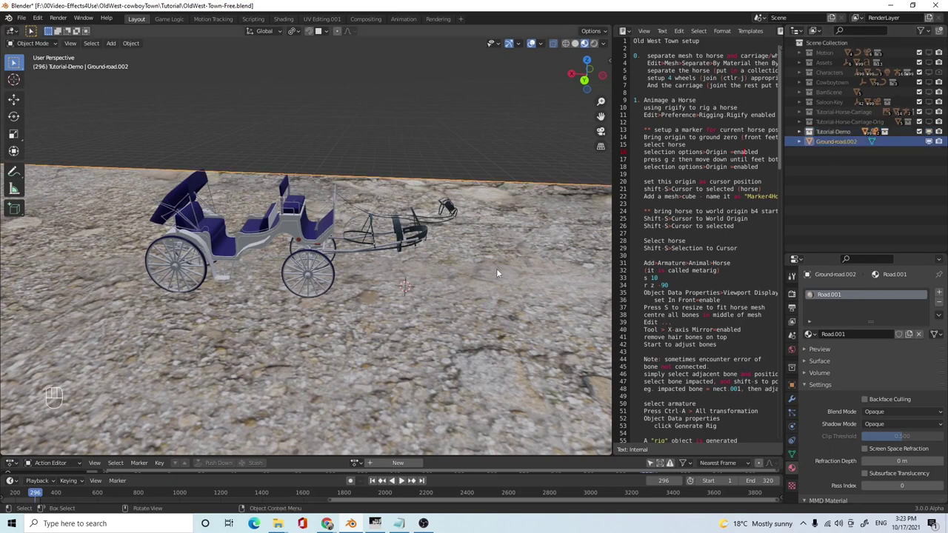
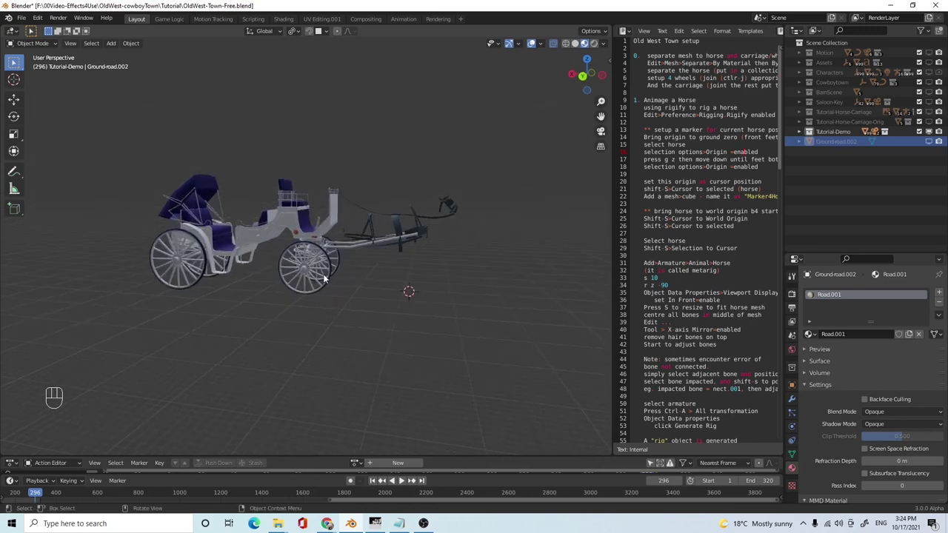
left_click_drag(325, 282, 341, 292)
middle_click(335, 273)
left_click_drag(359, 277, 411, 302)
left_click_drag(405, 284, 392, 277)
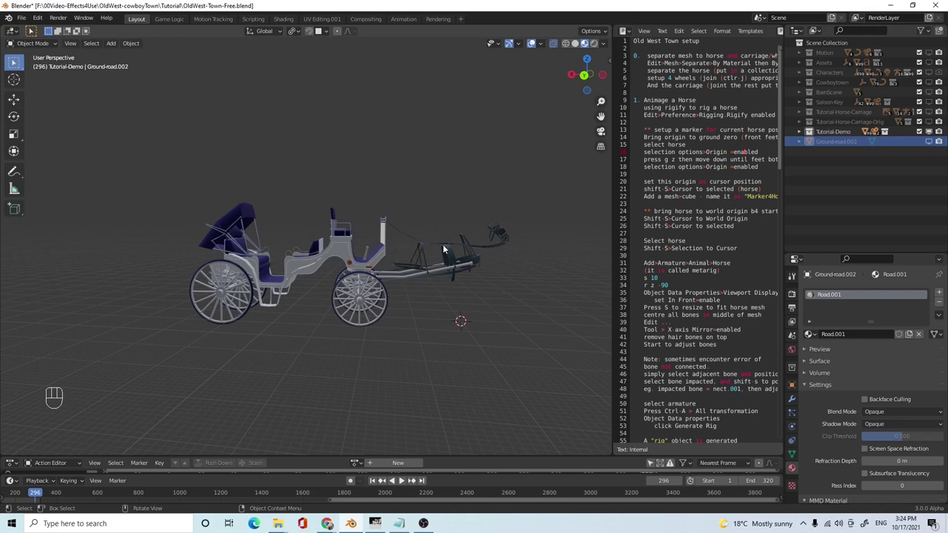
left_click_drag(451, 299, 439, 265)
middle_click(405, 281)
left_click_drag(413, 276, 426, 285)
left_click_drag(285, 281, 264, 288)
left_click_drag(269, 298, 142, 259)
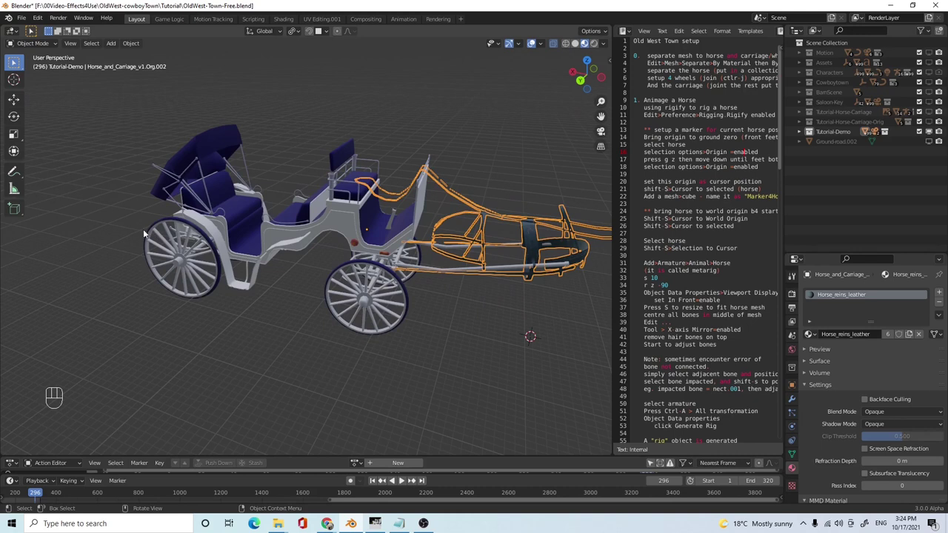
- Select the harness and reins piece and inspect the carriage seats and body close up
left_click(155, 237)
left_click_drag(213, 309, 208, 290)
left_click_drag(204, 287, 284, 321)
middle_click(240, 308)
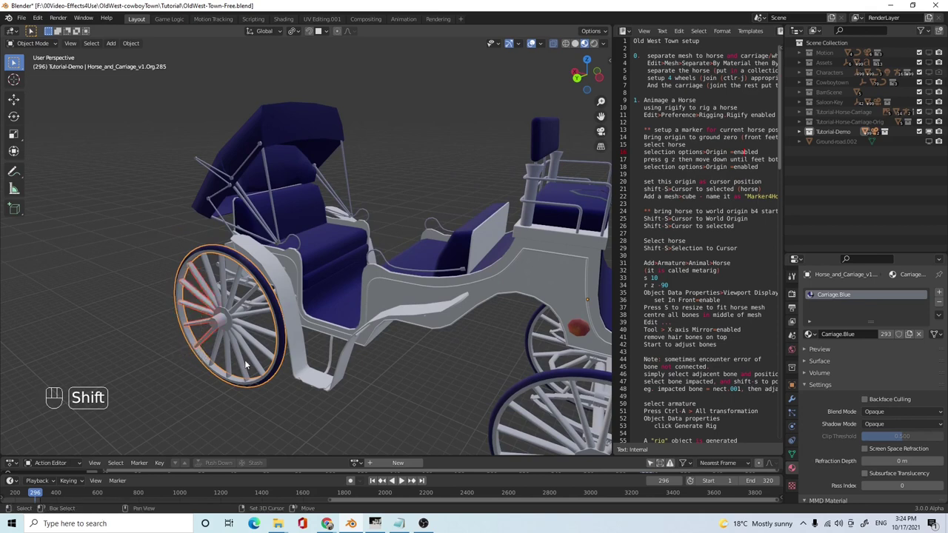
left_click_drag(224, 365, 259, 387)
left_click_drag(265, 344, 269, 371)
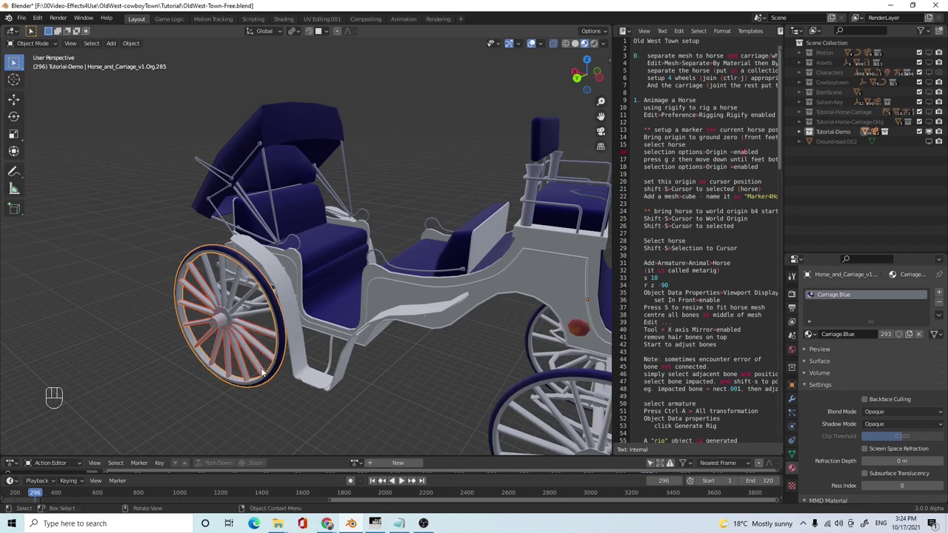
left_click_drag(279, 346, 353, 333)
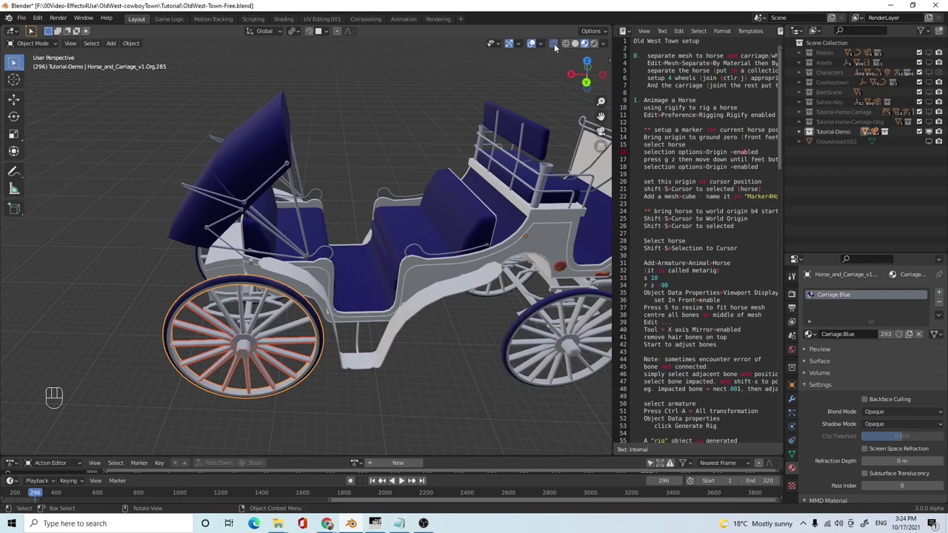
- Pick carriage parts from behind and above, ending with a wheel part, and attempt a join
left_click(559, 47)
left_click_drag(229, 343, 358, 313)
left_click(385, 276)
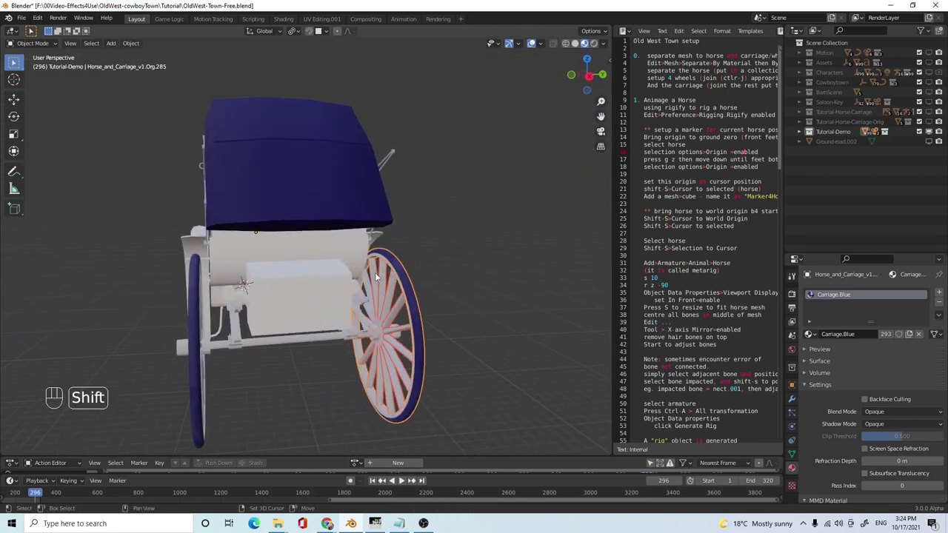
left_click_drag(407, 313, 323, 341)
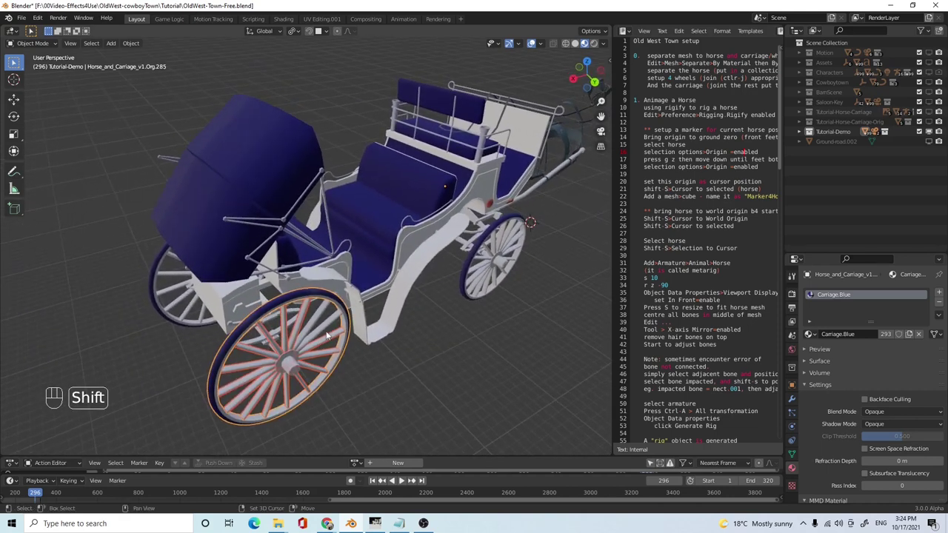
left_click(328, 328)
left_click_drag(350, 379, 305, 341)
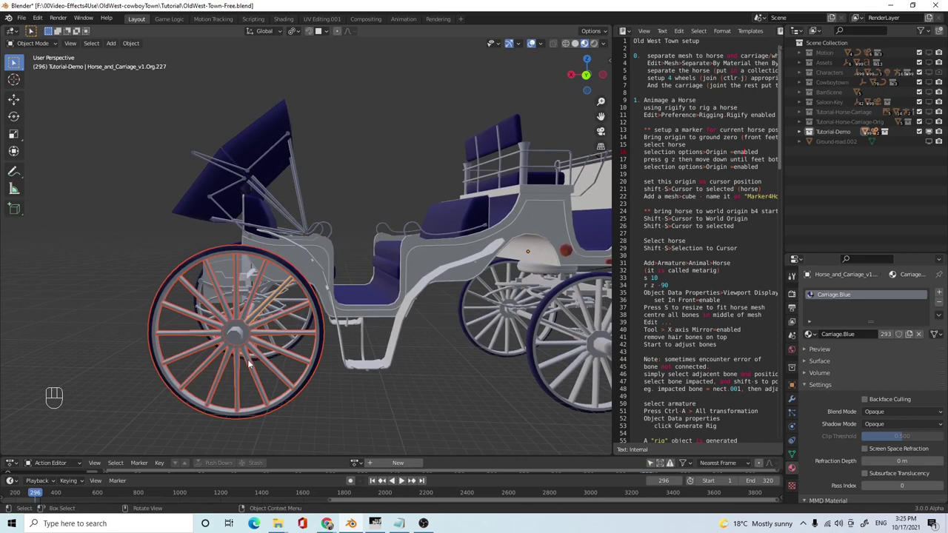
key("ctrl+j")
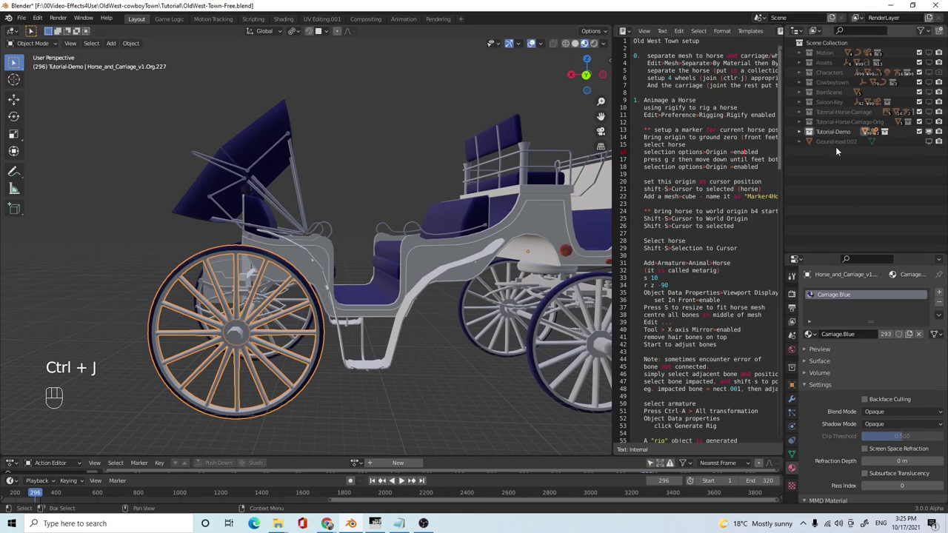
- Locate the wheel in the Outliner, select the rear wheel and orbit below the carriage
key("KP_Decimal")
left_click(840, 143)
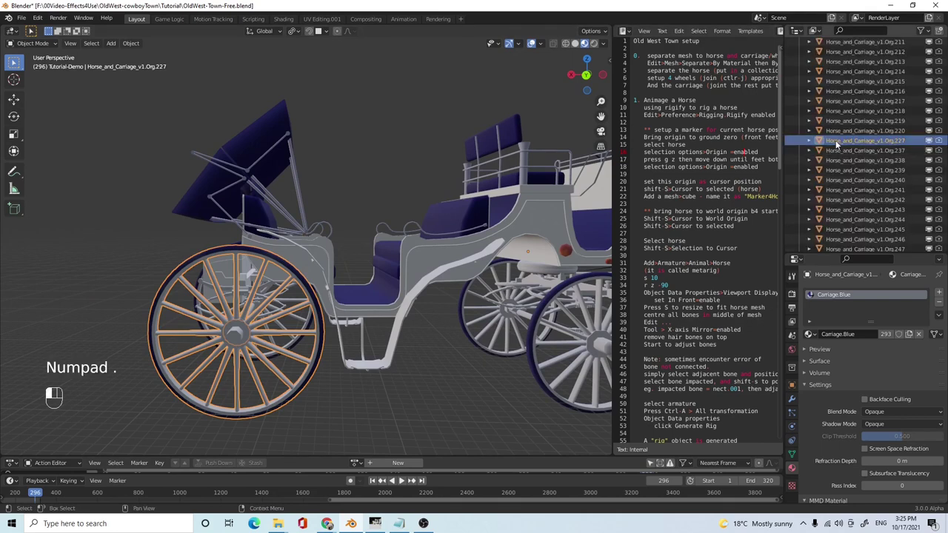
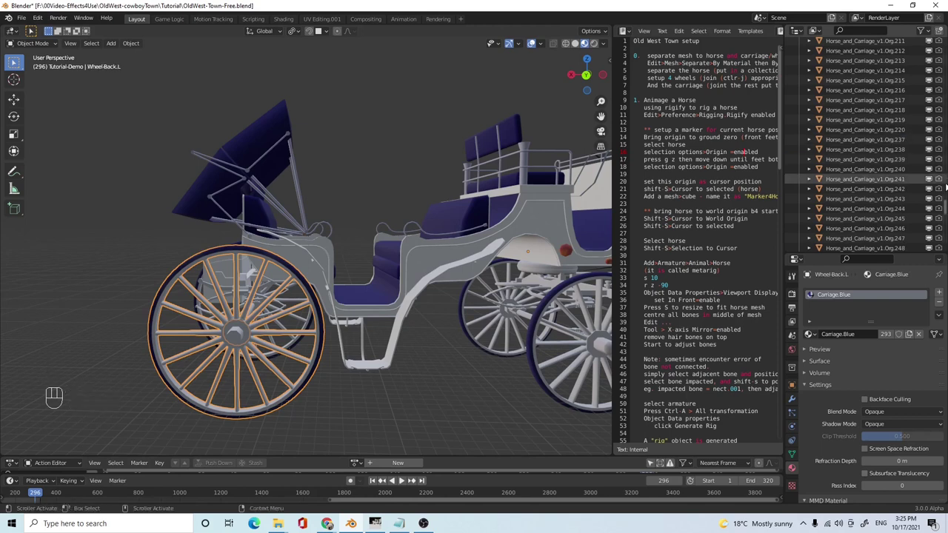
left_click_drag(386, 360, 394, 377)
left_click_drag(462, 385, 472, 406)
left_click_drag(495, 404, 368, 311)
middle_click(398, 359)
left_click_drag(382, 291, 405, 366)
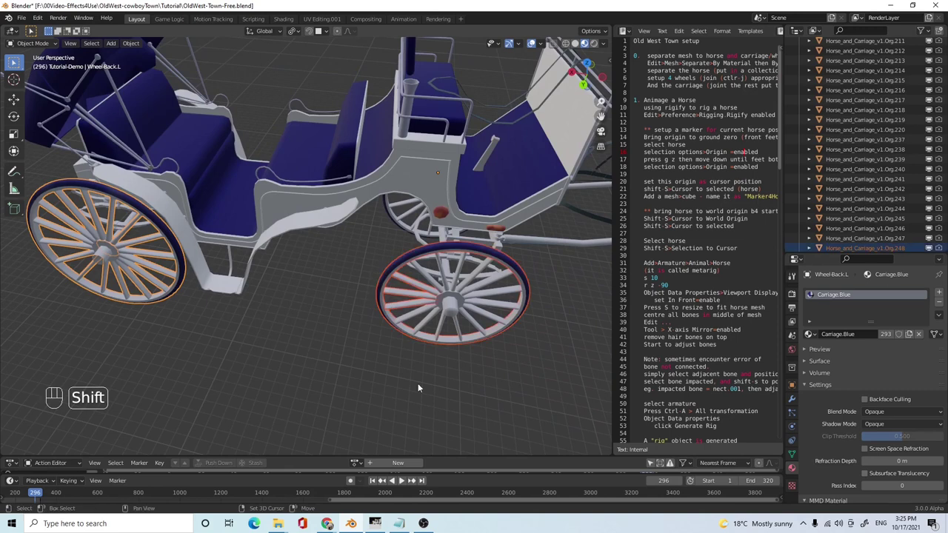
- Inspect the rear wheel side-on and select the carriage body pieces, leaving the wheels out
left_click_drag(421, 336, 387, 325)
left_click_drag(394, 319, 462, 367)
left_click_drag(451, 336, 498, 332)
left_click_drag(498, 319, 517, 297)
left_click_drag(511, 289, 532, 331)
left_click_drag(536, 336, 445, 304)
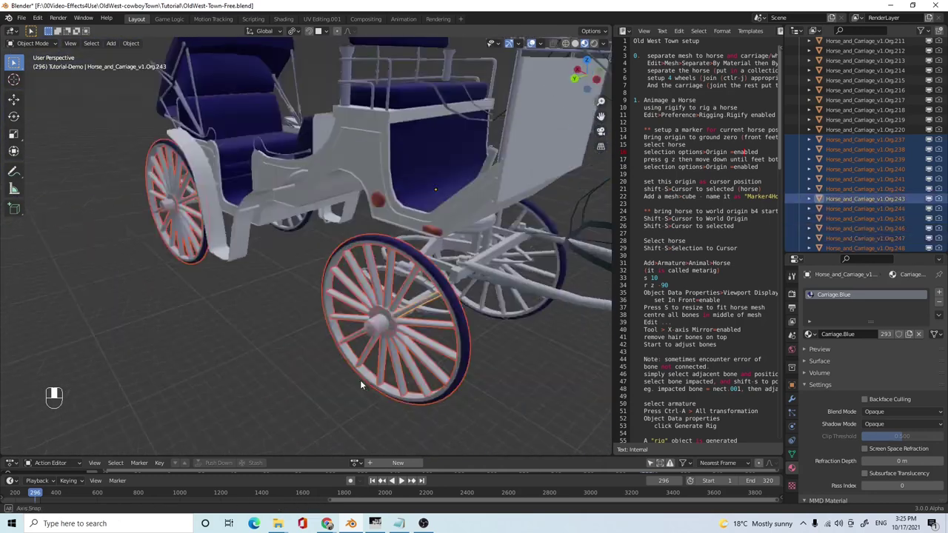
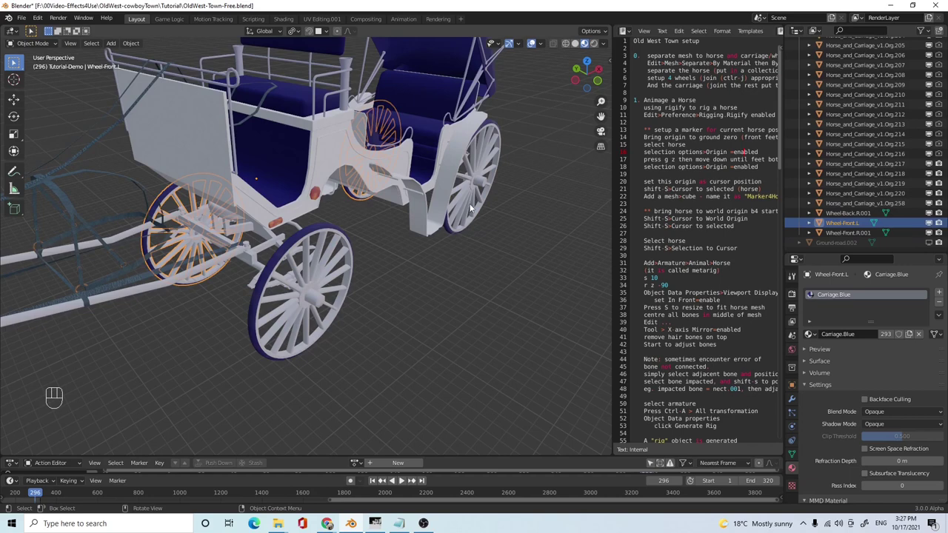
left_click_drag(438, 256, 397, 234)
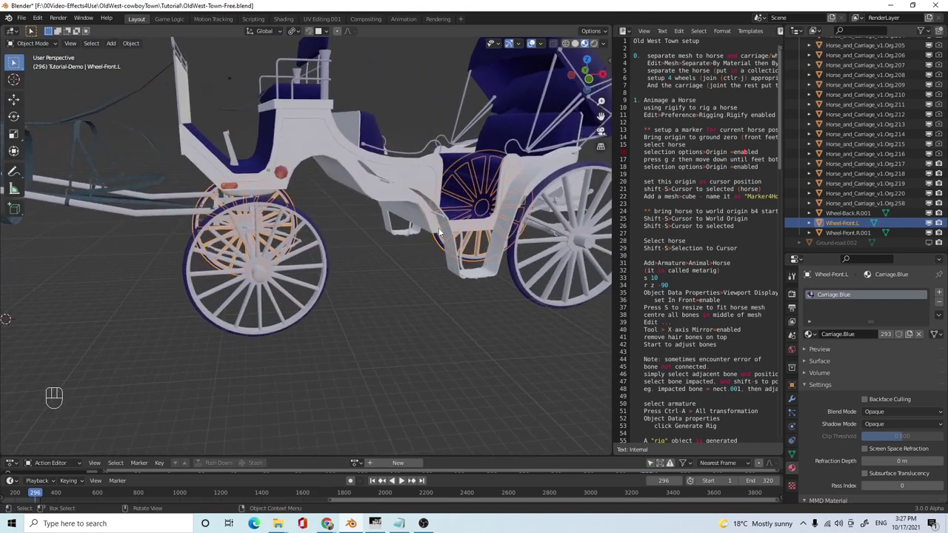
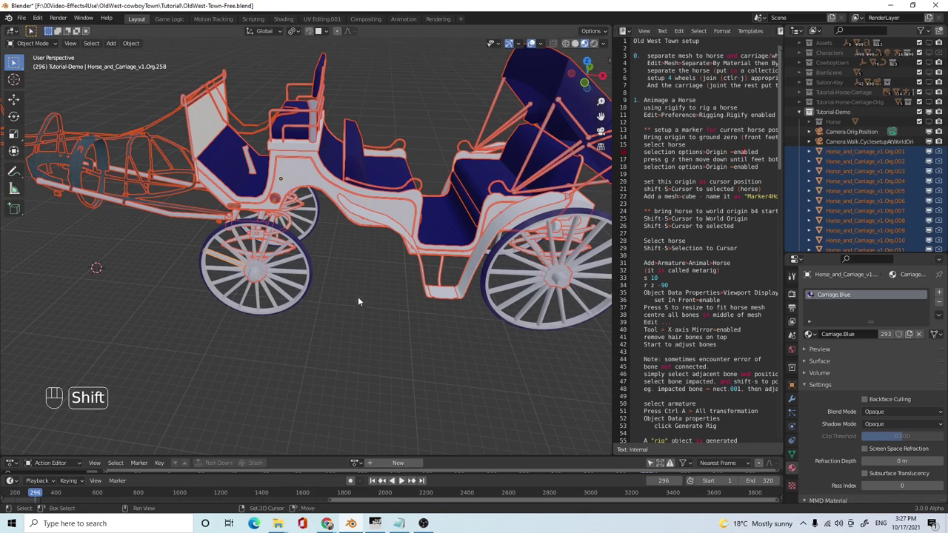
- Join the carriage body pieces into one object named Carriage and add a new collection under Tutorial-Demo
left_click(459, 297)
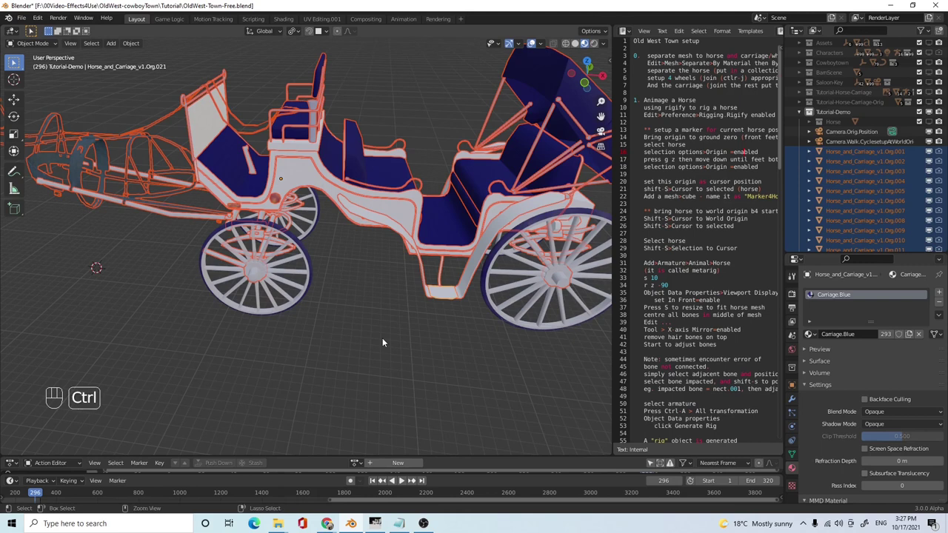
key("ctrl+j")
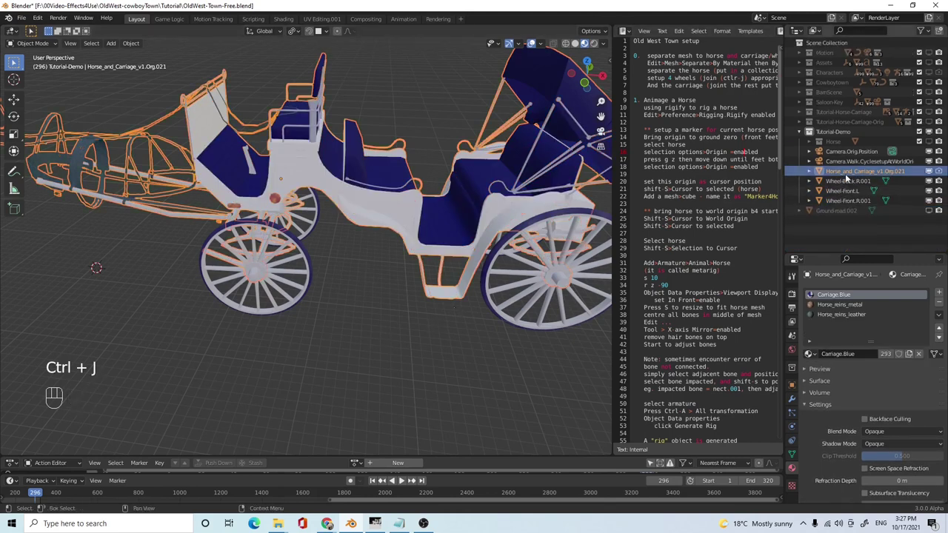
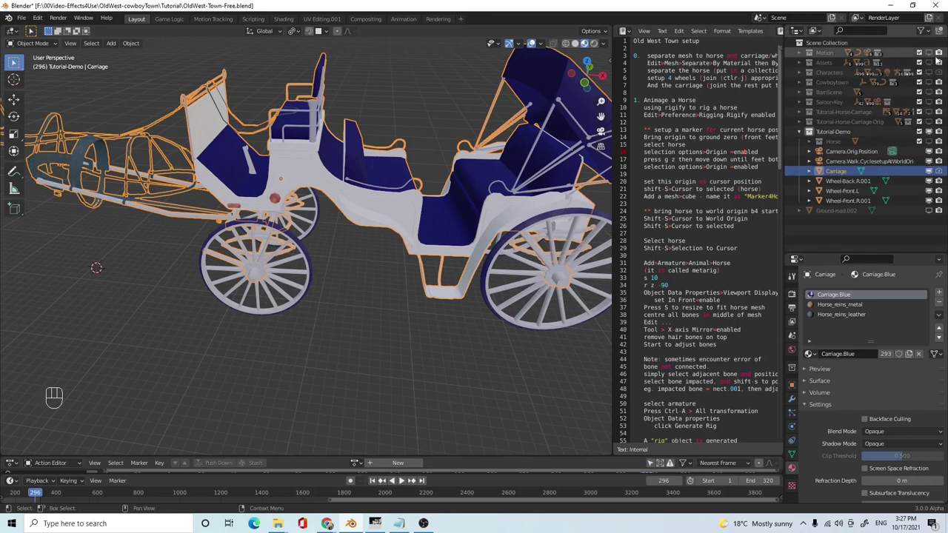
left_click_drag(945, 33, 924, 90)
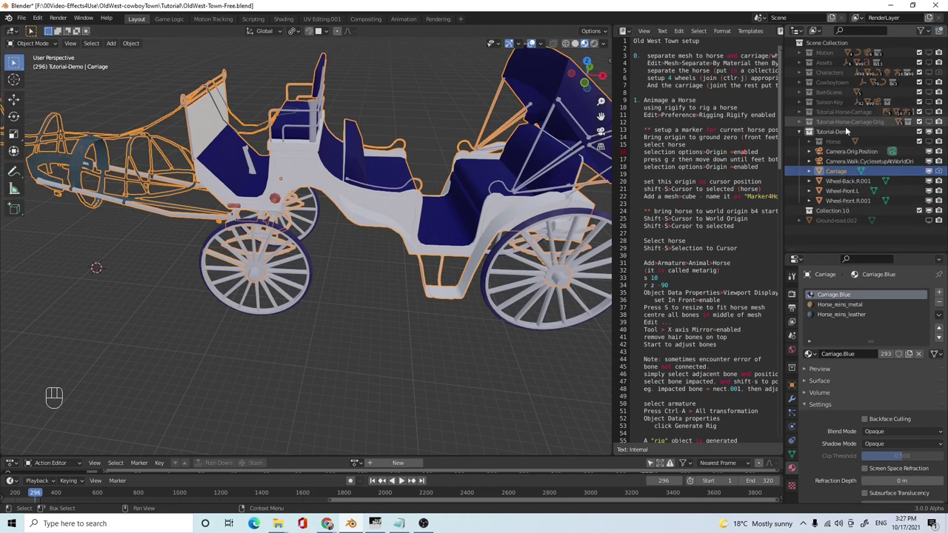
left_click(835, 134)
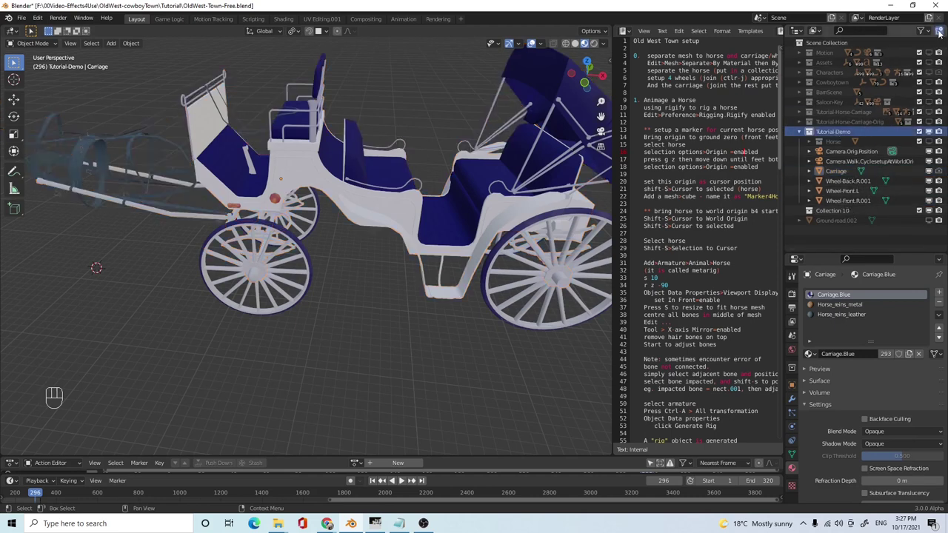
left_click(846, 225)
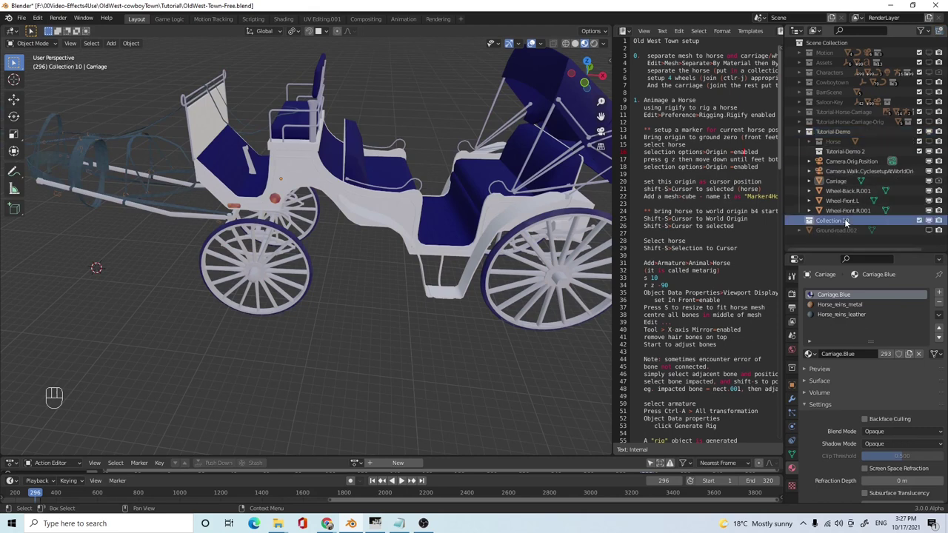
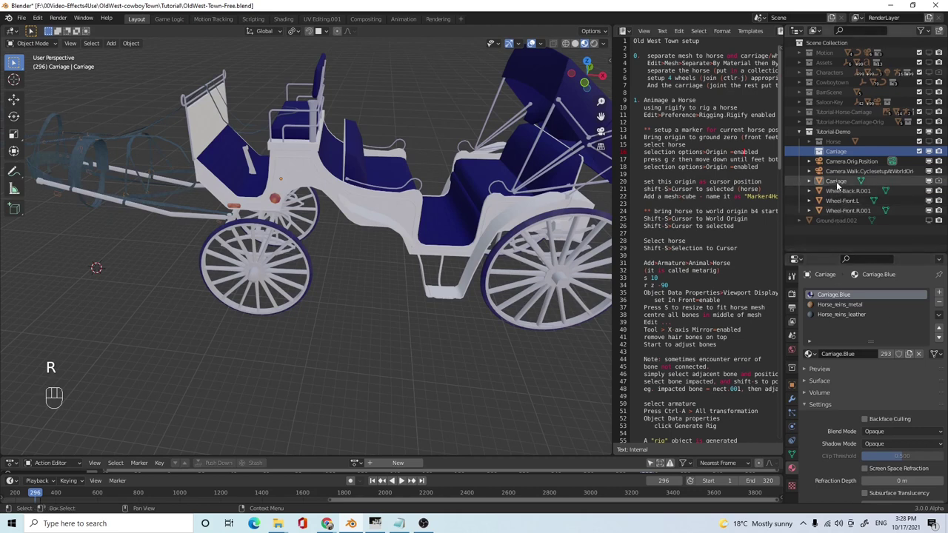
- Rename the collection Carriage and move the Carriage body and its three wheels into it
left_click(848, 214)
left_click_drag(836, 184, 843, 157)
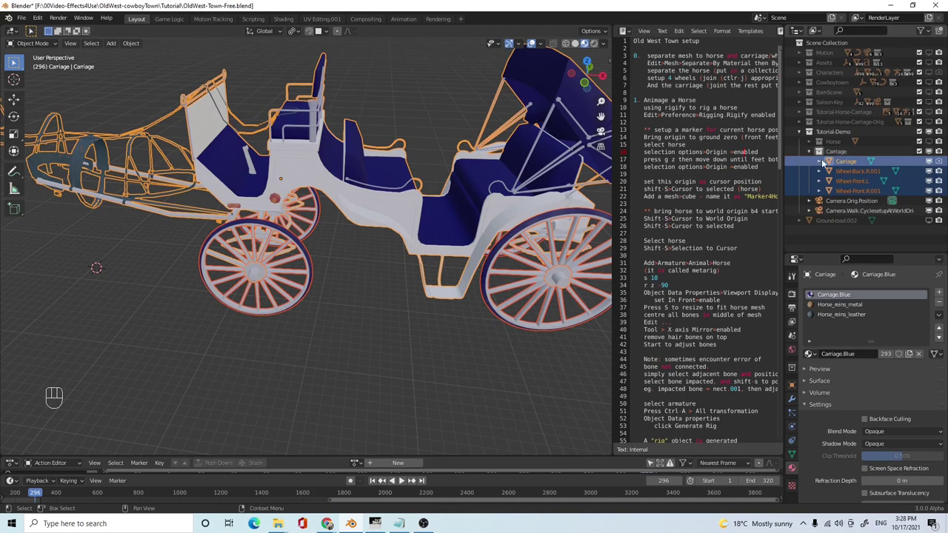
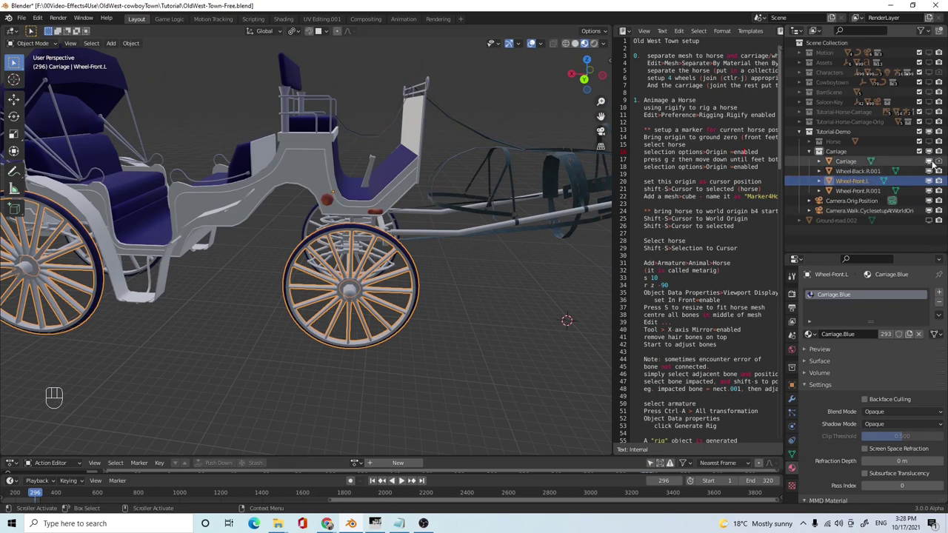
- Isolate the front-left wheel in local view and enter Edit Mode on its mesh
left_click(930, 166)
left_click(935, 171)
left_click(929, 196)
left_click_drag(323, 310, 343, 303)
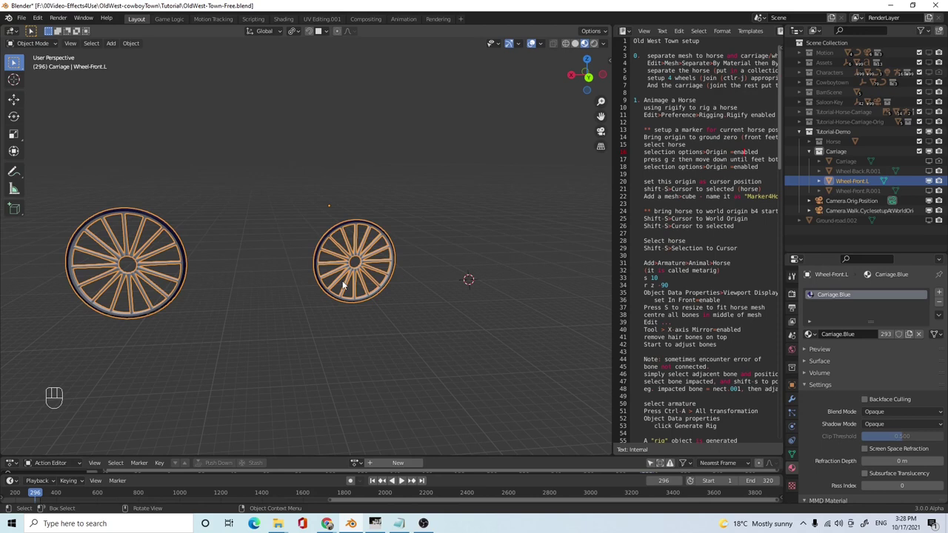
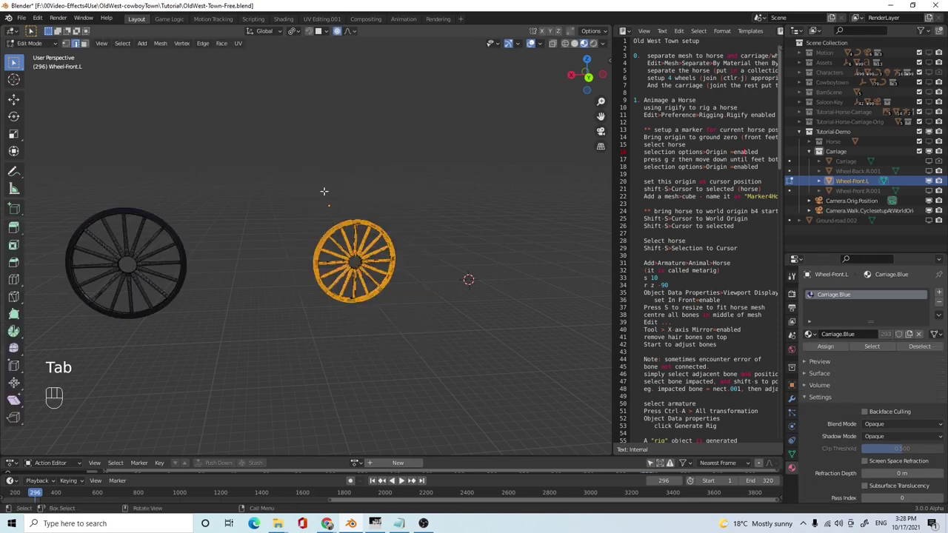
left_click_drag(166, 47, 270, 146)
key("Tab")
- Select one wheel's geometry and separate it into its own object
left_click_drag(419, 304, 363, 300)
left_click(367, 298)
left_click(189, 285)
left_click(320, 289)
left_click_drag(407, 327, 365, 289)
- Move the separated wheel off to the side and inspect it through the geometry
key("g")
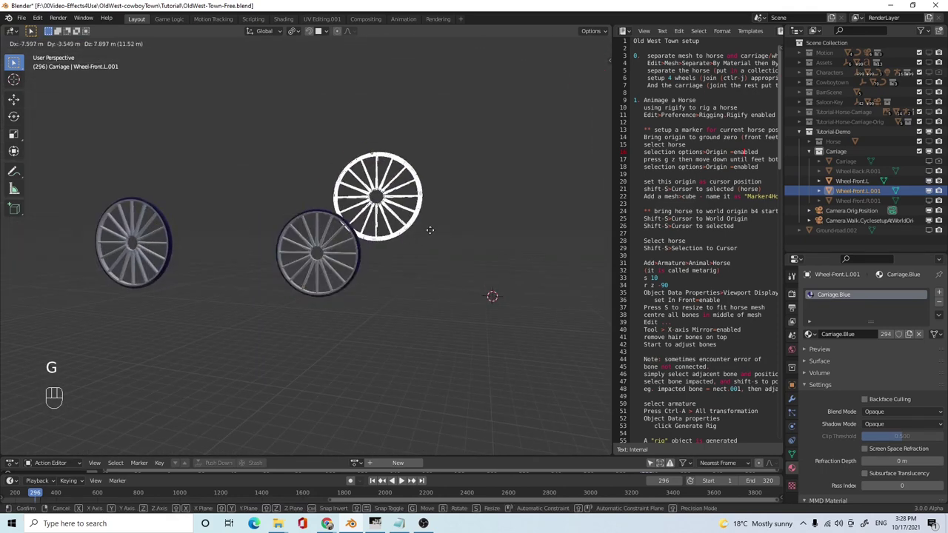
left_click_drag(377, 268, 374, 274)
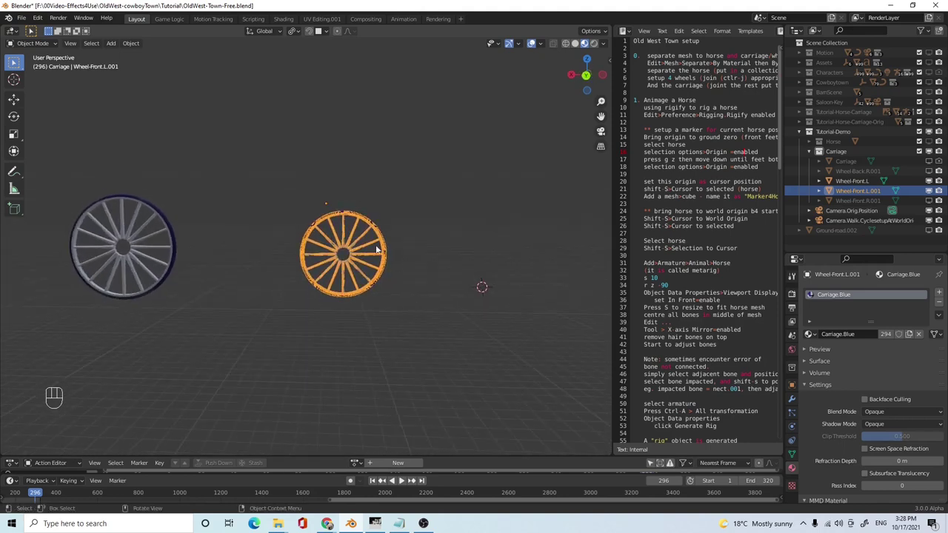
middle_click(349, 271)
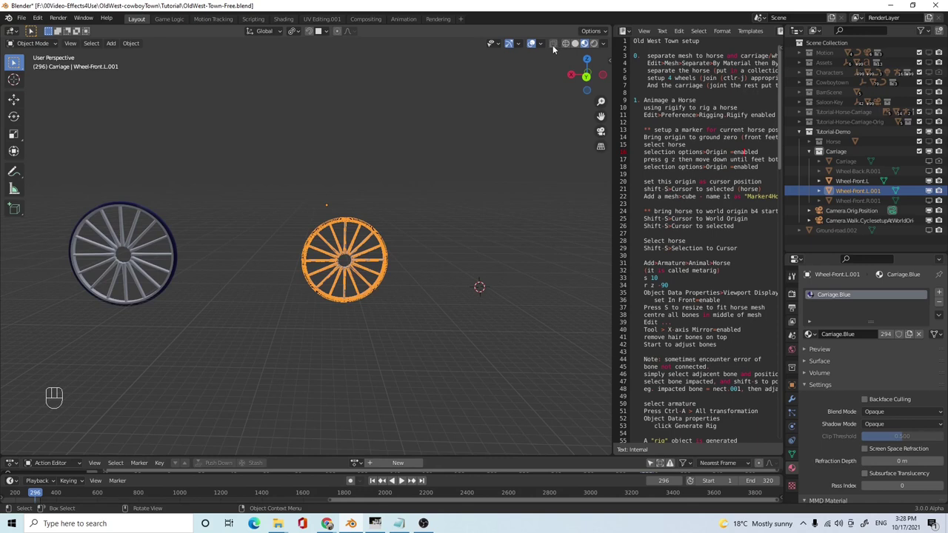
left_click(555, 45)
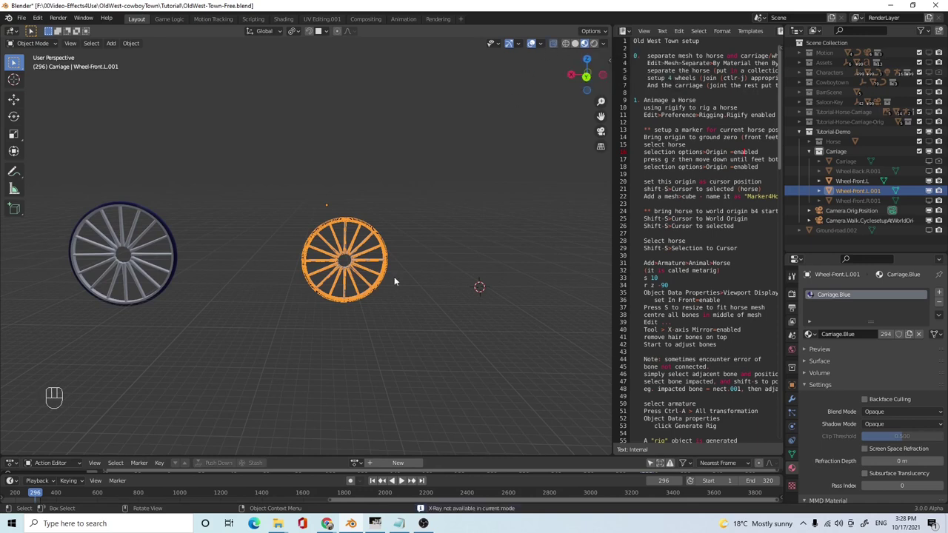
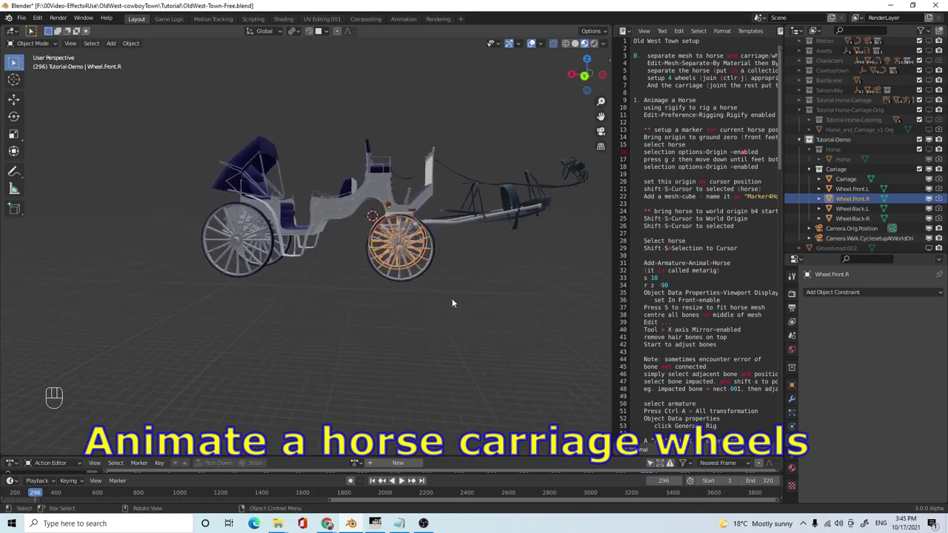
left_click_drag(398, 296, 403, 309)
left_click_drag(493, 335, 489, 326)
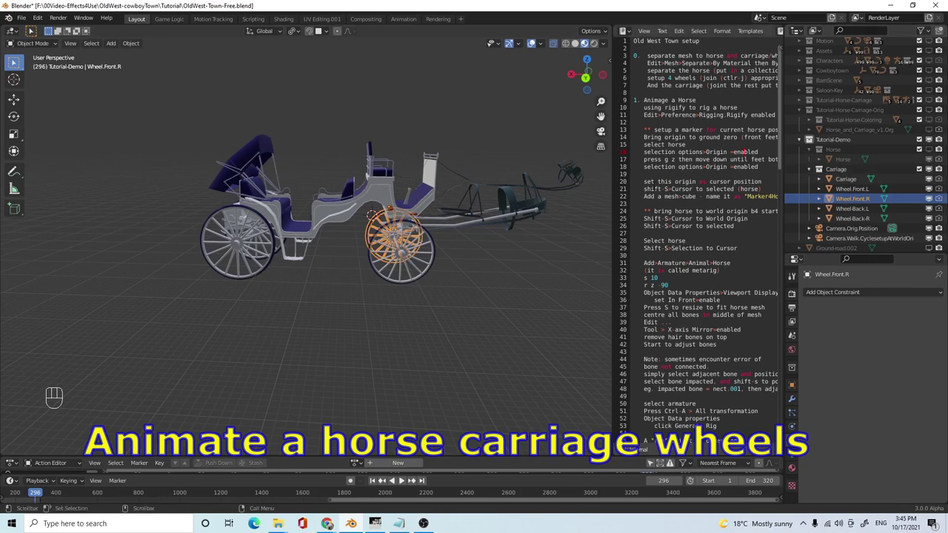
left_click_drag(410, 297, 409, 291)
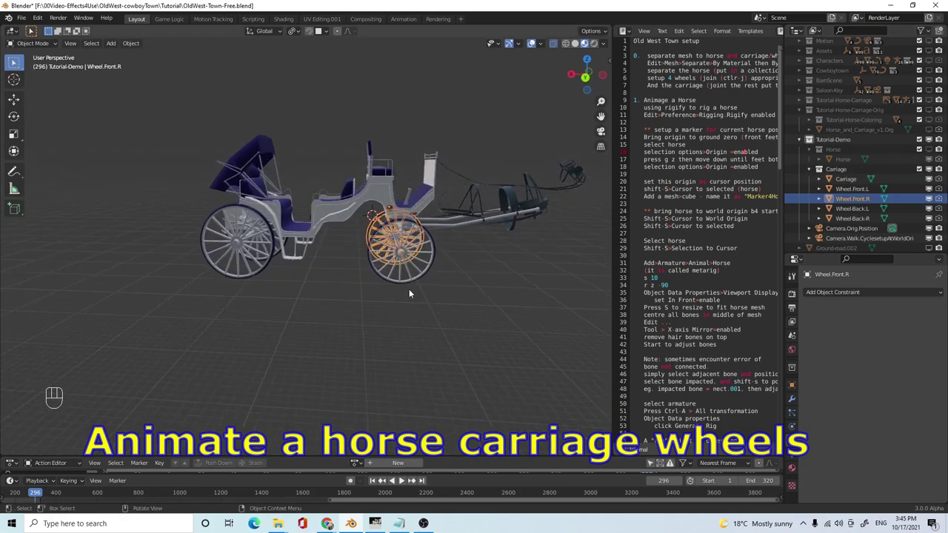
left_click_drag(419, 307, 425, 302)
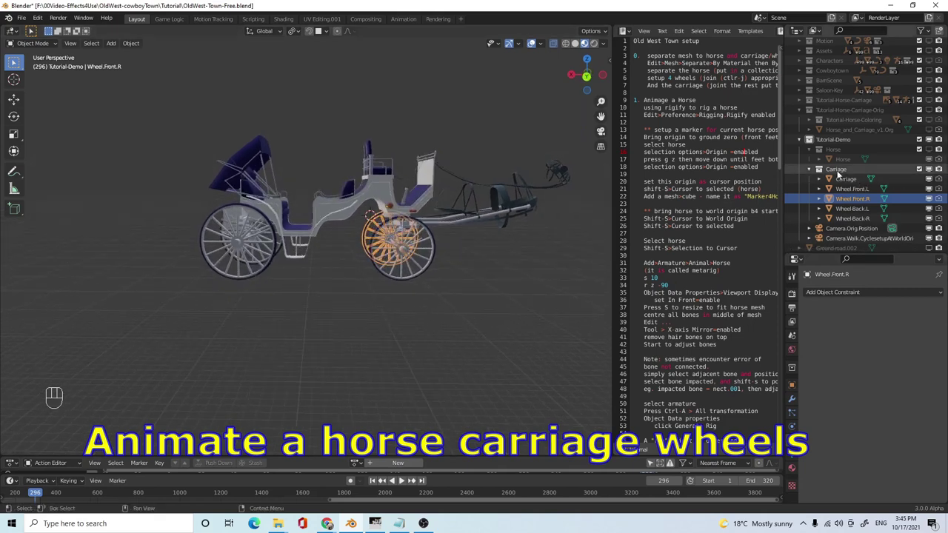
left_click_drag(372, 284, 374, 289)
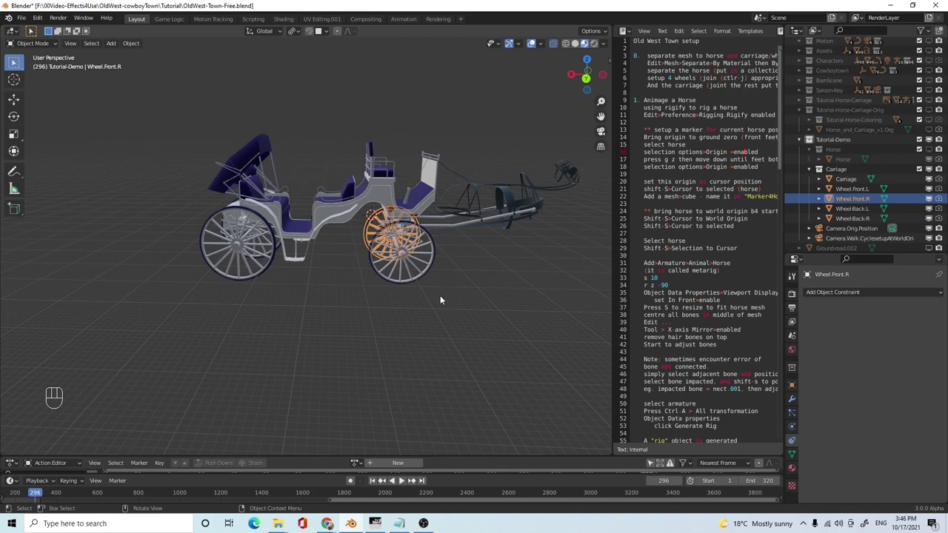
left_click_drag(480, 314, 468, 290)
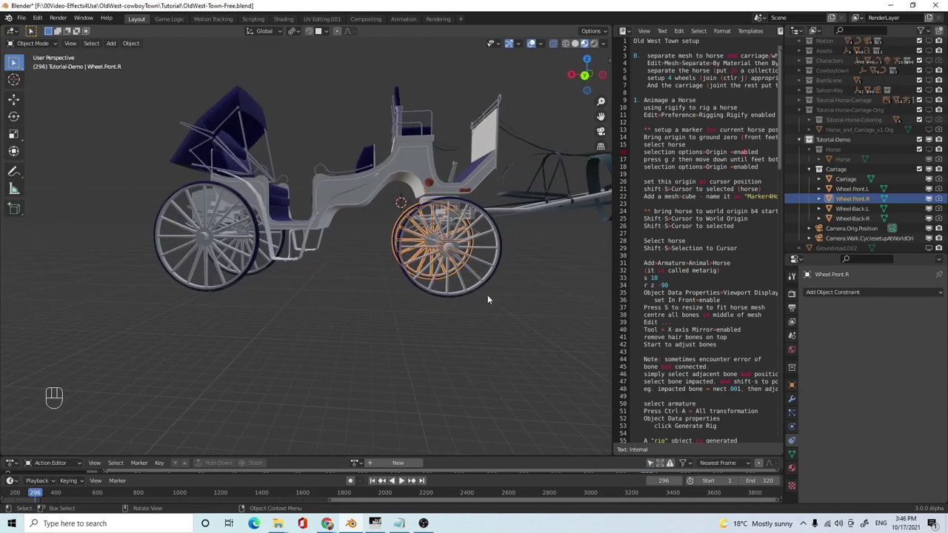
middle_click(491, 308)
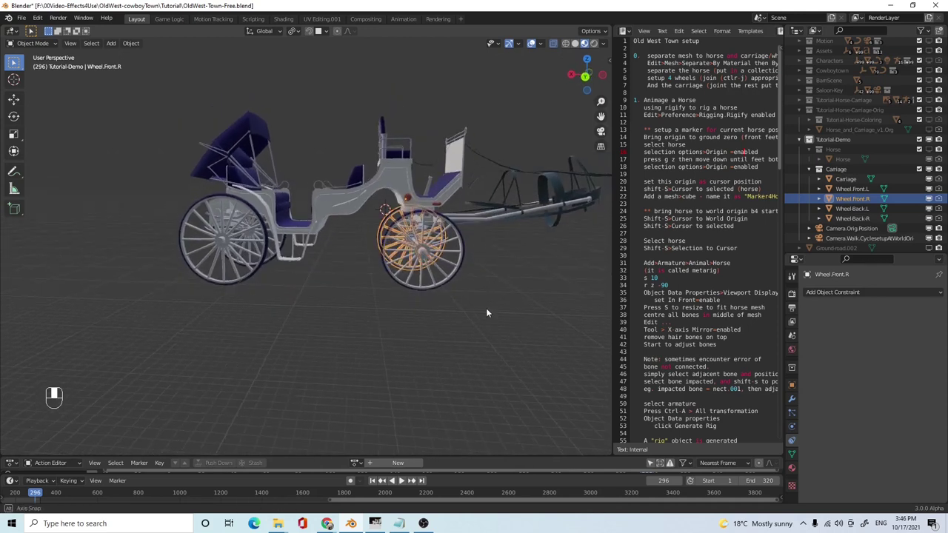
left_click_drag(490, 311, 483, 307)
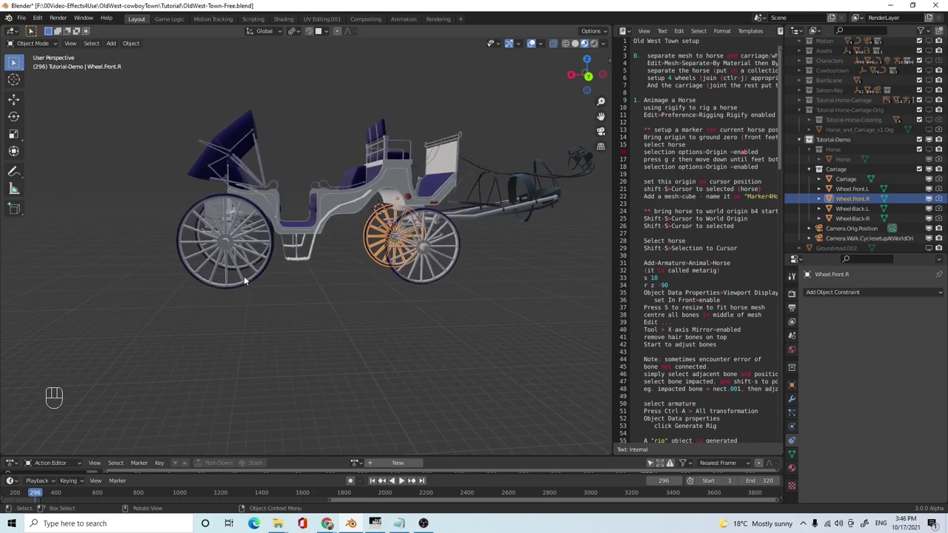
left_click_drag(411, 322, 395, 323)
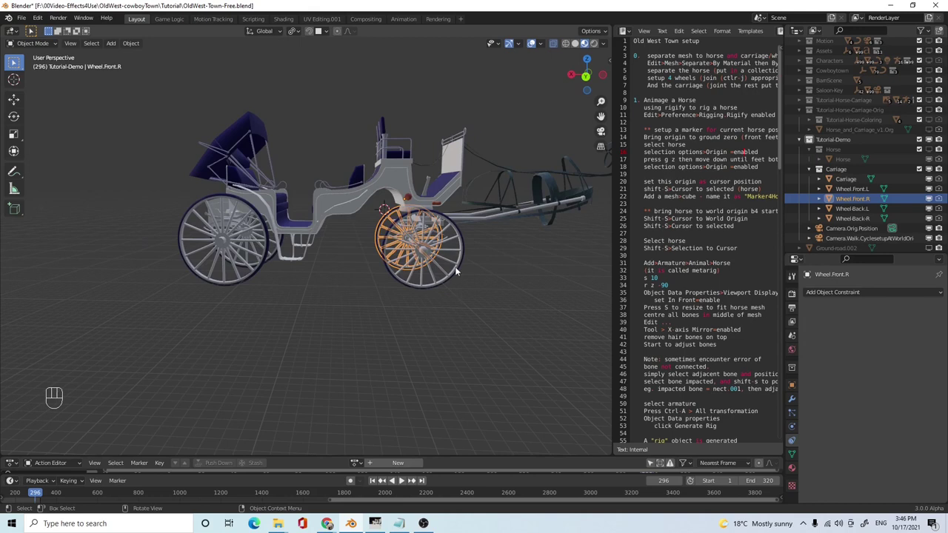
left_click_drag(471, 307, 468, 294)
left_click_drag(470, 296, 470, 300)
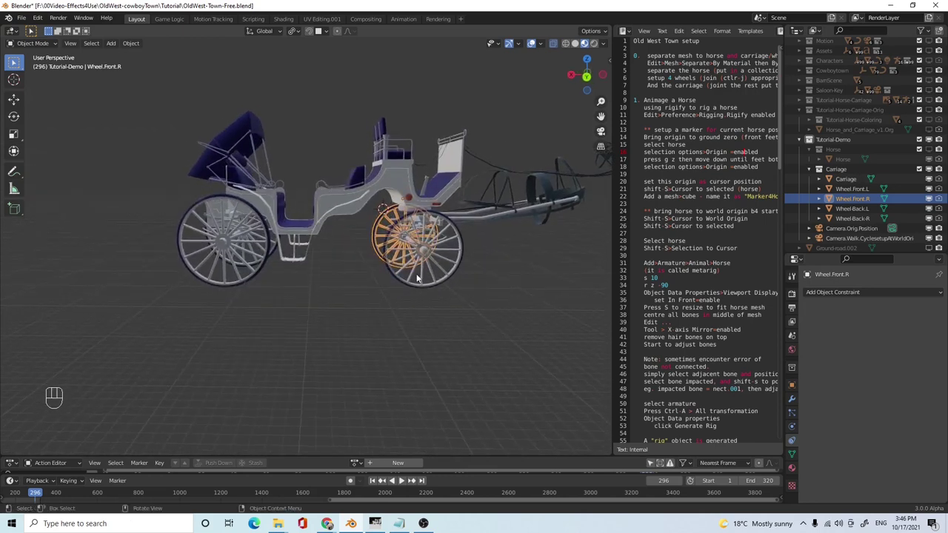
left_click(400, 173)
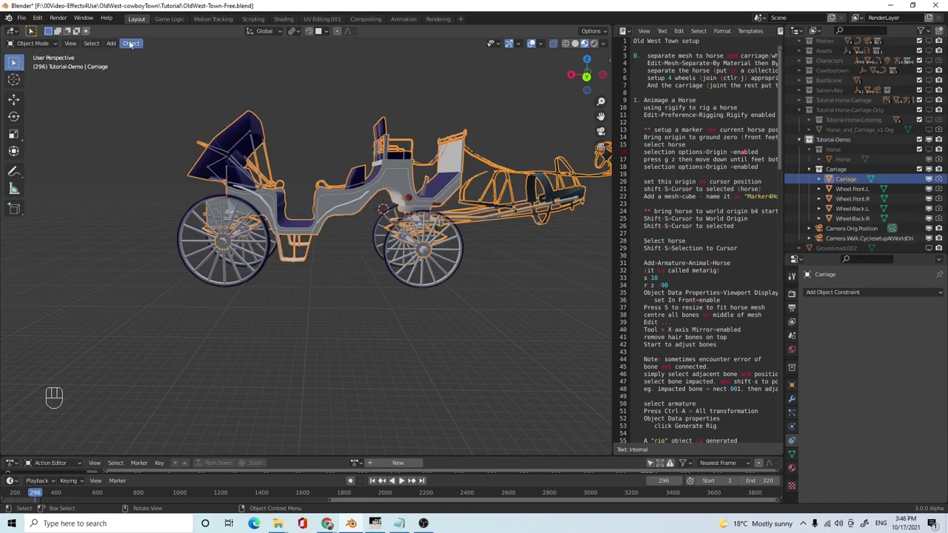
left_click_drag(130, 46, 264, 79)
- Add an Empty at the front wheel's hub, then select Wheel.Front.L in the viewport
left_click_drag(419, 248, 418, 242)
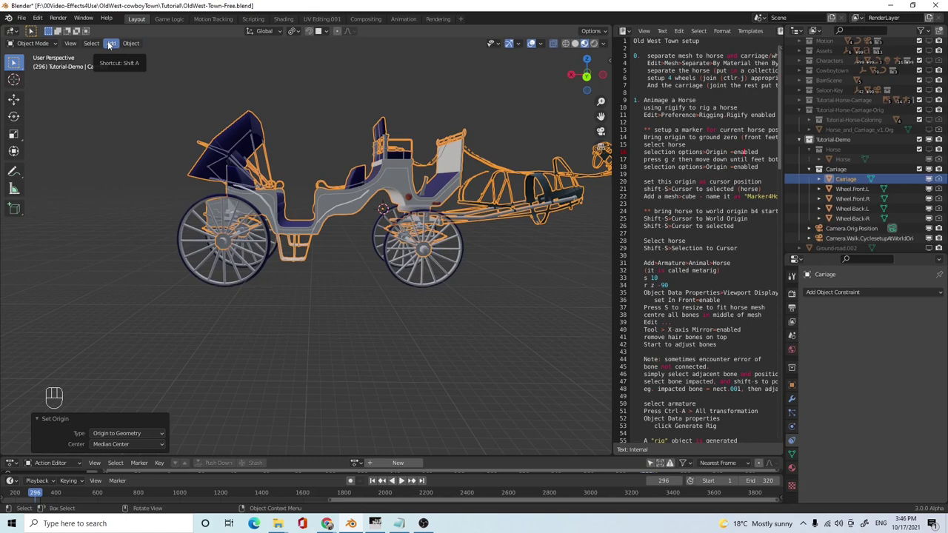
left_click_drag(114, 46, 224, 211)
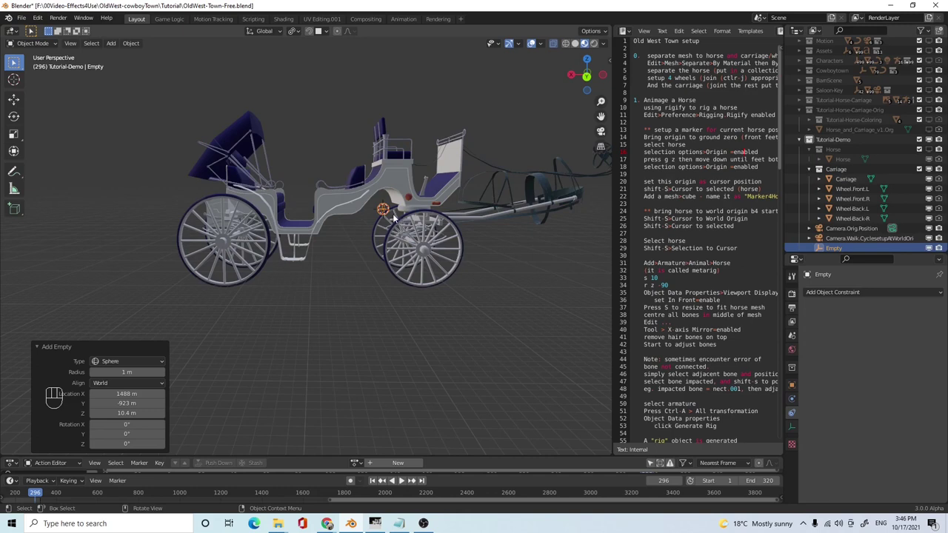
middle_click(412, 239)
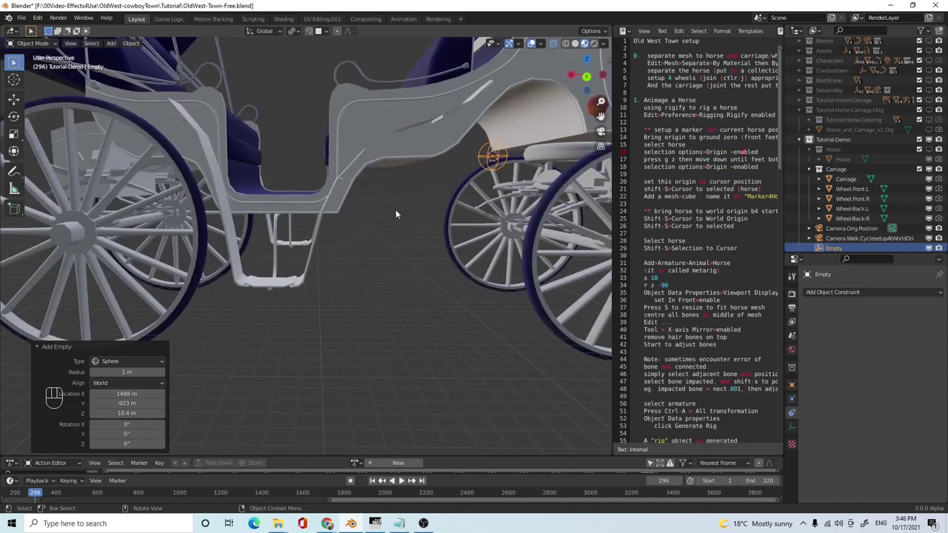
left_click_drag(412, 249, 393, 252)
left_click_drag(427, 262, 419, 262)
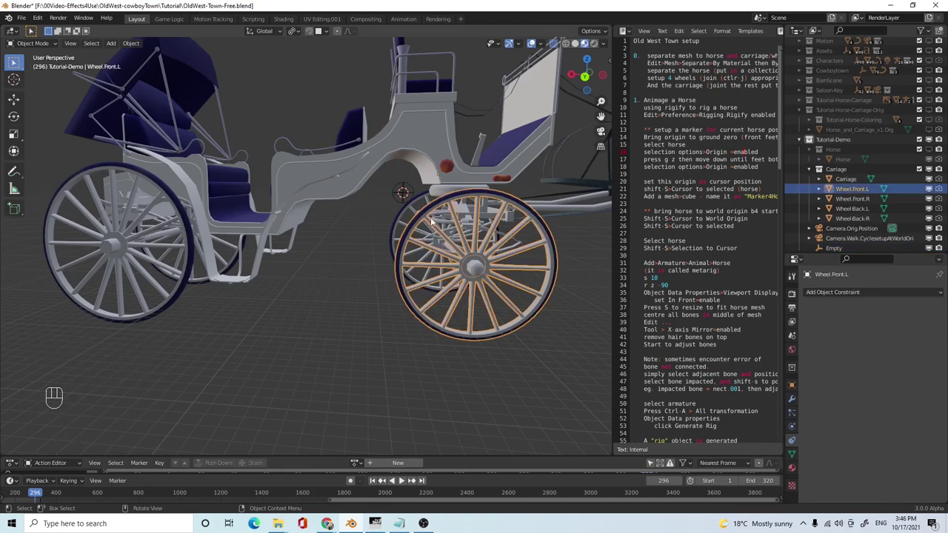
- Add a Child Of constraint to Wheel.Front.L targeting the empty renamed EmptyRotate.Ctrl
left_click_drag(906, 297, 921, 345)
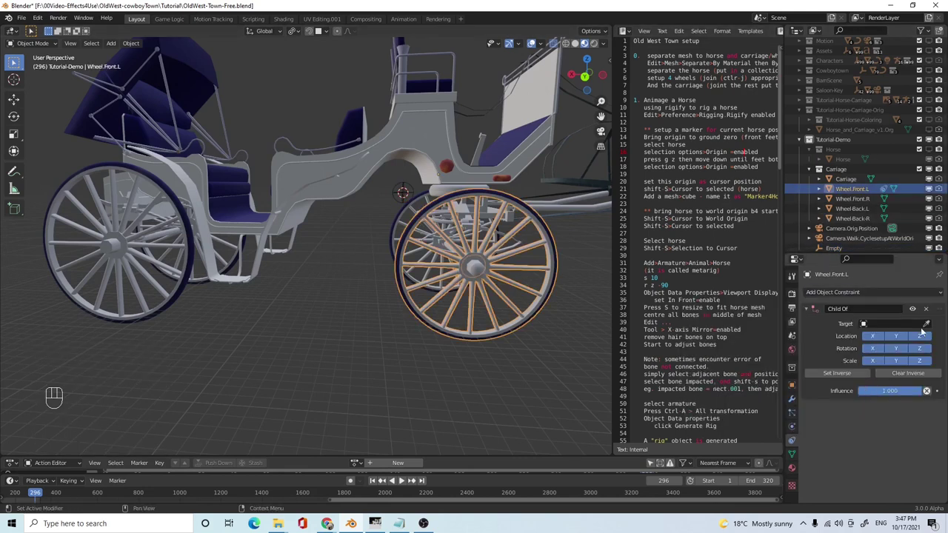
left_click(927, 325)
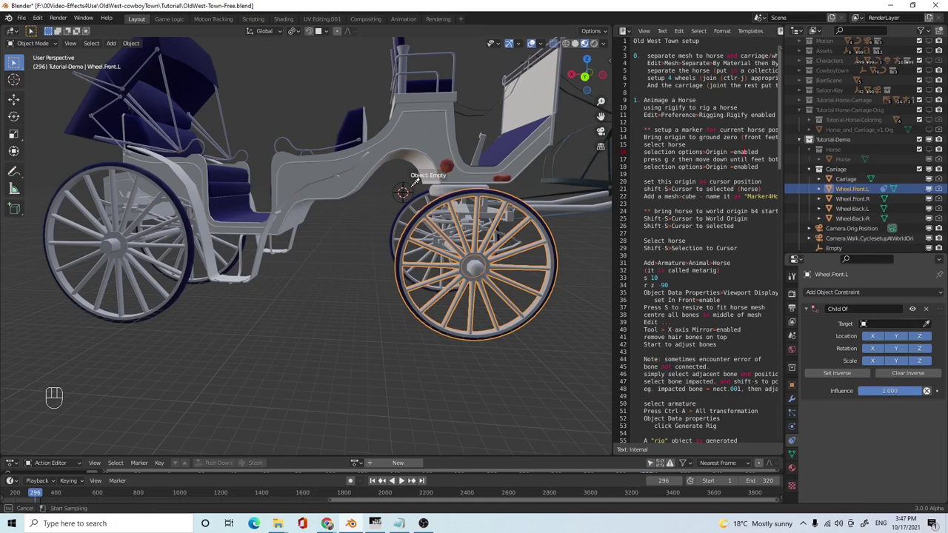
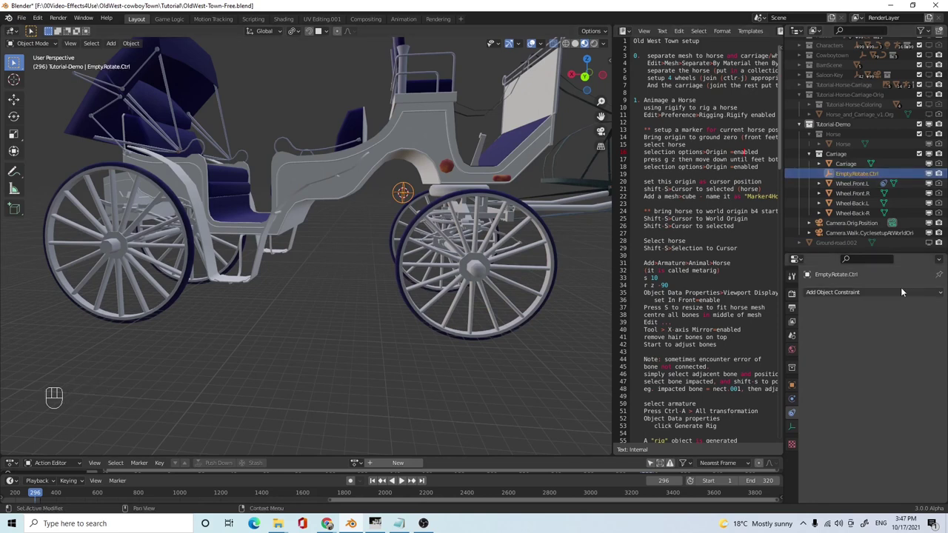
left_click(557, 253)
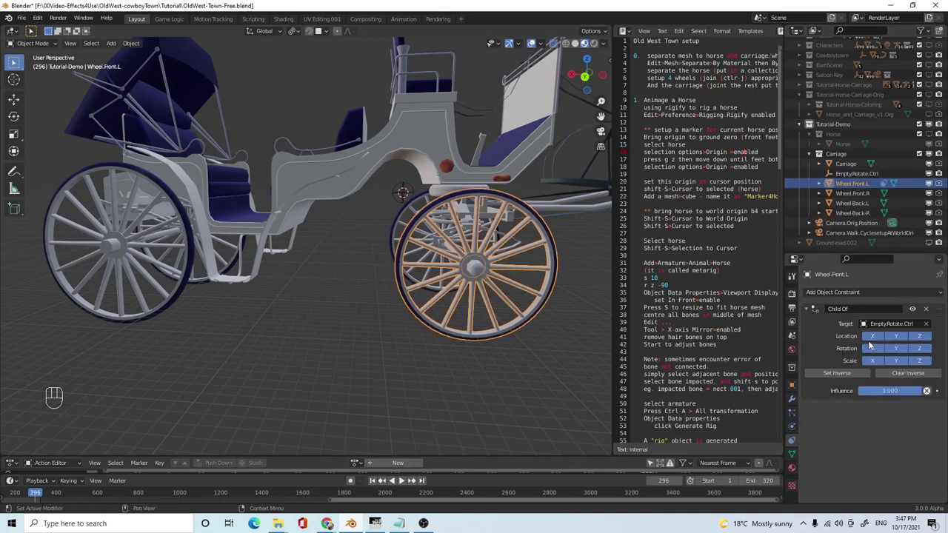
- Disable Location and Scale channels so the wheel follows only Y rotation, then select EmptyRotate.Ctrl
left_click(874, 336)
left_click_drag(894, 338, 919, 335)
left_click(917, 339)
left_click_drag(873, 364, 900, 364)
left_click_drag(897, 366, 924, 365)
left_click(925, 365)
left_click(869, 350)
left_click(928, 351)
left_click(549, 288)
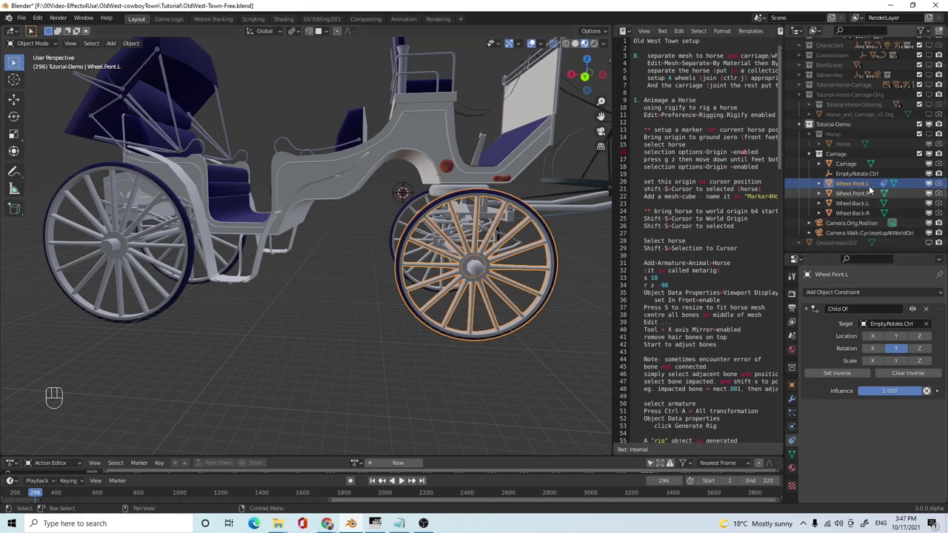
left_click(854, 176)
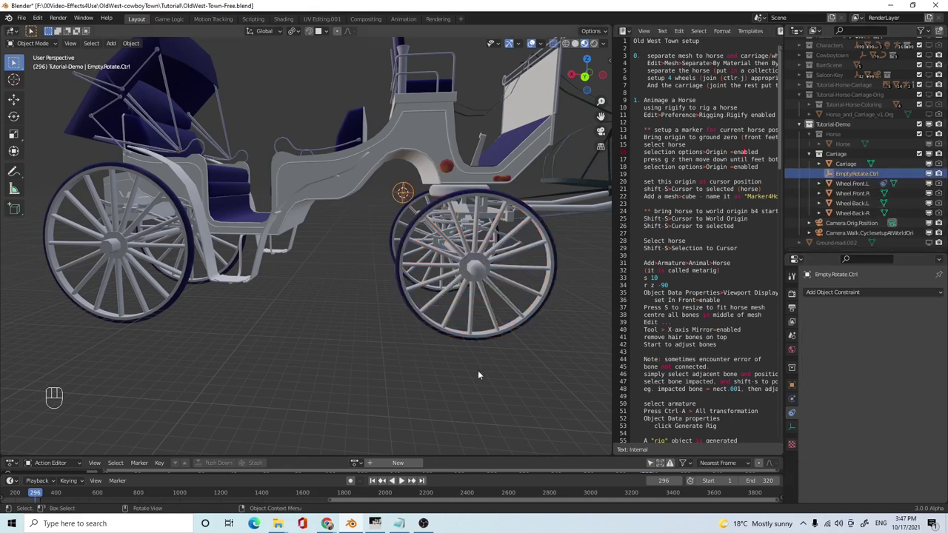
key("r")
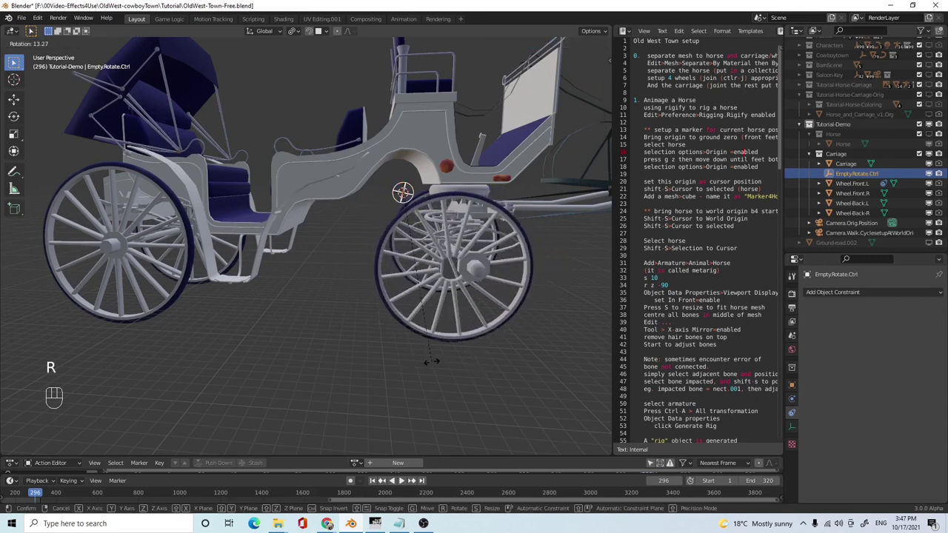
left_click_drag(479, 391, 476, 390)
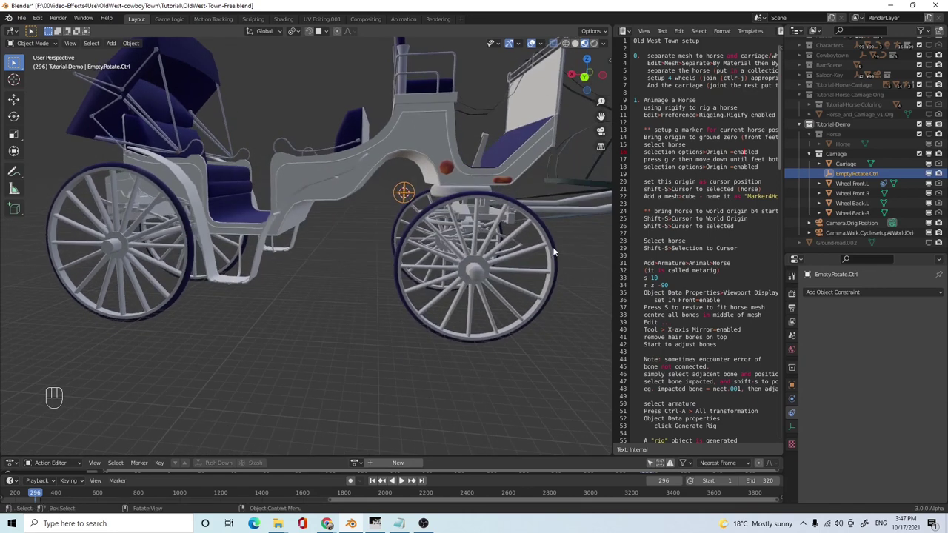
left_click_drag(511, 305, 518, 315)
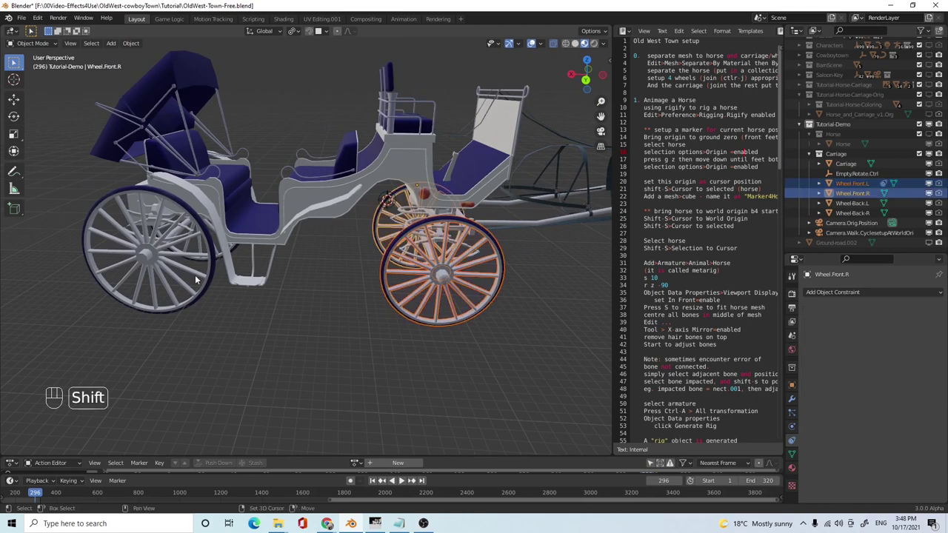
- Add the back-left and back-right wheels to the selection while orbiting around the carriage
left_click(206, 289)
left_click_drag(206, 302, 248, 276)
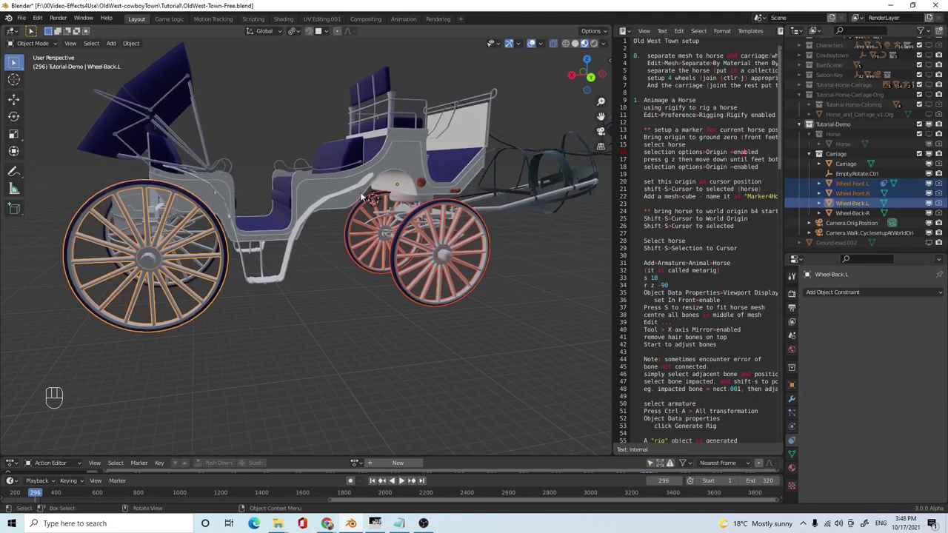
left_click_drag(315, 274, 320, 269)
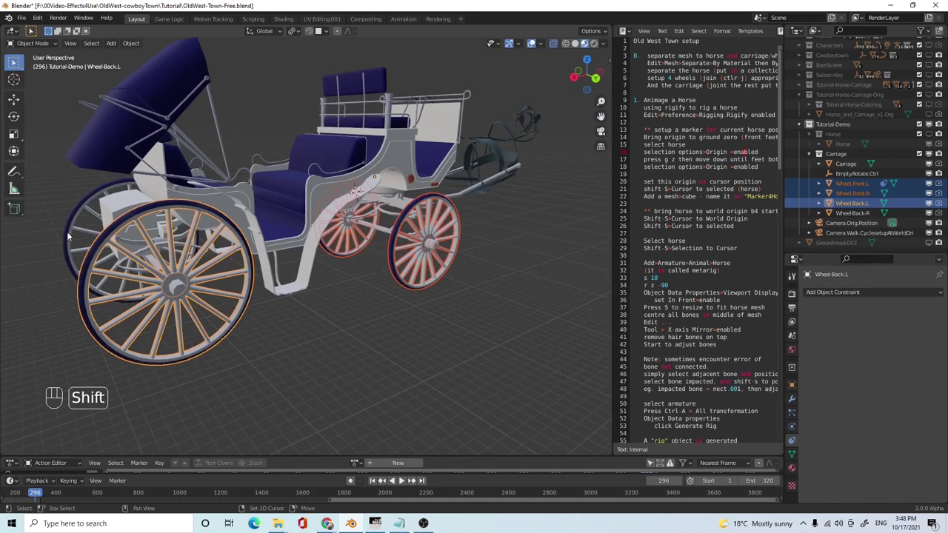
left_click(73, 230)
left_click_drag(357, 299, 310, 278)
left_click_drag(128, 46, 258, 76)
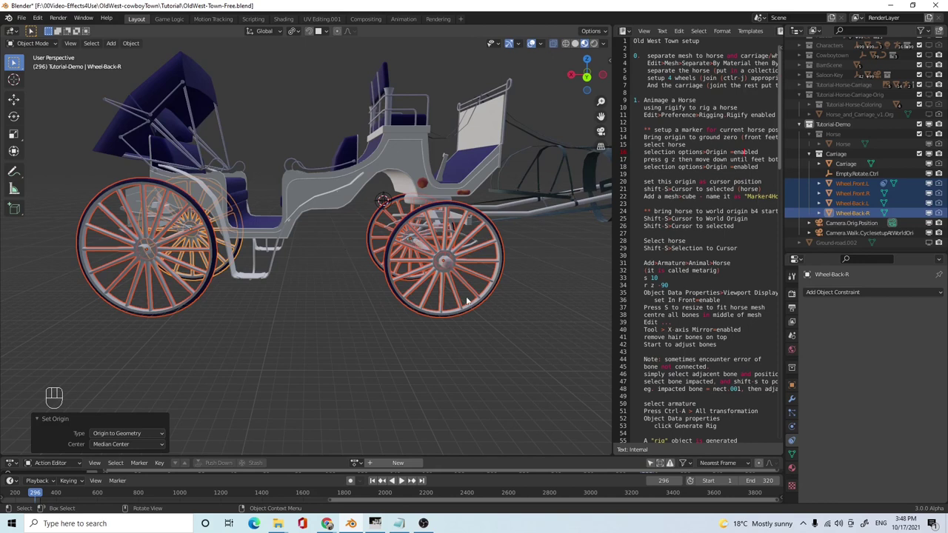
left_click_drag(453, 338, 446, 334)
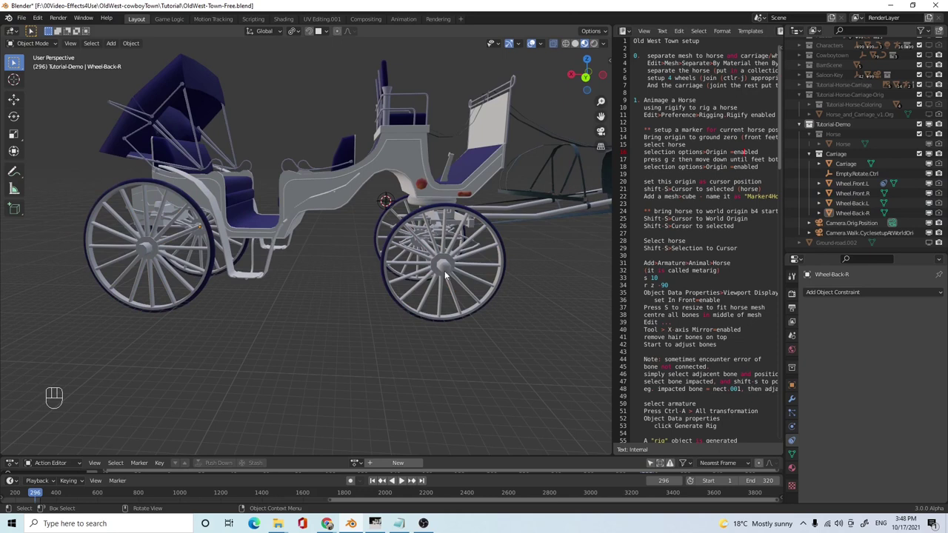
- Select Wheel.Front.L alone to inspect its Child Of constraint to EmptyRotate.Ctrl
left_click(447, 270)
left_click(460, 314)
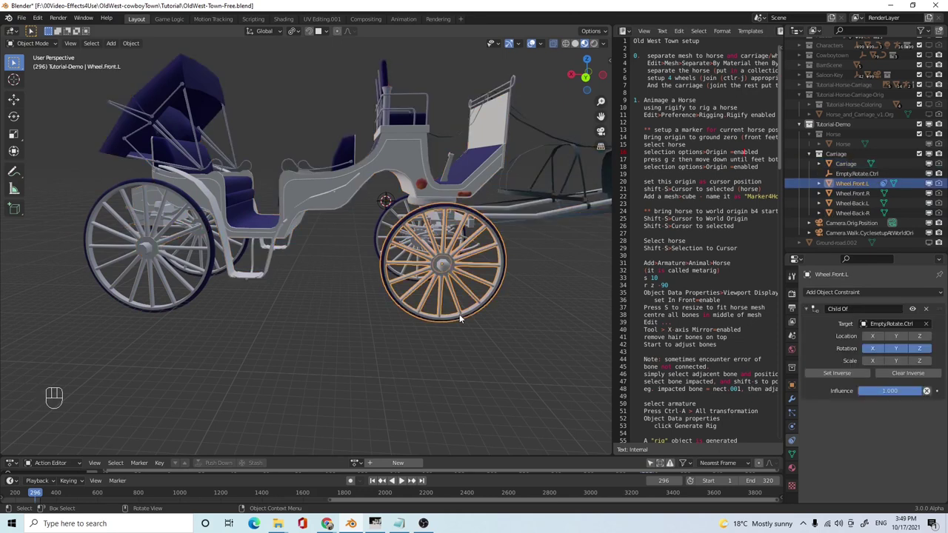
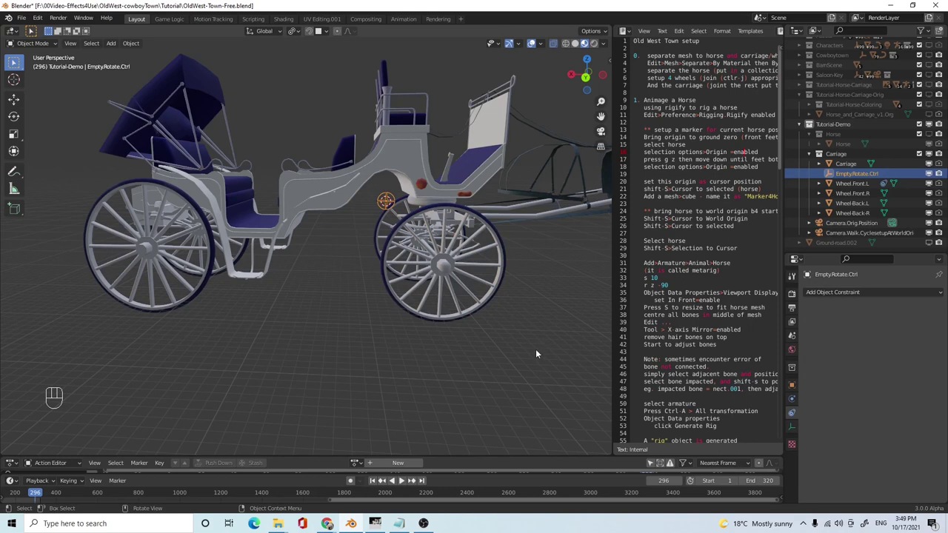
- Rotate EmptyRotate.Ctrl to test that the wheel follows its Y rotation
key("r")
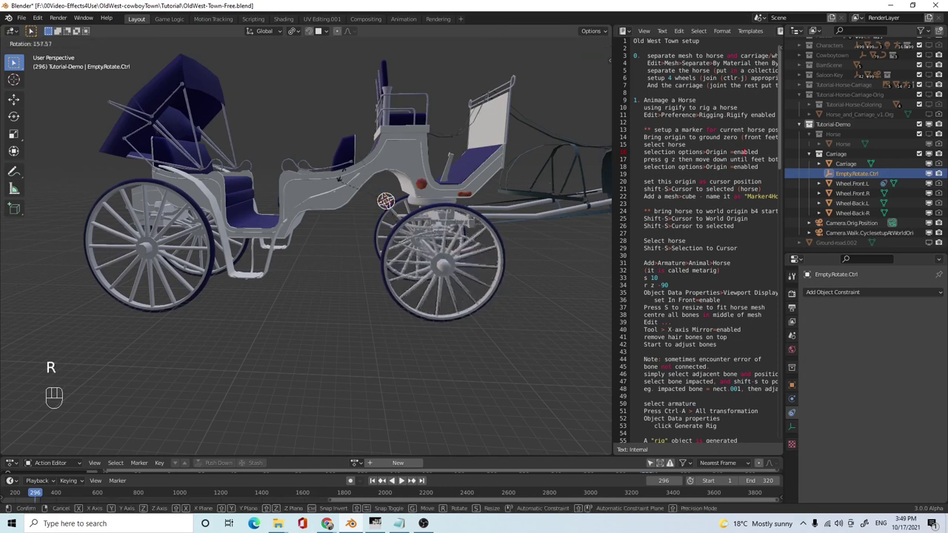
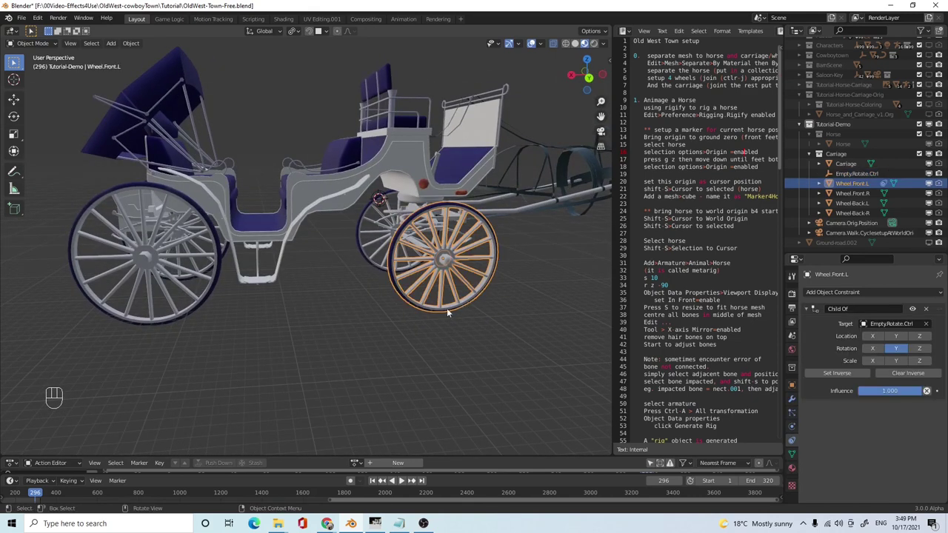
- Select all four wheels with Wheel.Front.L active and copy its constraint to the others
left_click_drag(401, 379, 403, 370)
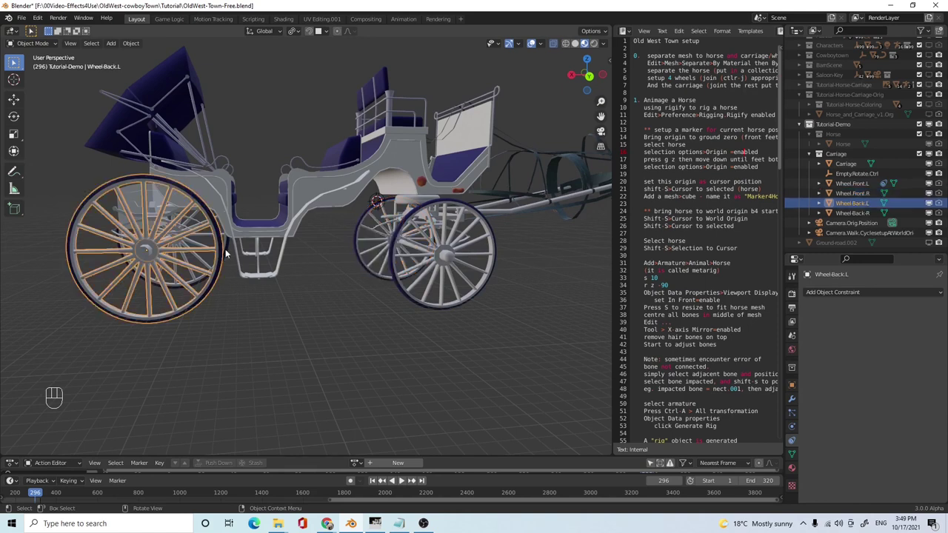
left_click(228, 256)
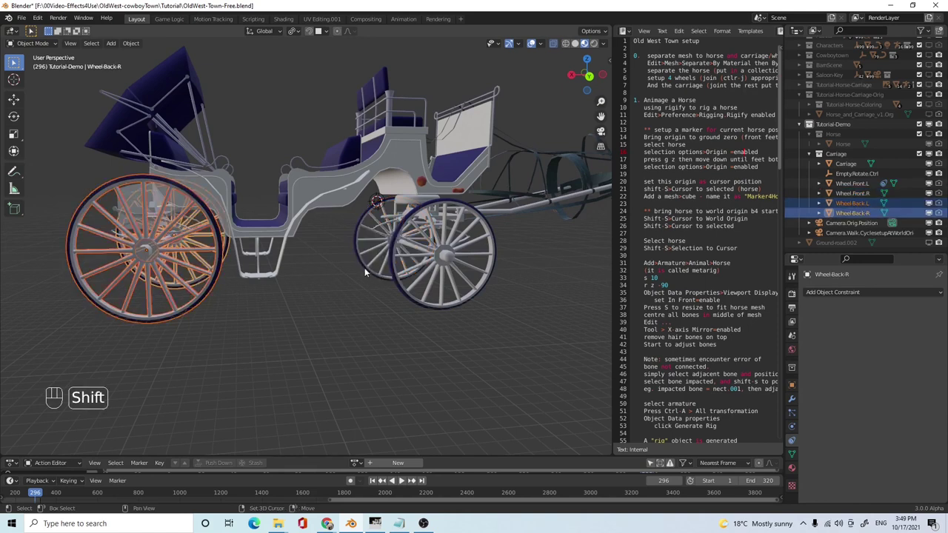
left_click(372, 267)
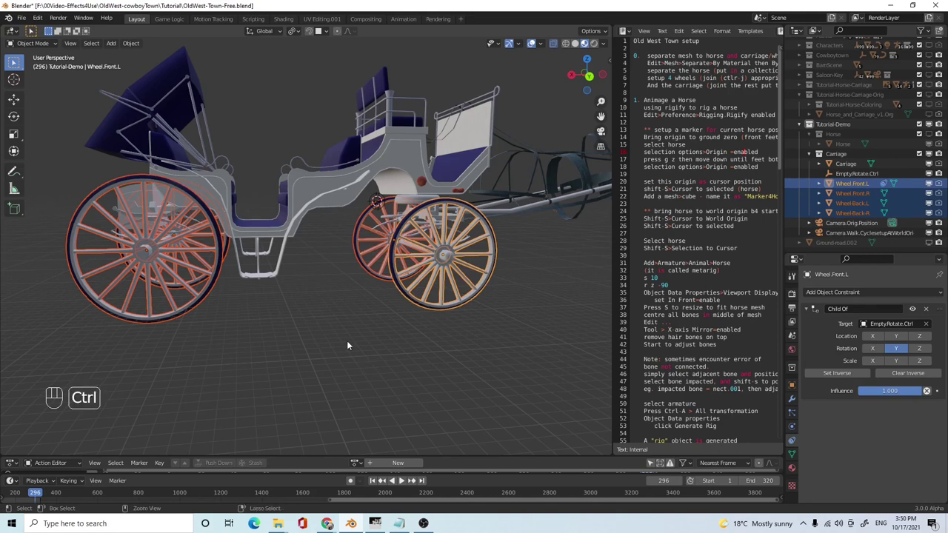
key("ctrl+c")
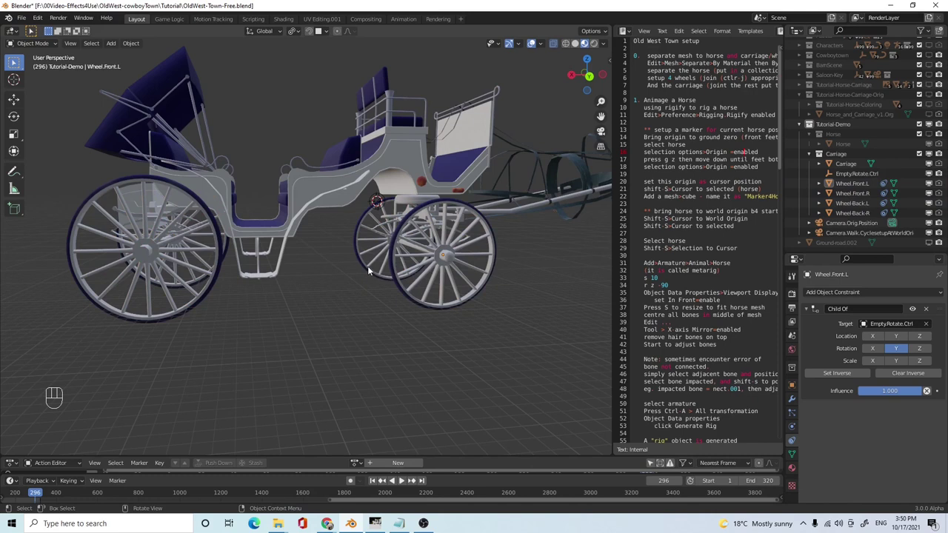
- Check the Child Of constraint on Wheel.Front.R, Wheel.Back.R and Wheel.Back.L in turn
left_click(369, 272)
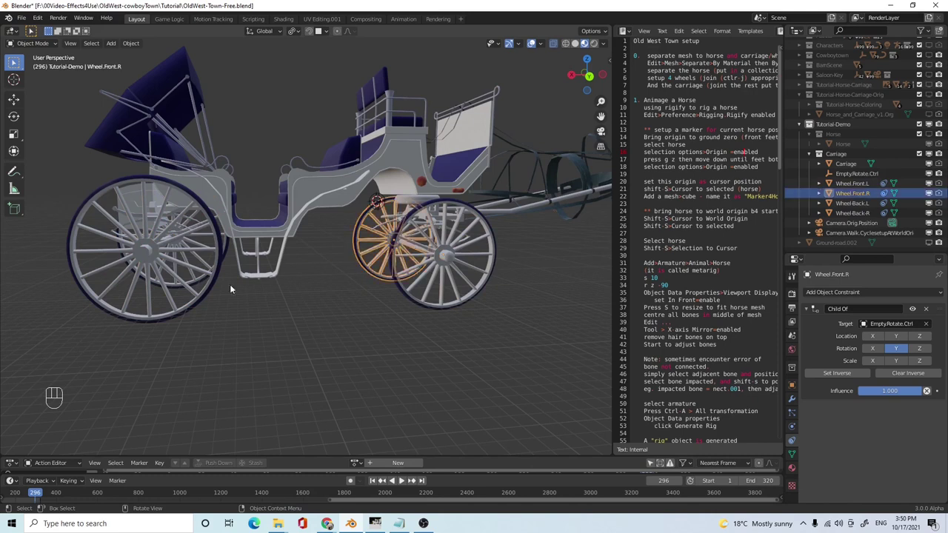
left_click(231, 245)
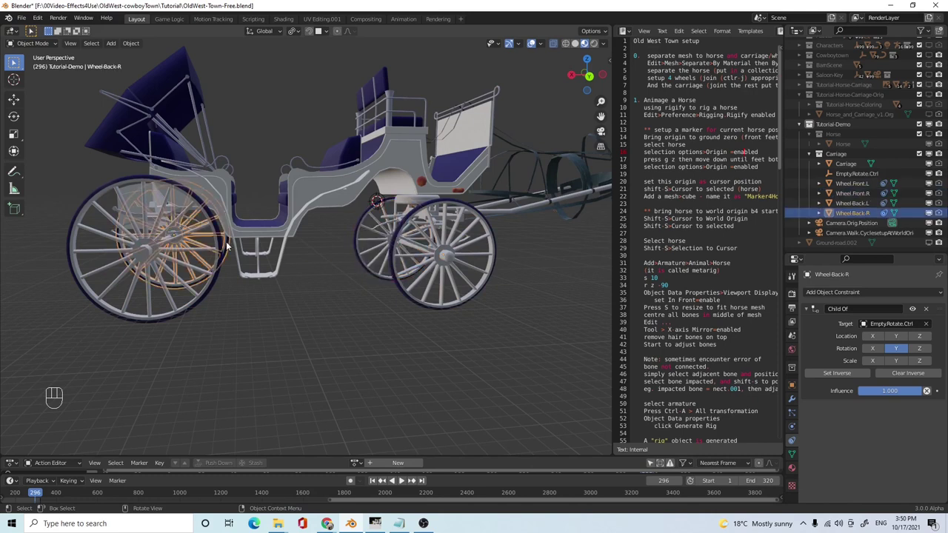
left_click(203, 301)
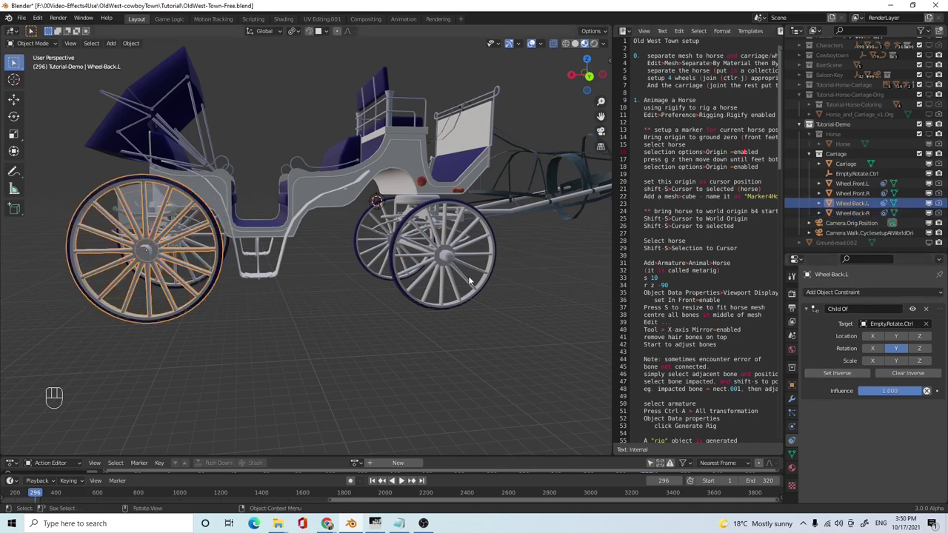
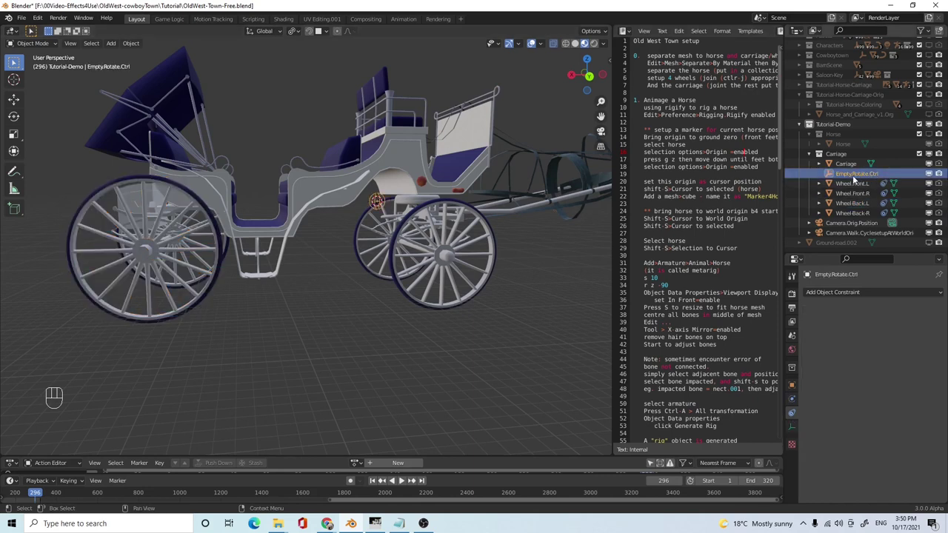
- Rotate EmptyRotate.Ctrl so all four wheels spin together, viewed with the whole carriage
key("r")
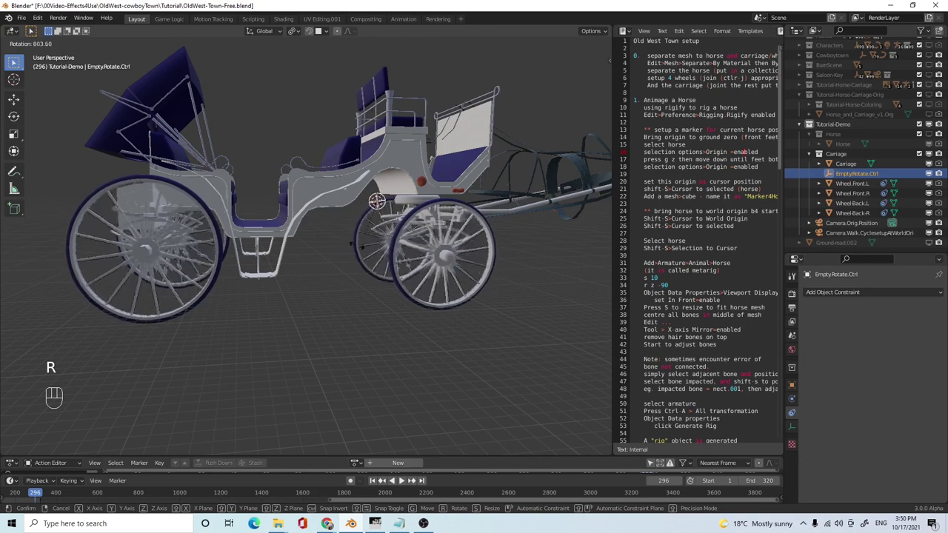
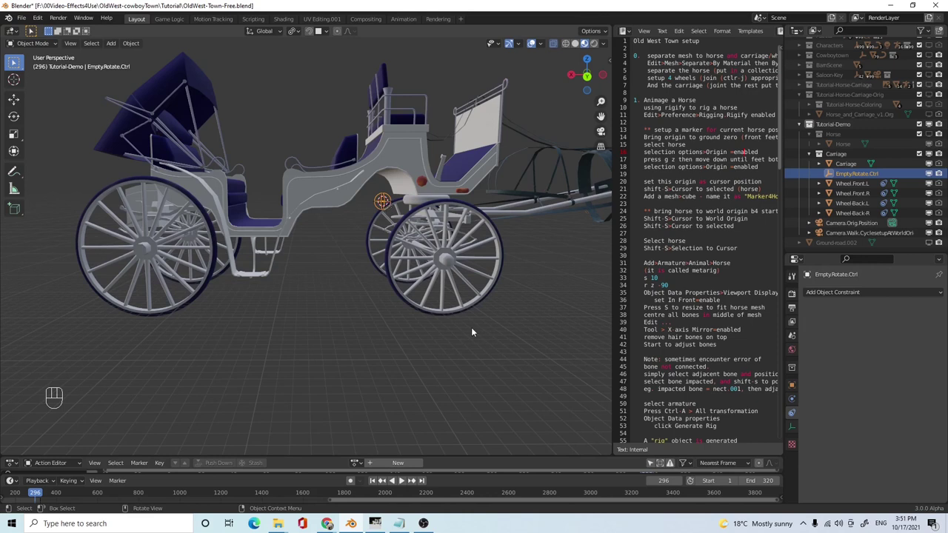
left_click_drag(484, 339, 468, 331)
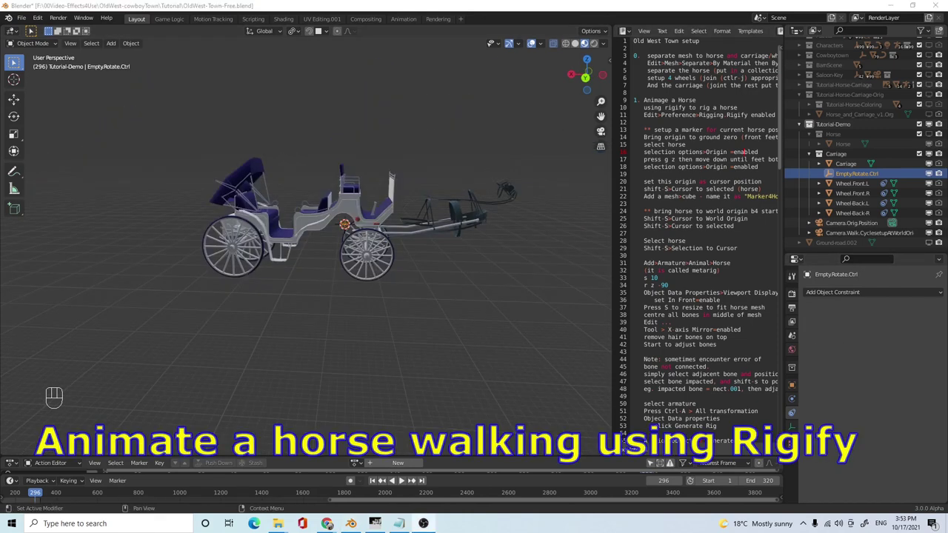
- Hide the Carriage collection and show only the horse, orbiting around it
left_click_drag(375, 303, 373, 304)
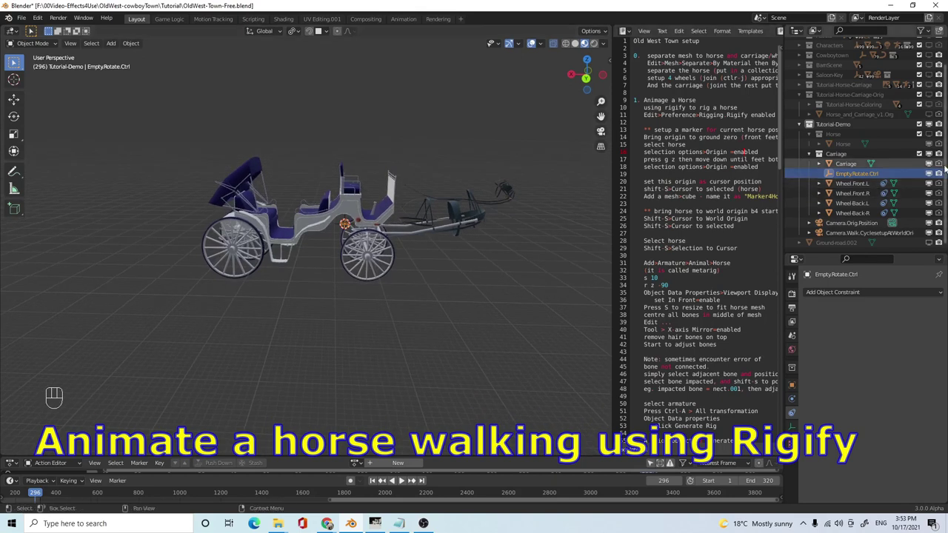
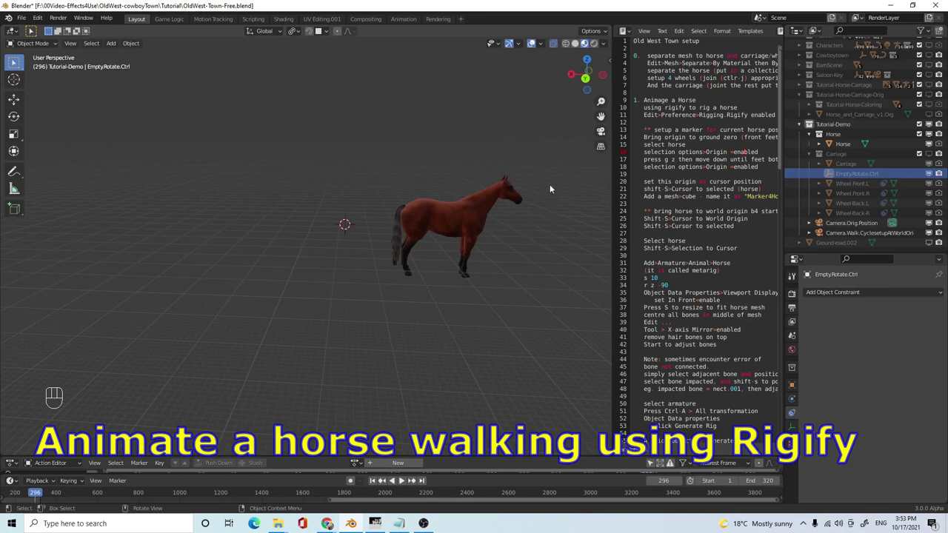
left_click_drag(488, 187, 448, 189)
middle_click(477, 215)
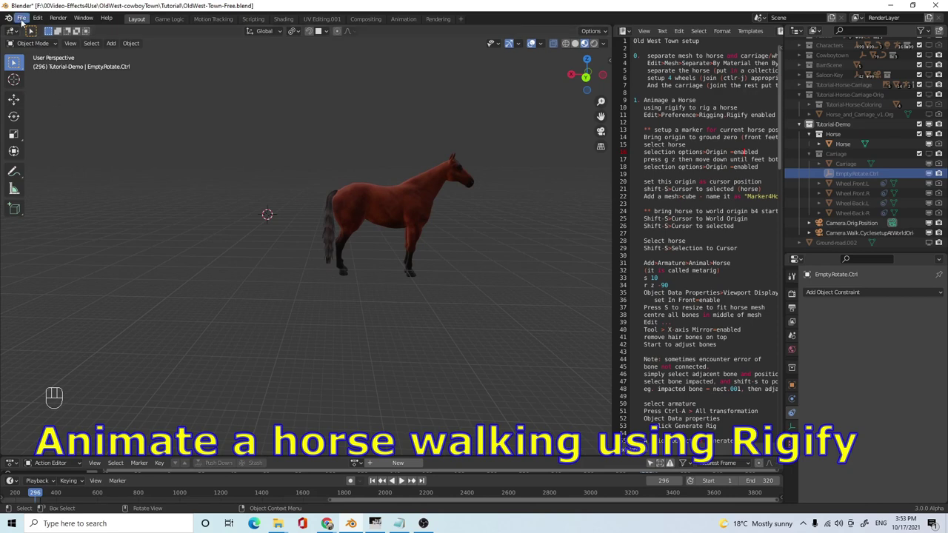
- Filter the add-ons by RIG, confirm Rigging: Rigify is enabled and close Preferences
left_click_drag(23, 22, 81, 160)
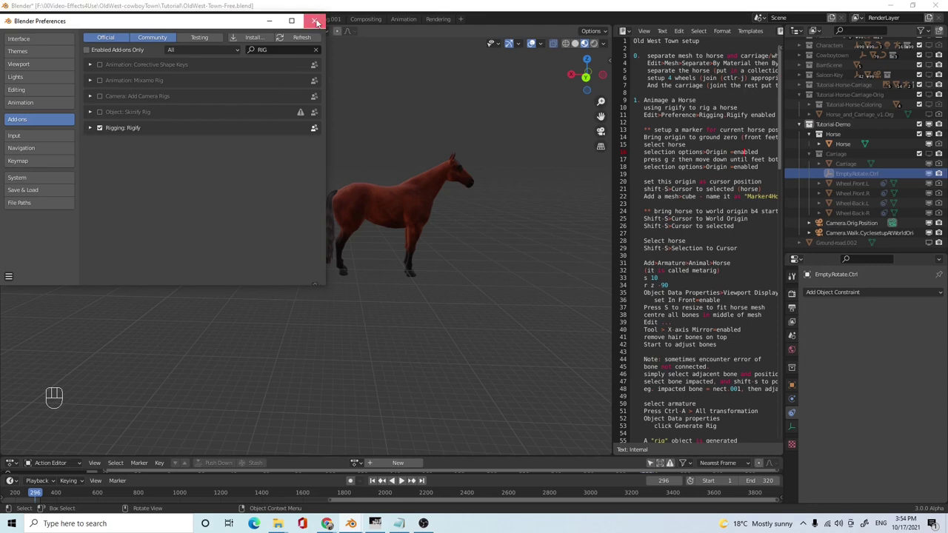
left_click_drag(395, 272, 400, 282)
left_click_drag(503, 232, 477, 226)
left_click_drag(455, 271, 450, 260)
left_click_drag(493, 277, 493, 274)
middle_click(172, 170)
middle_click(484, 141)
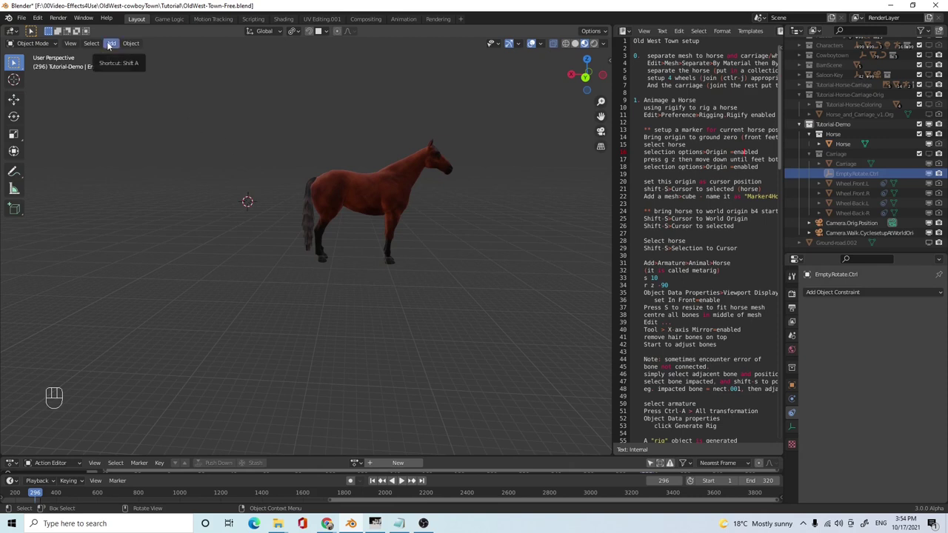
left_click(382, 199)
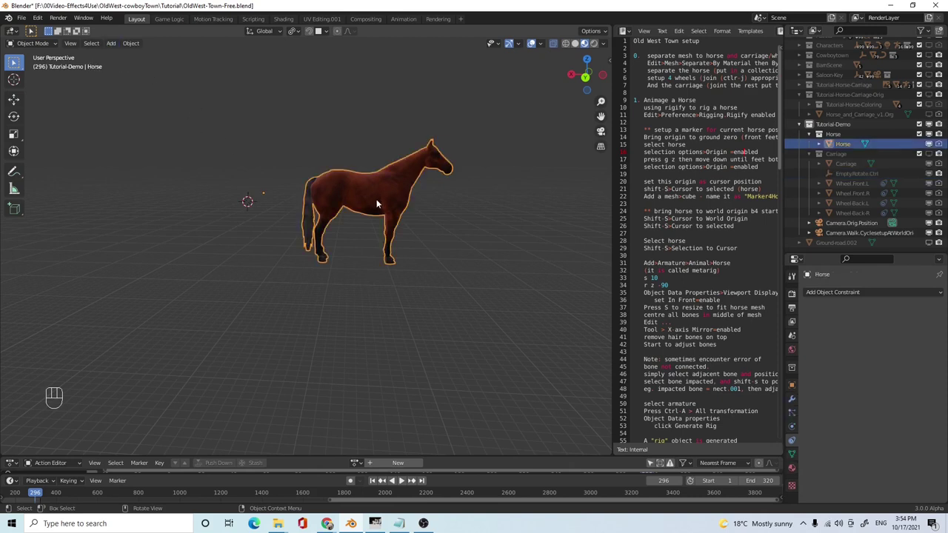
left_click_drag(401, 286, 400, 294)
left_click_drag(368, 331, 377, 315)
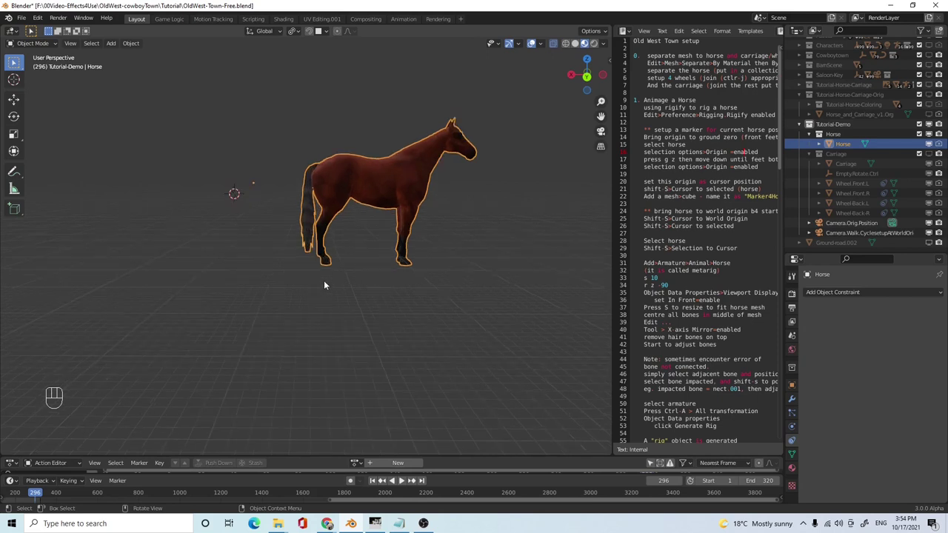
left_click_drag(325, 300, 353, 319)
left_click_drag(341, 289, 300, 259)
left_click_drag(361, 267, 366, 267)
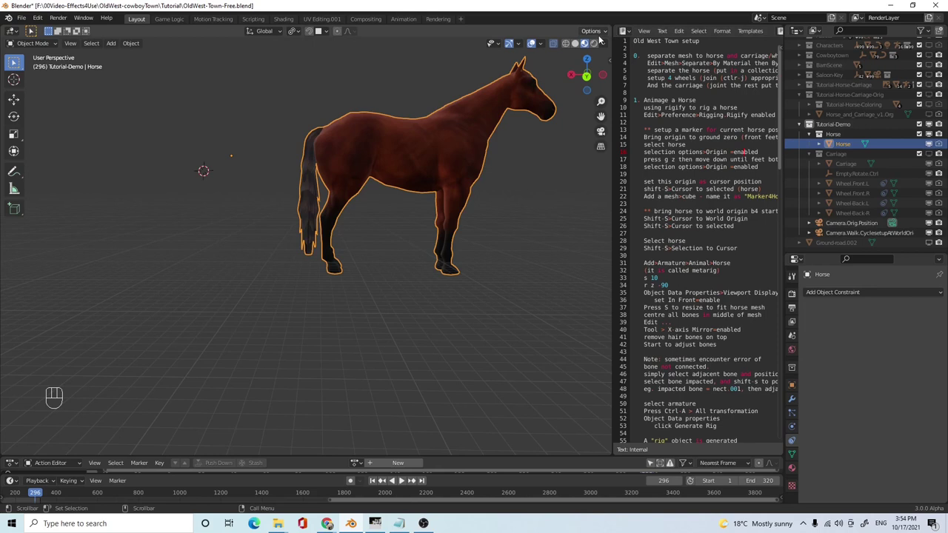
left_click_drag(603, 35, 408, 151)
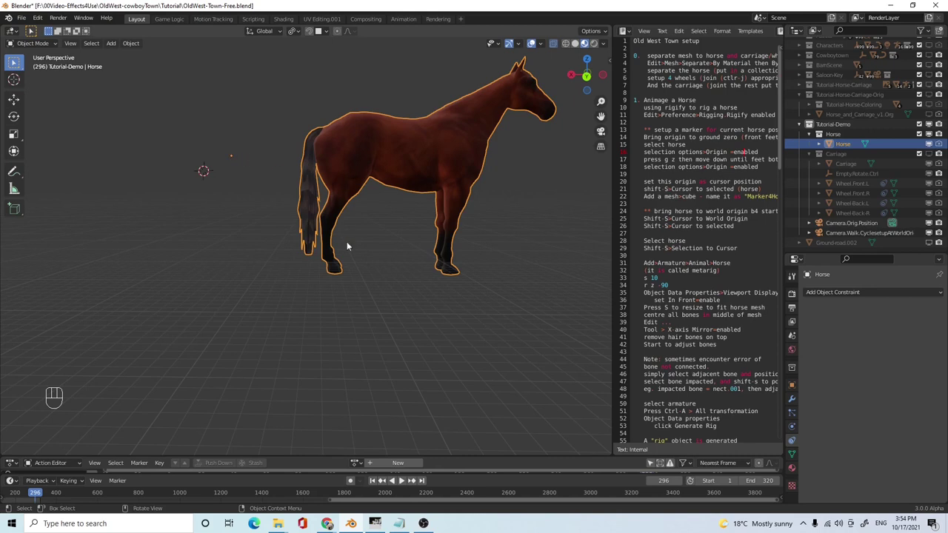
left_click_drag(338, 299, 335, 337)
left_click_drag(333, 340, 349, 161)
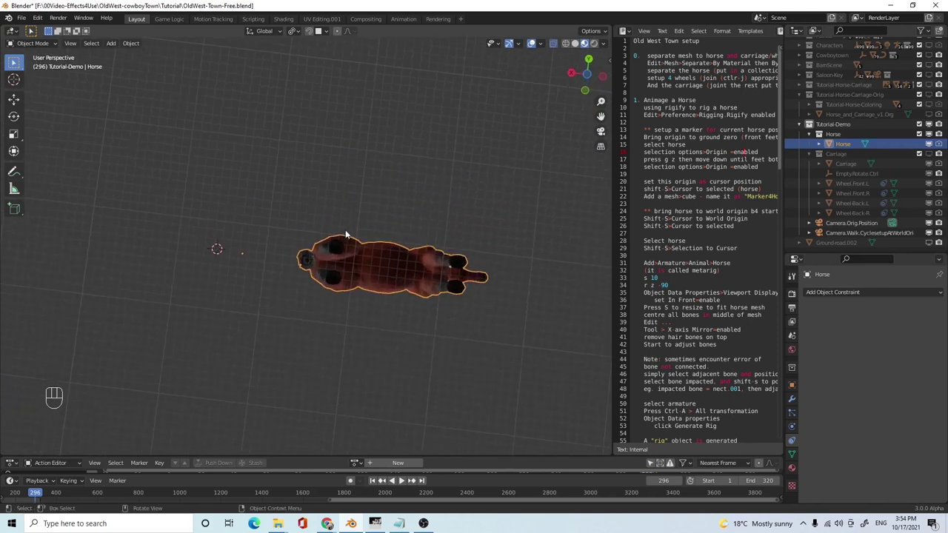
middle_click(345, 338)
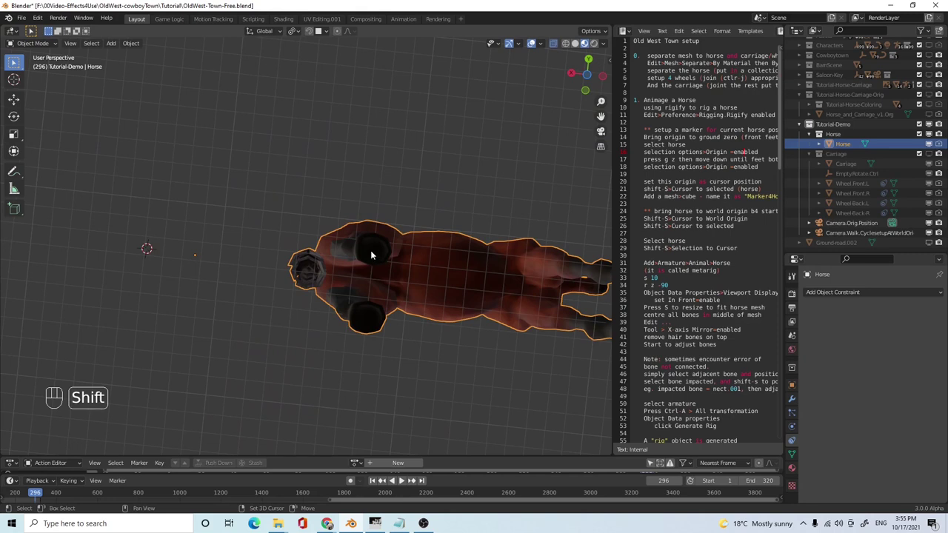
right_click(373, 254)
left_click_drag(418, 290, 397, 415)
left_click_drag(428, 372, 428, 306)
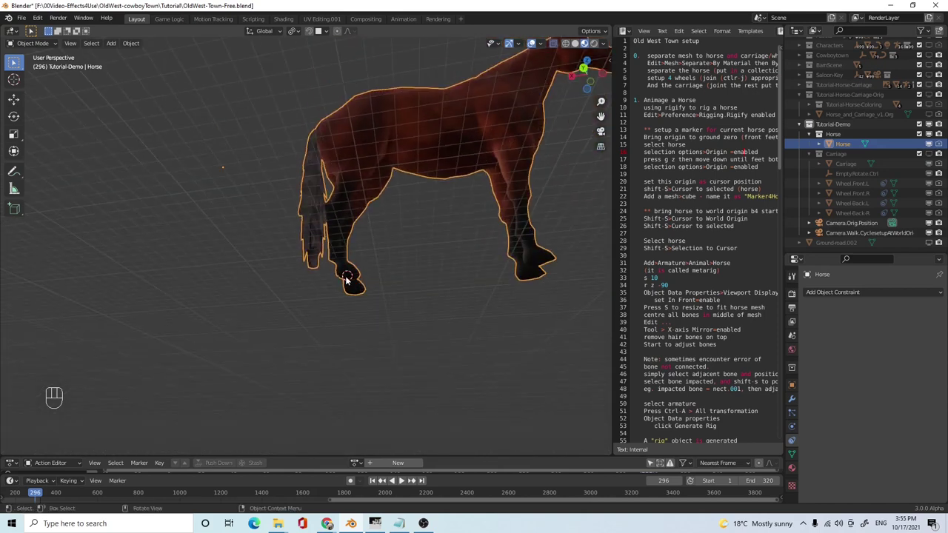
key("shift+s")
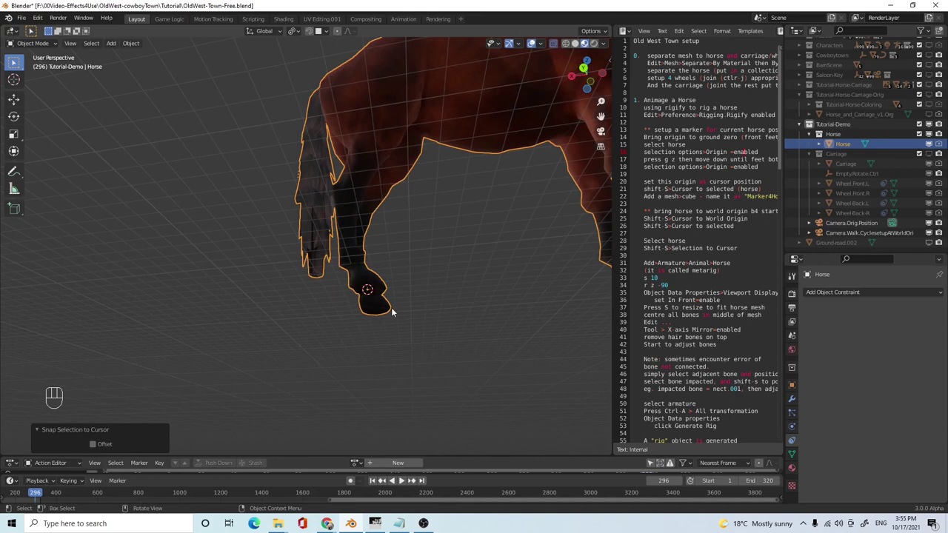
left_click_drag(398, 320, 412, 367)
left_click_drag(416, 294, 418, 299)
left_click_drag(409, 281, 409, 274)
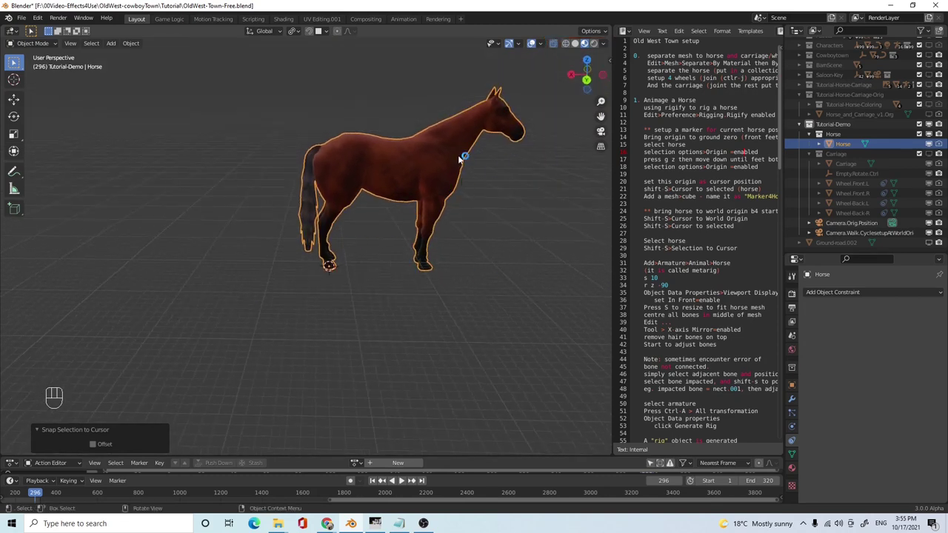
left_click_drag(606, 34, 486, 119)
left_click_drag(334, 283, 329, 278)
middle_click(322, 277)
left_click_drag(505, 256, 521, 222)
left_click_drag(492, 213, 464, 223)
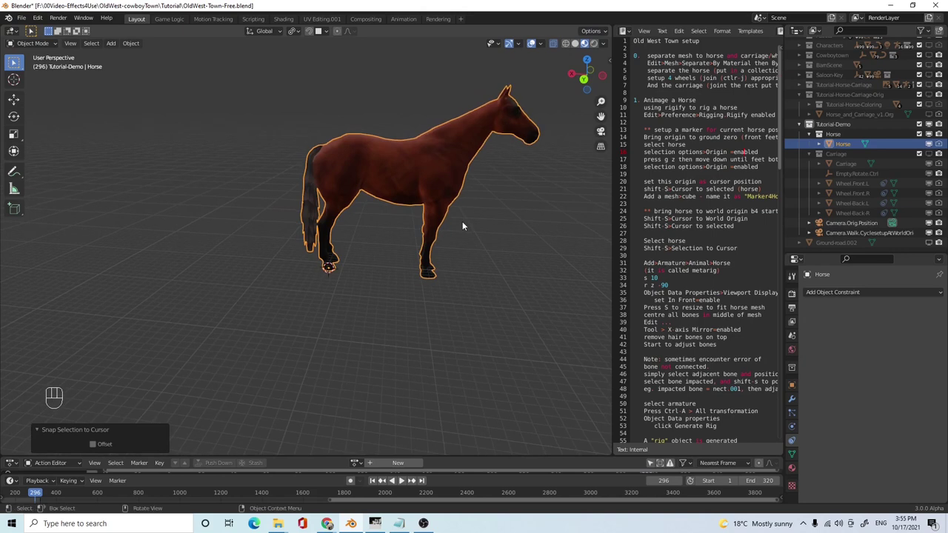
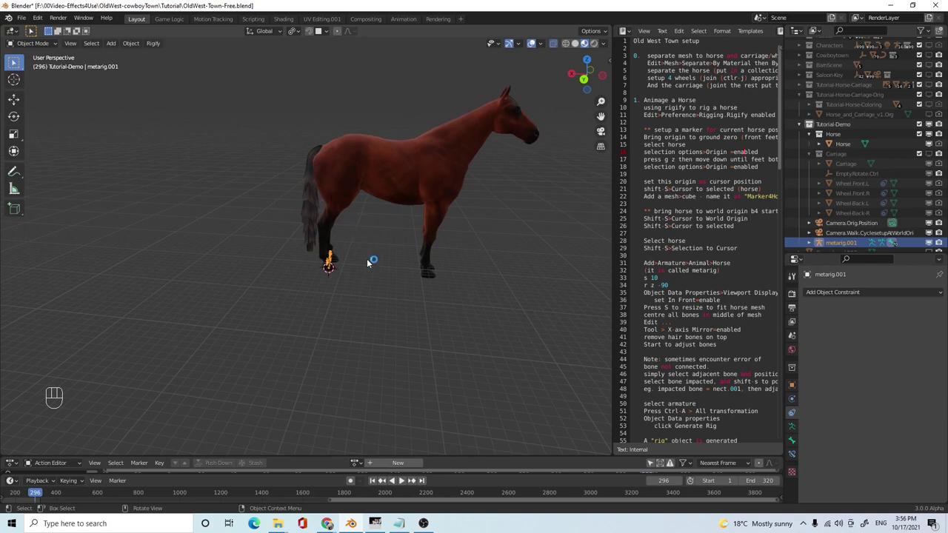
- Scale the new Rigify horse metarig up to roughly match the horse mesh
left_click_drag(380, 273, 369, 296)
key("r")
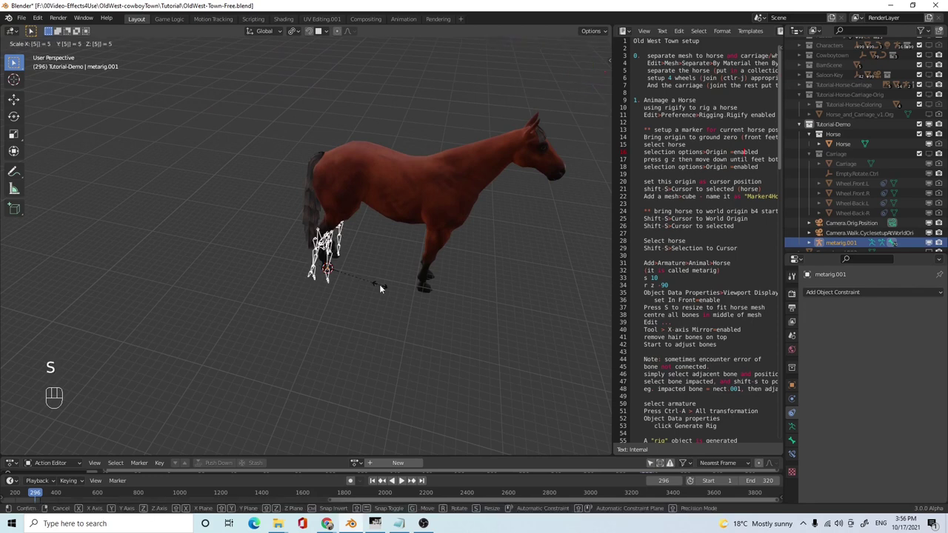
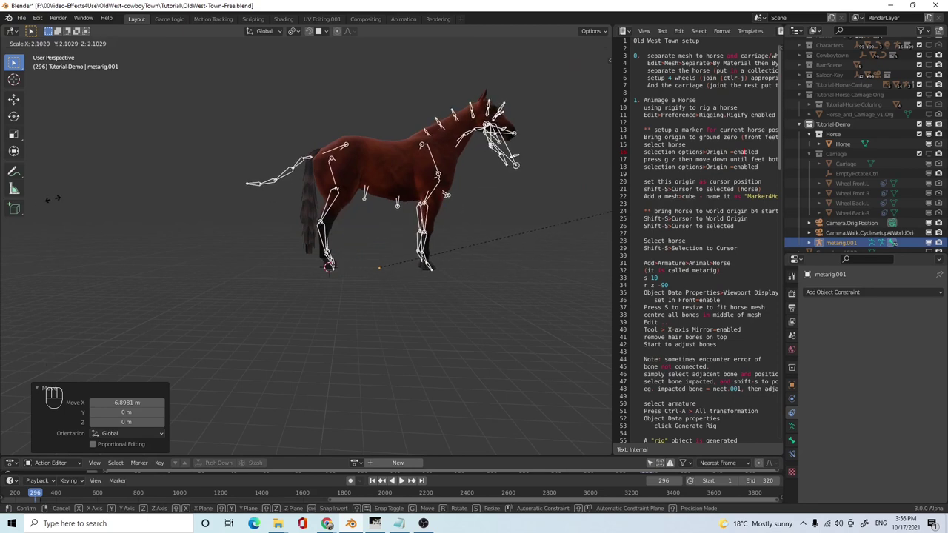
left_click_drag(396, 276, 380, 300)
left_click_drag(376, 286, 354, 262)
left_click_drag(318, 268, 293, 320)
middle_click(304, 338)
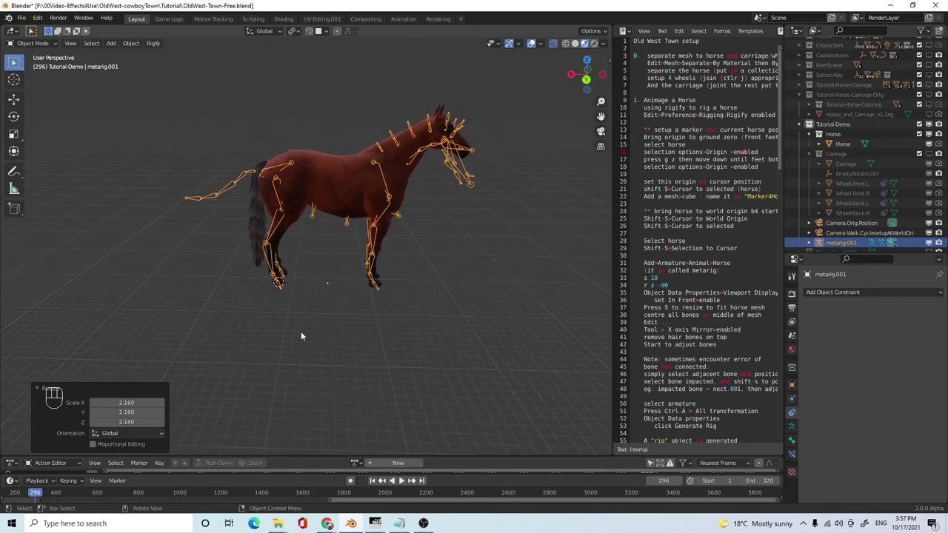
- Orbit to check the rig's fit inside the body, then select the horse mesh with the rig
left_click_drag(351, 347, 342, 313)
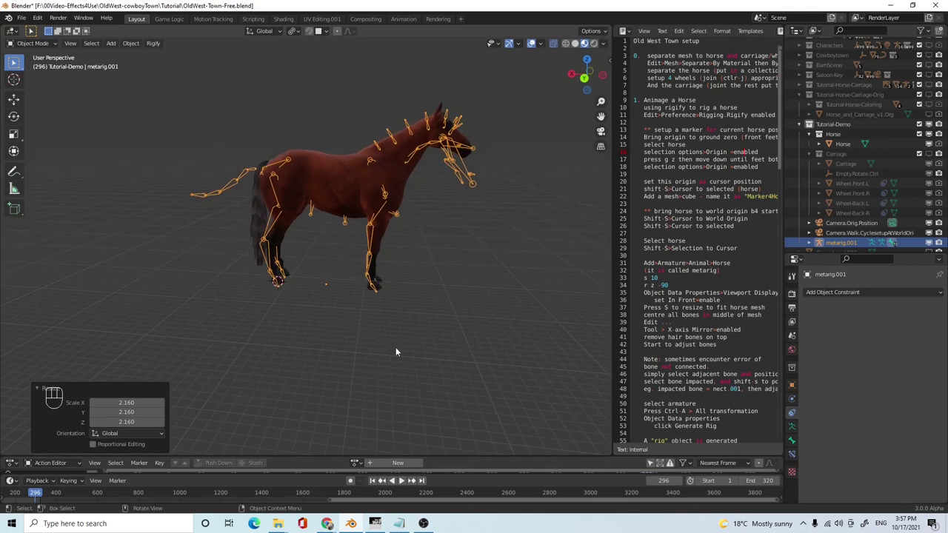
left_click_drag(403, 365, 402, 355)
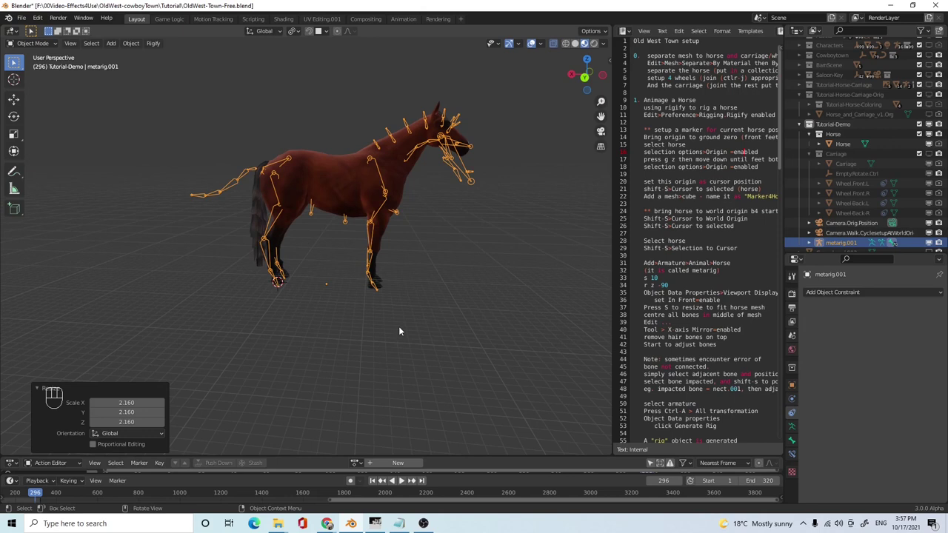
left_click_drag(395, 343, 419, 360)
left_click_drag(218, 266, 332, 312)
left_click_drag(502, 310, 471, 312)
left_click_drag(385, 341, 391, 323)
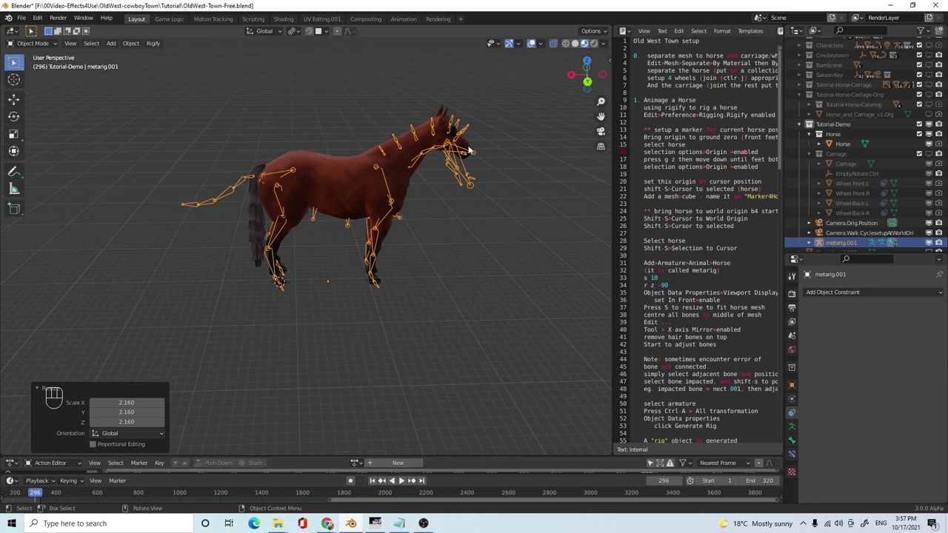
left_click(461, 158)
left_click(457, 176)
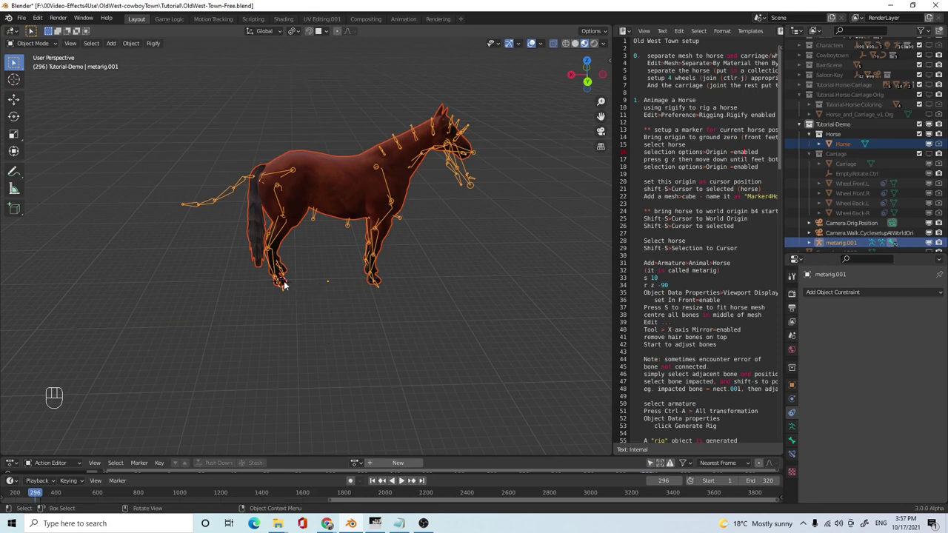
- Add a small cube at the cursor by the front hoof and rename it MarkerHorse
left_click(327, 160)
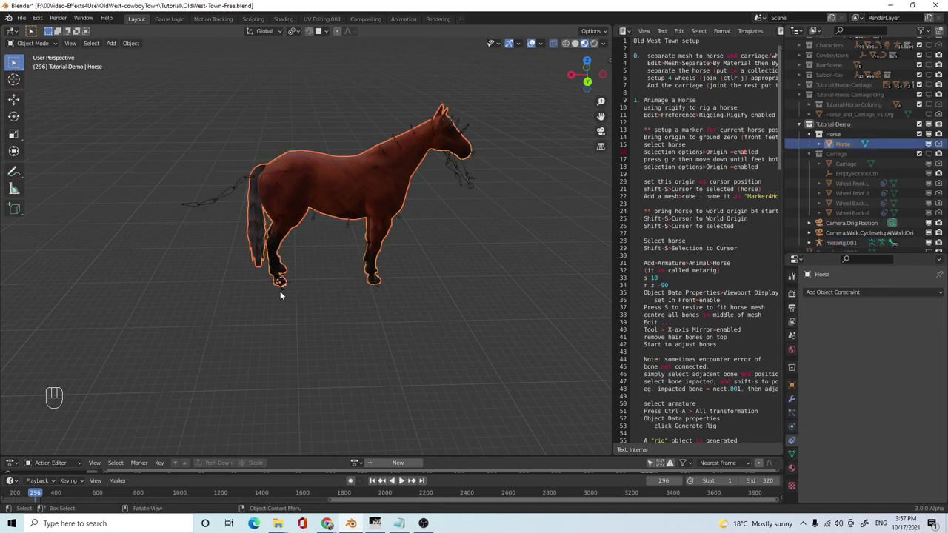
key("shift+s")
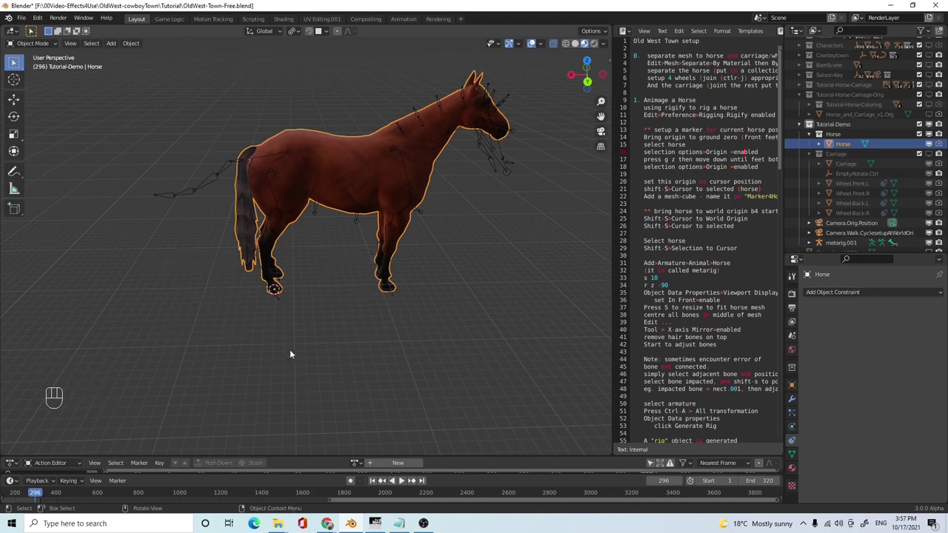
left_click_drag(112, 46, 217, 67)
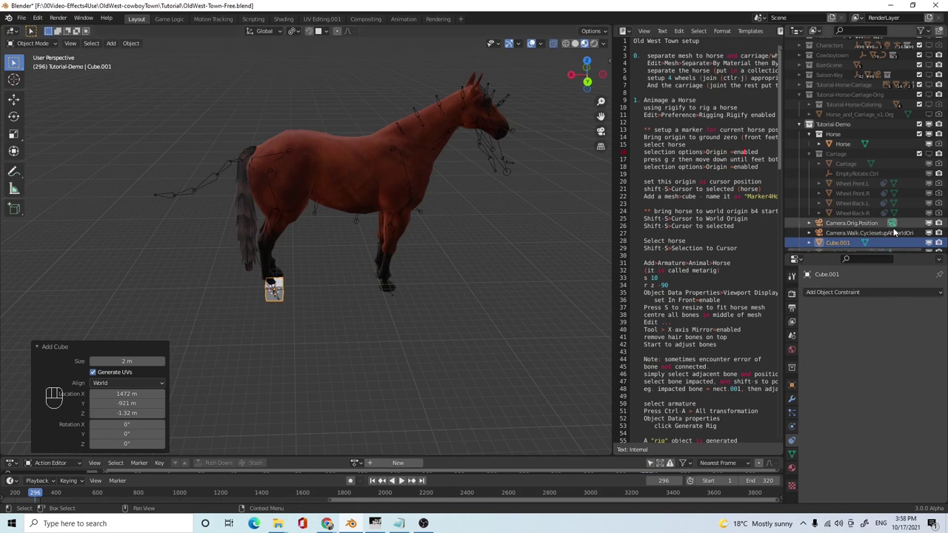
left_click(838, 245)
left_click_drag(839, 245, 900, 261)
- Move MarkerHorse into the Horse collection in the Outliner
left_click_drag(403, 317, 402, 294)
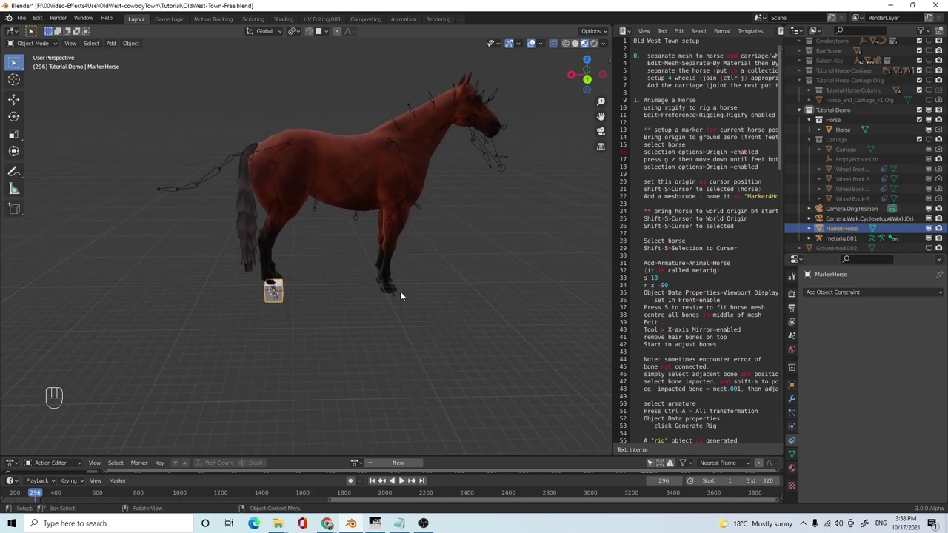
left_click_drag(413, 298, 415, 288)
middle_click(417, 294)
middle_click(349, 309)
left_click_drag(398, 319, 388, 315)
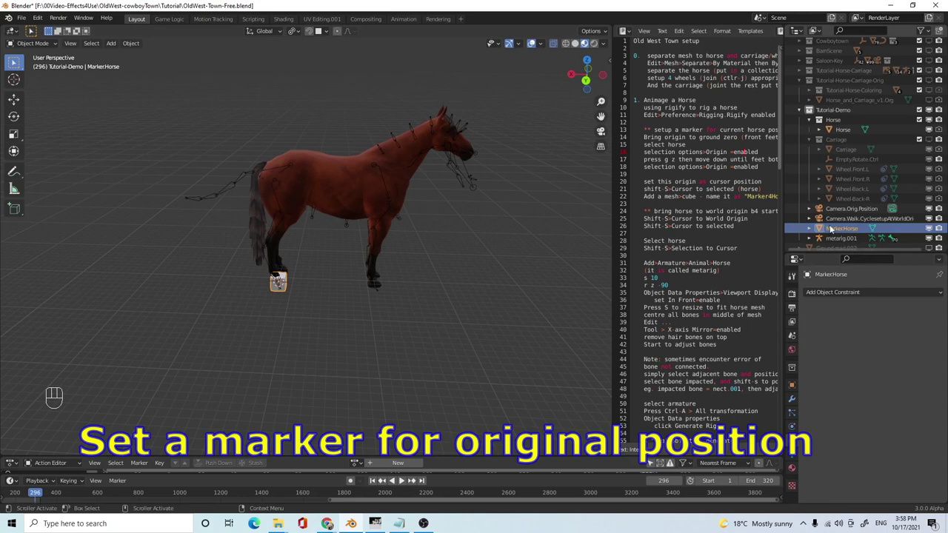
left_click_drag(832, 230, 837, 126)
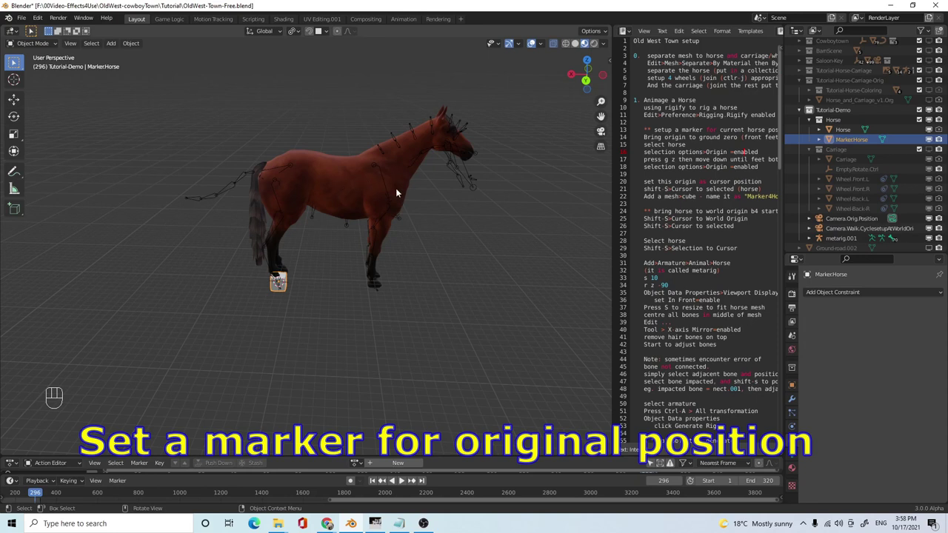
- Snap the horse and metarig together to the world origin via the 3D cursor
left_click(397, 145)
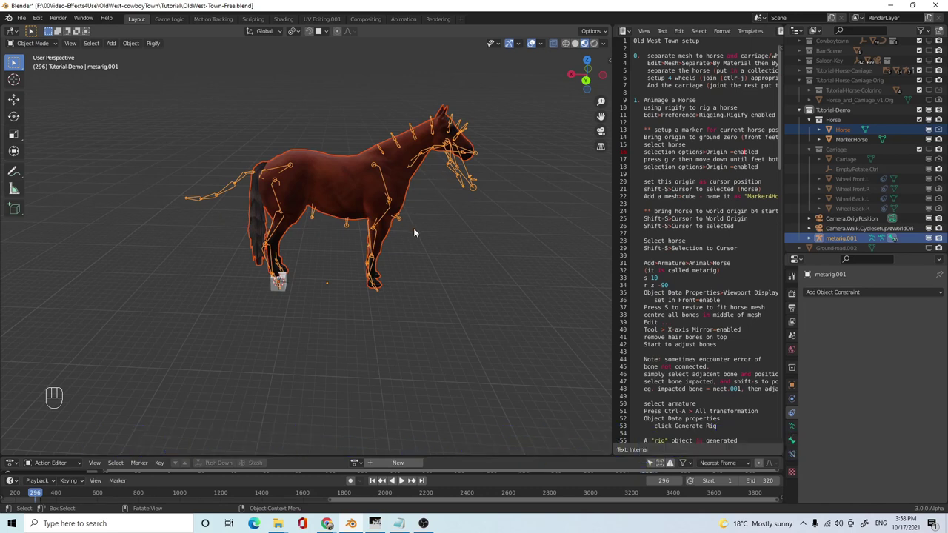
key("shift+s")
key("shift+s")
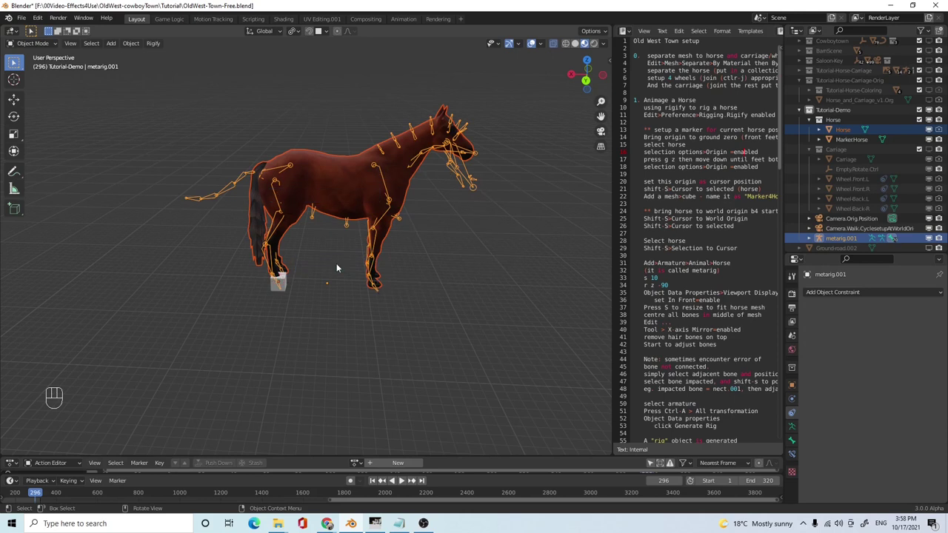
key("shift+s")
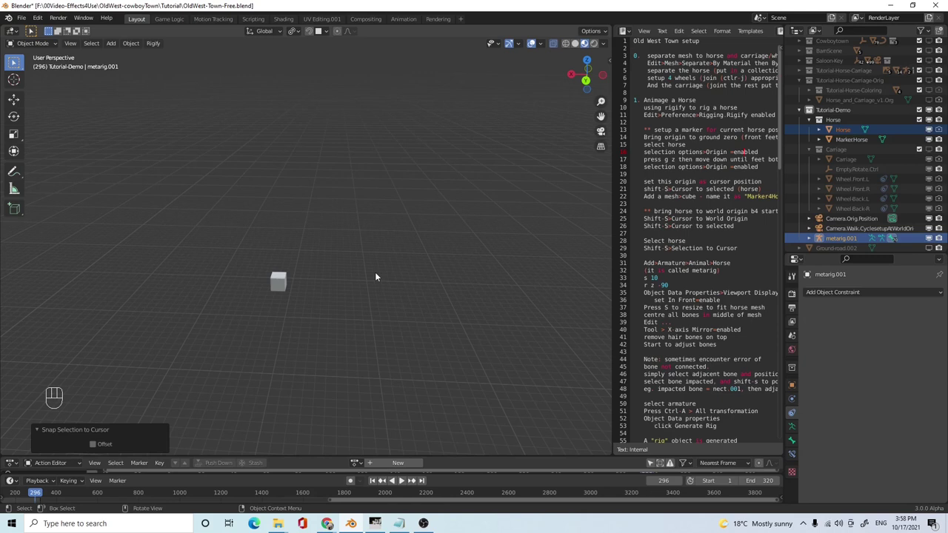
key("KP_Decimal")
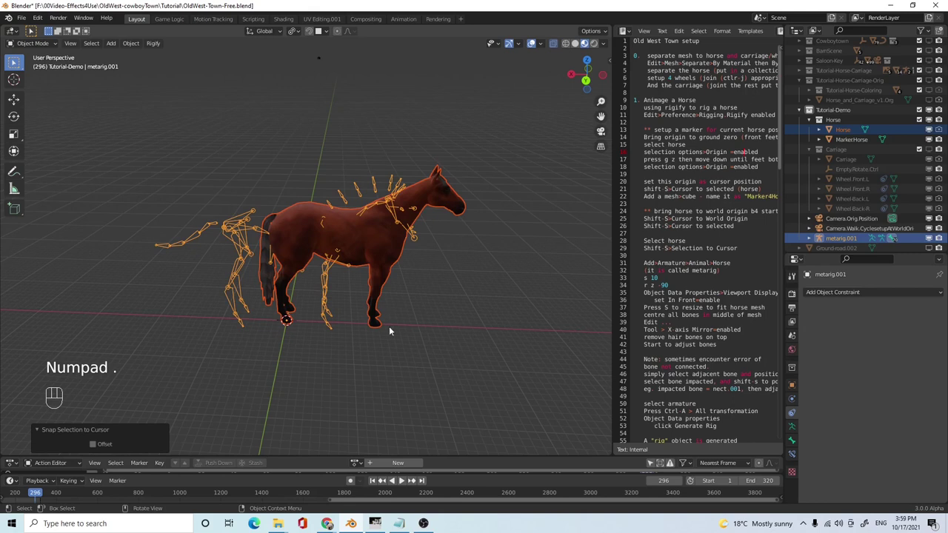
- Shift metarig.001 along X so its bones line up inside the horse
left_click_drag(434, 372, 441, 369)
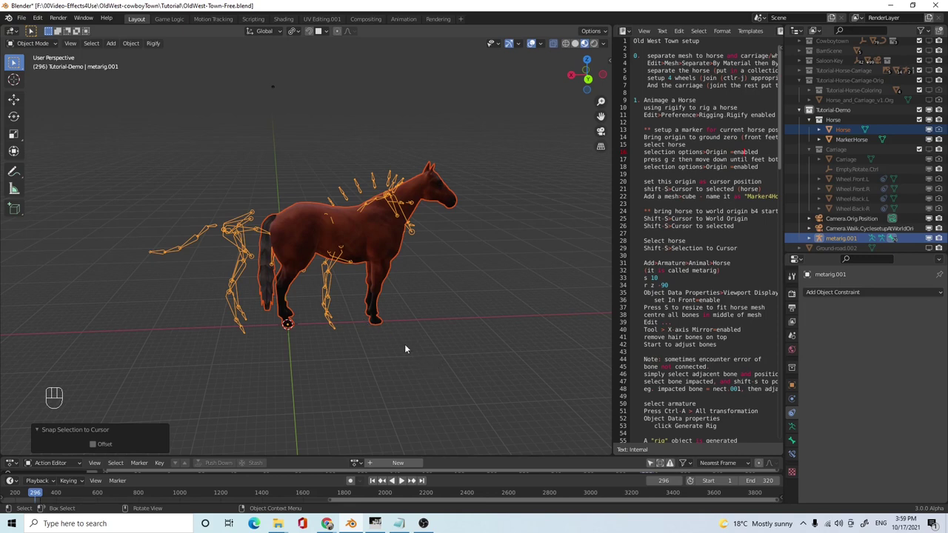
left_click_drag(450, 366, 447, 370)
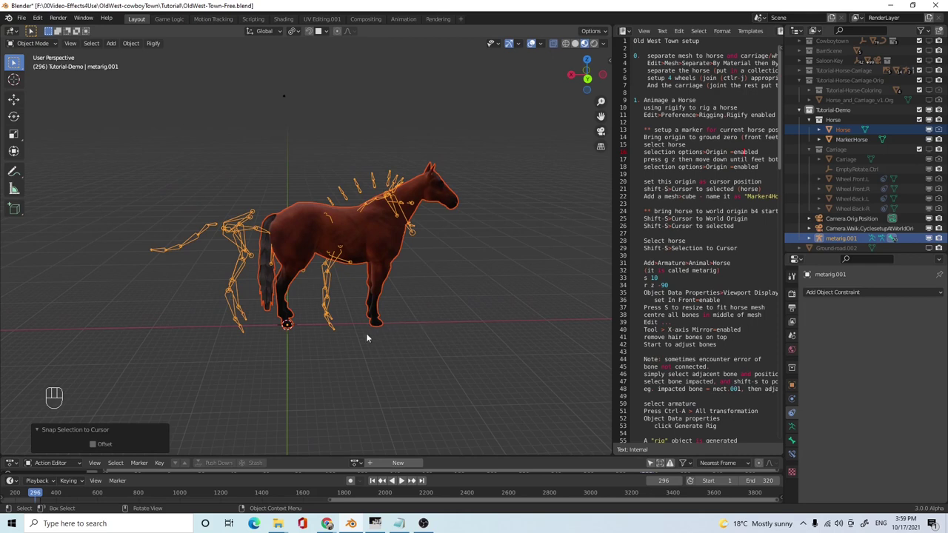
left_click_drag(382, 387, 385, 377)
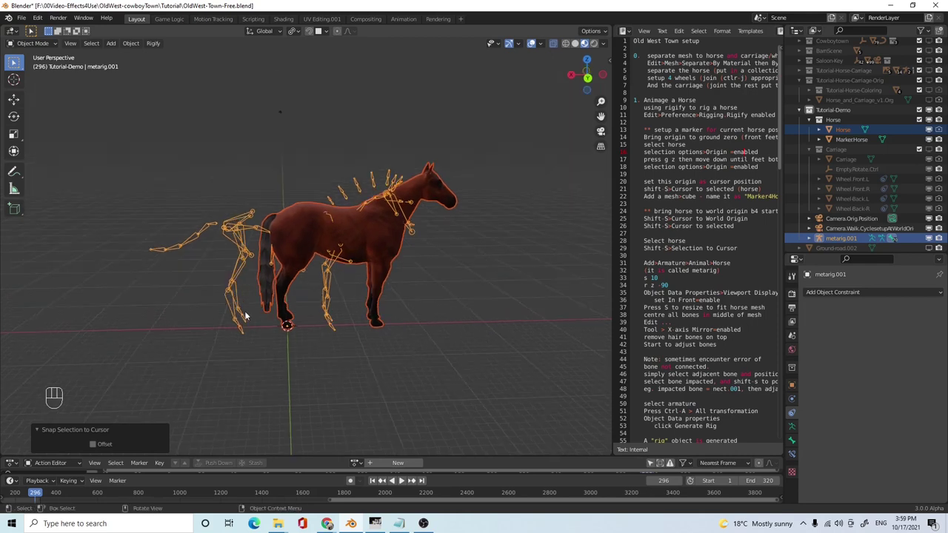
left_click(239, 313)
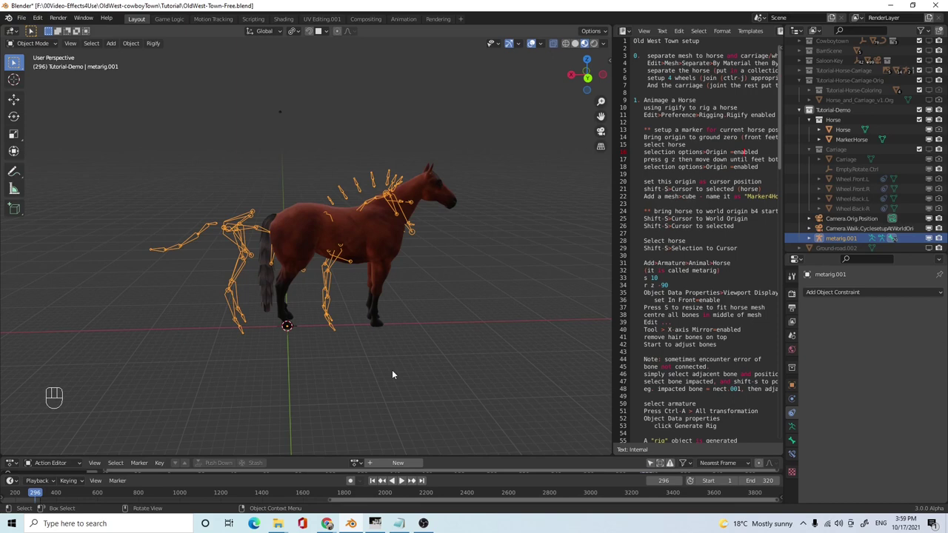
key("g")
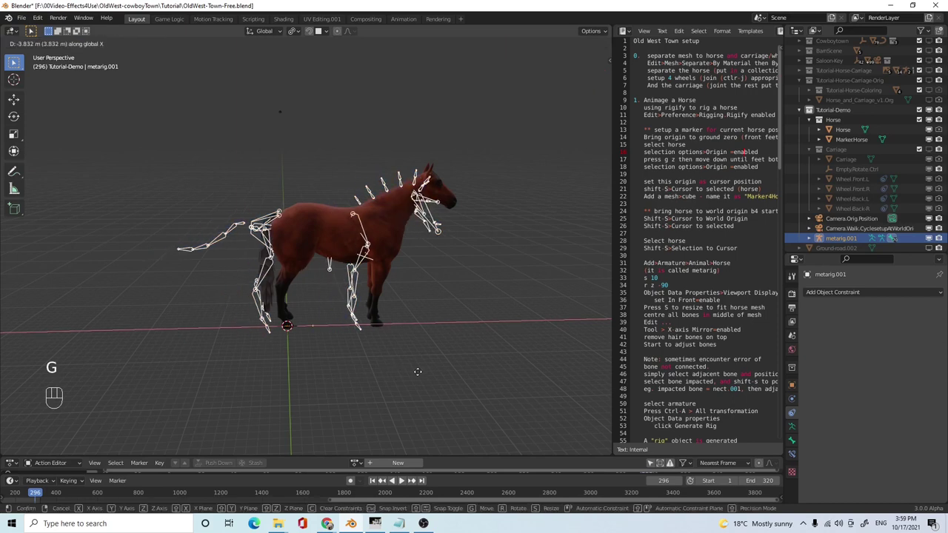
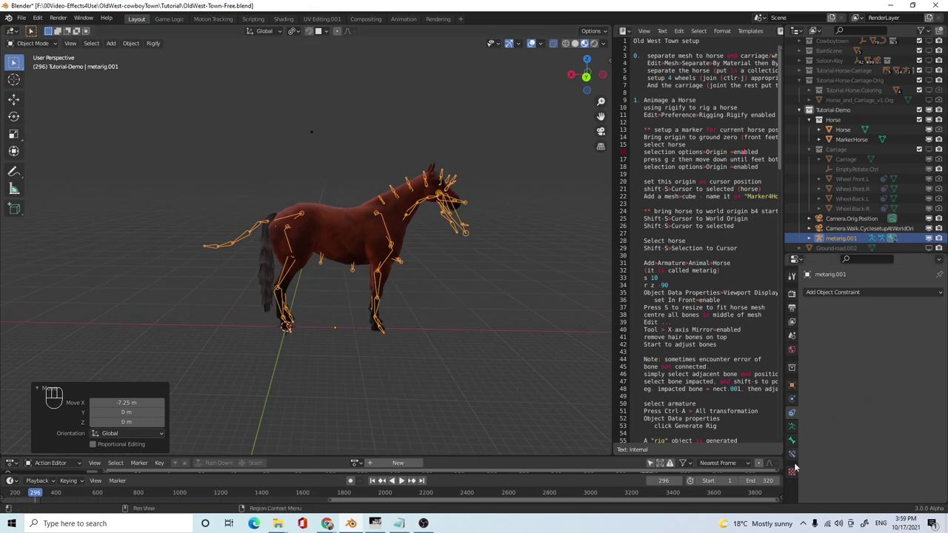
left_click(798, 388)
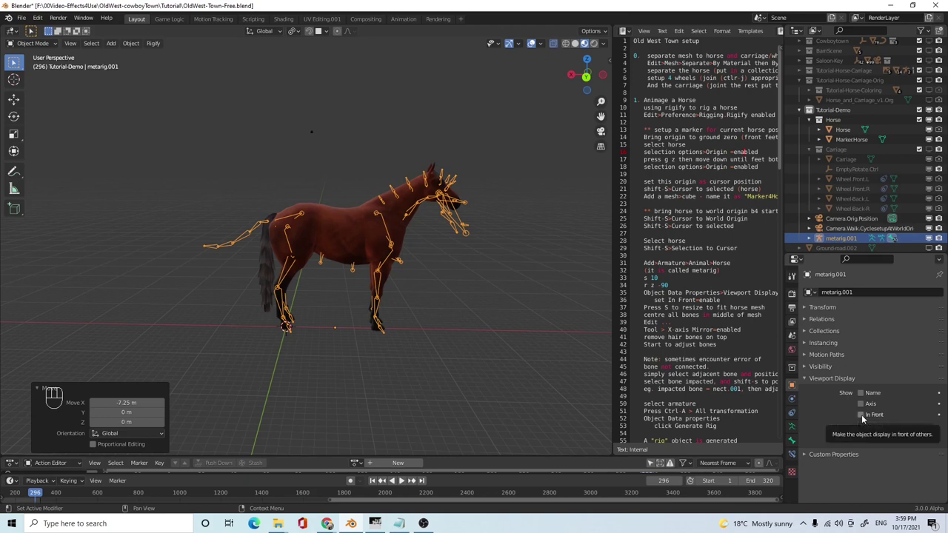
left_click(867, 418)
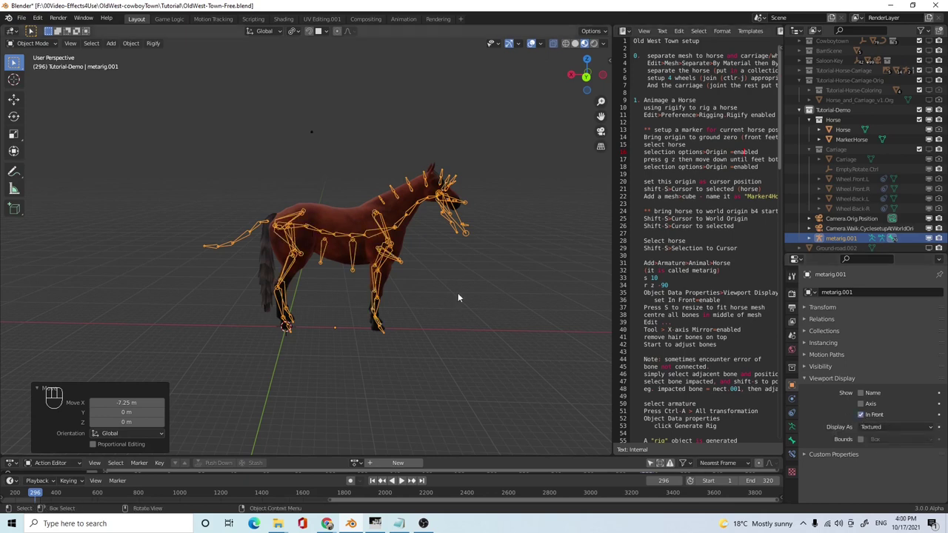
left_click_drag(390, 328, 397, 308)
left_click_drag(418, 311, 420, 307)
middle_click(424, 313)
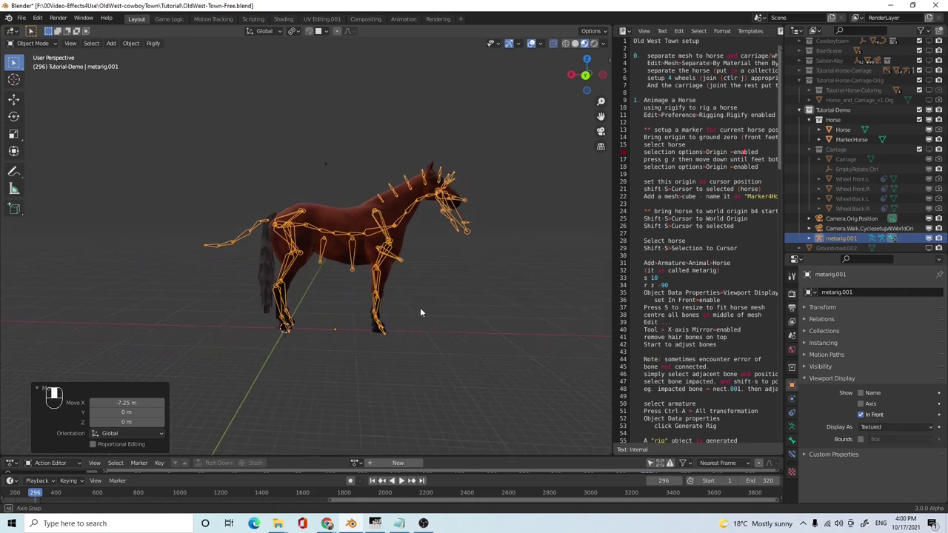
left_click_drag(431, 301, 434, 301)
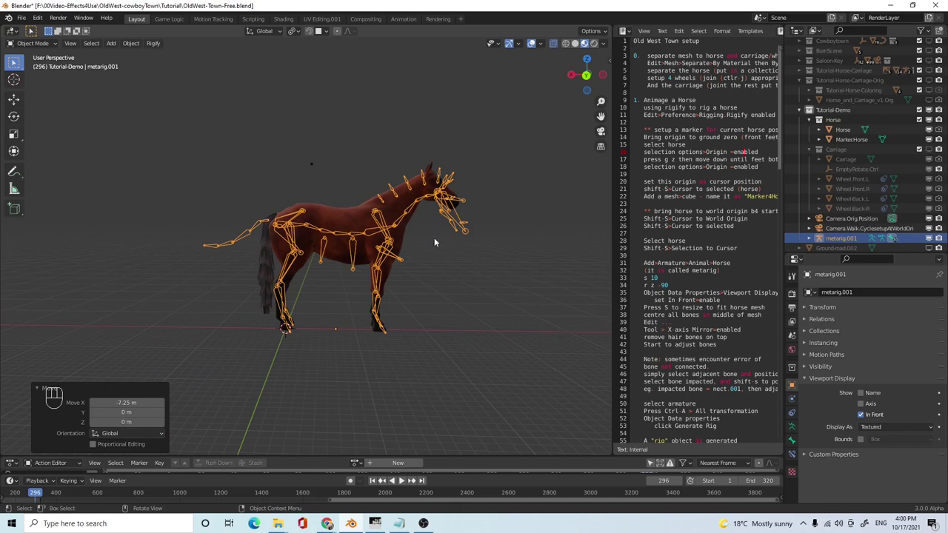
left_click_drag(440, 247, 450, 239)
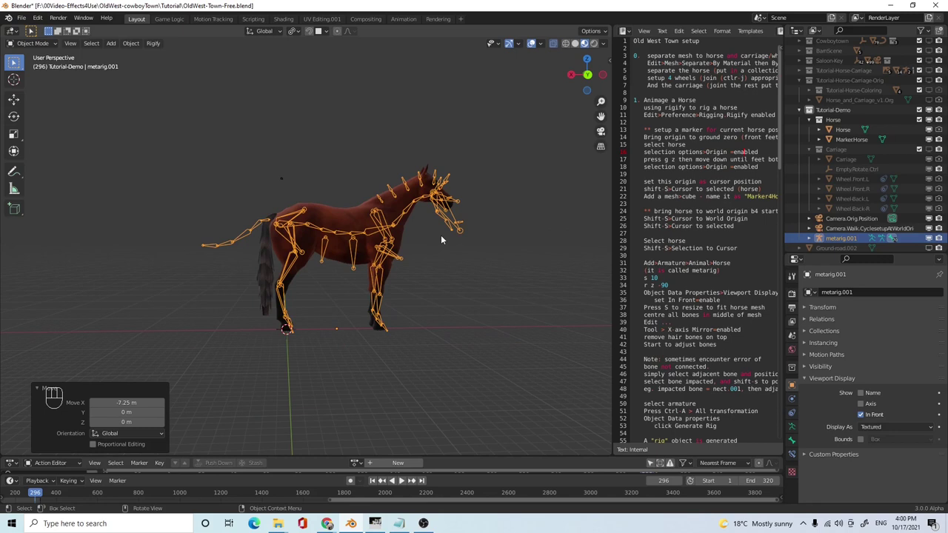
left_click_drag(434, 246, 427, 246)
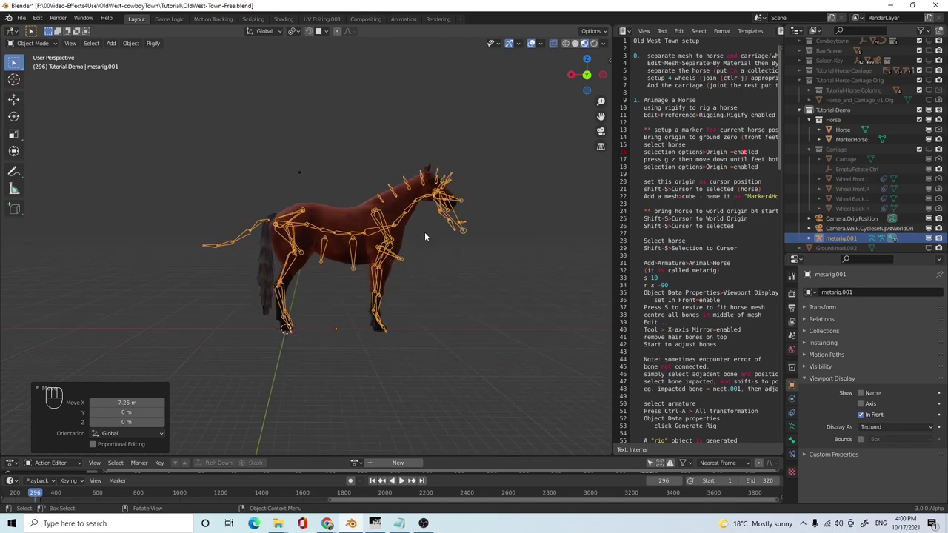
left_click_drag(429, 243, 421, 234)
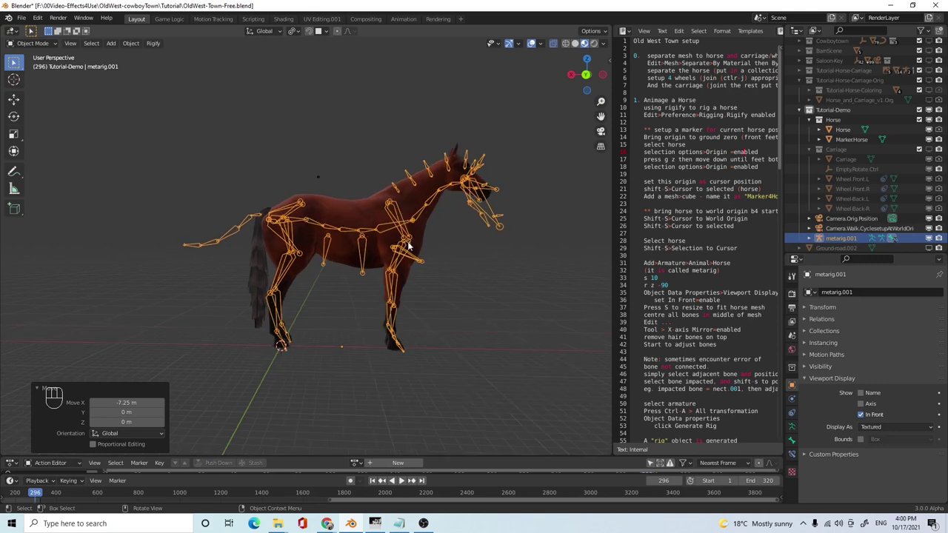
- Delete the selected mane bones along the horse's neck in Edit Mode
middle_click(414, 261)
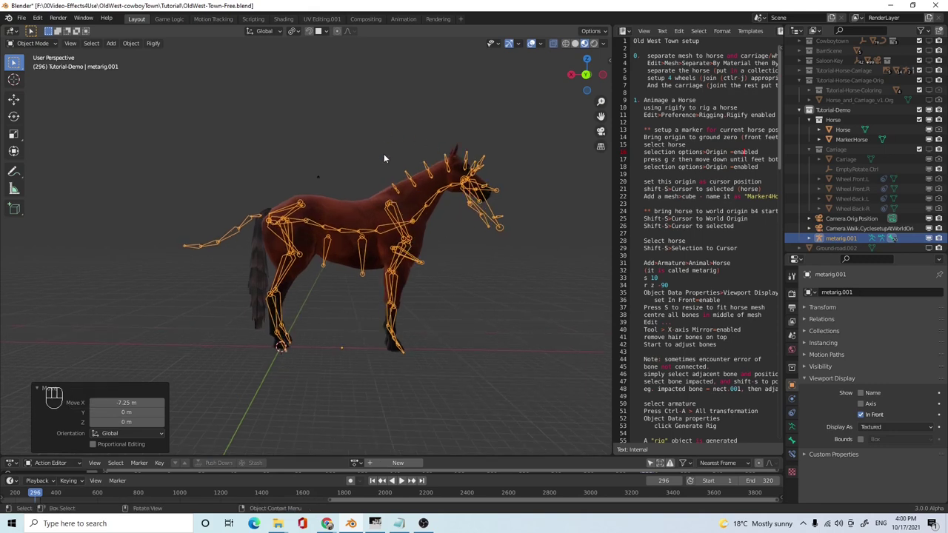
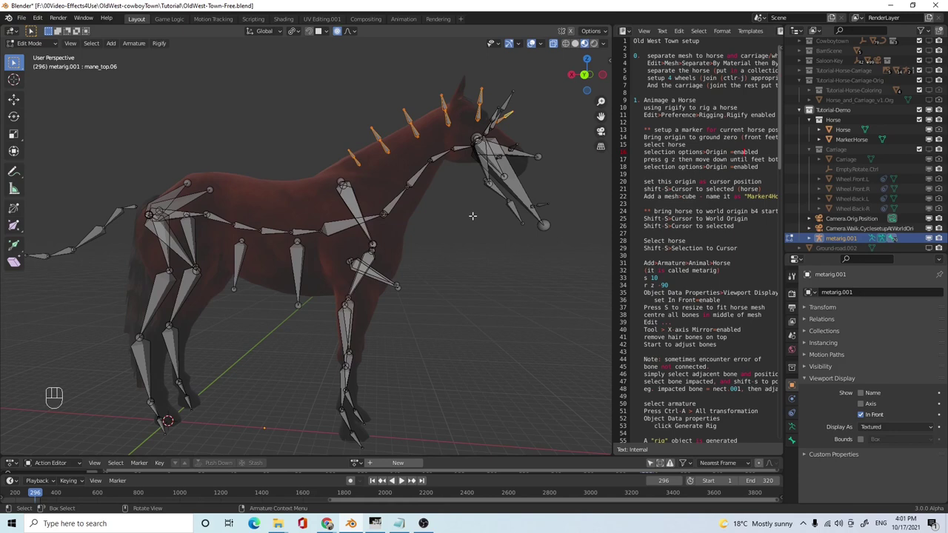
key("x")
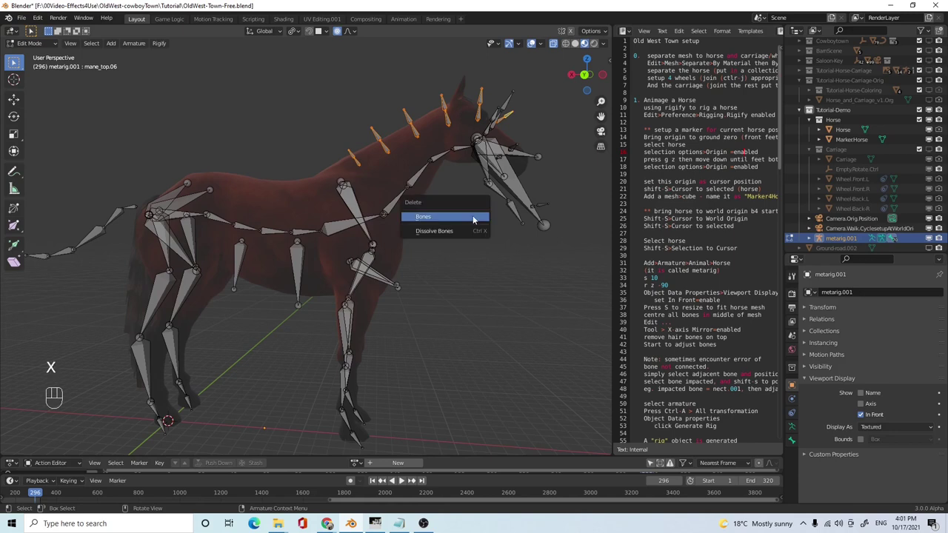
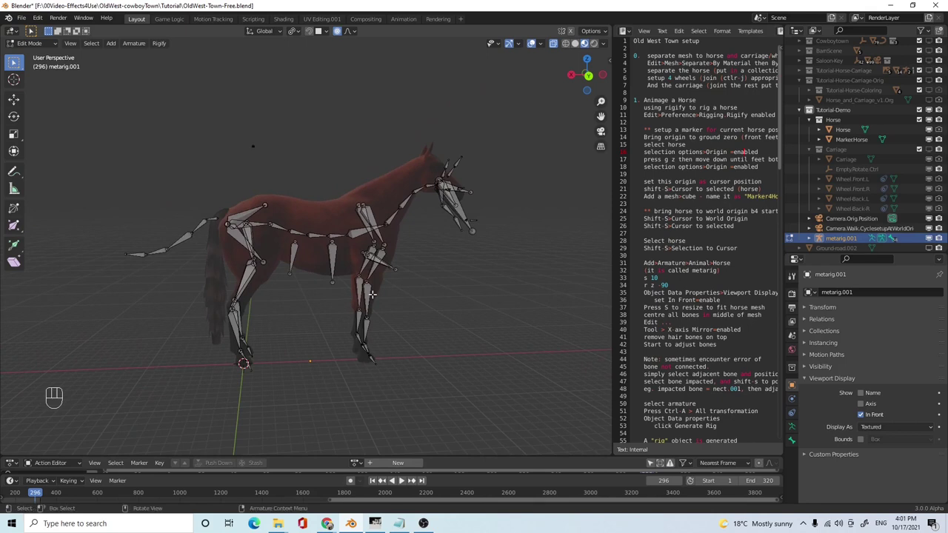
- From front view, rotate upper_arm.L to follow the horse's shoulder
key("KP_1")
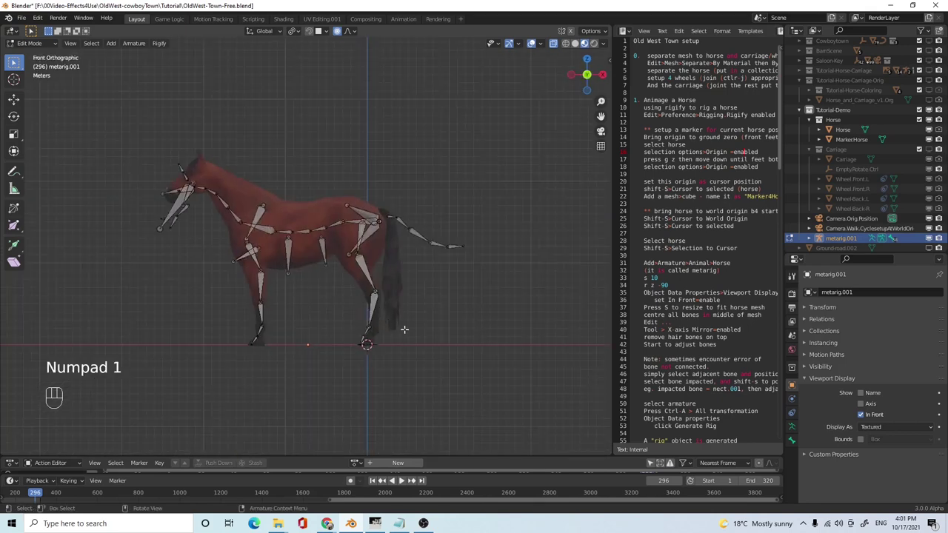
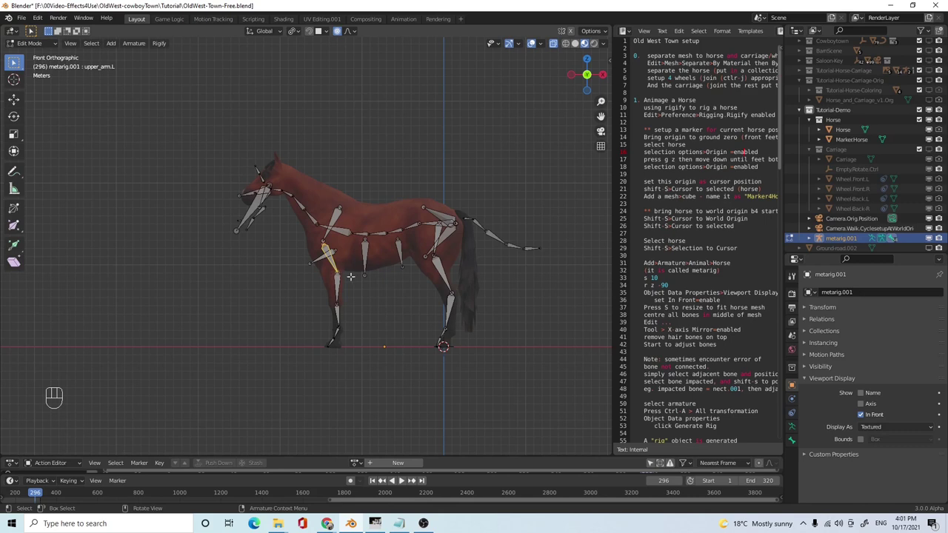
key("r")
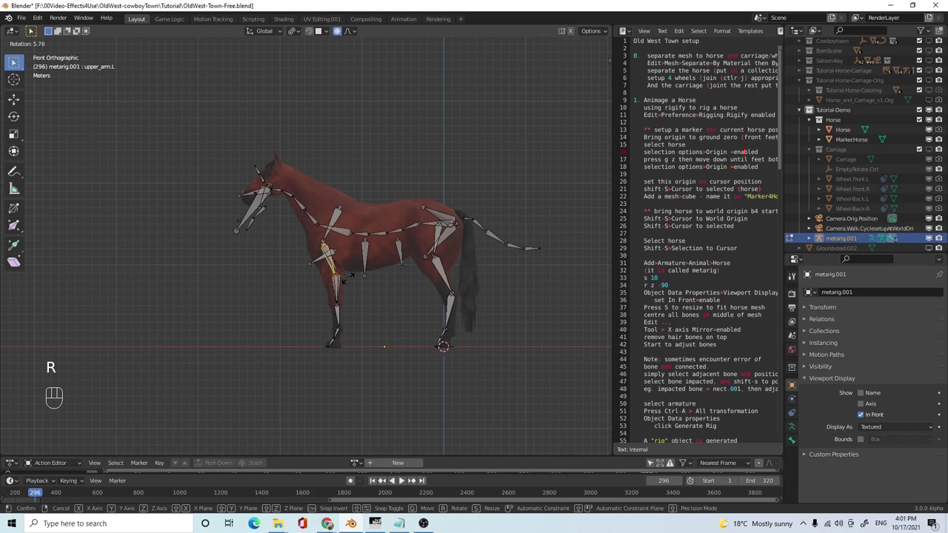
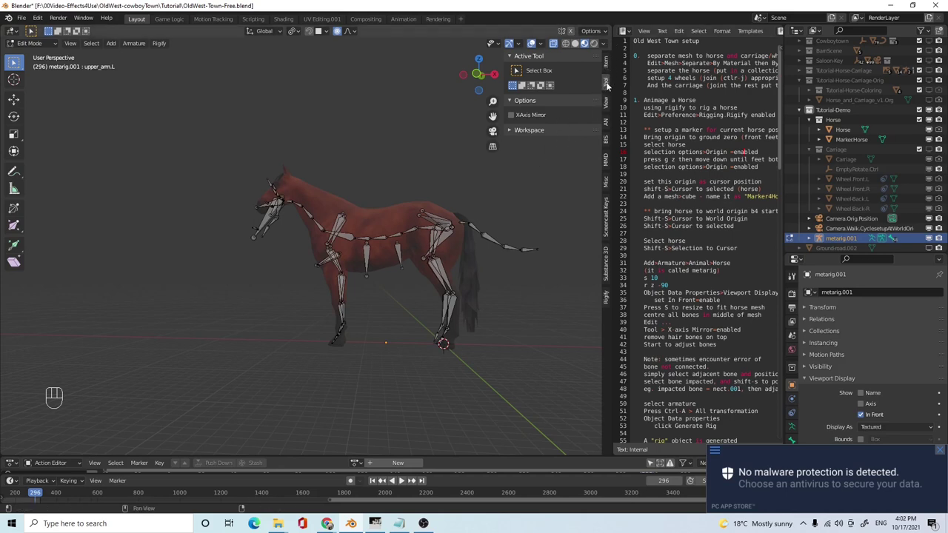
- Enable X-Axis Mirror under Tool > Options for bone editing
left_click(607, 87)
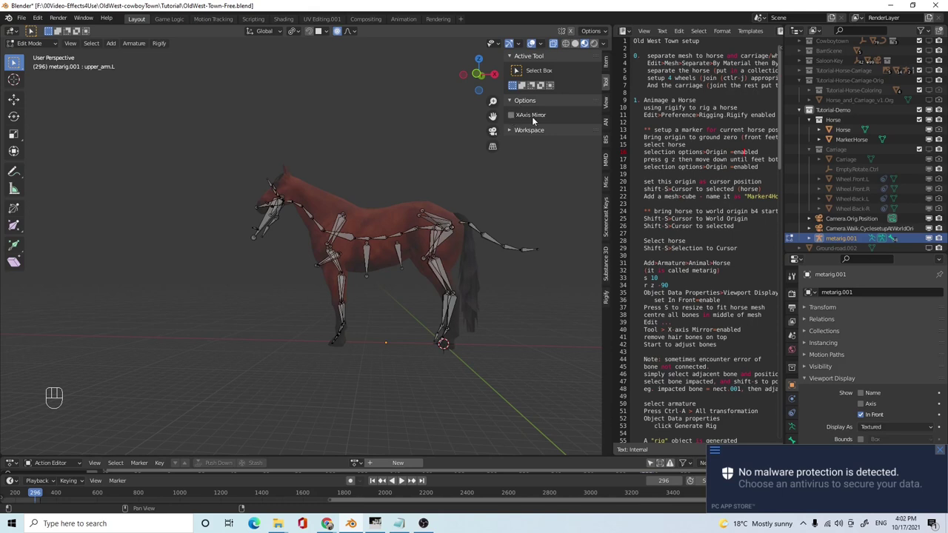
left_click(511, 118)
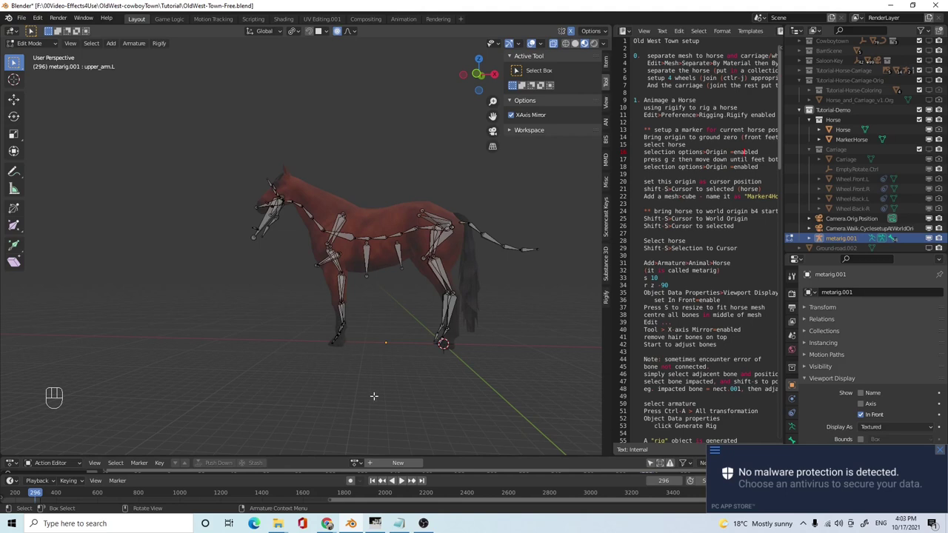
- Rotate upper_arm.L again in front view so both front legs match with mirroring
key("KP_1")
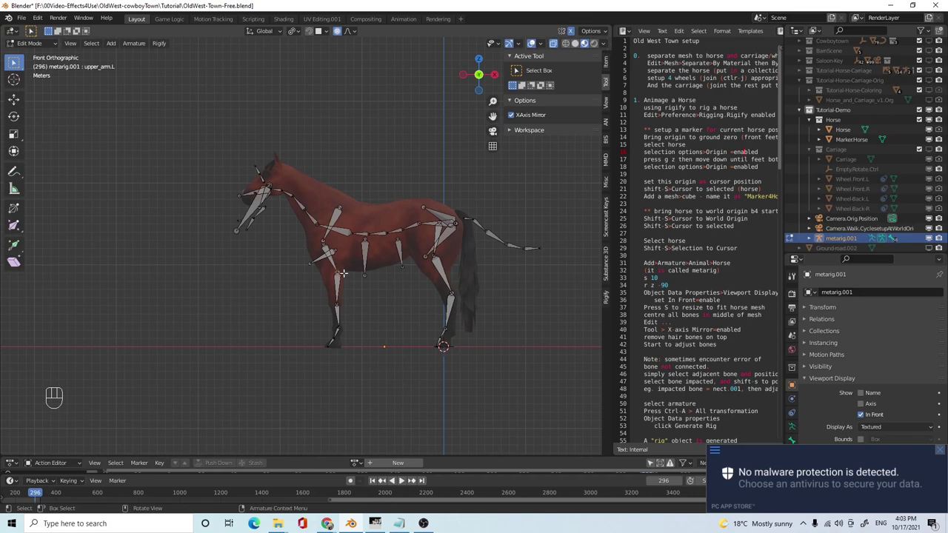
key("r")
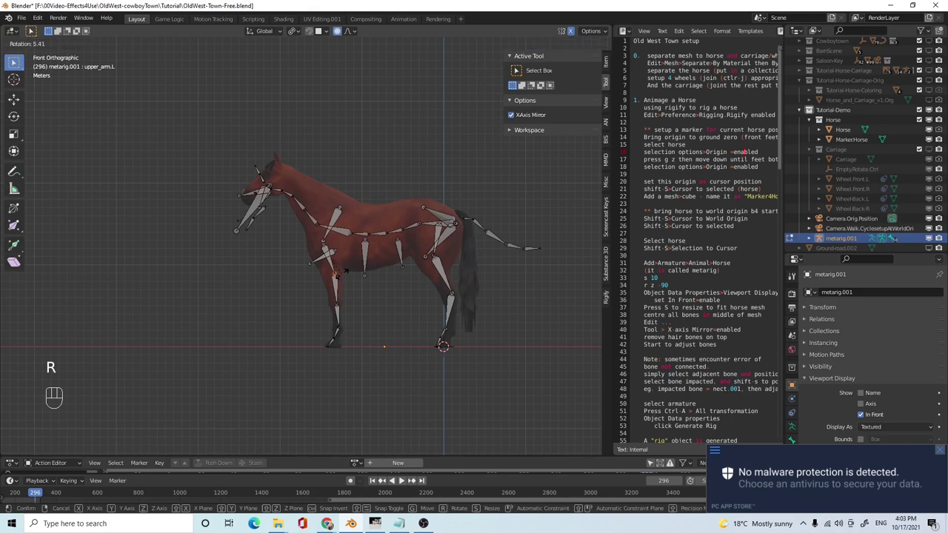
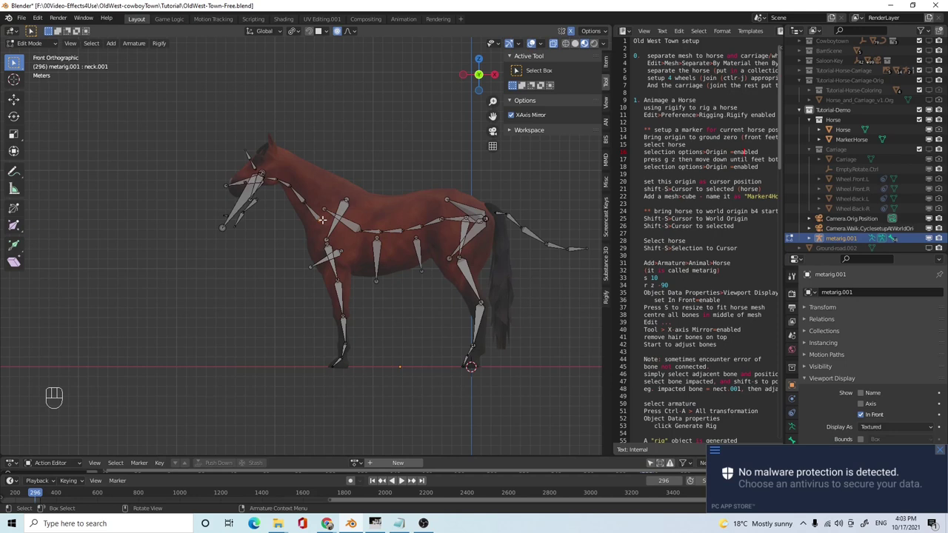
- Move the neck.001 bone into the horse's neck
key("g")
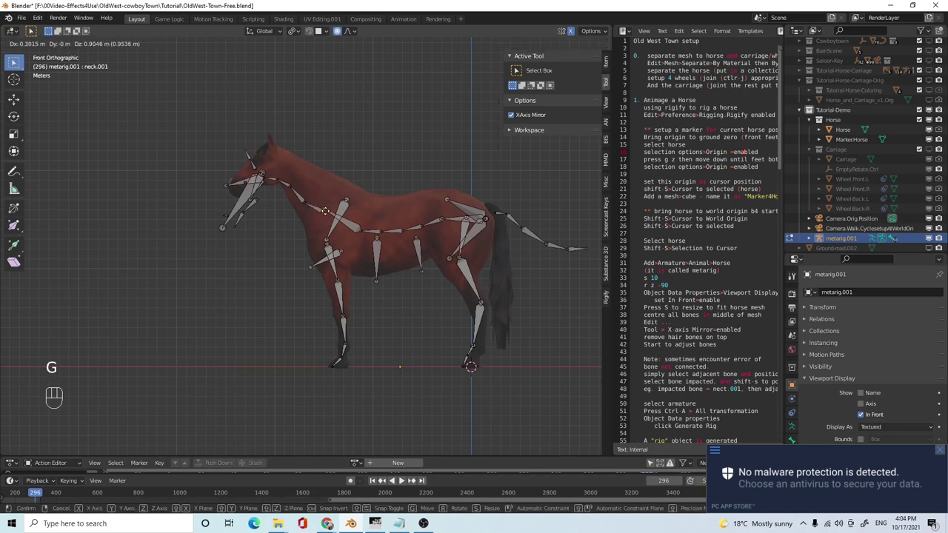
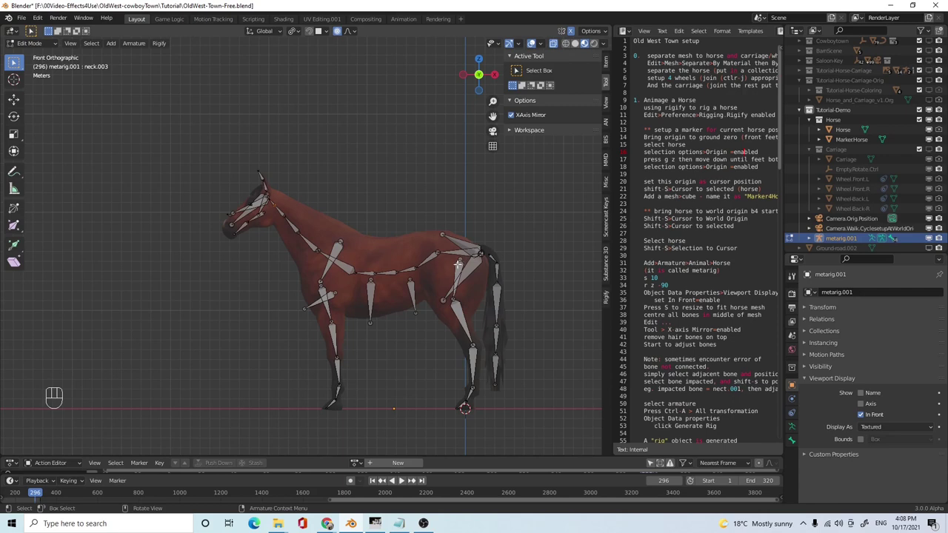
- Return to Object Mode, run Generate Rig, and reselect metarig.001 after the neck.001 error
key("Tab")
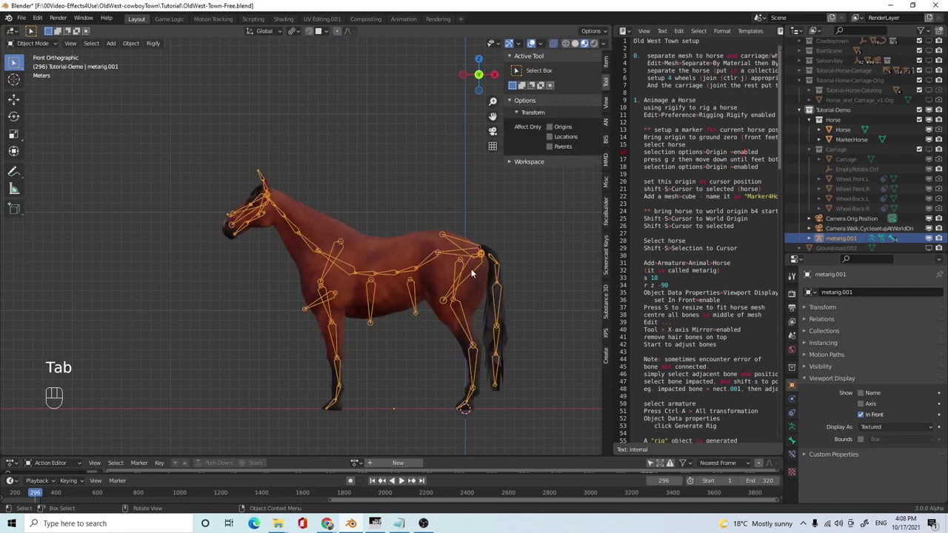
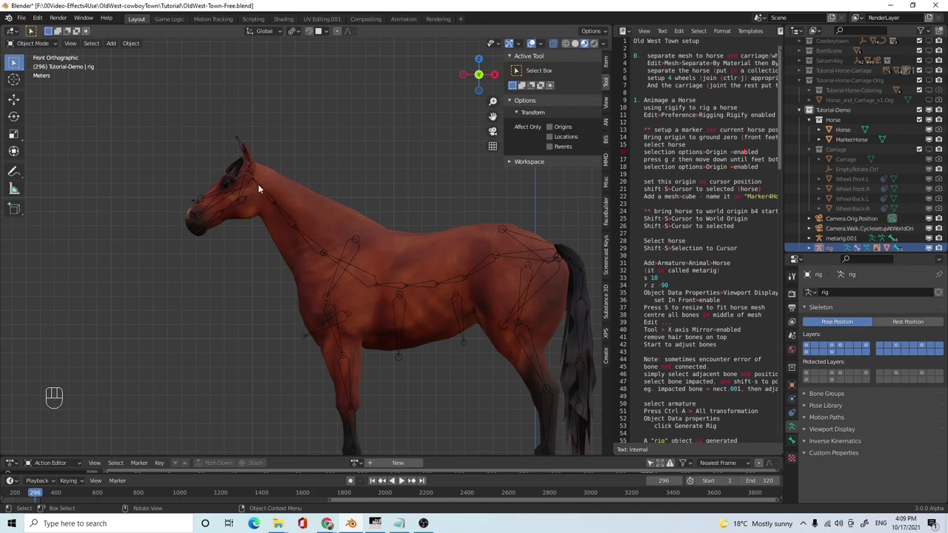
left_click(260, 187)
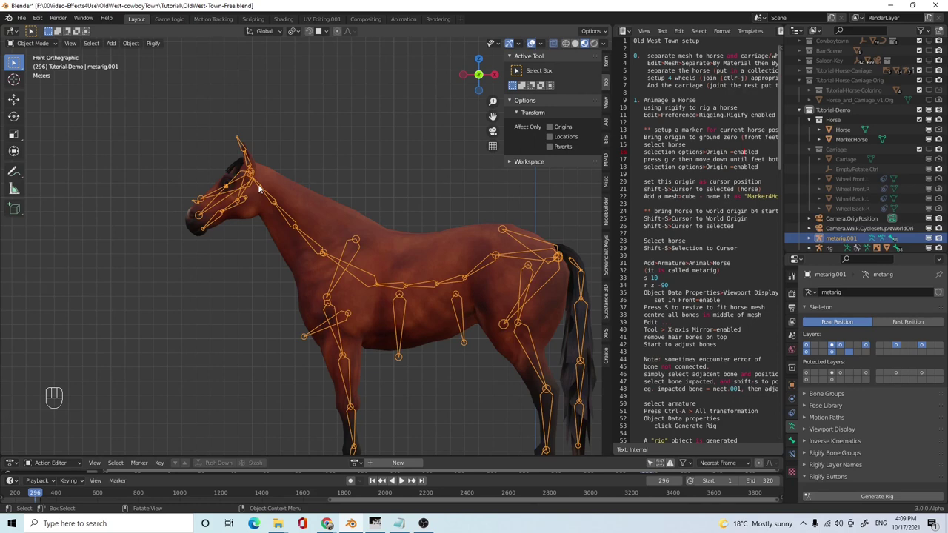
- Switch metarig.001 to Pose Mode and inspect neck.001's bone relations
left_click_drag(56, 49, 227, 194)
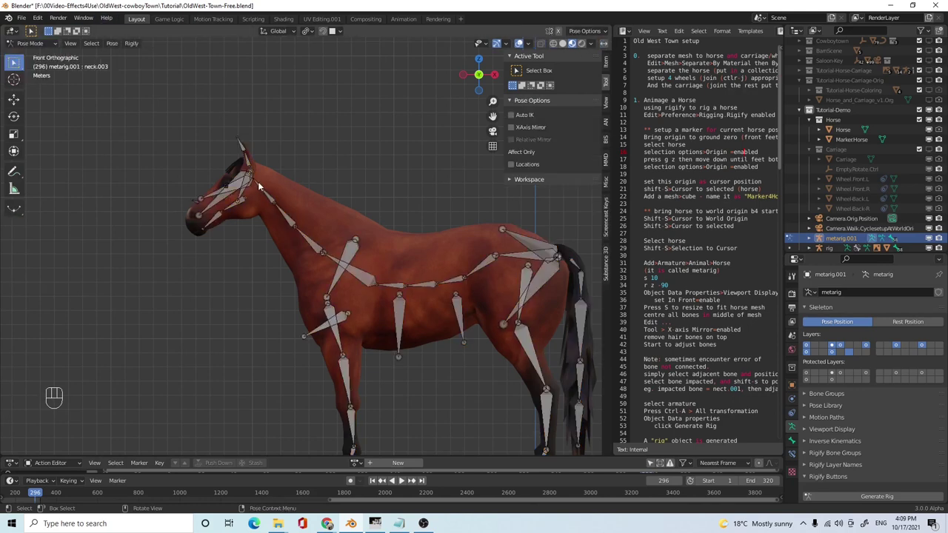
left_click(263, 186)
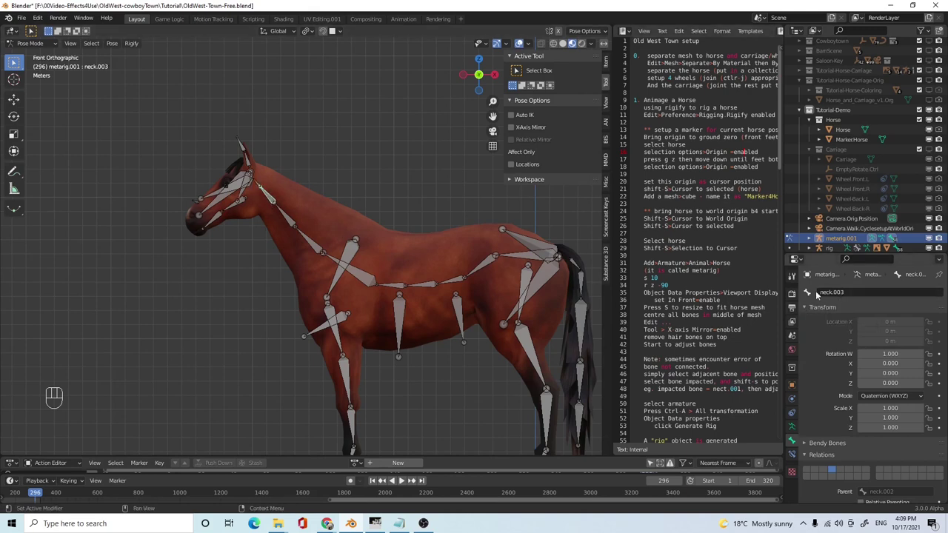
left_click_drag(291, 223, 324, 252)
left_click(317, 248)
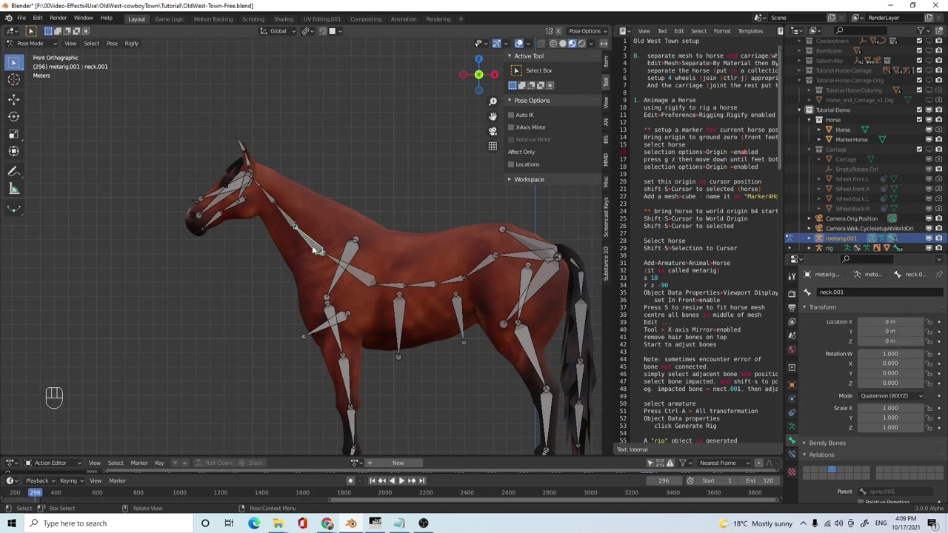
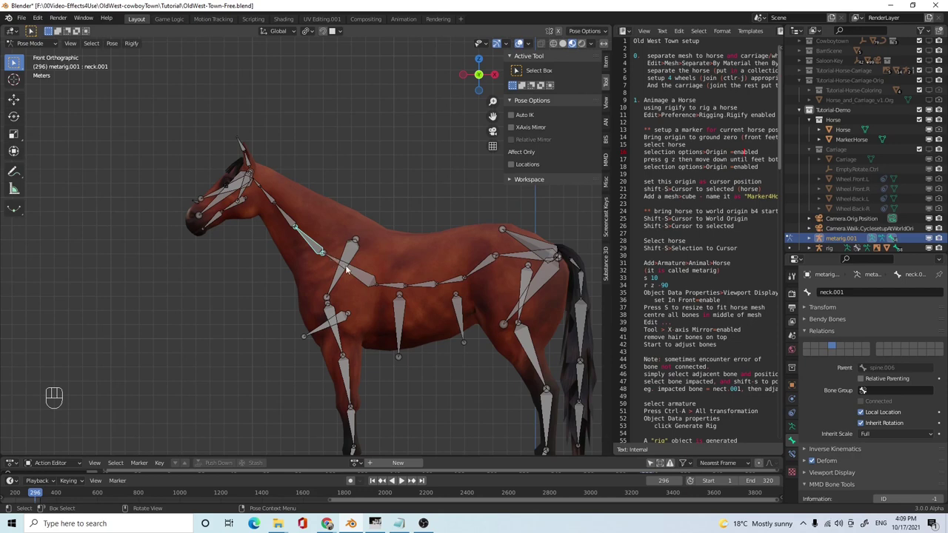
- Select spine.006 at the joint where neck.001 meets the spine
left_click(354, 271)
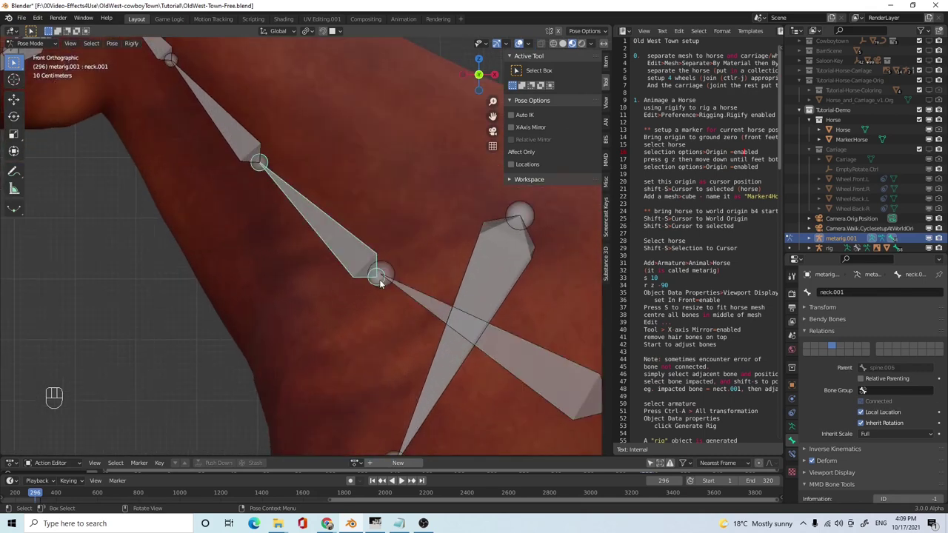
left_click(390, 271)
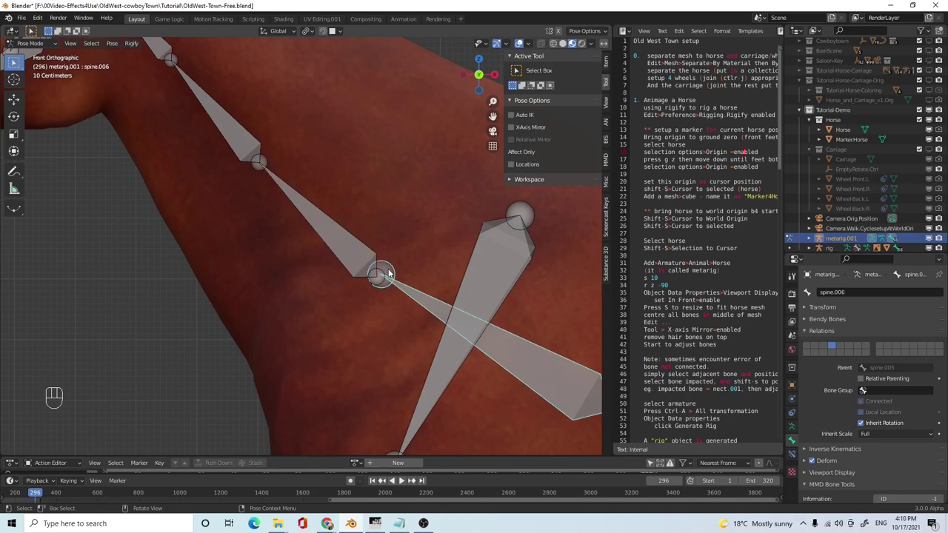
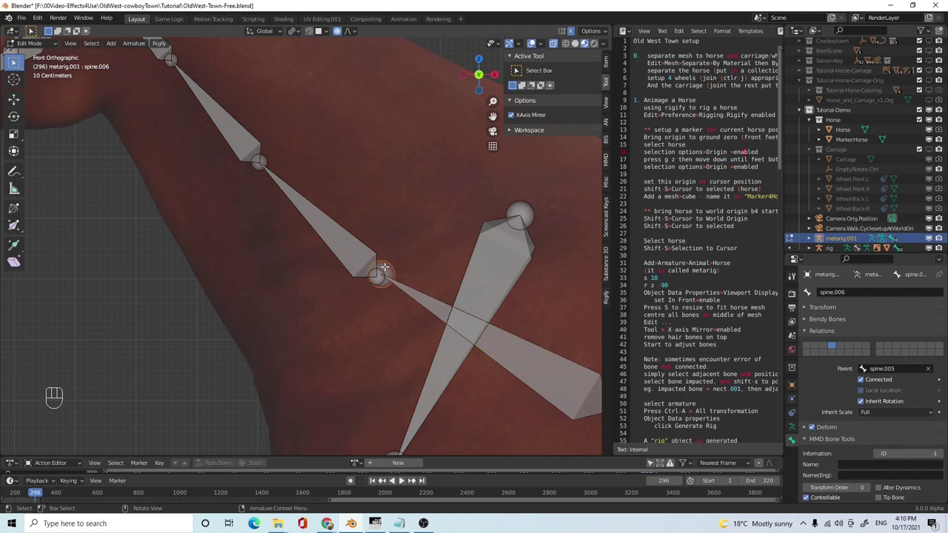
- Snap neck.001's base onto the spine.006 joint via the cursor and return to Object Mode
key("shift+s")
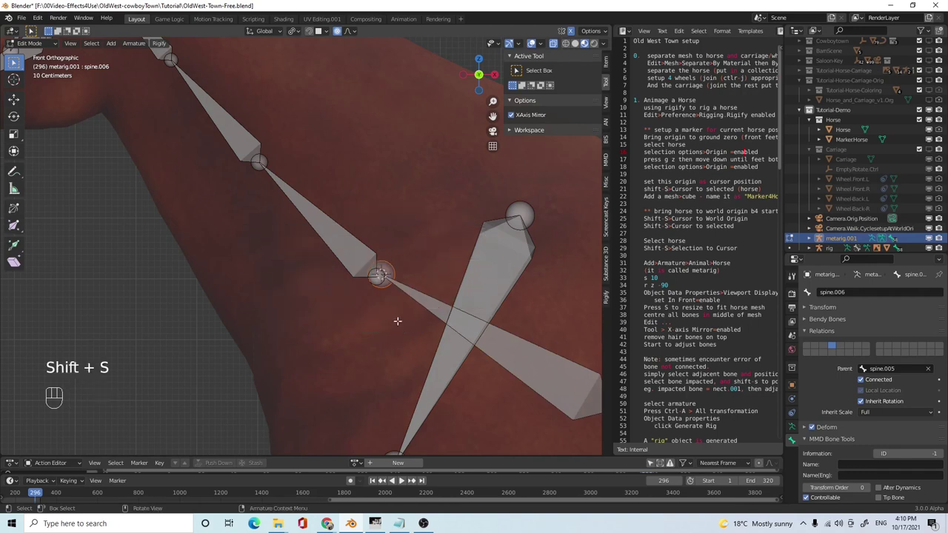
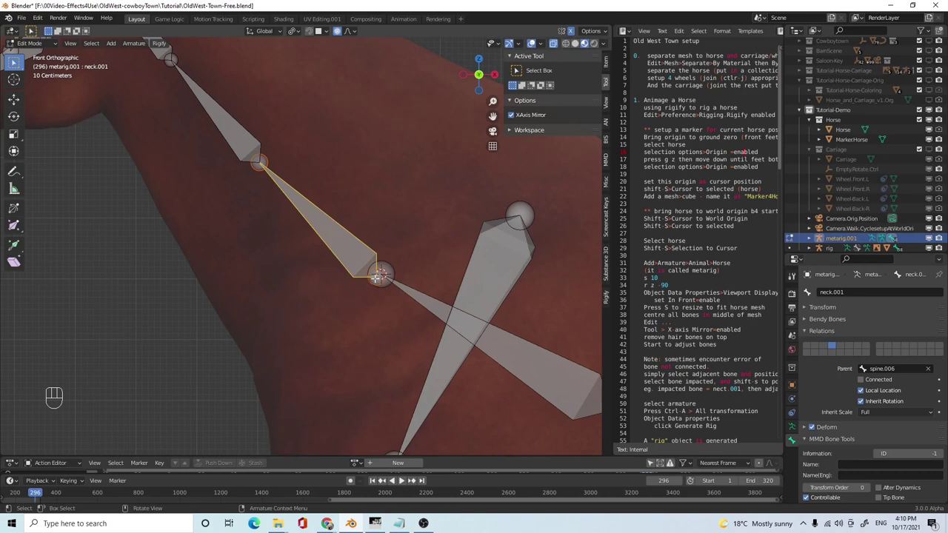
key("shift+s")
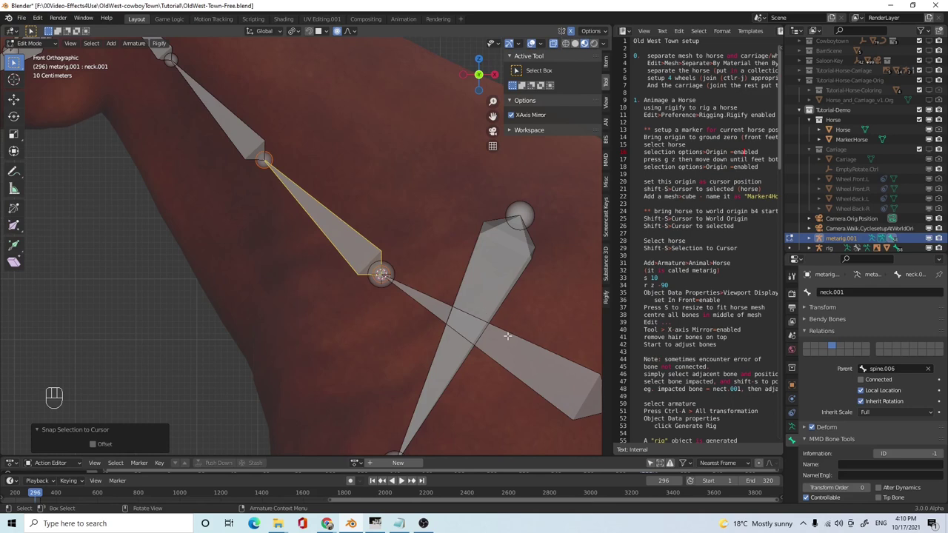
key("Tab")
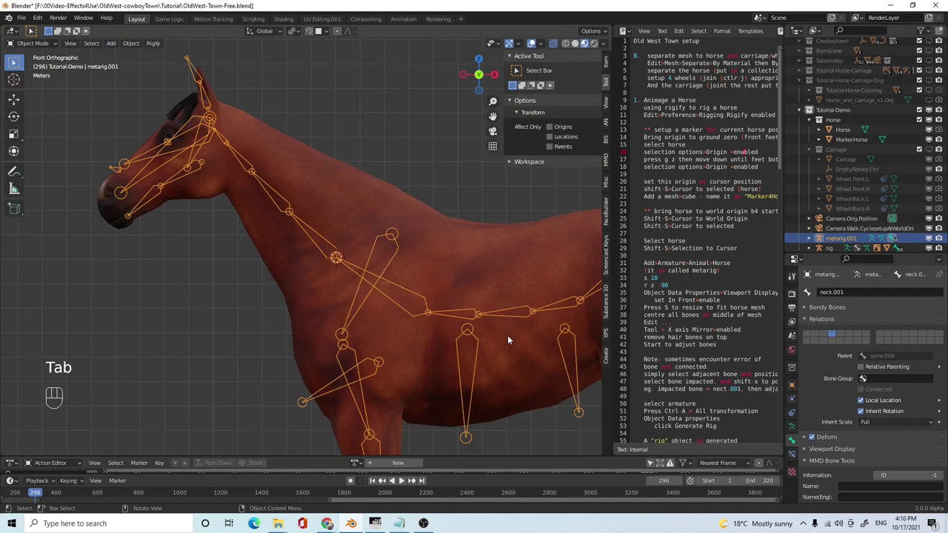
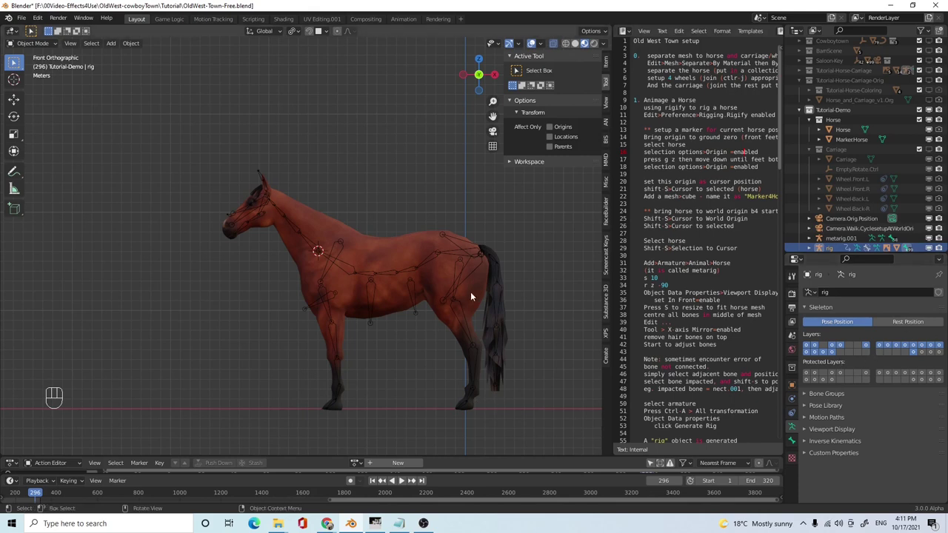
- Frame the generated rig and orbit from front view into a perspective around the horse
left_click_drag(523, 308, 528, 304)
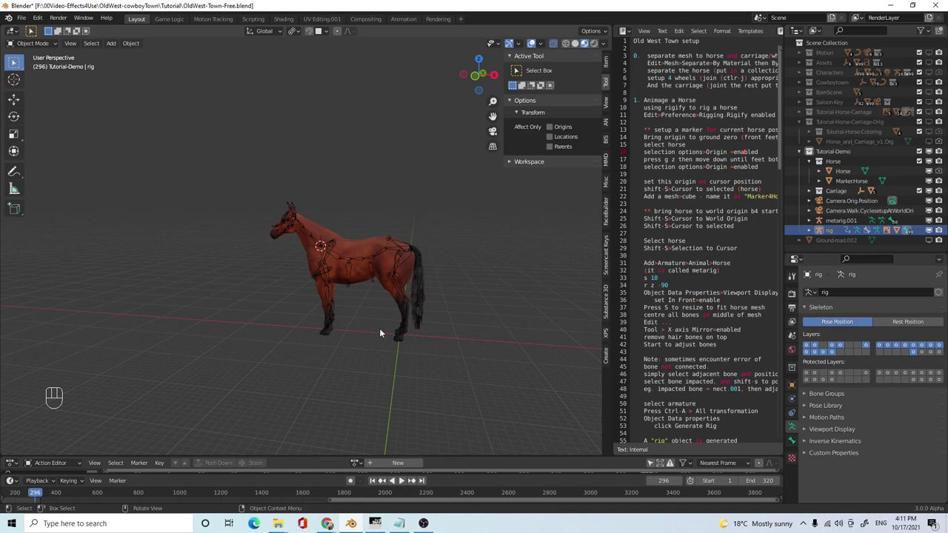
key("KP_Decimal")
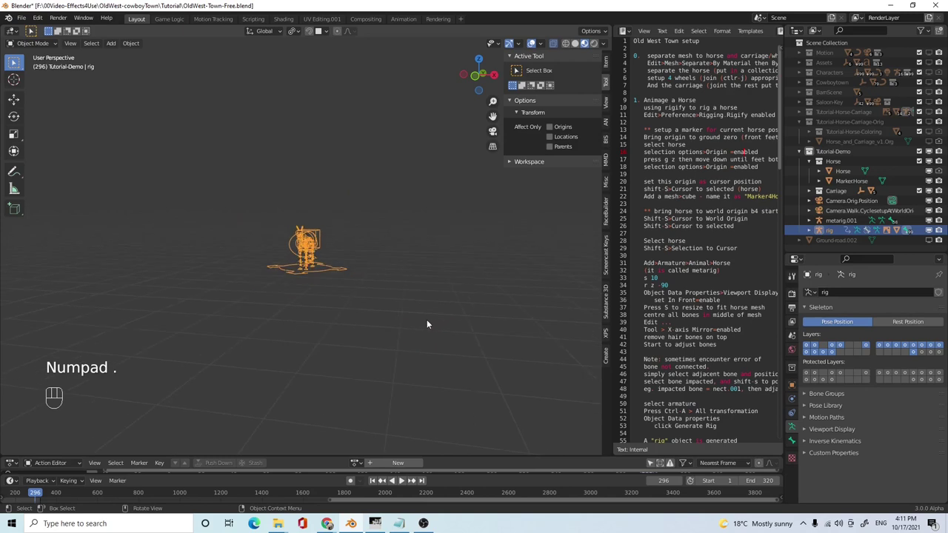
left_click_drag(416, 322, 360, 332)
left_click_drag(368, 338, 342, 338)
left_click_drag(356, 331, 386, 320)
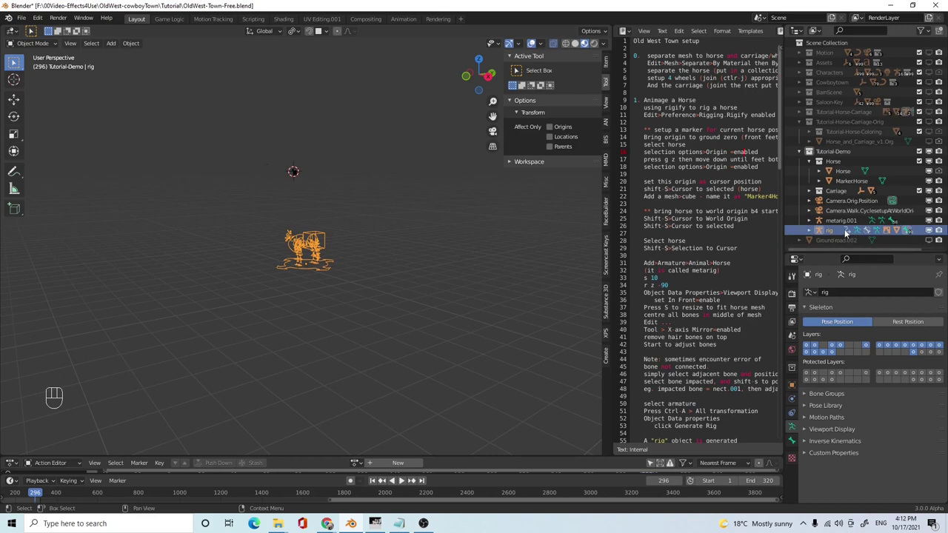
- Delete the generated rig, then select metarig.001 and frame it with the horse in view
key("x")
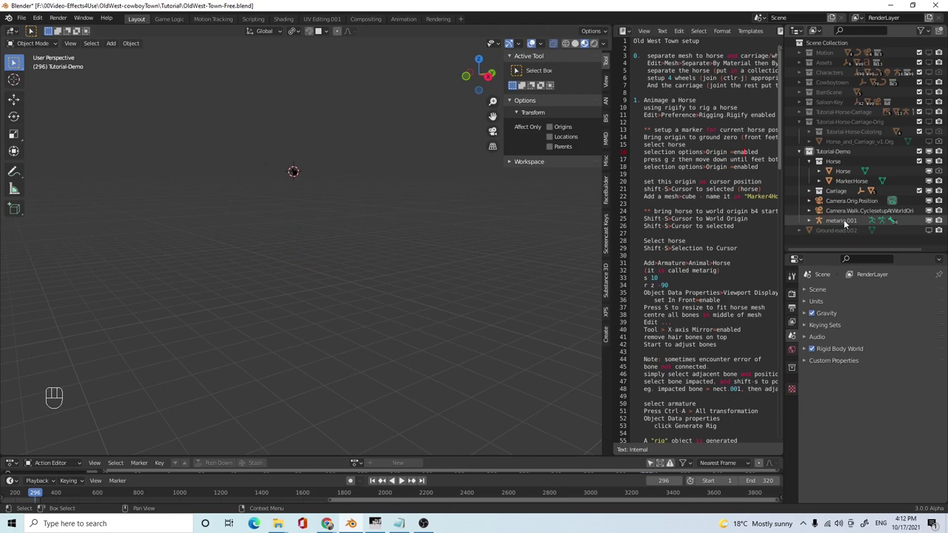
left_click(848, 223)
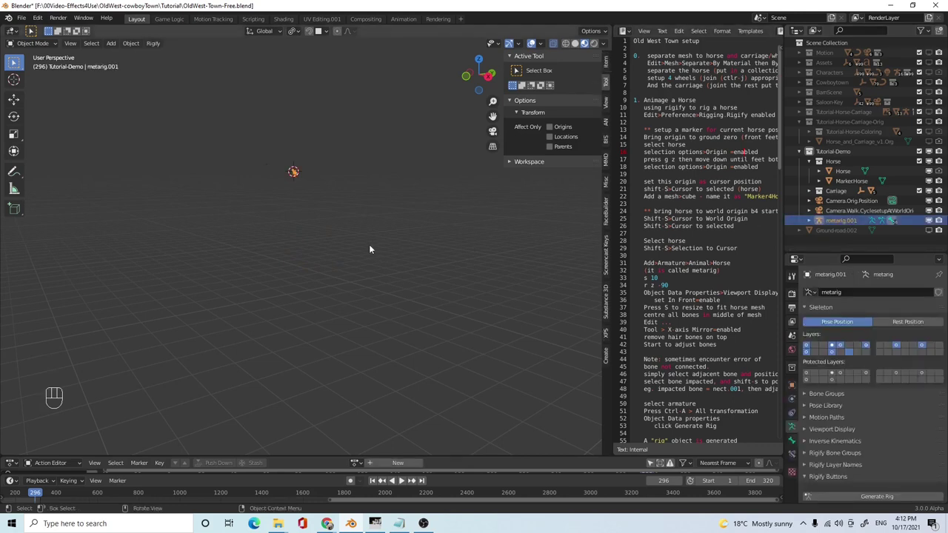
key("KP_Decimal")
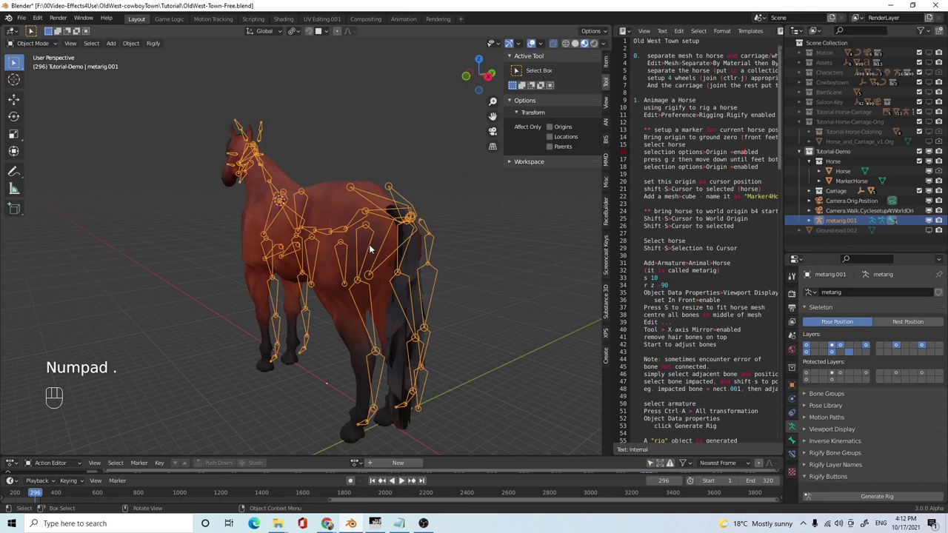
left_click_drag(421, 257, 472, 255)
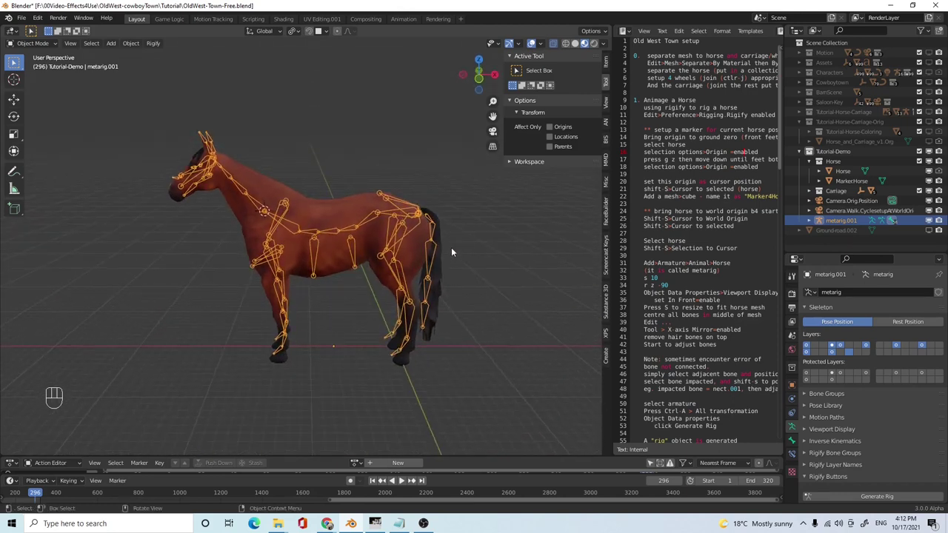
- Apply all of metarig.001's transforms and orbit round to the horse's side
key("ctrl+a")
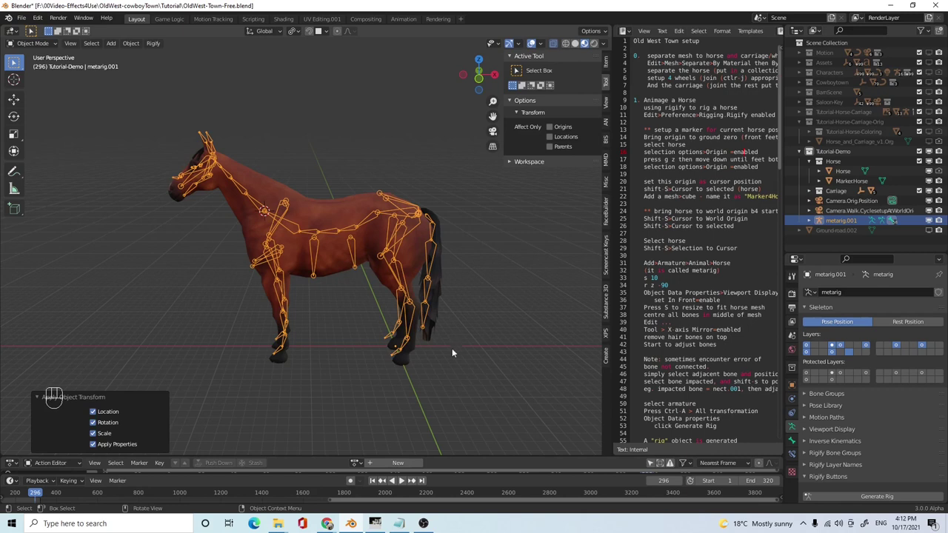
left_click_drag(453, 369, 433, 362)
left_click_drag(412, 373, 458, 370)
middle_click(476, 385)
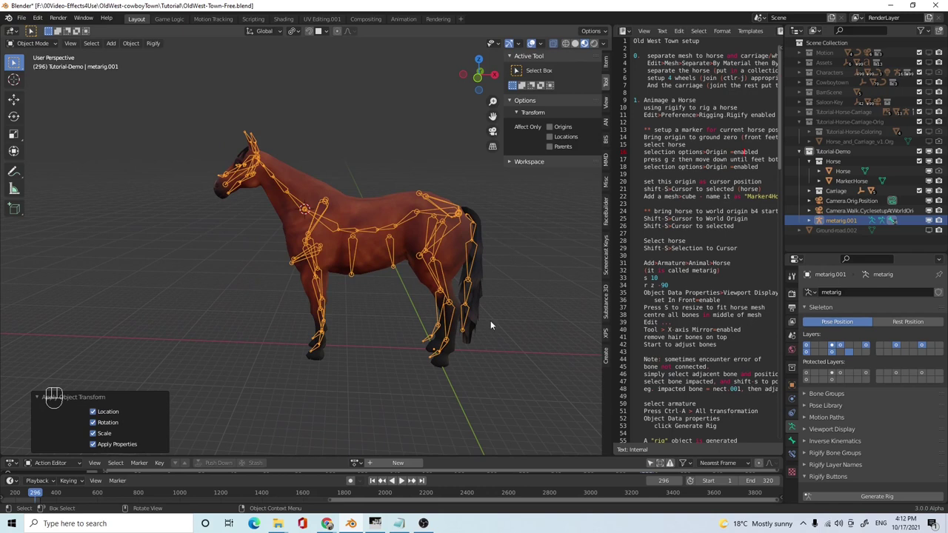
left_click_drag(511, 359, 510, 357)
- Scroll the properties panel down toward the Rigify Buttons section
scroll("down", 3)
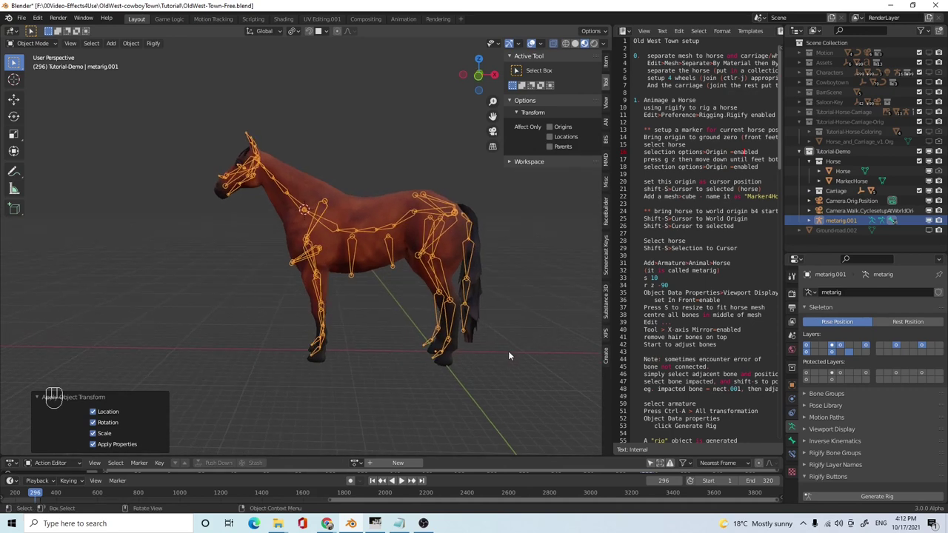
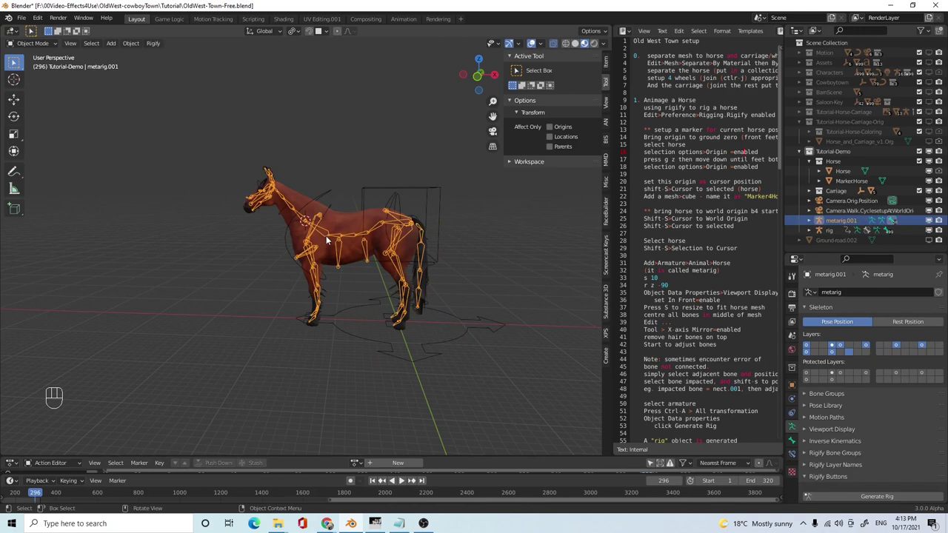
- Apply All Transforms to metarig.001 via Ctrl+A, then select the newly generated rig
key("ctrl+a")
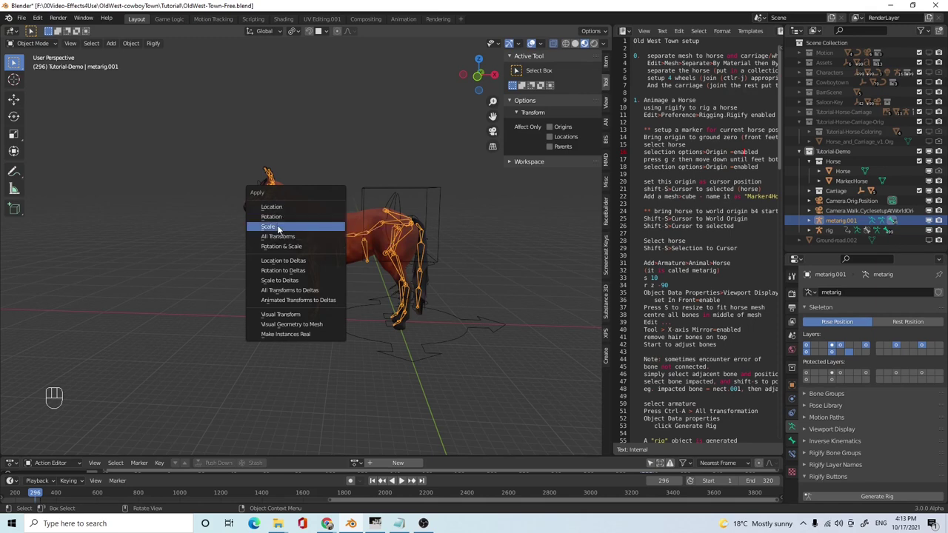
left_click_drag(450, 350, 450, 346)
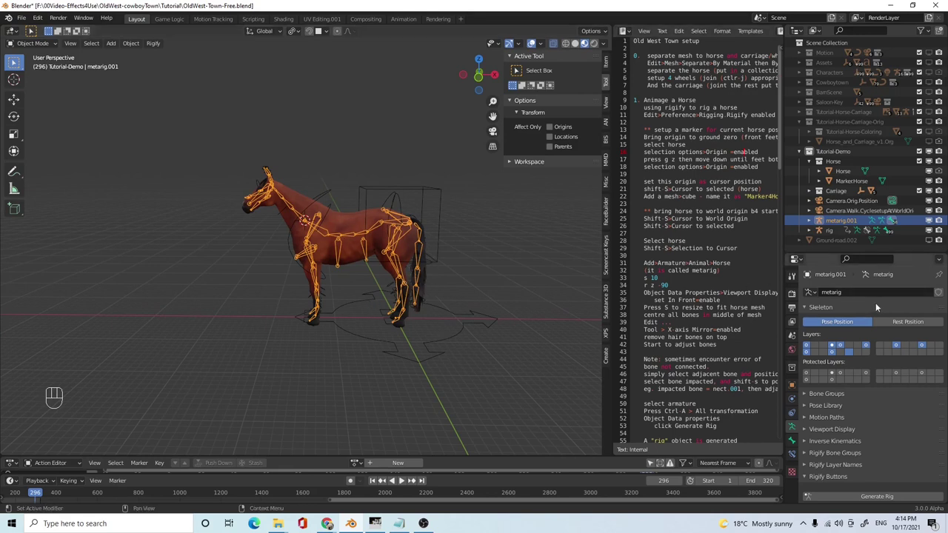
left_click_drag(410, 343, 404, 338)
middle_click(419, 345)
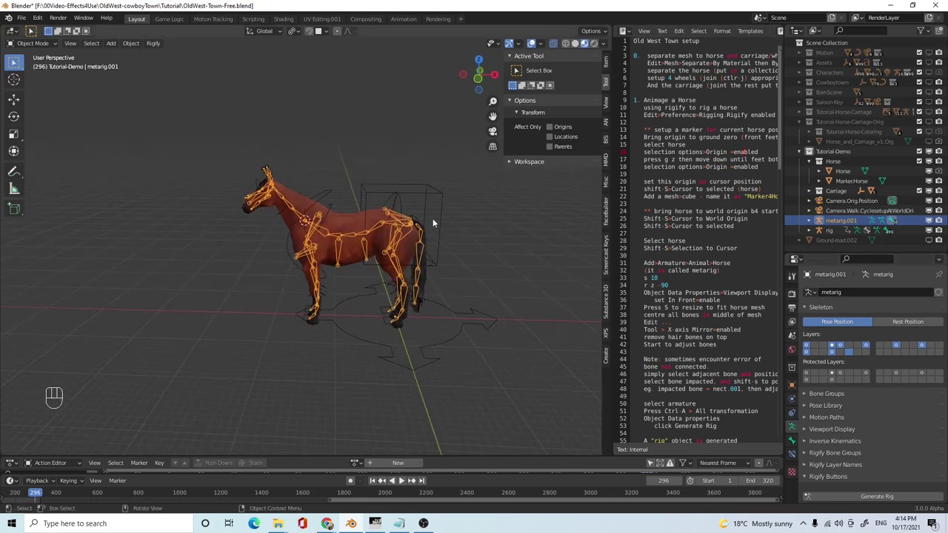
left_click_drag(468, 324, 464, 313)
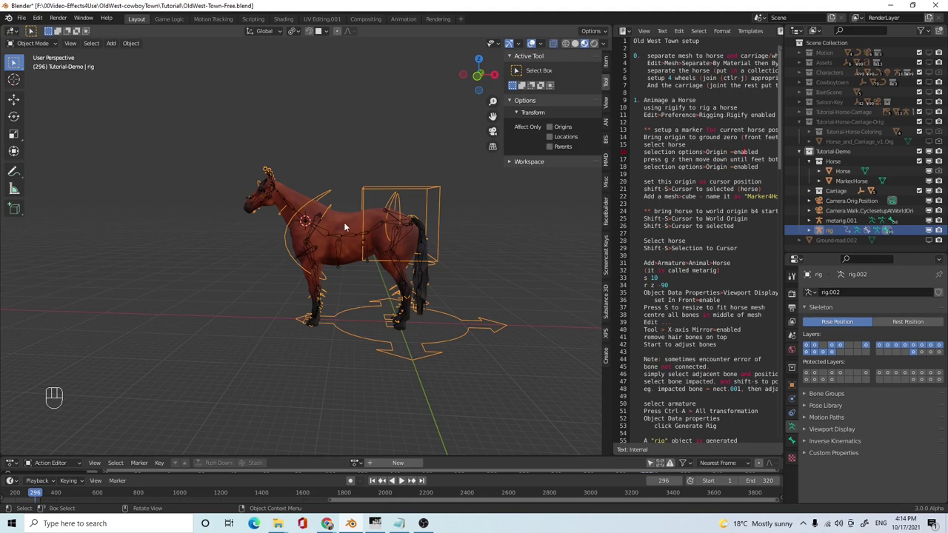
- Parent the Horse mesh to the rig With Automatic Weights and switch the rig into Pose Mode
left_click(345, 228)
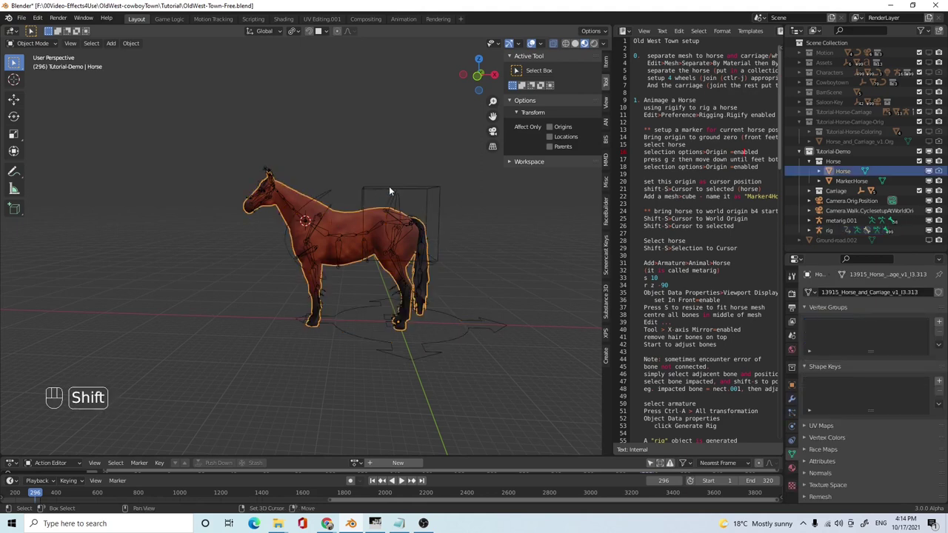
left_click(388, 193)
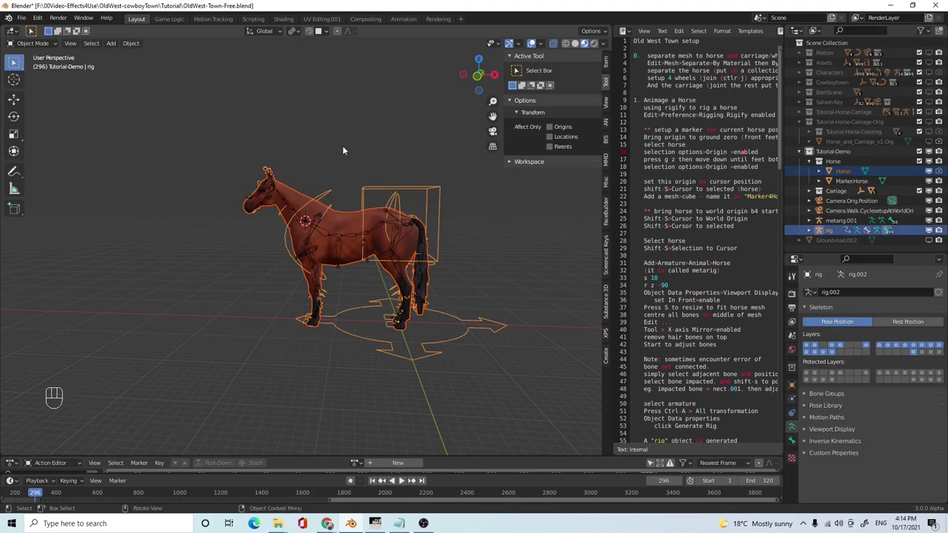
key("ctrl+p")
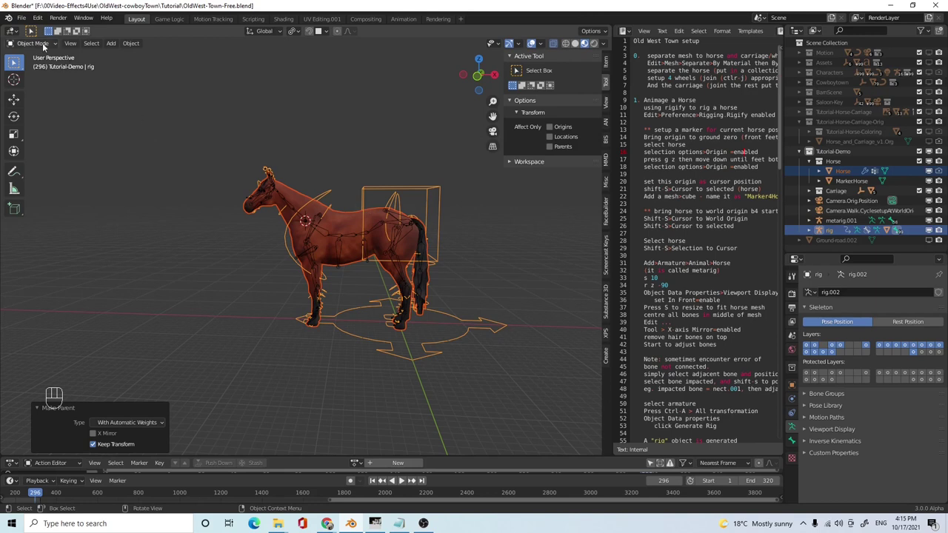
left_click_drag(43, 48, 46, 78)
- Test the binding by grabbing the torso control and rotating the chest control
left_click(429, 193)
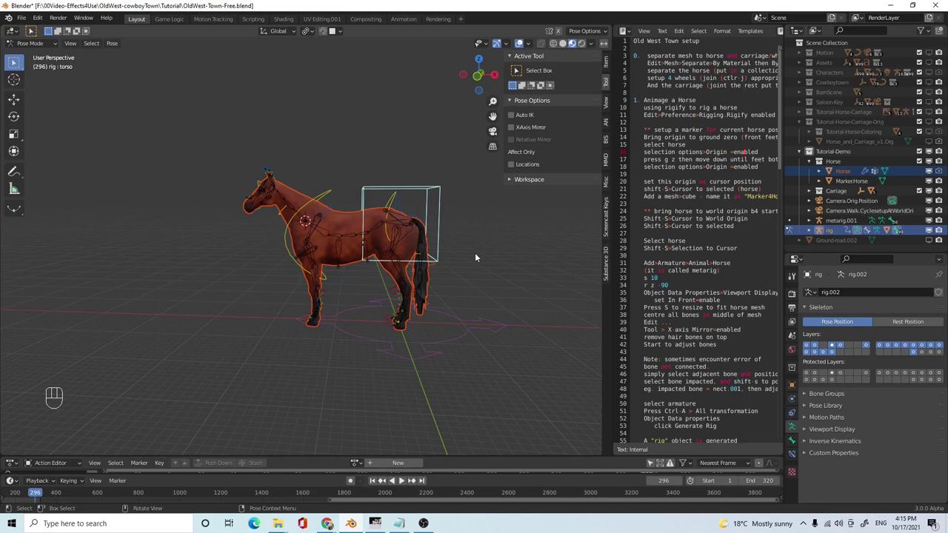
key("g")
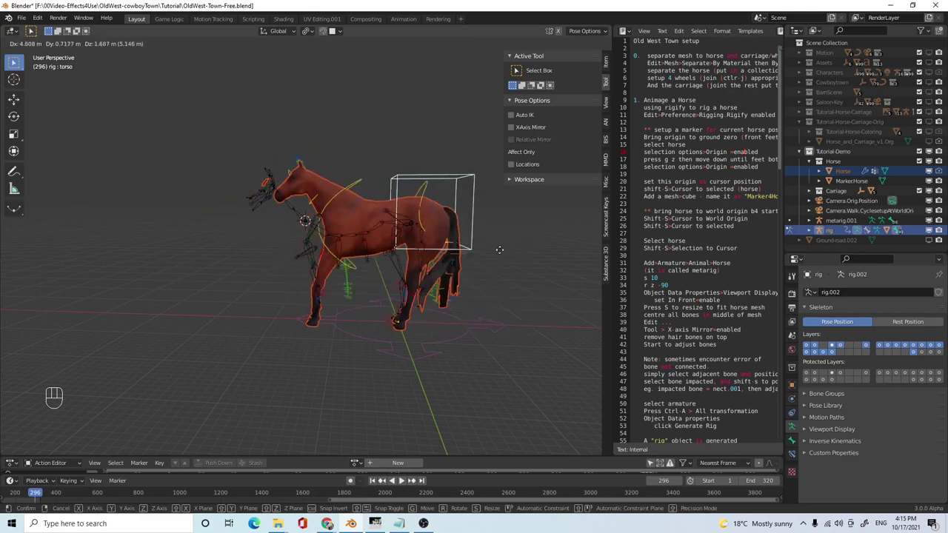
left_click(332, 194)
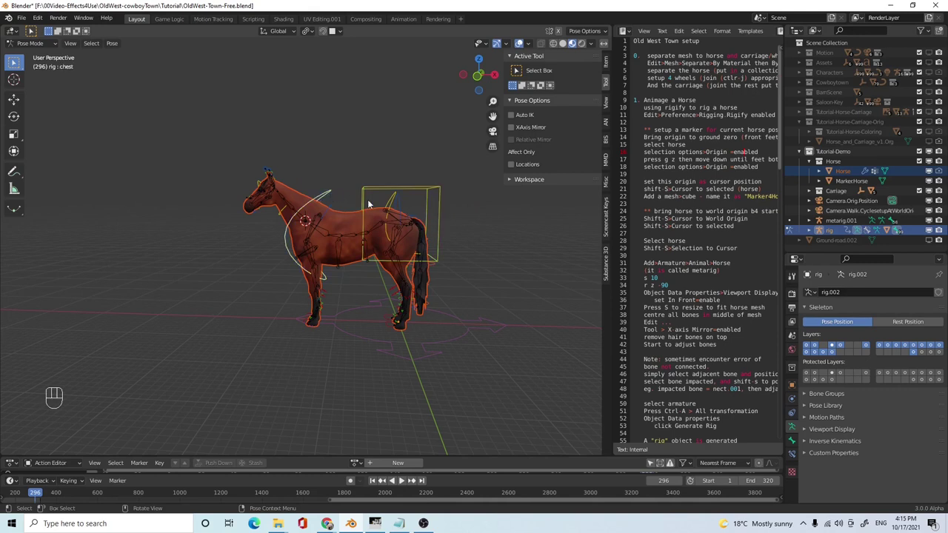
key("r")
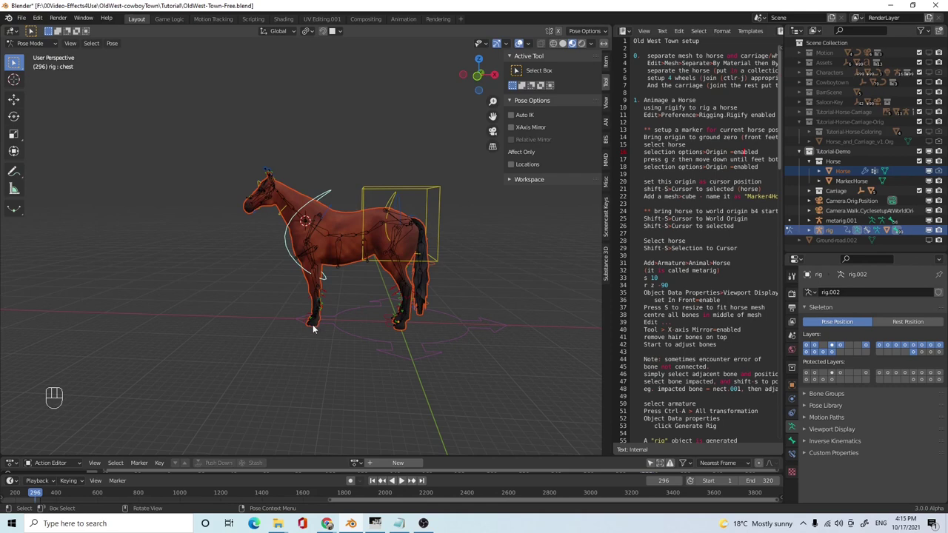
middle_click(331, 339)
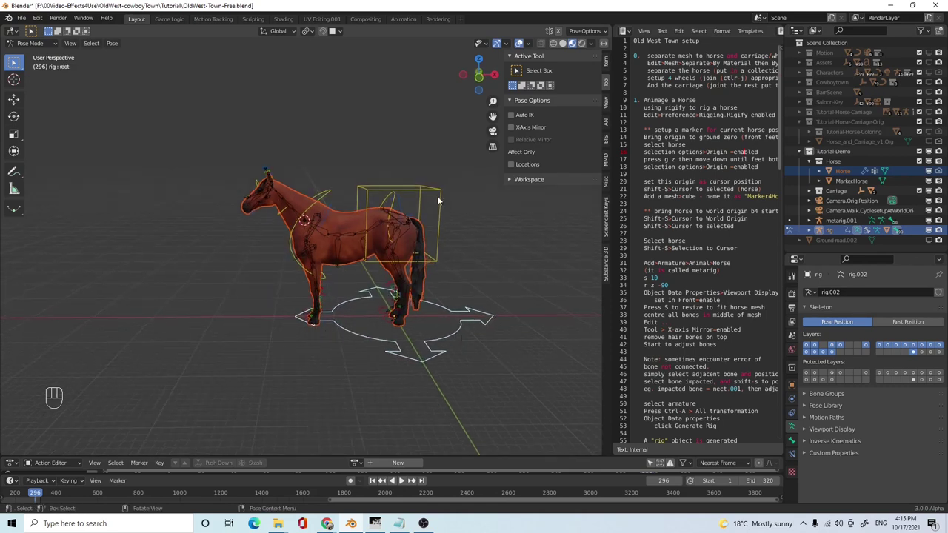
- Move the rig's root control, then reveal the original metarig.001 skeleton inside the horse
left_click(436, 192)
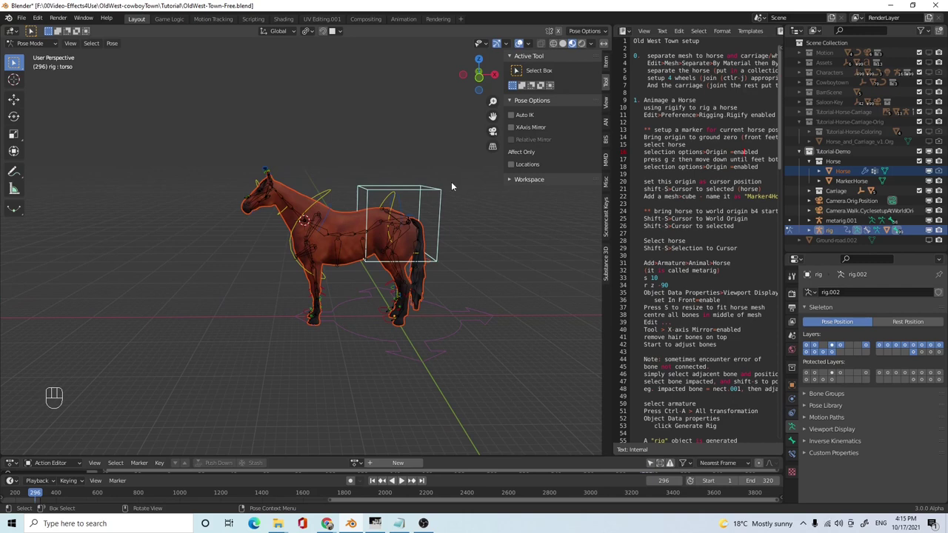
left_click(456, 332)
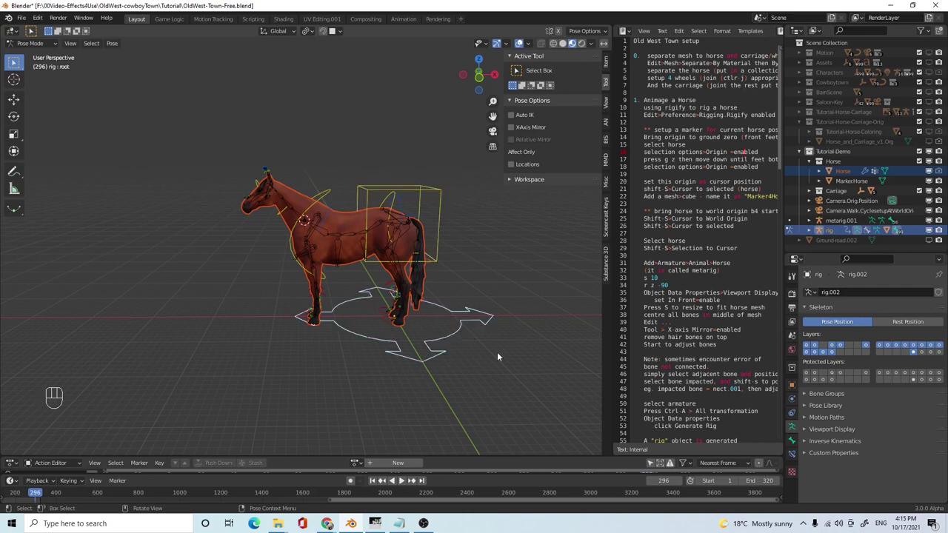
key("g")
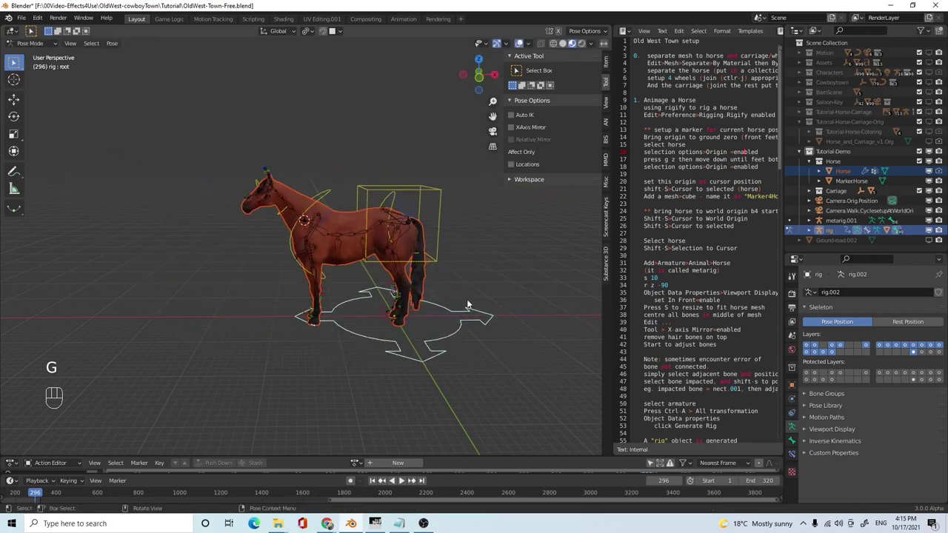
left_click_drag(481, 311, 461, 305)
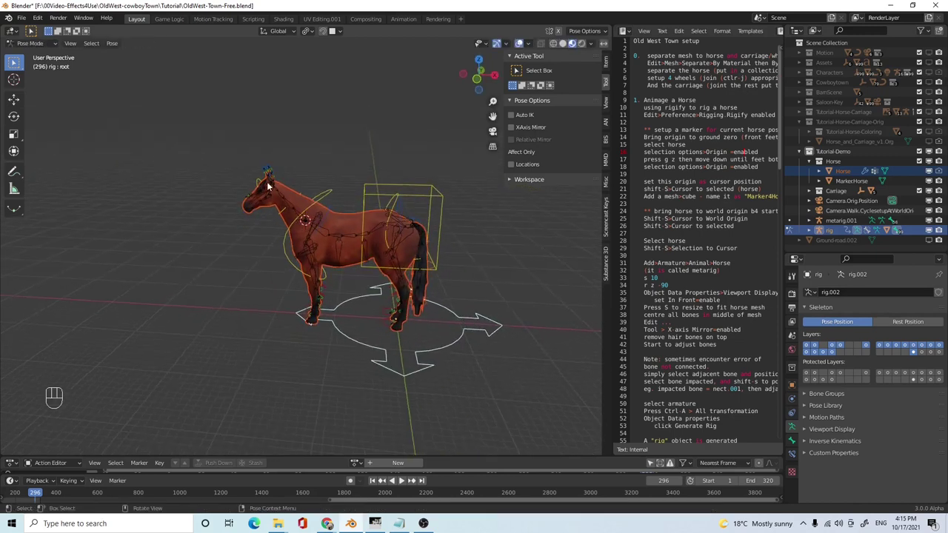
left_click(274, 170)
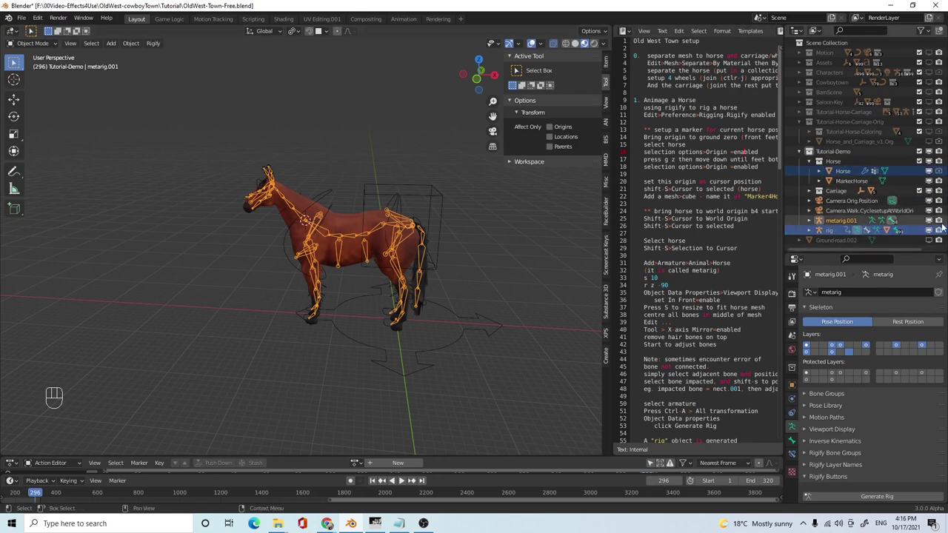
- Reselect the generated rig in the Outliner and orbit and pan to recentre the horse
left_click(933, 222)
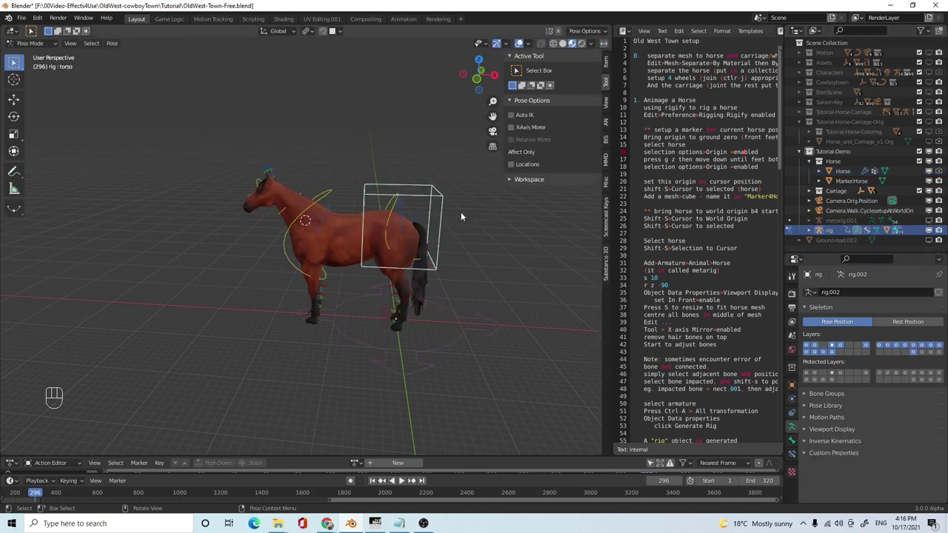
left_click_drag(489, 240, 493, 231)
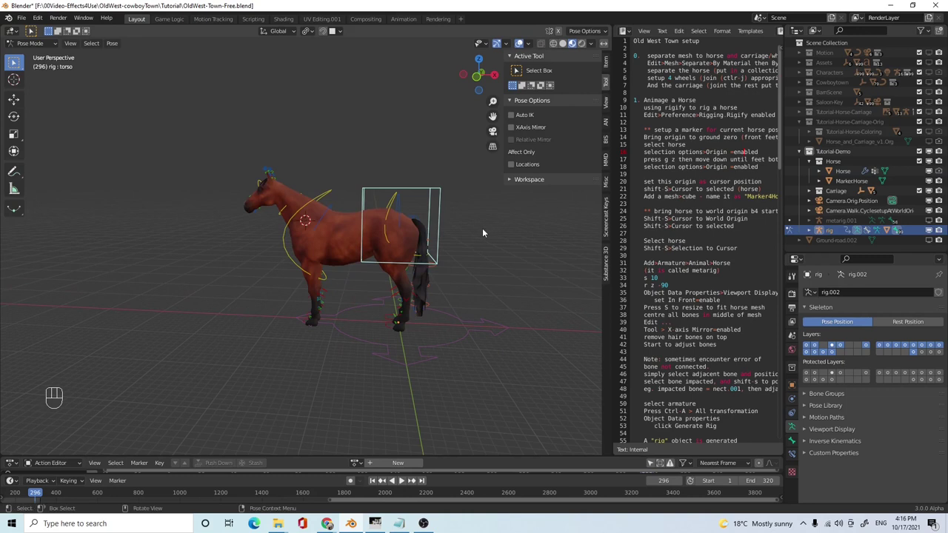
left_click_drag(484, 234, 486, 234)
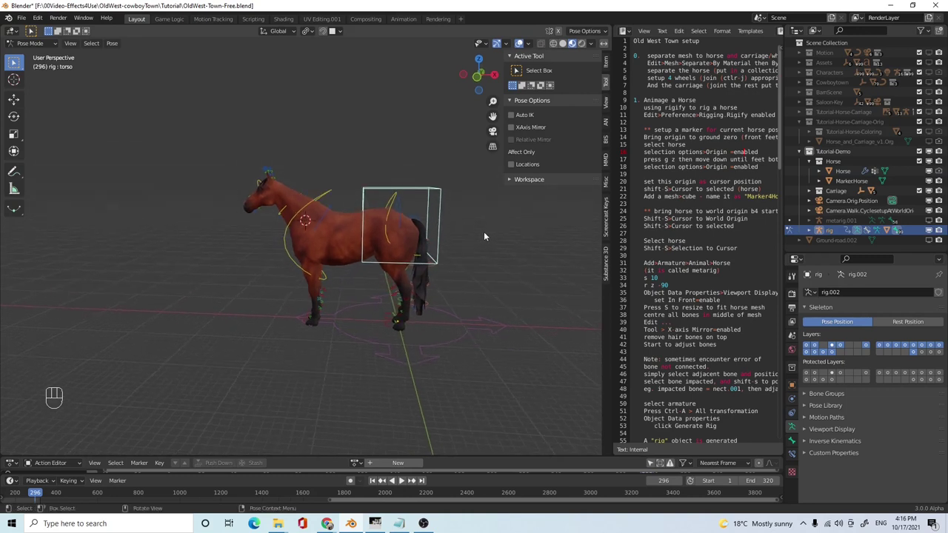
left_click_drag(489, 244, 489, 240)
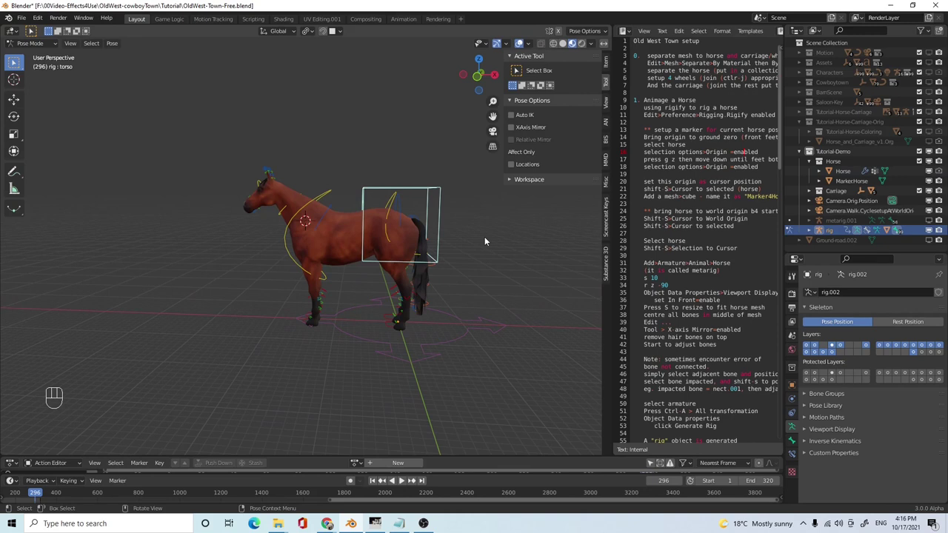
left_click_drag(476, 272, 470, 265)
middle_click(468, 262)
middle_click(481, 262)
left_click_drag(491, 288, 489, 290)
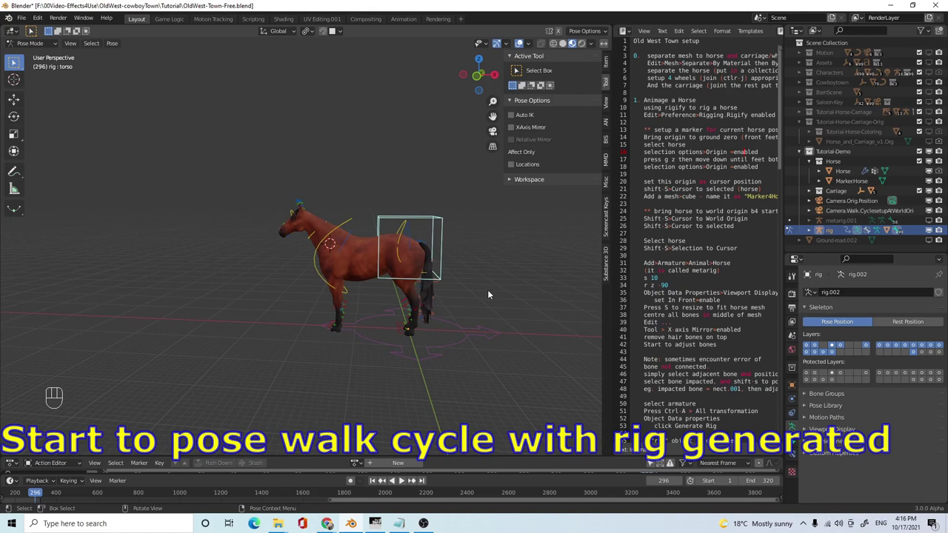
left_click_drag(489, 284, 467, 302)
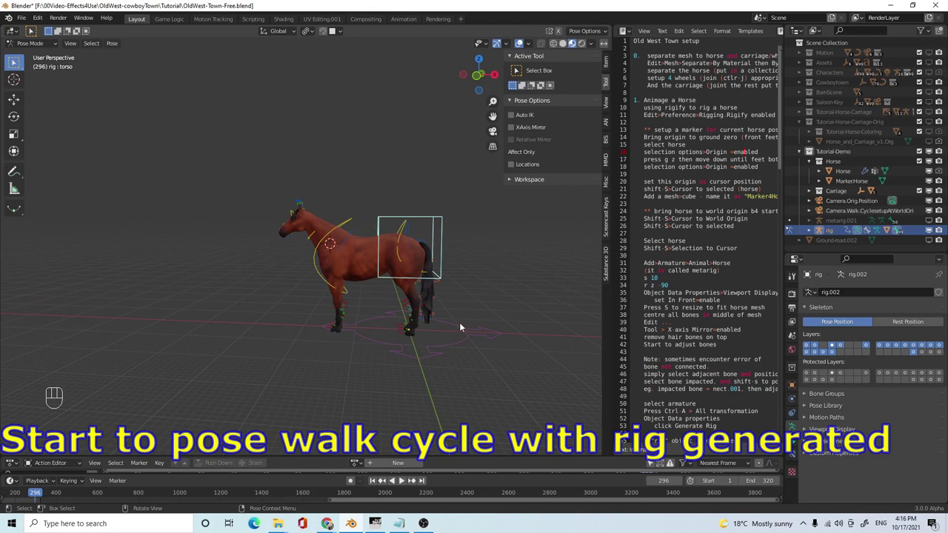
left_click_drag(479, 311, 460, 296)
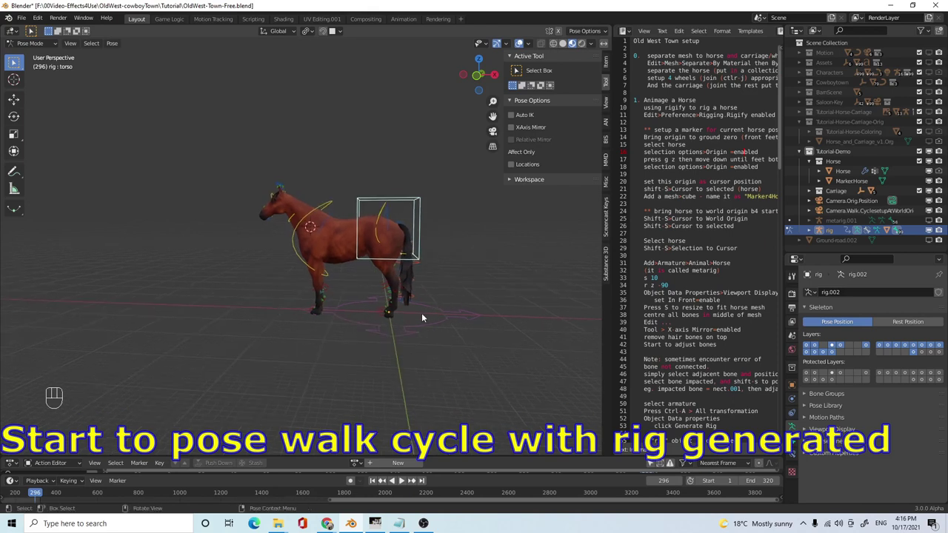
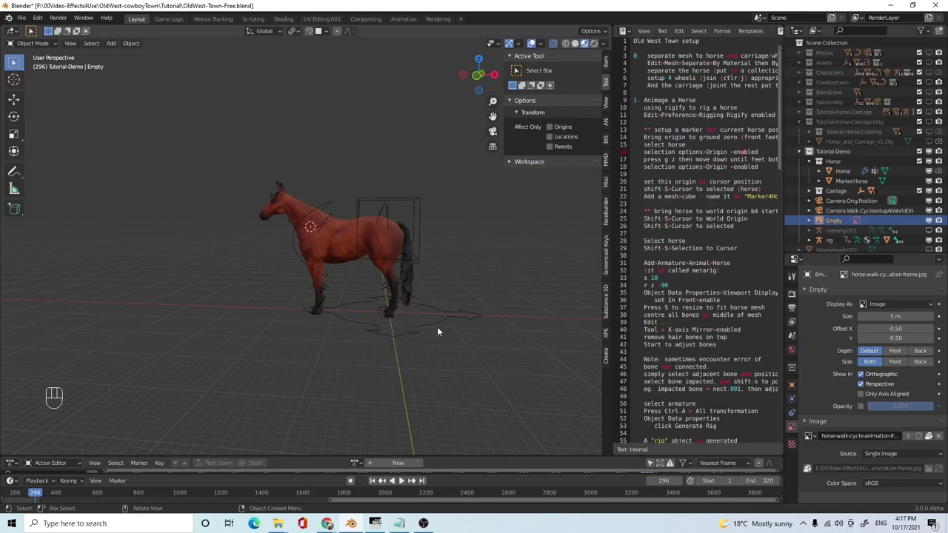
- Scale up the walk-cycle reference image, rotate it upright and switch to front view (Numpad 1)
key("s")
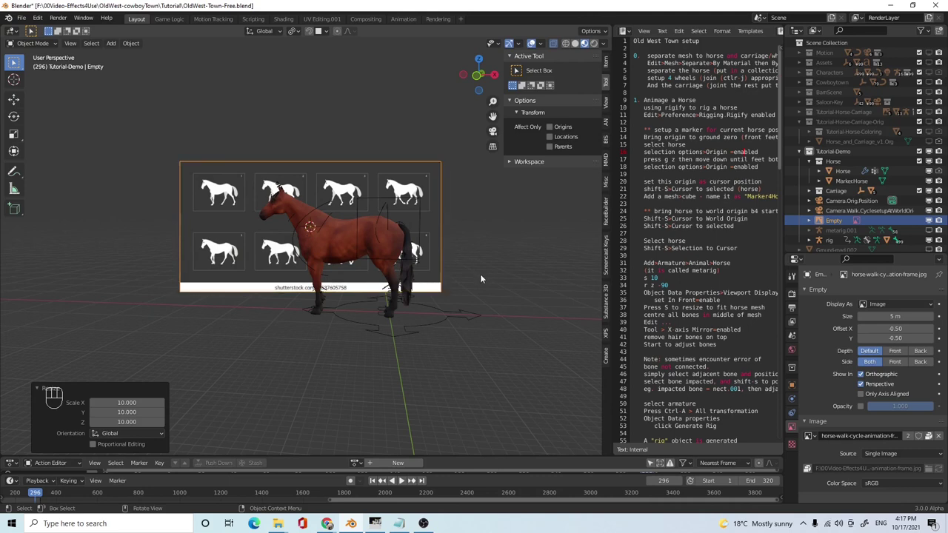
key("s")
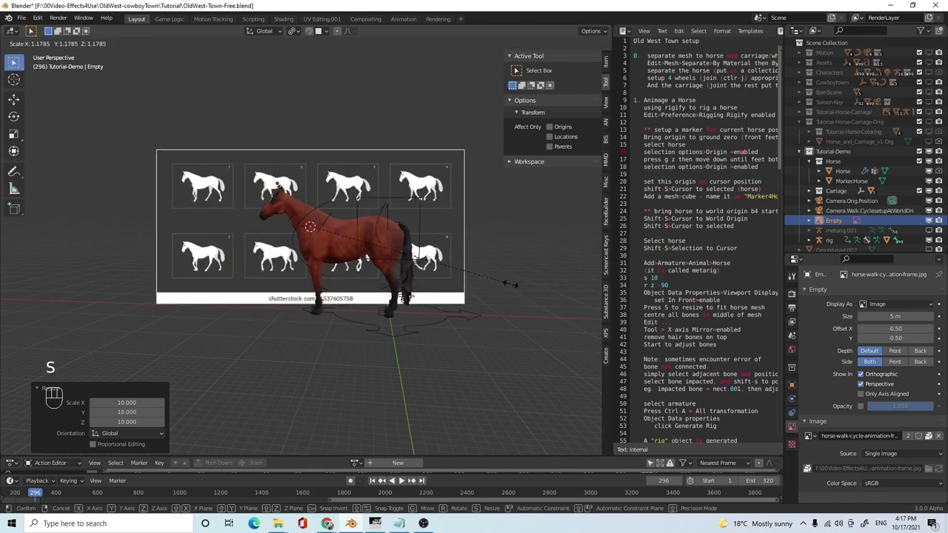
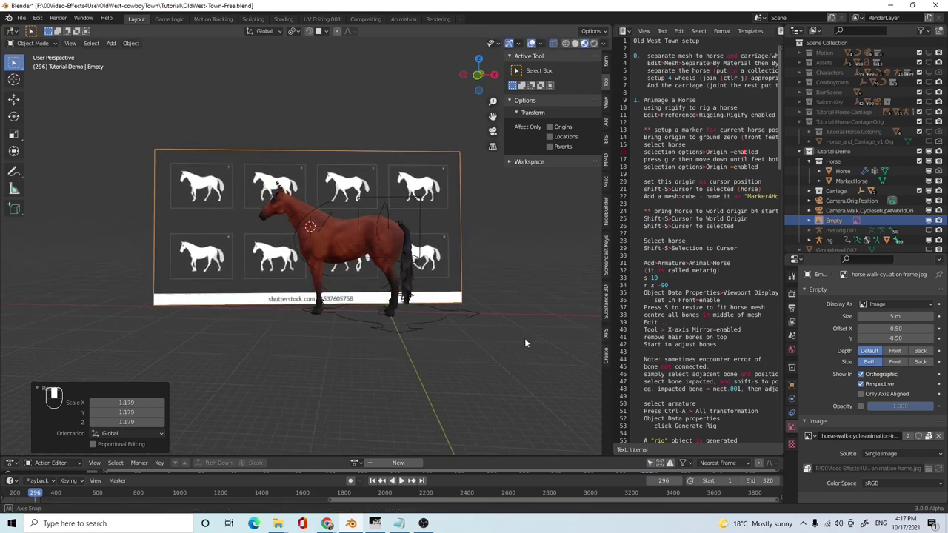
key("r")
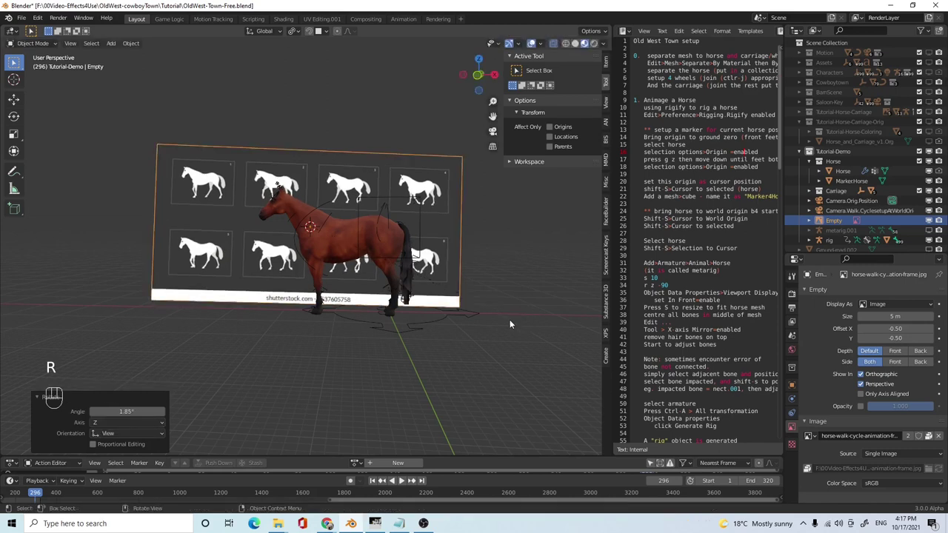
key("KP_1")
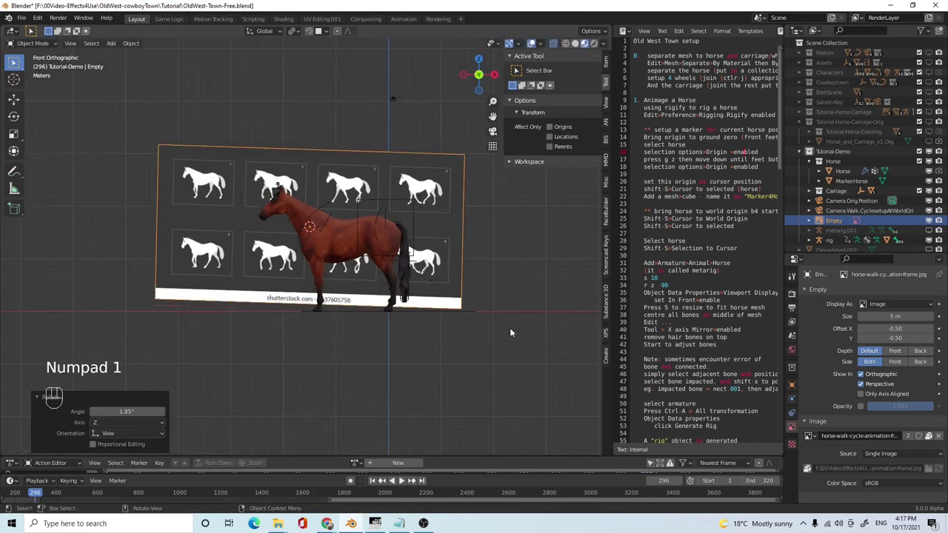
- Undo the last change and move the reference image about 12 m along global X
key("ctrl+z")
key("g")
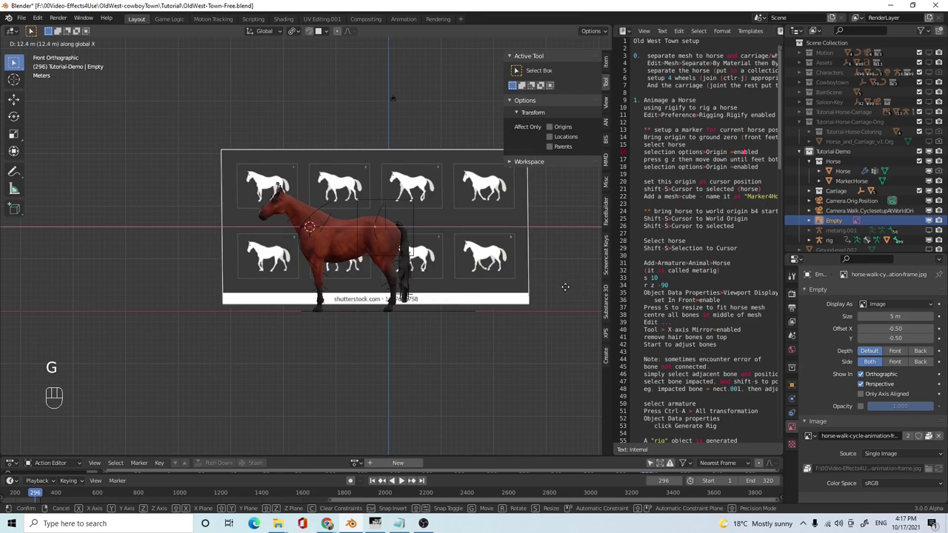
key("g")
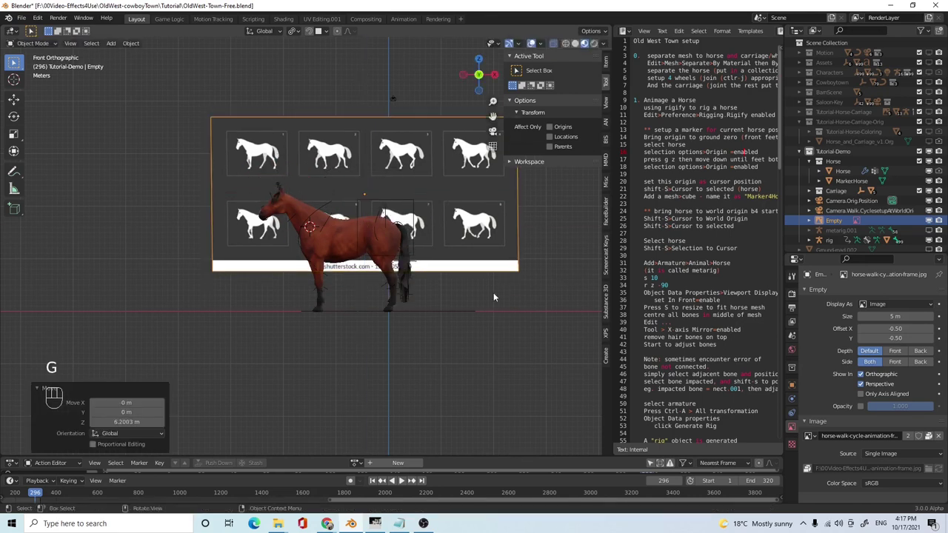
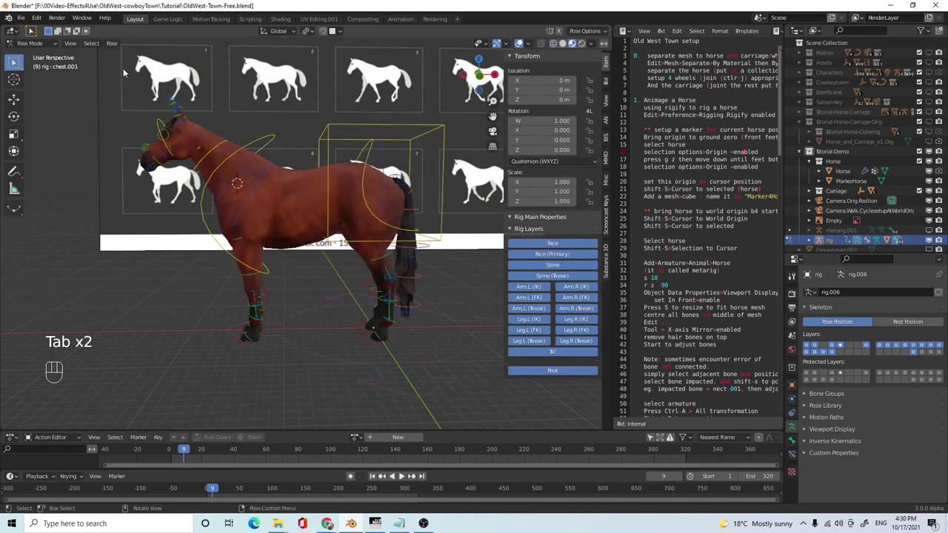
- Enter Pose Mode and toggle off the unwanted rows of Rig Layers buttons in the Item tab
left_click_drag(49, 45, 263, 155)
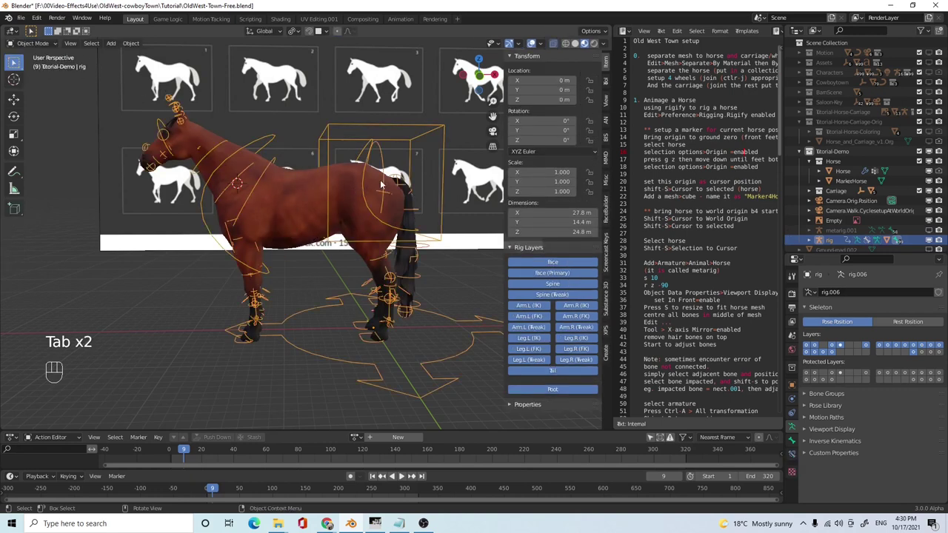
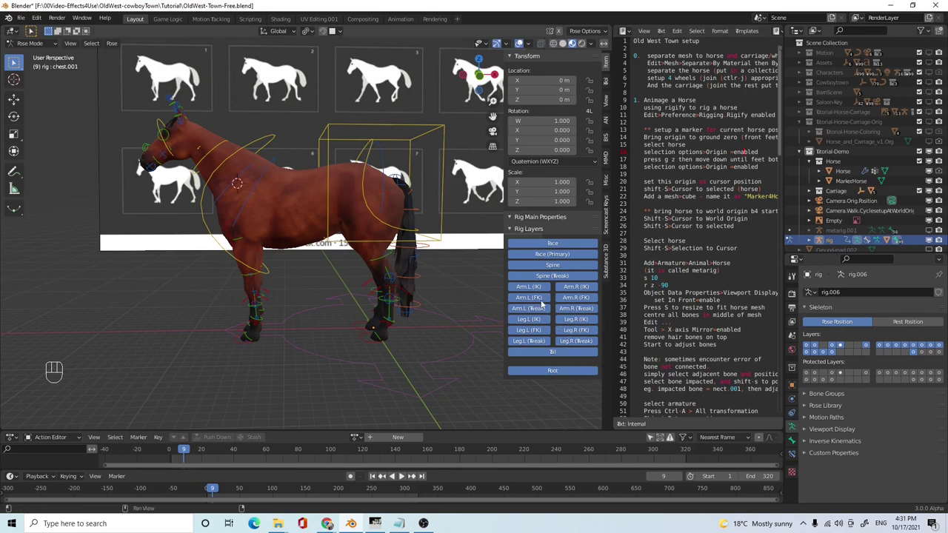
left_click(539, 298)
left_click(584, 300)
left_click_drag(536, 313, 570, 317)
left_click(577, 313)
left_click_drag(530, 333, 576, 334)
left_click(587, 333)
left_click_drag(576, 345, 537, 348)
left_click(539, 343)
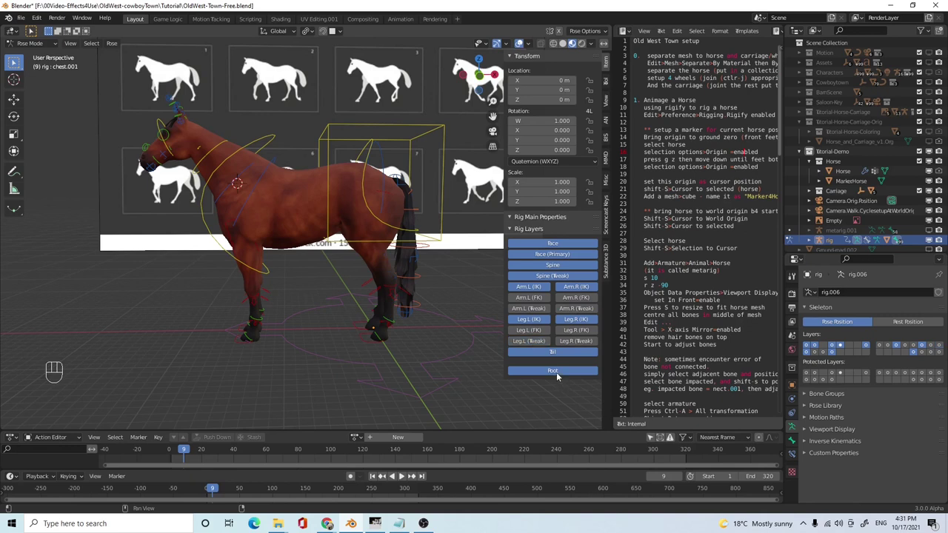
- Hide Root, Face and Spine layers; show Spine (Tweak), Tail and Arm/Leg IK controls
left_click(561, 376)
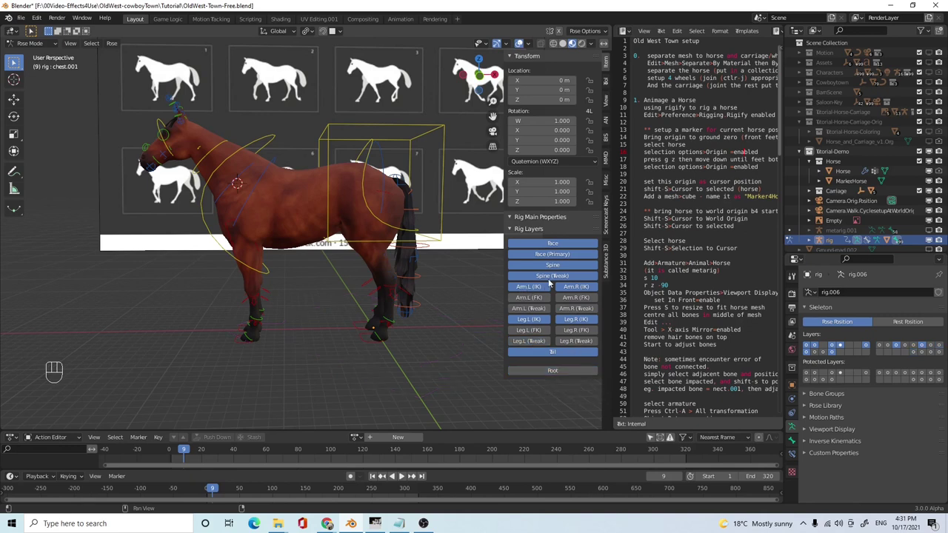
left_click(552, 268)
left_click(558, 254)
left_click(559, 245)
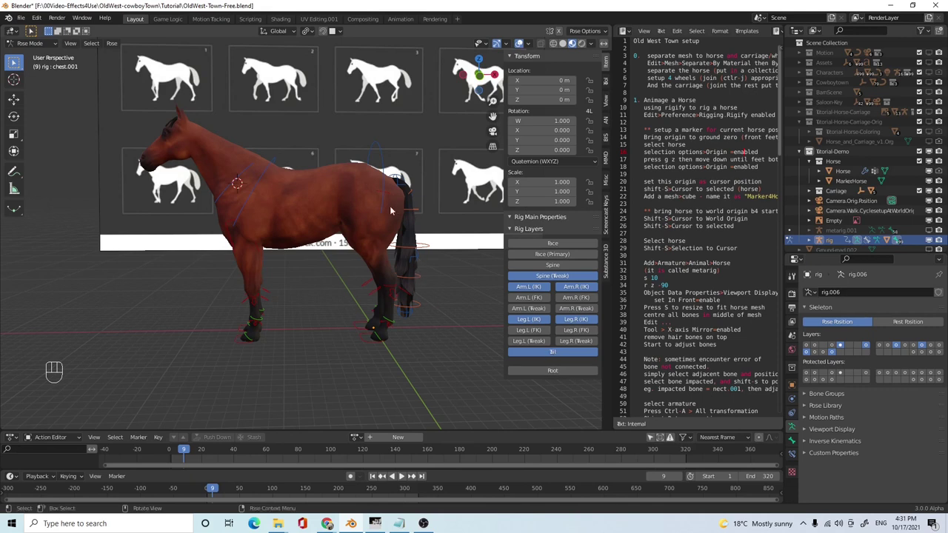
left_click(415, 213)
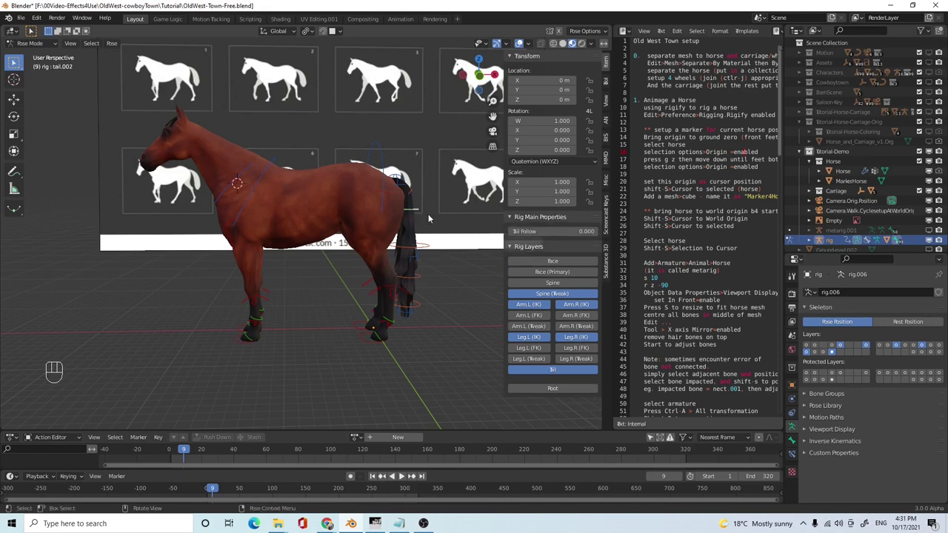
key("r")
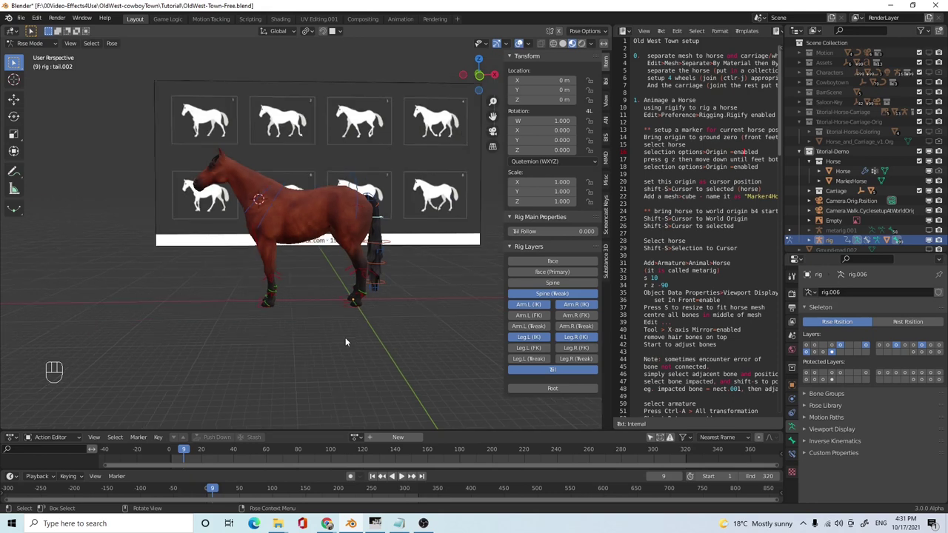
- Return the timeline to frame 0 and select all visible horse rig controls
left_click_drag(331, 323, 331, 321)
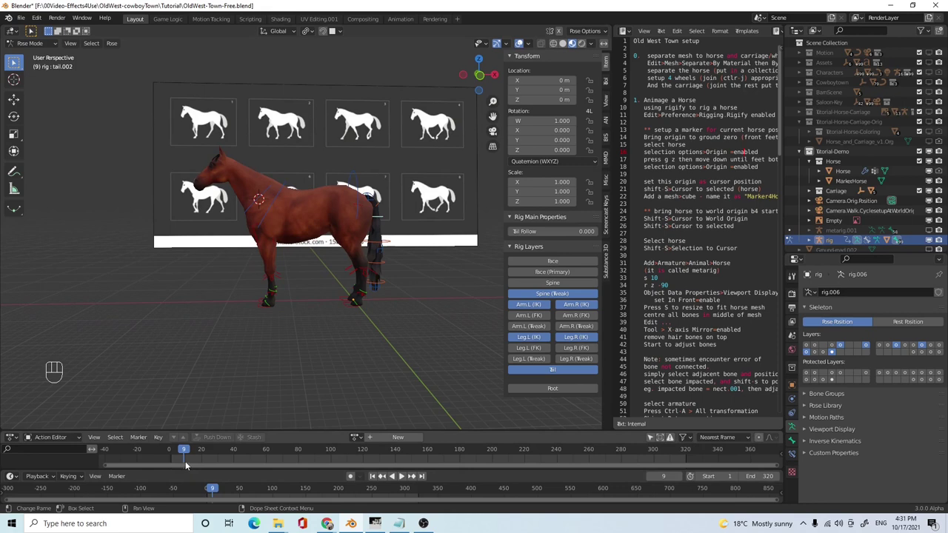
left_click(378, 479)
key("Left")
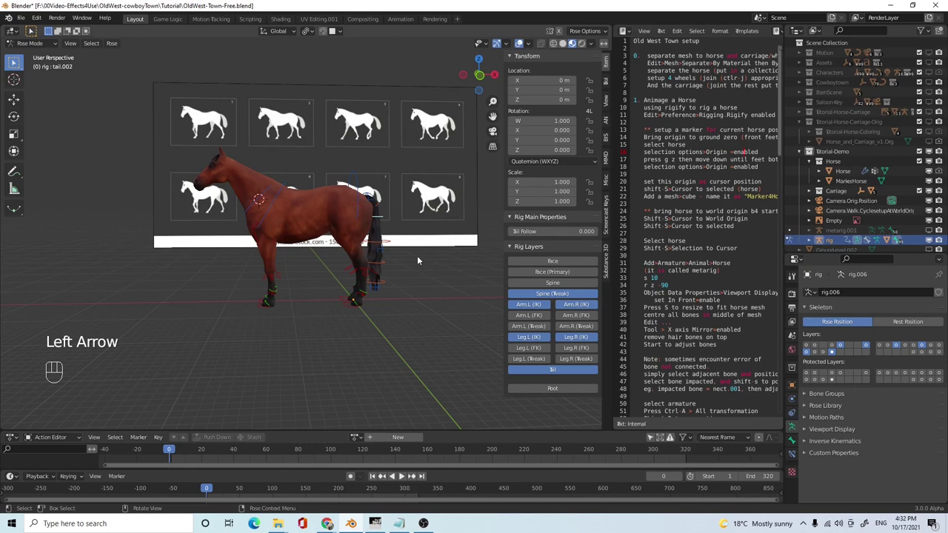
key("i")
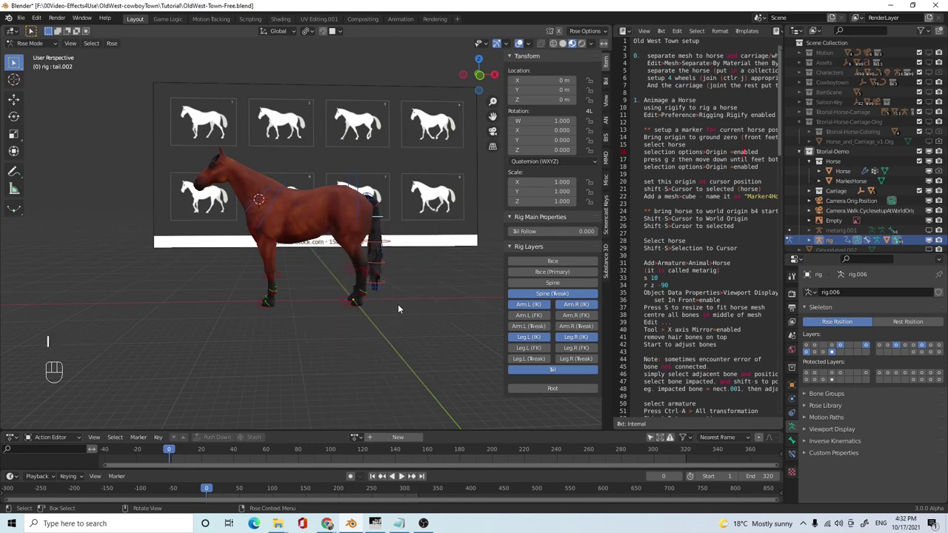
key("a")
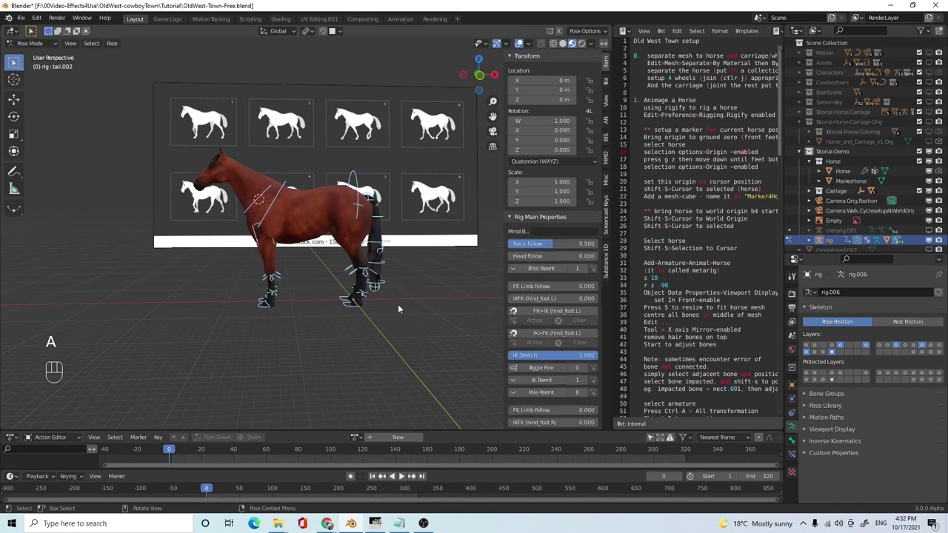
- Keyframe the starting pose at frame 0, then step the timeline forward to frame 9
key("i")
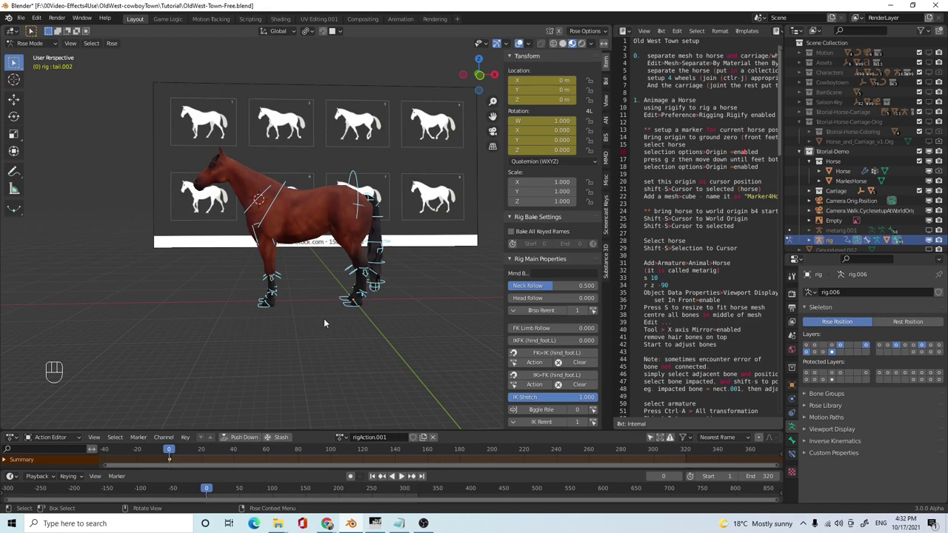
key("Right")
key("Right")
key("Right")
key("Right")
key("Right")
key("Right")
key("Right")
key("Right")
key("Right")
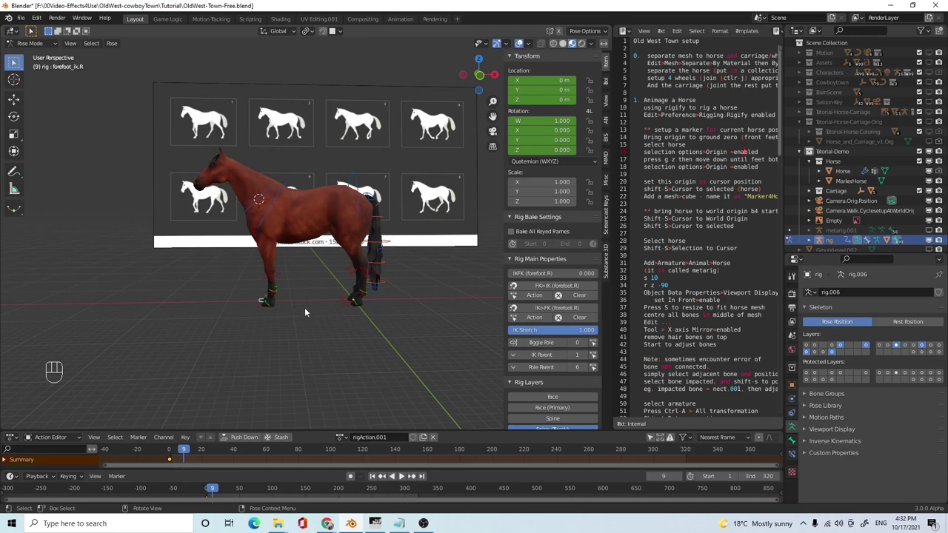
- Lock X and Z rotation on forefoot_ik.R and rotate it forward about 45 degrees about Y
left_click(310, 311)
left_click(261, 303)
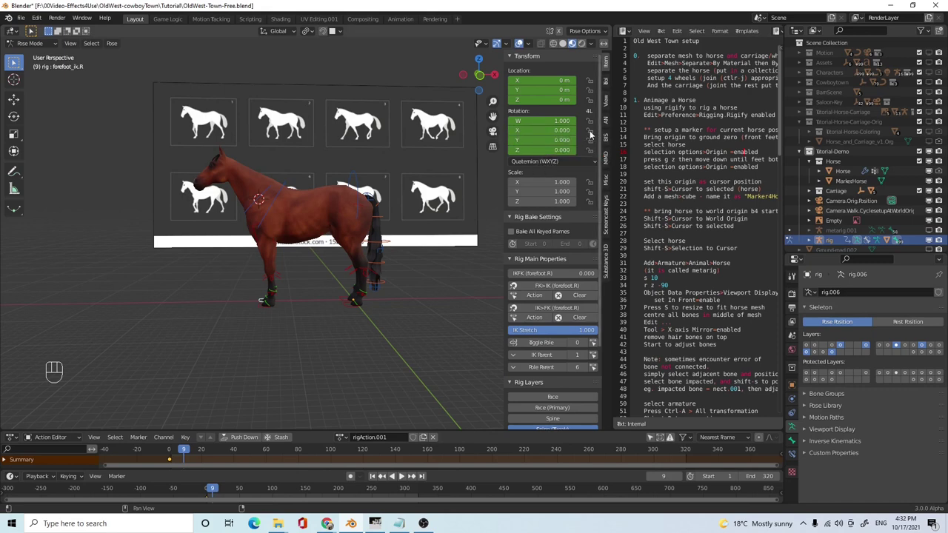
left_click(590, 135)
left_click(590, 154)
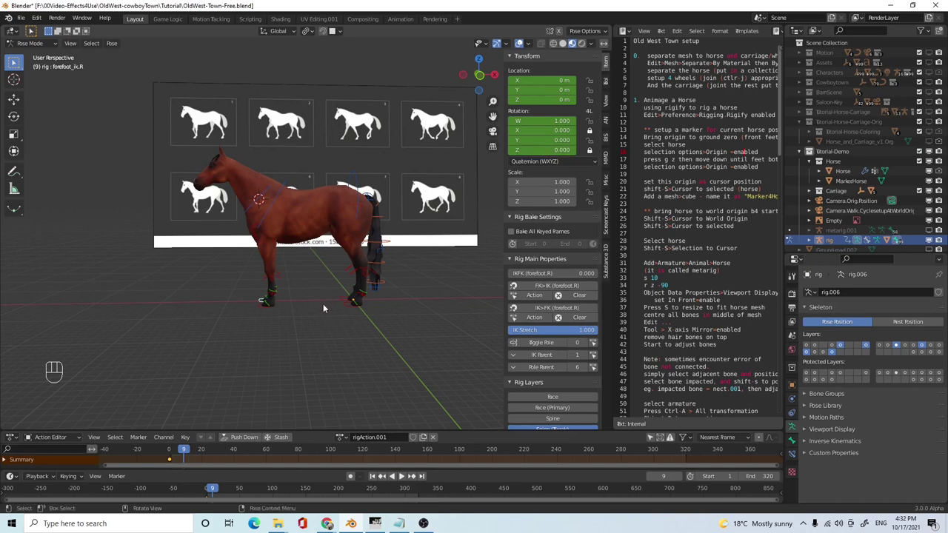
key("r")
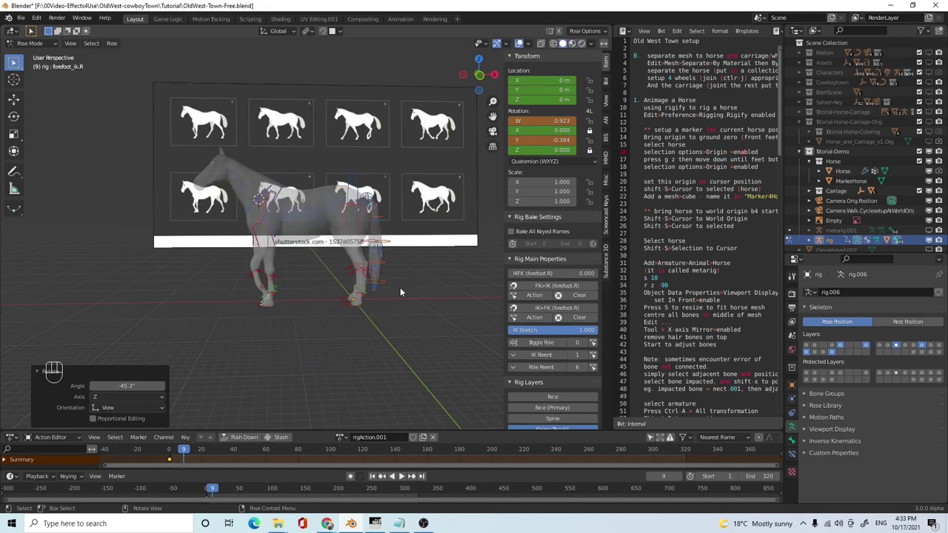
- Move hind_foot_ik.L about 4 m along X for the frame 9 pose
left_click_drag(573, 43, 320, 320)
key("g")
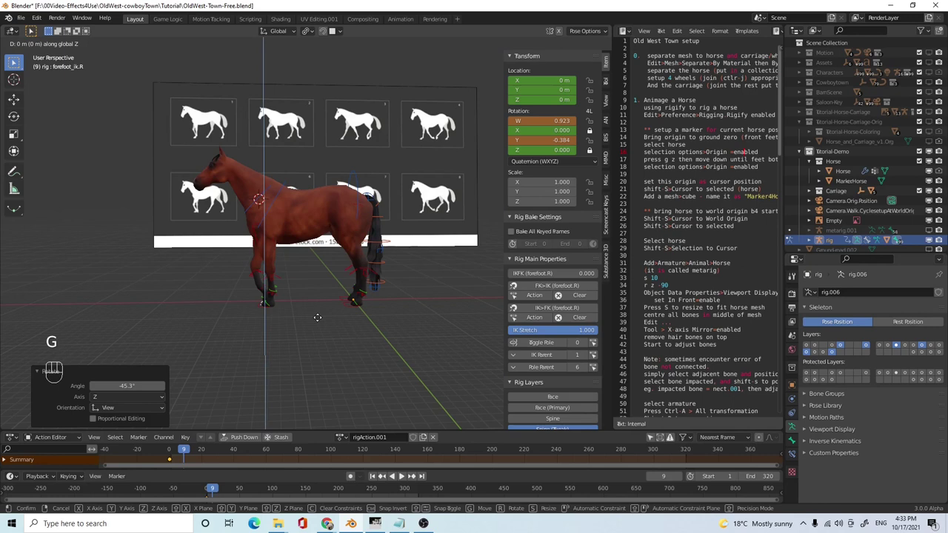
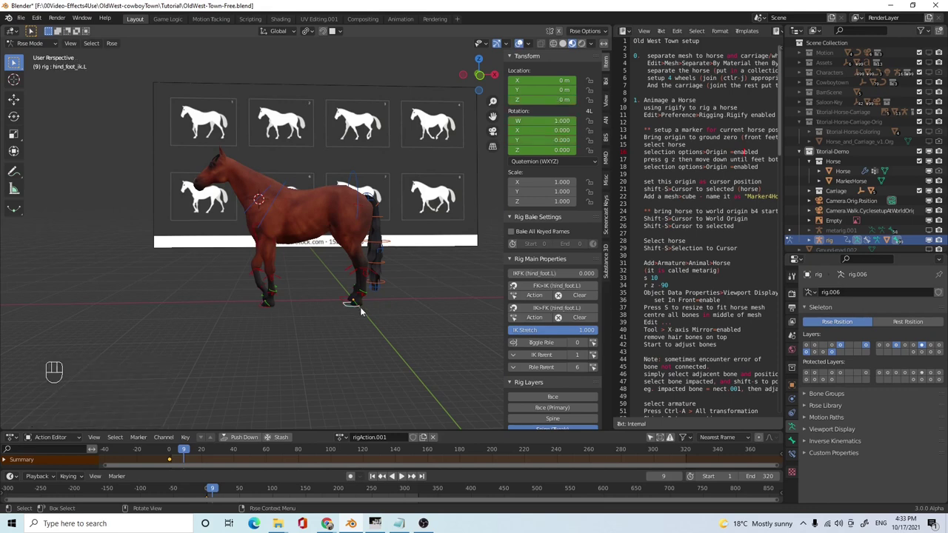
key("g")
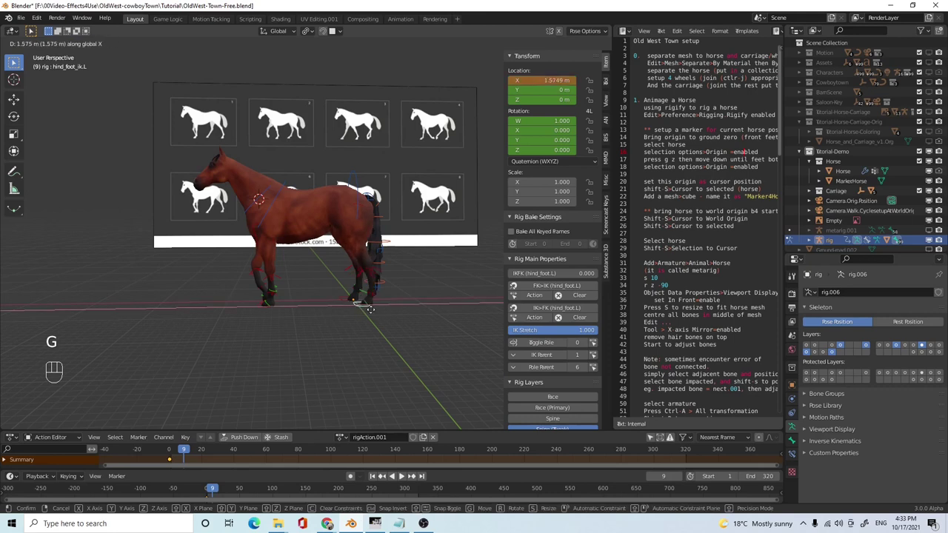
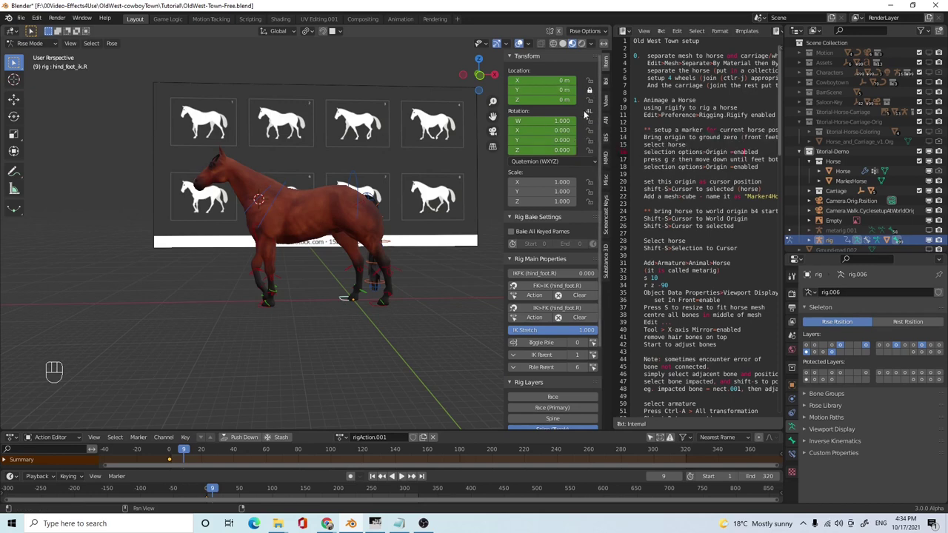
key("g")
- Select hind_foot_heel_ik.L and begin tilting the heel
left_click_drag(380, 305, 389, 311)
key("g")
key("r")
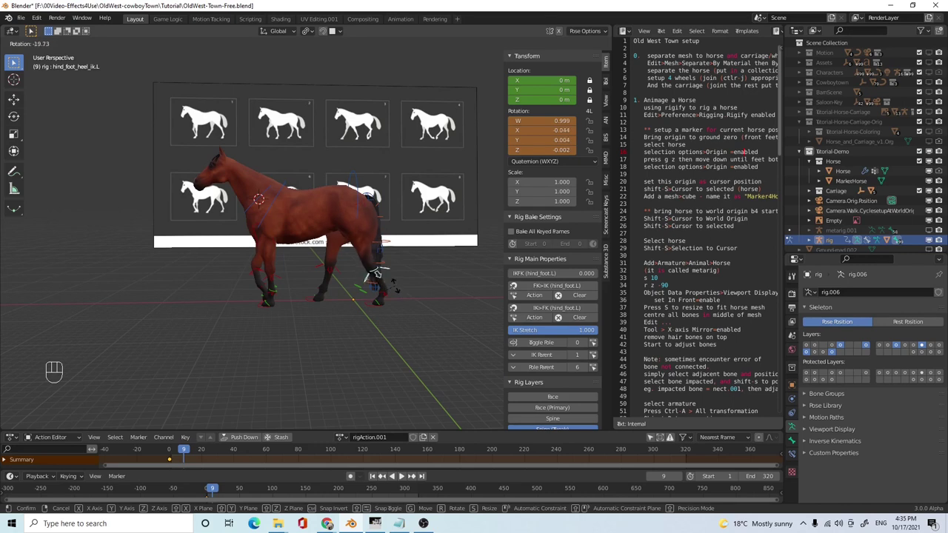
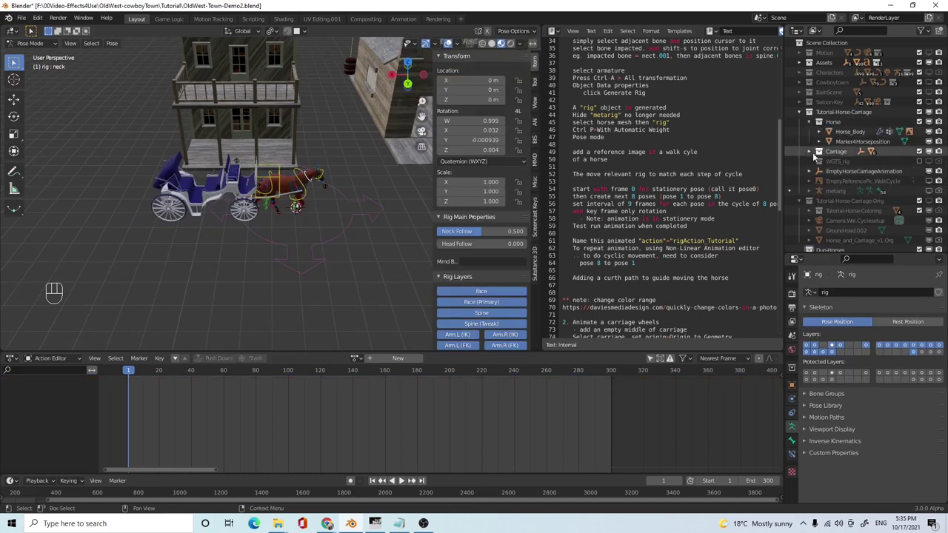
- Expand the rig in the Outliner and select it with its child objects and horse body
left_click(811, 174)
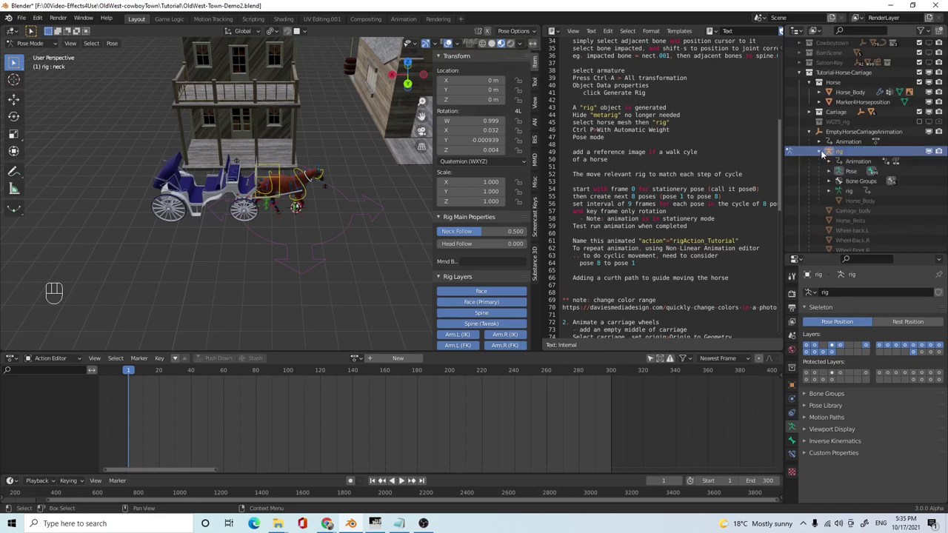
left_click(843, 152)
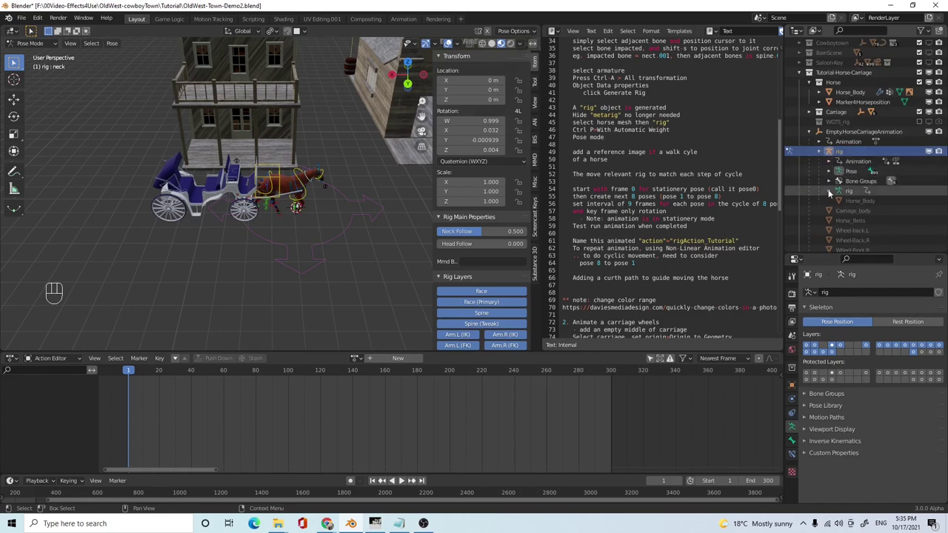
left_click(829, 191)
left_click(836, 154)
left_click(852, 203)
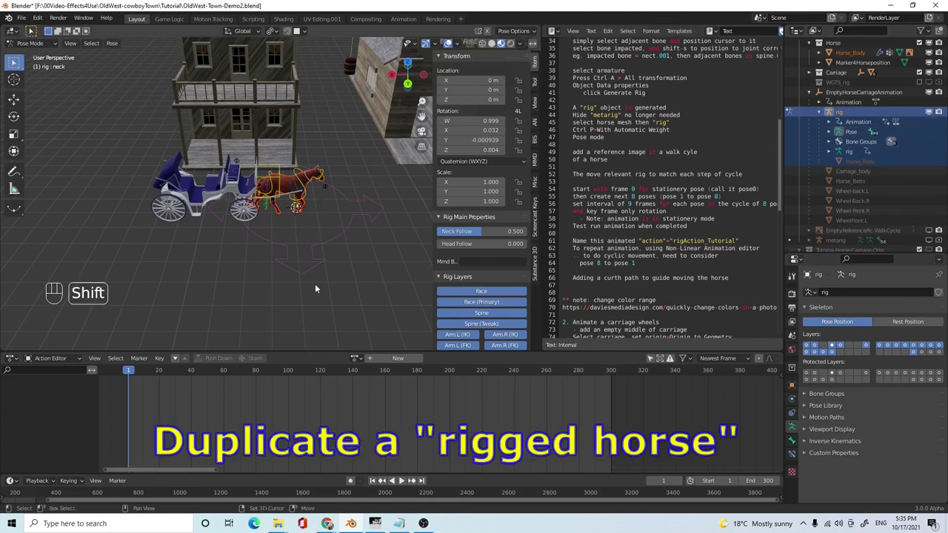
key("shift+d")
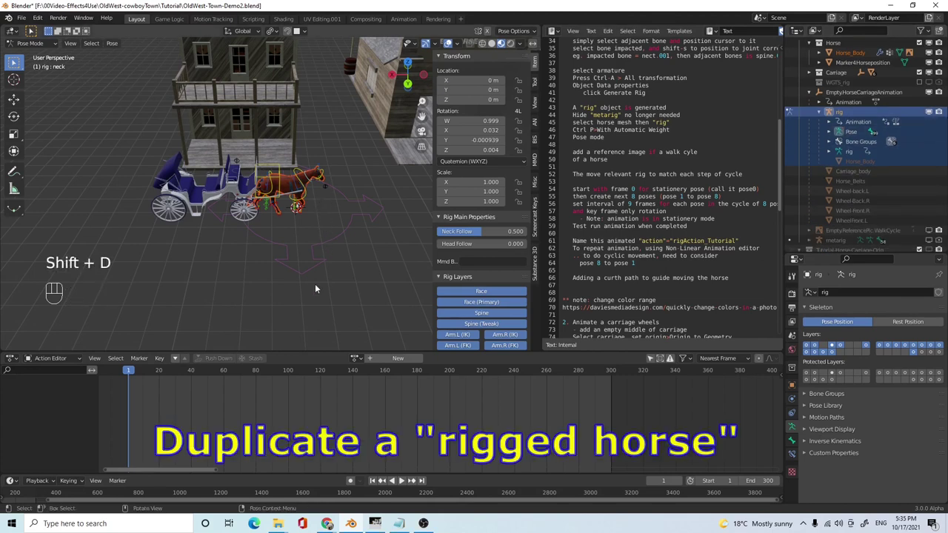
- Duplicate the rigged horse into Dup-Horses and move the copy 59.38 m along Y
key("m")
left_click_drag(49, 46, 257, 158)
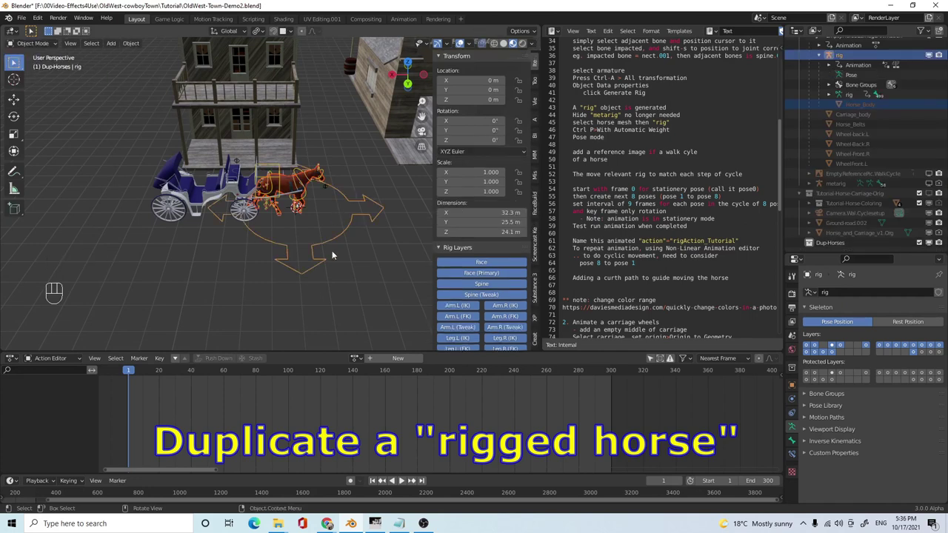
key("shift+d")
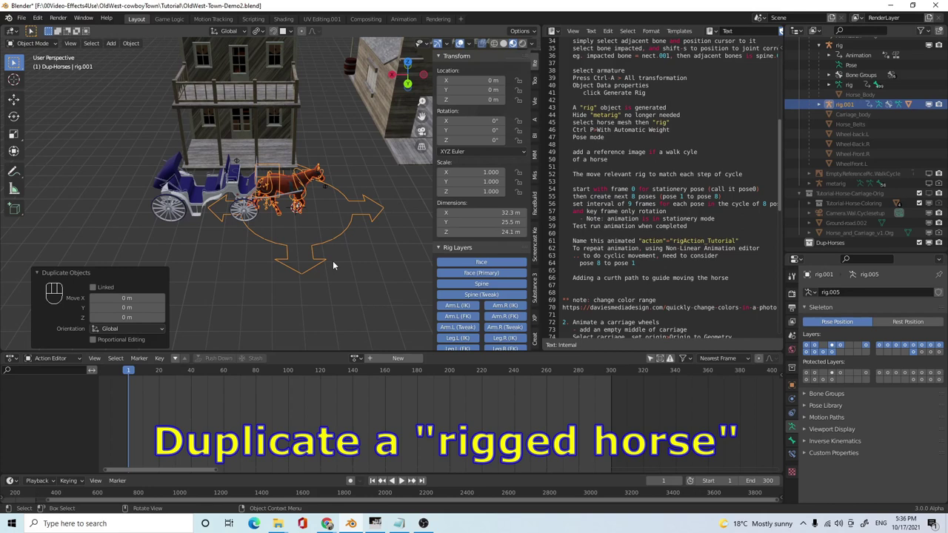
key("m")
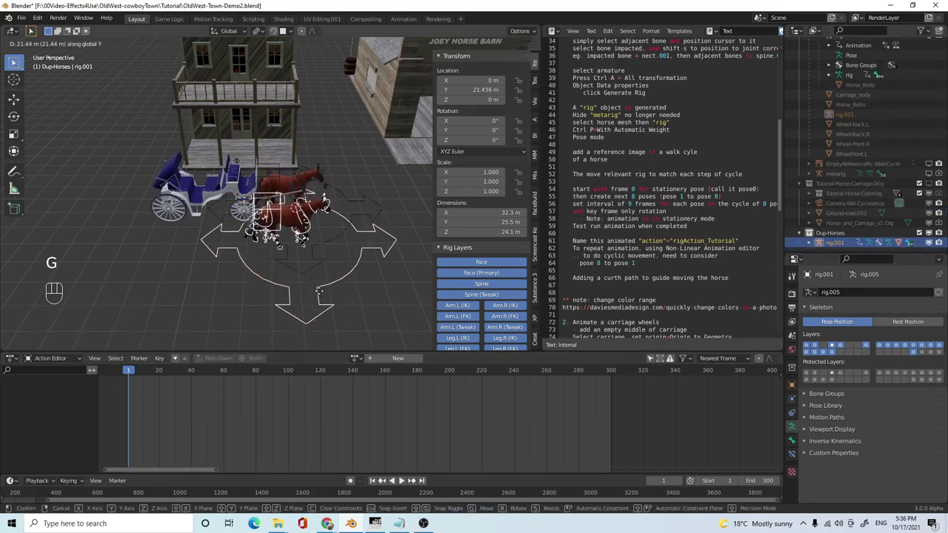
key("g")
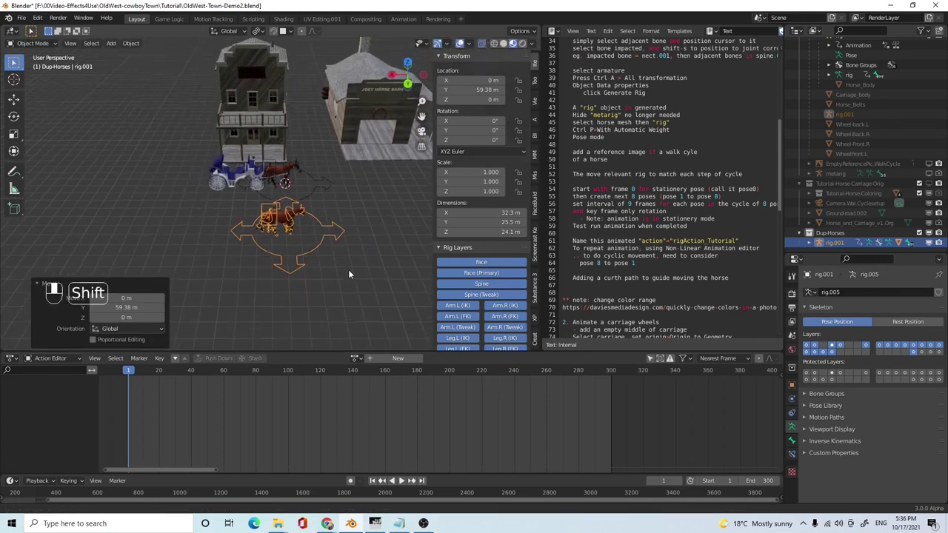
- Play the walk animation and orbit in close to the two walking horses
left_click_drag(351, 260, 400, 482)
left_click(400, 482)
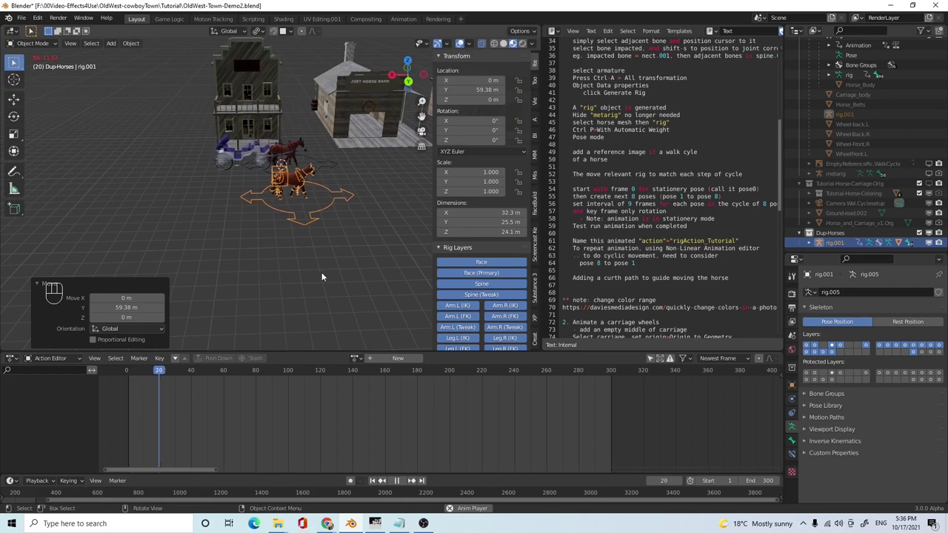
left_click_drag(321, 293, 332, 299)
left_click_drag(336, 255, 292, 267)
middle_click(299, 269)
left_click_drag(297, 259, 297, 254)
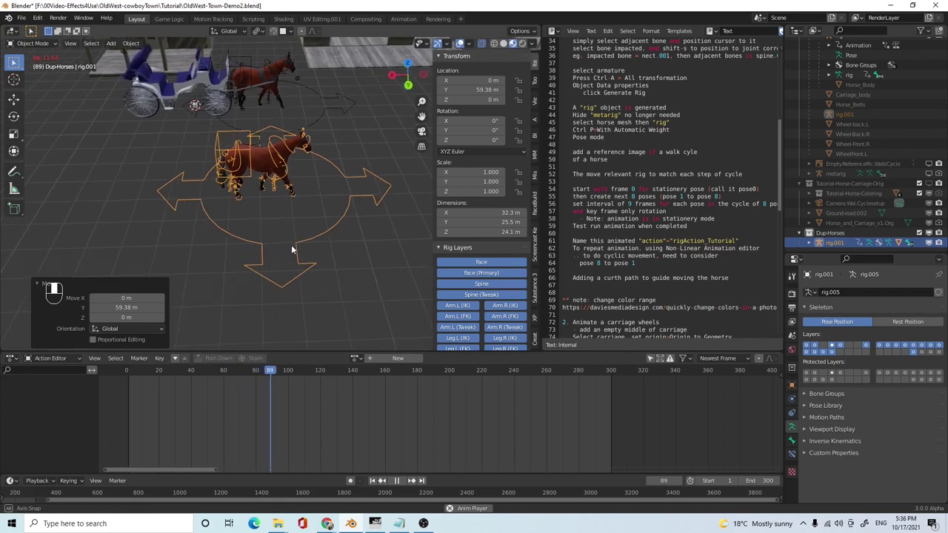
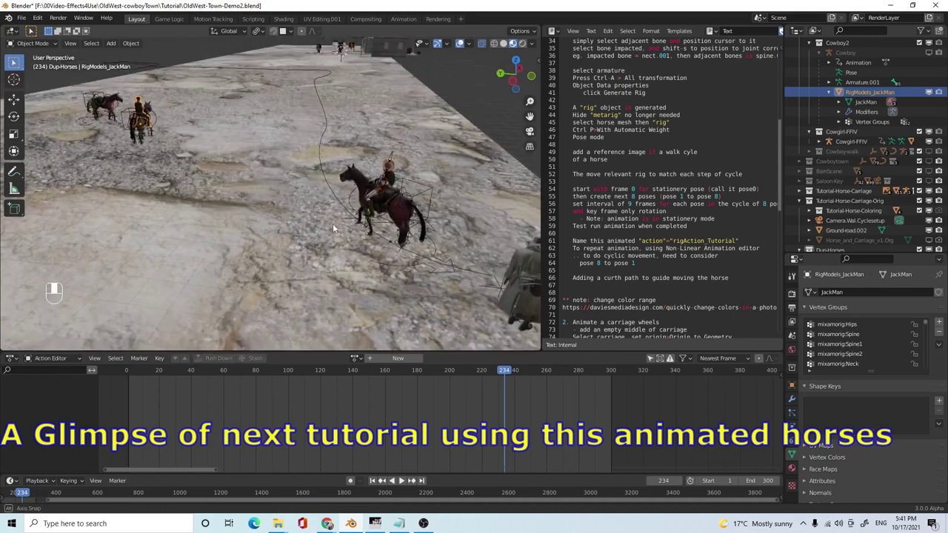
left_click_drag(417, 228, 398, 232)
left_click(404, 483)
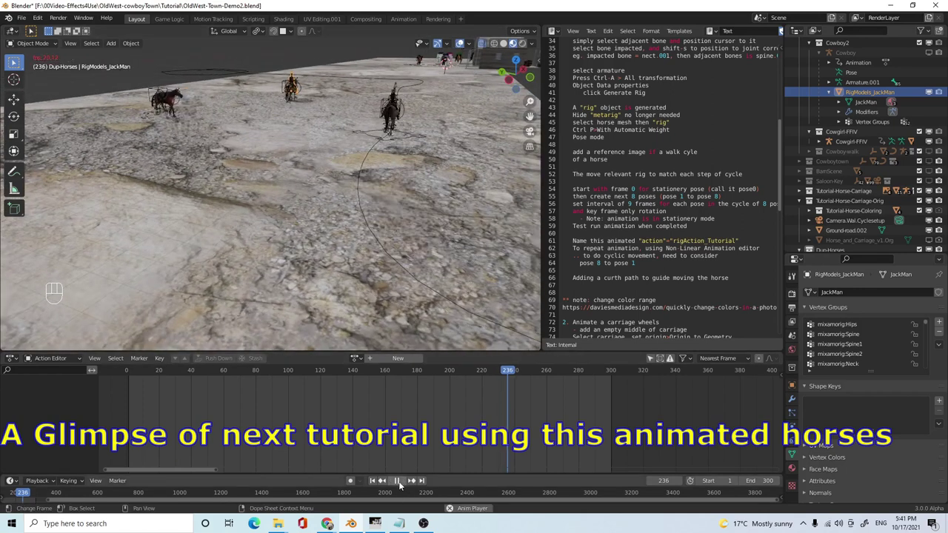
left_click_drag(417, 218, 432, 408)
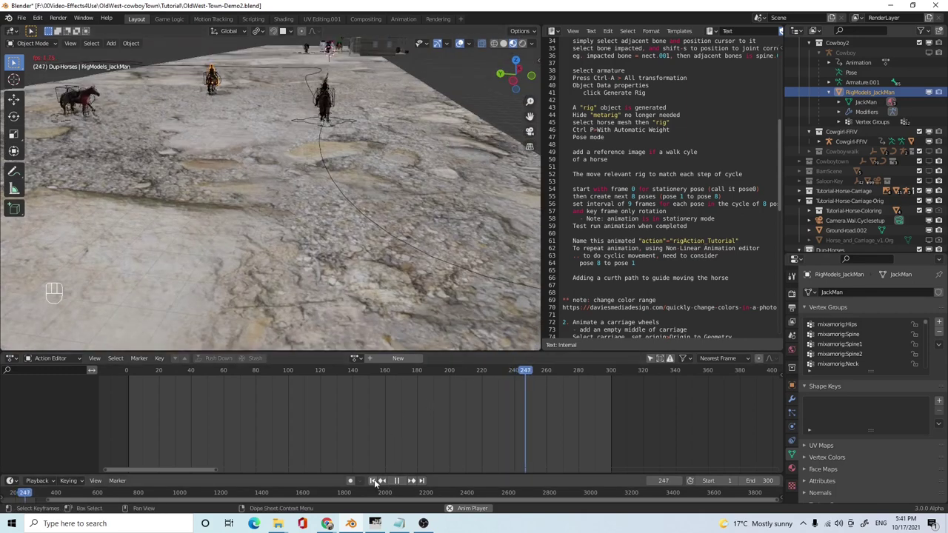
left_click_drag(379, 483, 401, 483)
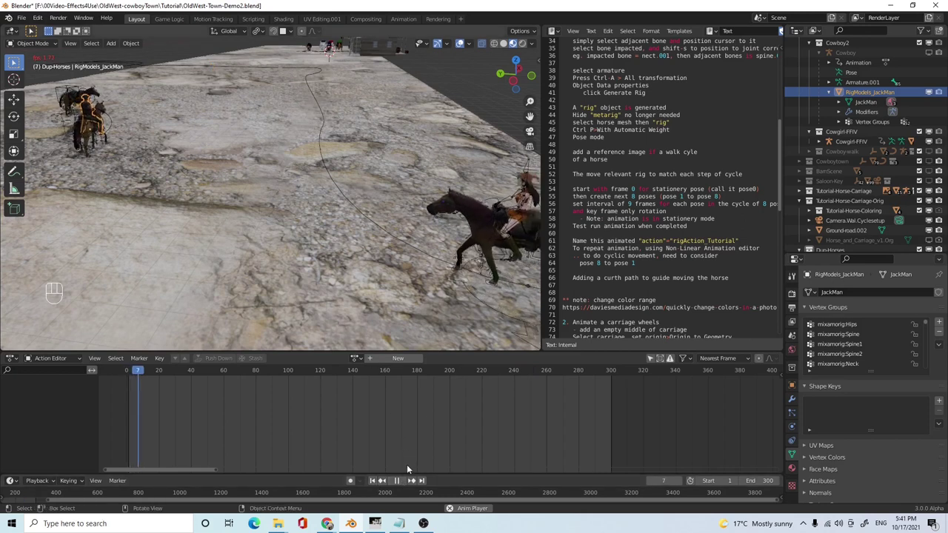
middle_click(375, 209)
left_click_drag(304, 172, 406, 233)
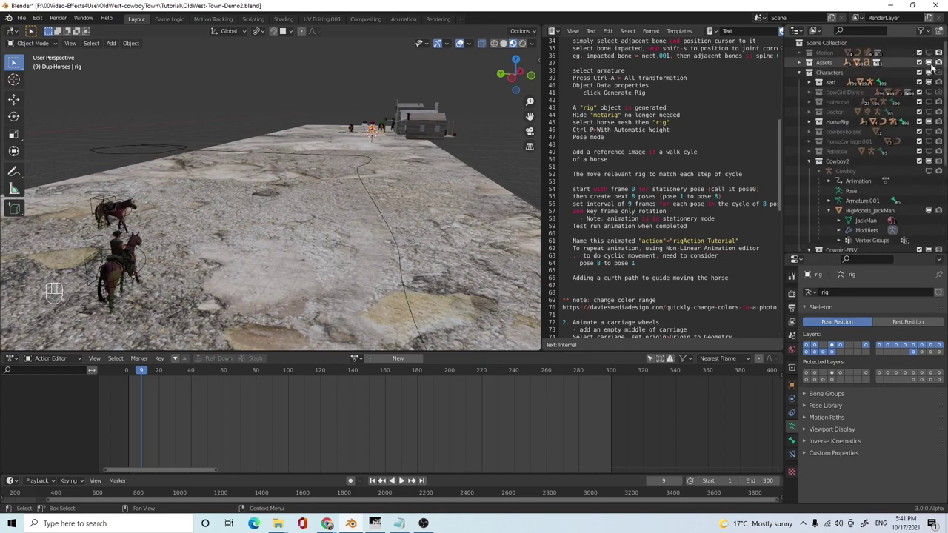
- Navigate the viewport down to the town street with the carriage and horses
left_click(935, 75)
left_click_drag(370, 206, 347, 185)
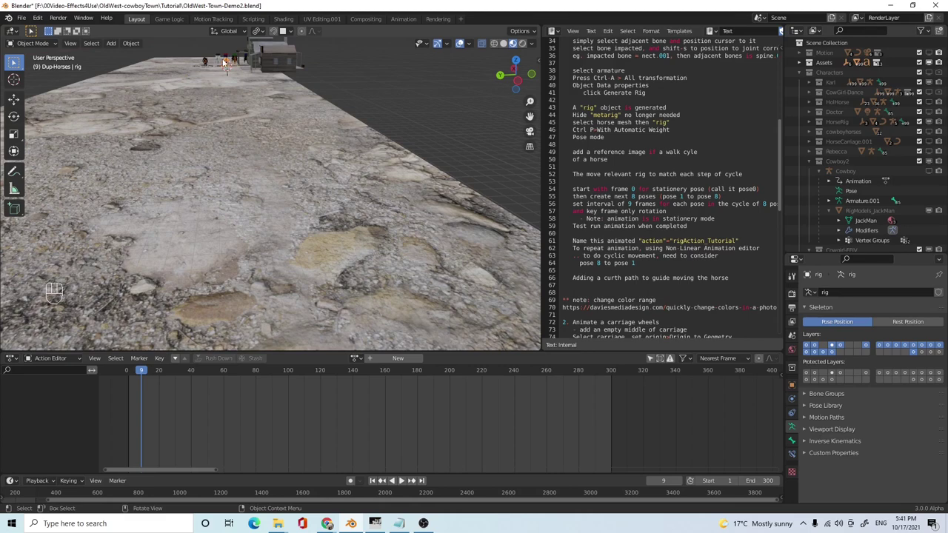
key("KP_Decimal")
left_click_drag(164, 194, 263, 208)
left_click_drag(278, 222, 296, 205)
left_click_drag(286, 227, 269, 234)
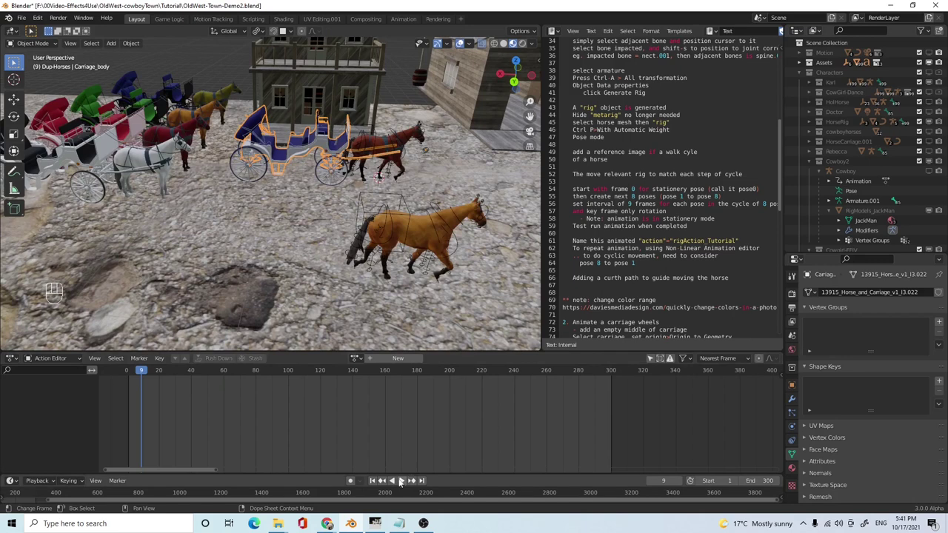
- Play the animation of horses pulling carriages through town
left_click(400, 486)
left_click(404, 483)
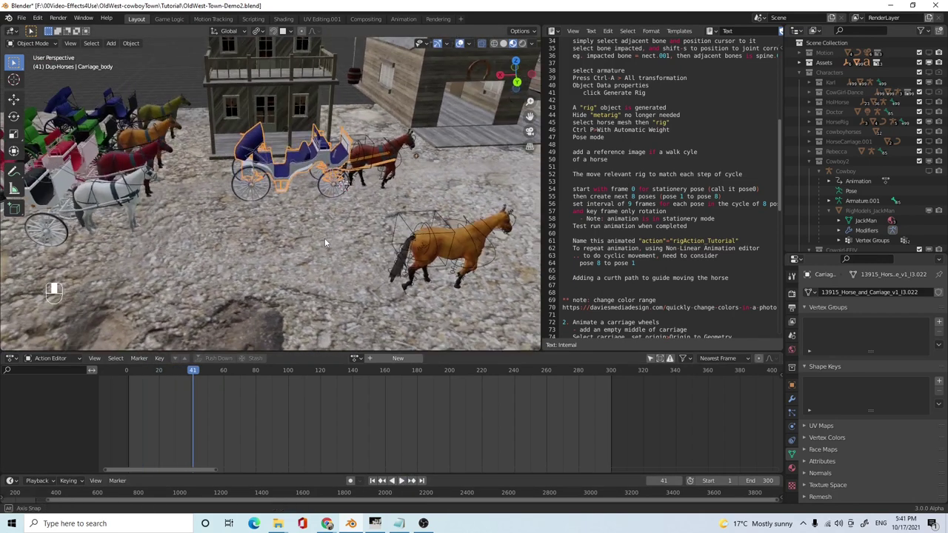